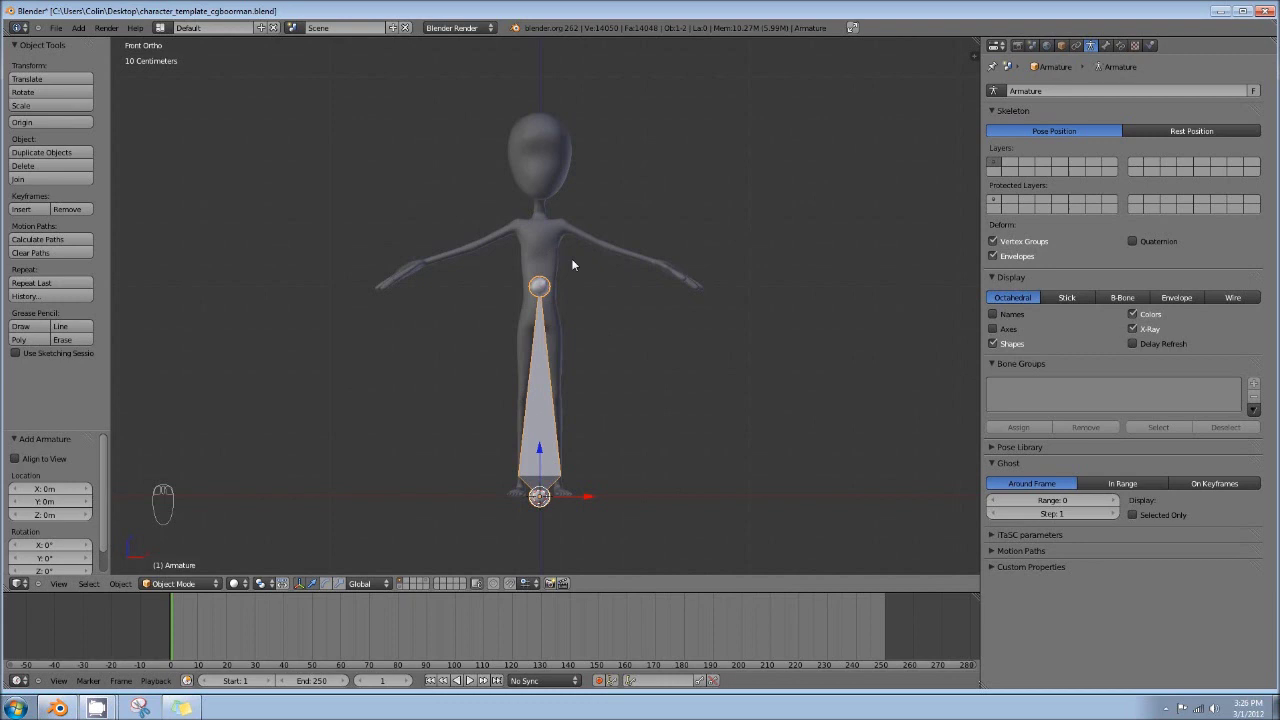
Set the armature's viewport display type to Wire in its object settings
{"action": "left_click_drag", "start_coordinate": [1071, 50], "coordinate": [1001, 402]}
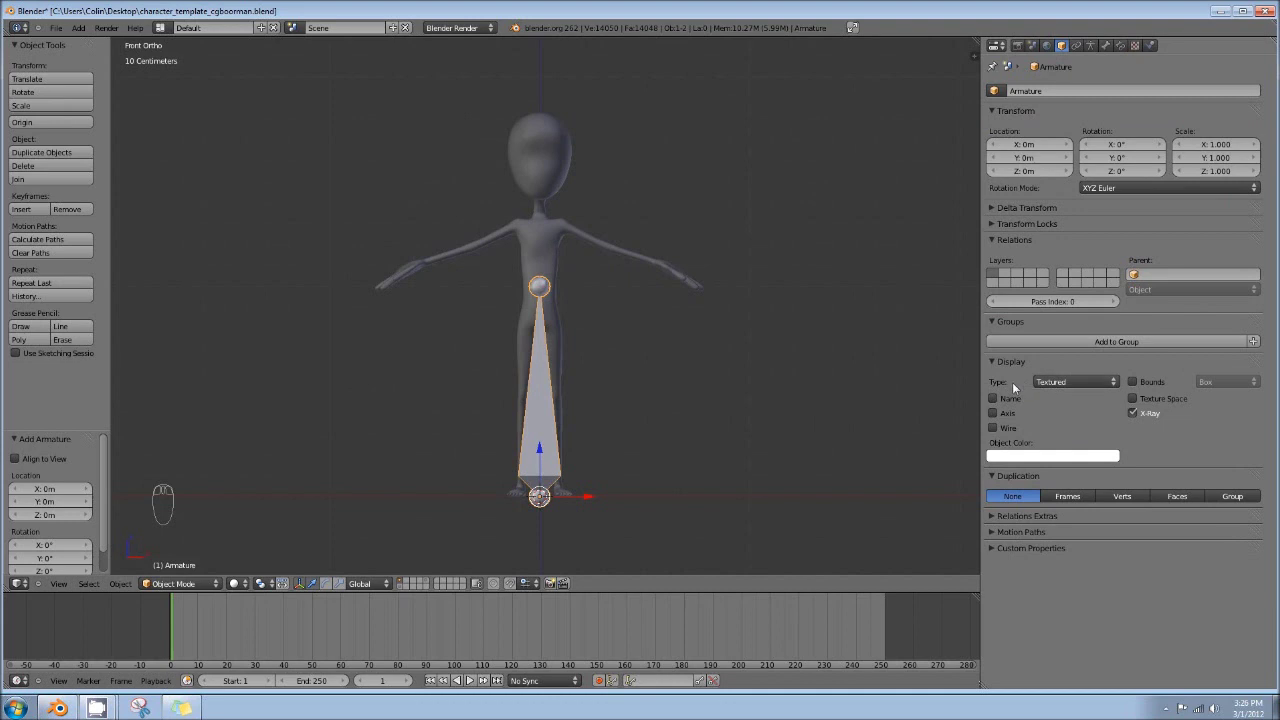
{"action": "left_click_drag", "start_coordinate": [1074, 386], "coordinate": [380, 409]}
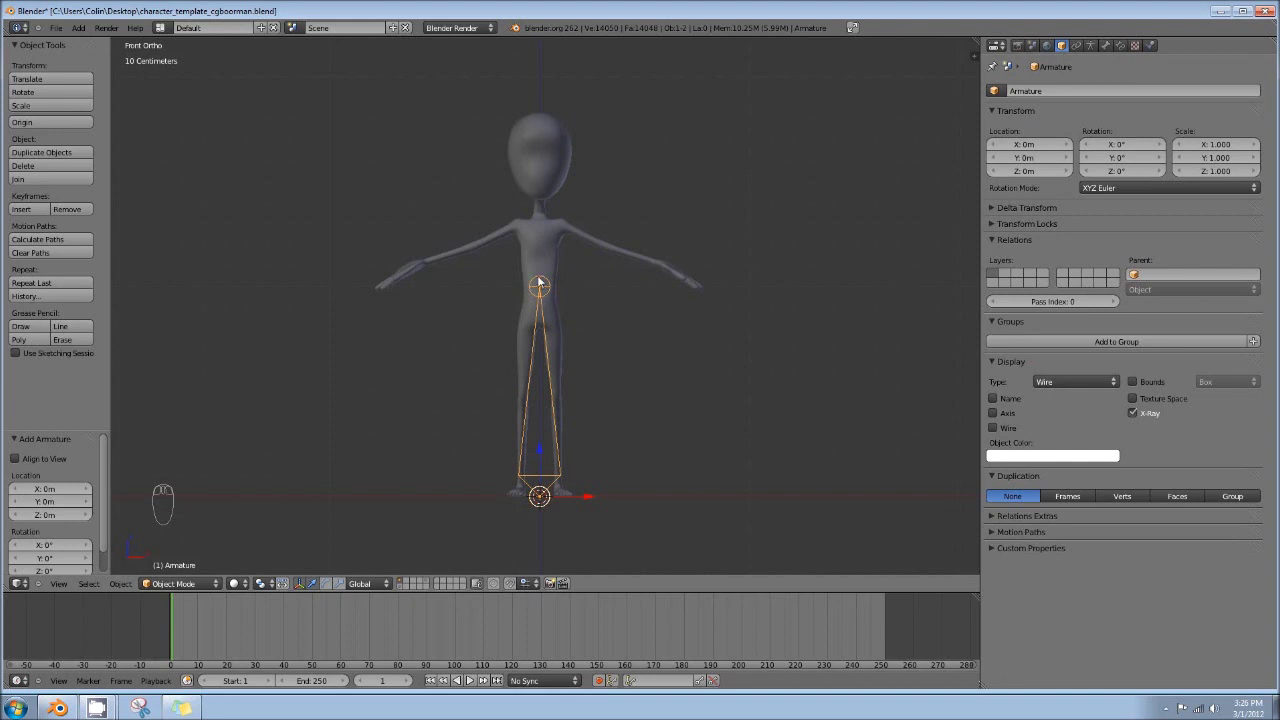
Raise the armature along Z so the bone's base sits on the hips
{"action": "left_click_drag", "start_coordinate": [546, 268], "coordinate": [544, 484]}
{"action": "left_click_drag", "start_coordinate": [544, 484], "coordinate": [537, 277]}
{"action": "left_click_drag", "start_coordinate": [545, 169], "coordinate": [579, 293]}
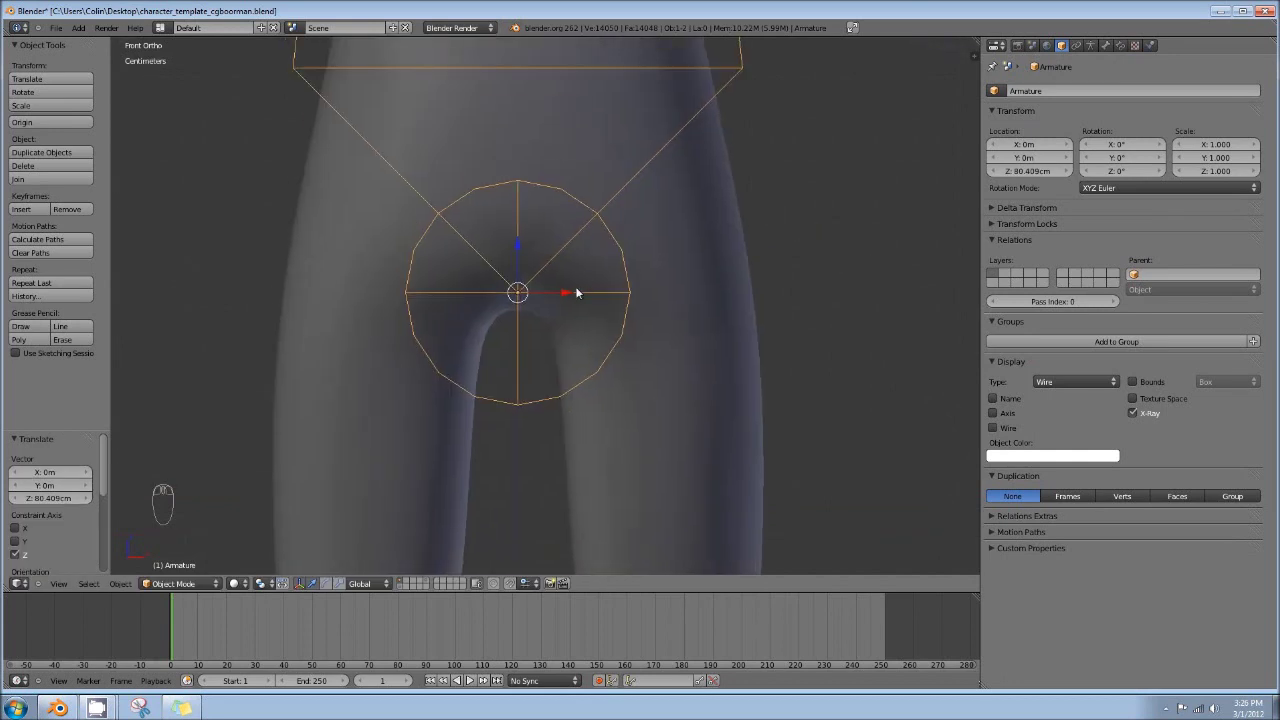
{"action": "left_click_drag", "start_coordinate": [524, 270], "coordinate": [591, 190]}
{"action": "left_click_drag", "start_coordinate": [591, 190], "coordinate": [550, 230]}
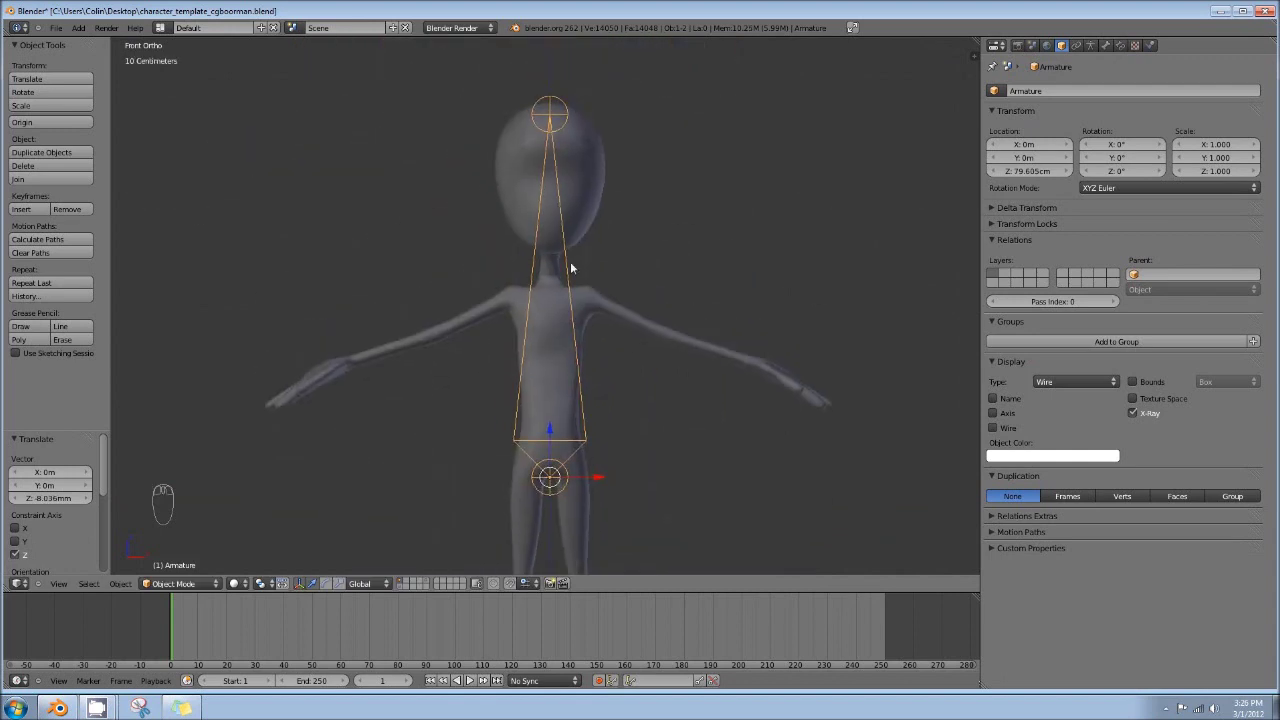
In Edit Mode and side view, place the bone tip inside the top of the head
{"action": "key", "text": "Tab"}
{"action": "left_click_drag", "start_coordinate": [557, 65], "coordinate": [601, 140]}
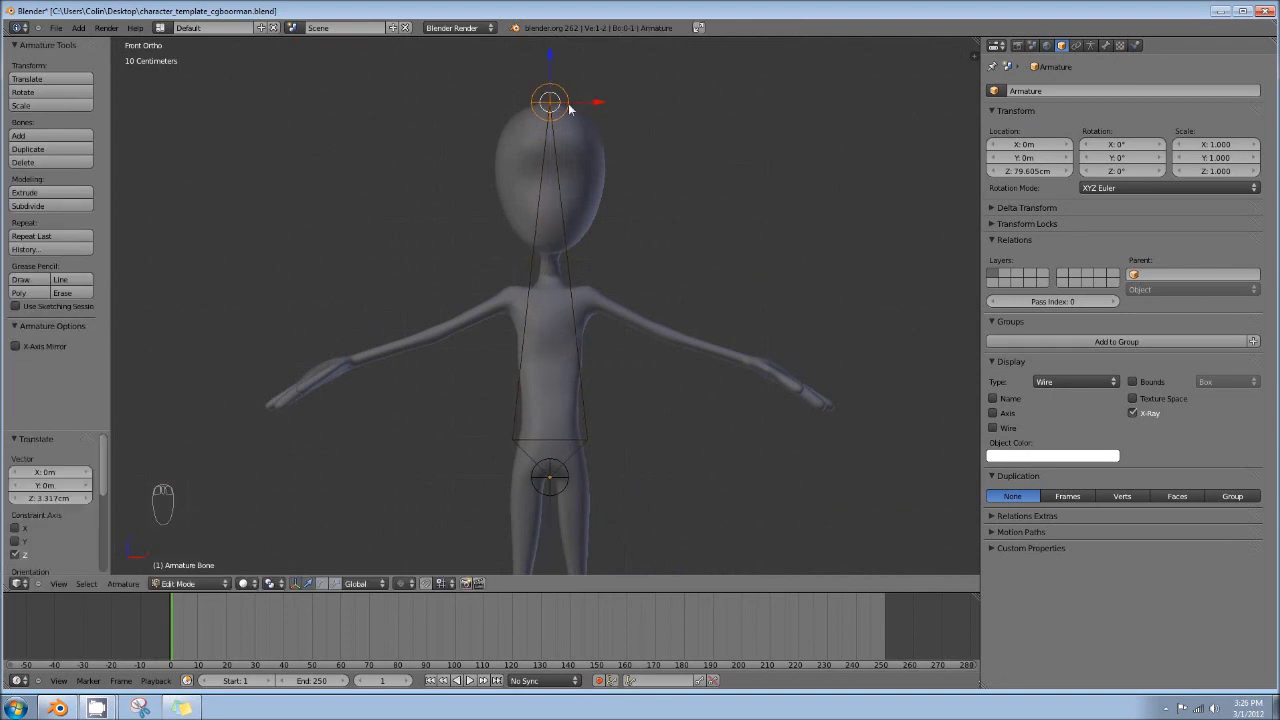
{"action": "key", "text": "KP_3"}
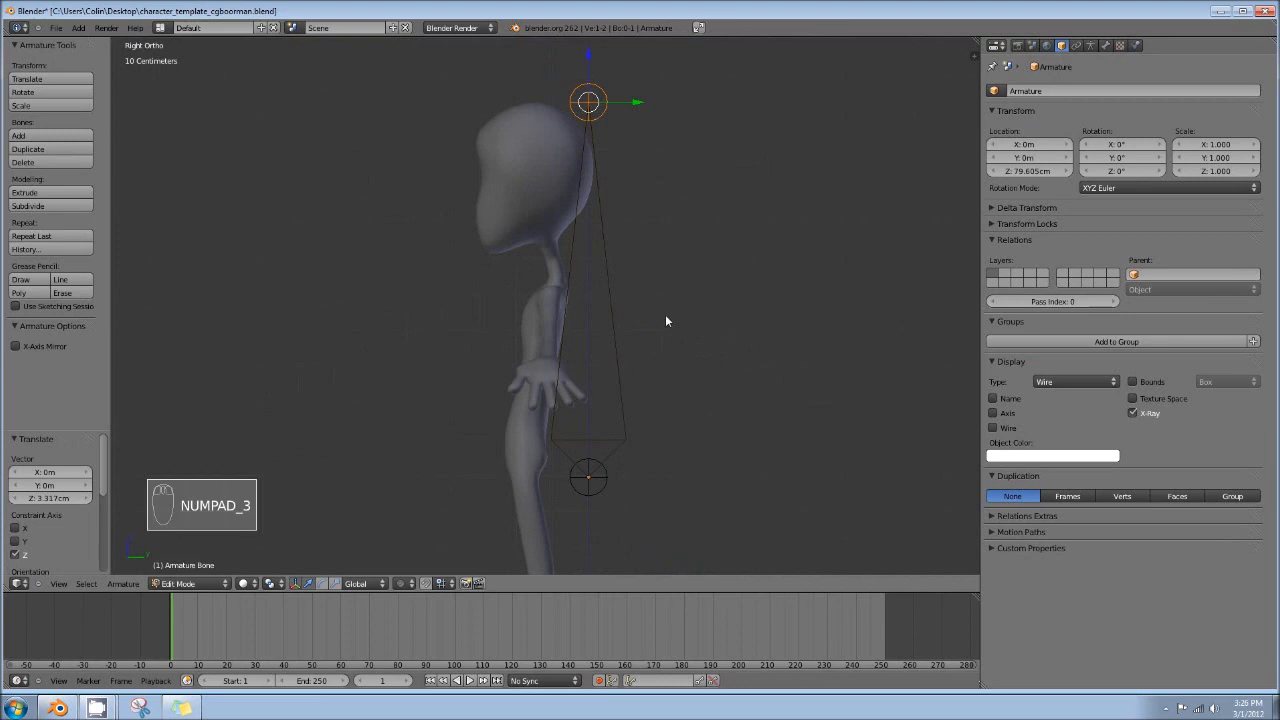
{"action": "left_click_drag", "start_coordinate": [611, 492], "coordinate": [591, 484]}
{"action": "left_click_drag", "start_coordinate": [588, 484], "coordinate": [559, 461]}
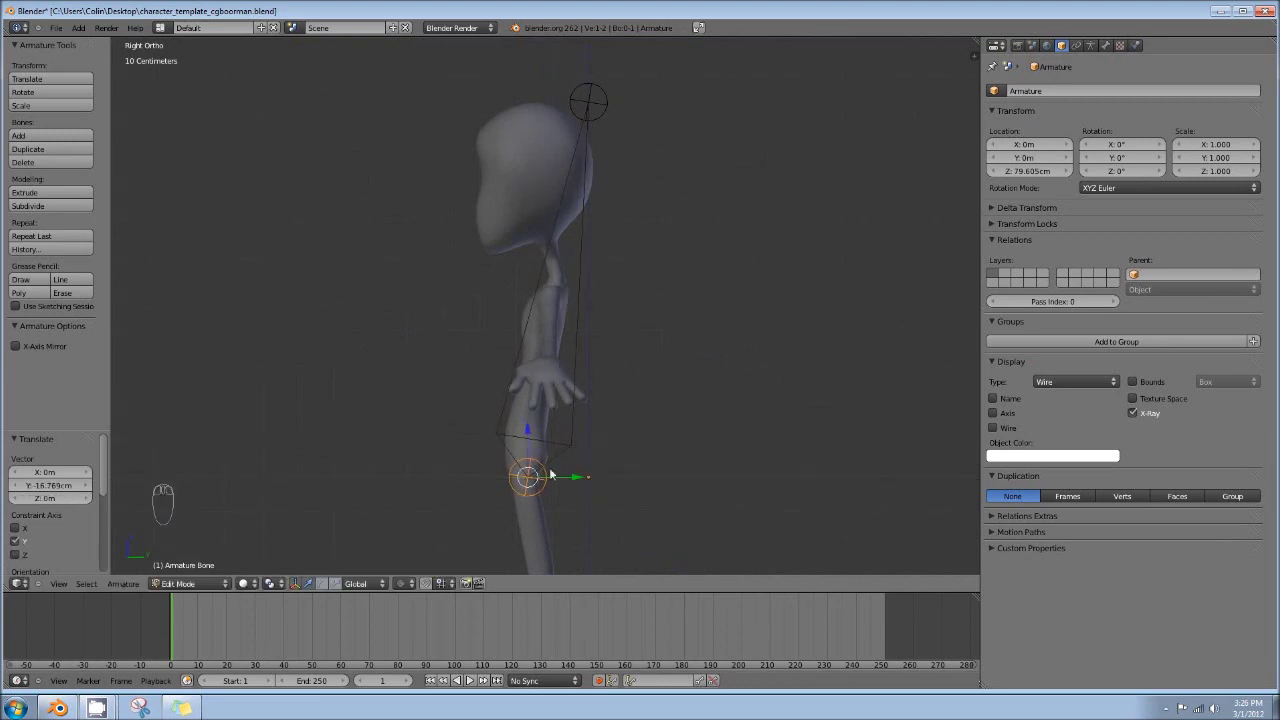
{"action": "right_click", "coordinate": [612, 99]}
{"action": "left_click_drag", "start_coordinate": [574, 109], "coordinate": [570, 112]}
{"action": "left_click_drag", "start_coordinate": [570, 112], "coordinate": [577, 104]}
{"action": "key", "text": "g"}
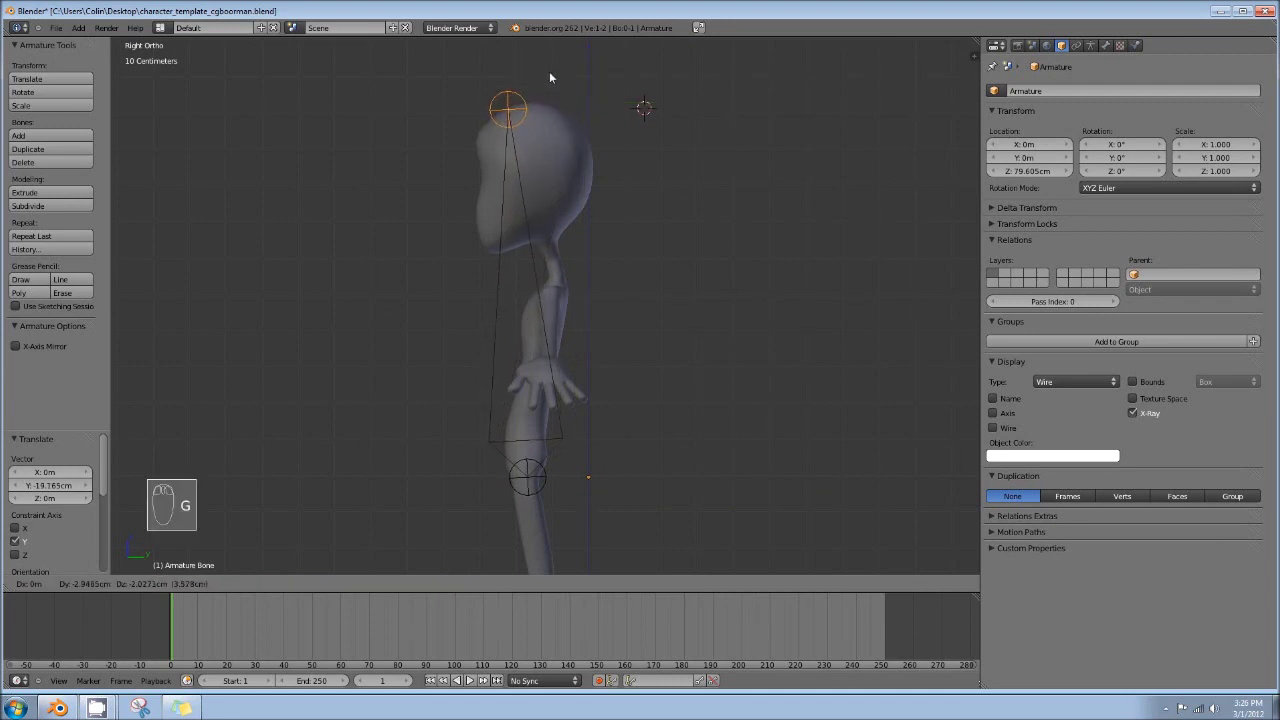
Move the whole spine bone inside the torso and return to front view
{"action": "left_click_drag", "start_coordinate": [549, 217], "coordinate": [551, 274]}
{"action": "left_click_drag", "start_coordinate": [551, 274], "coordinate": [536, 193]}
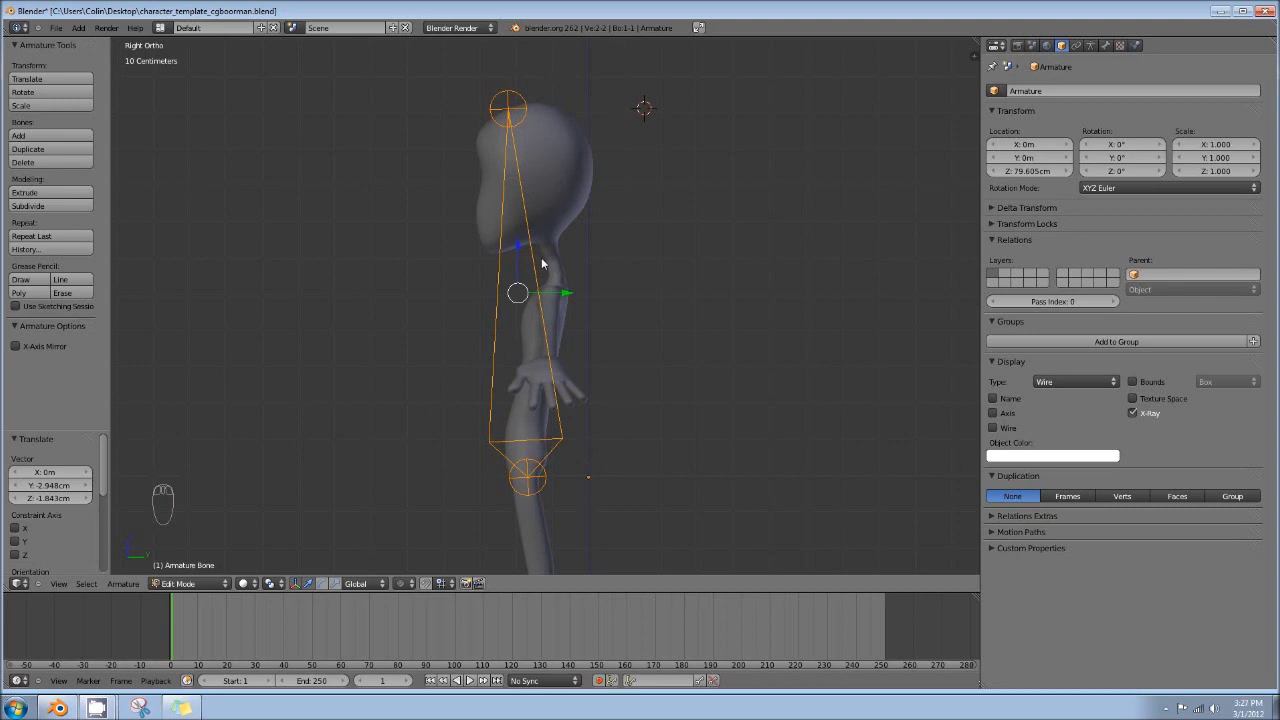
{"action": "left_click_drag", "start_coordinate": [576, 244], "coordinate": [582, 196]}
{"action": "key", "text": "KP_1"}
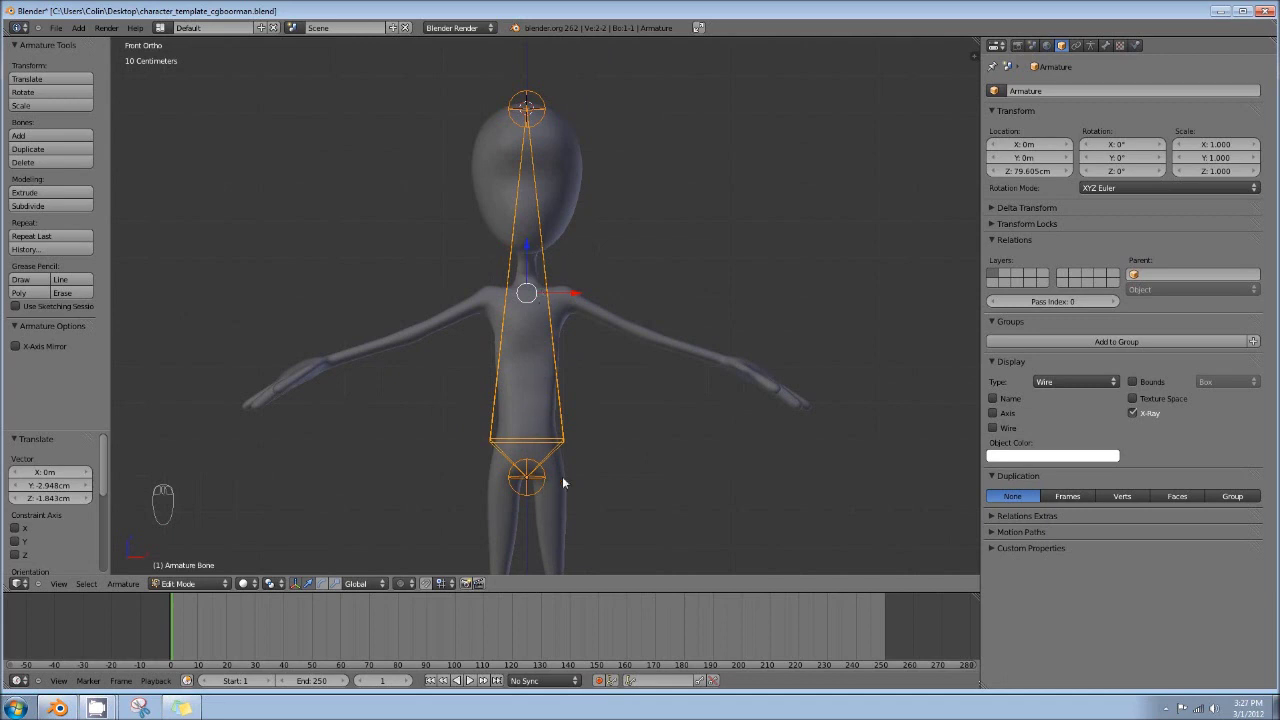
Subdivide the spine bone into several smaller bones
{"action": "key", "text": "w"}
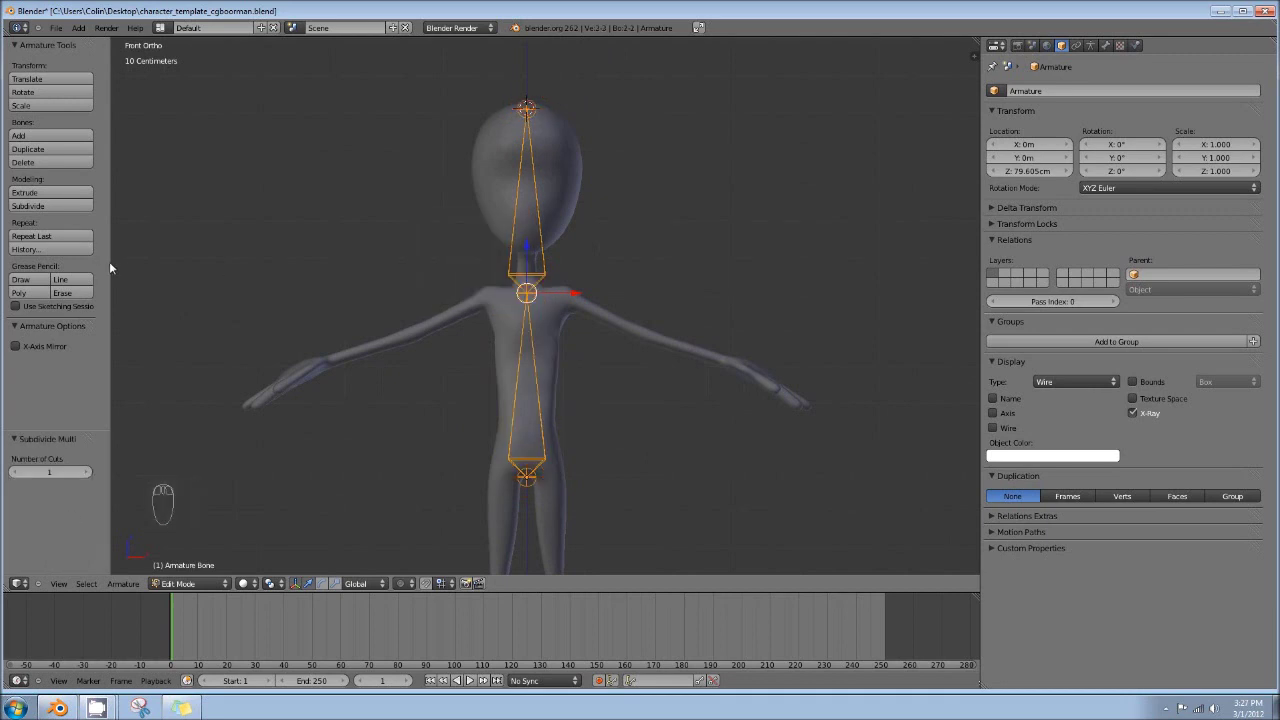
{"action": "key", "text": "t"}
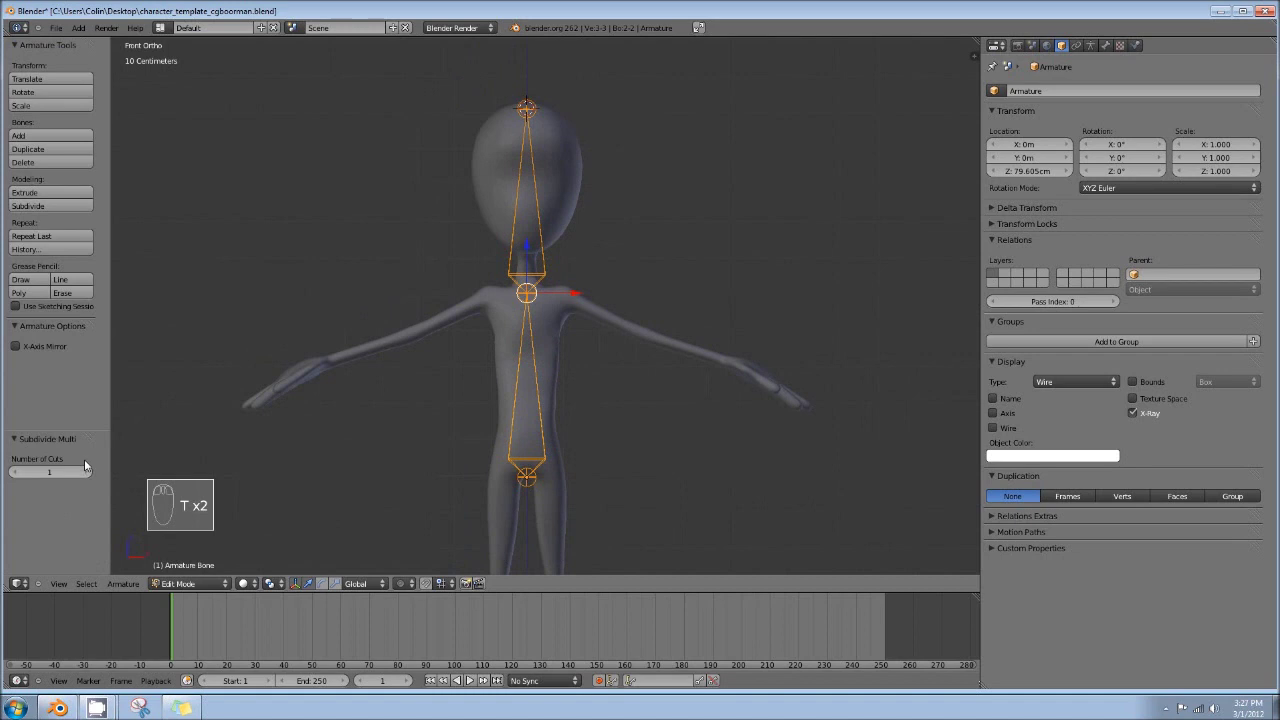
{"action": "key", "text": "t"}
In front view, space the spine joints from the neck down to the lower spine
{"action": "left_click_drag", "start_coordinate": [94, 480], "coordinate": [527, 312]}
{"action": "left_click_drag", "start_coordinate": [536, 232], "coordinate": [677, 286]}
{"action": "key", "text": "s"}
{"action": "left_click_drag", "start_coordinate": [649, 265], "coordinate": [533, 257]}
{"action": "left_click_drag", "start_coordinate": [535, 297], "coordinate": [536, 329]}
{"action": "left_click_drag", "start_coordinate": [534, 252], "coordinate": [536, 329]}
{"action": "left_click_drag", "start_coordinate": [536, 329], "coordinate": [532, 343]}
{"action": "left_click", "coordinate": [532, 343]}
{"action": "left_click_drag", "start_coordinate": [537, 340], "coordinate": [537, 339]}
{"action": "left_click_drag", "start_coordinate": [537, 339], "coordinate": [545, 368]}
{"action": "left_click_drag", "start_coordinate": [532, 349], "coordinate": [546, 427]}
{"action": "left_click_drag", "start_coordinate": [534, 434], "coordinate": [535, 381]}
{"action": "left_click_drag", "start_coordinate": [531, 390], "coordinate": [527, 316]}
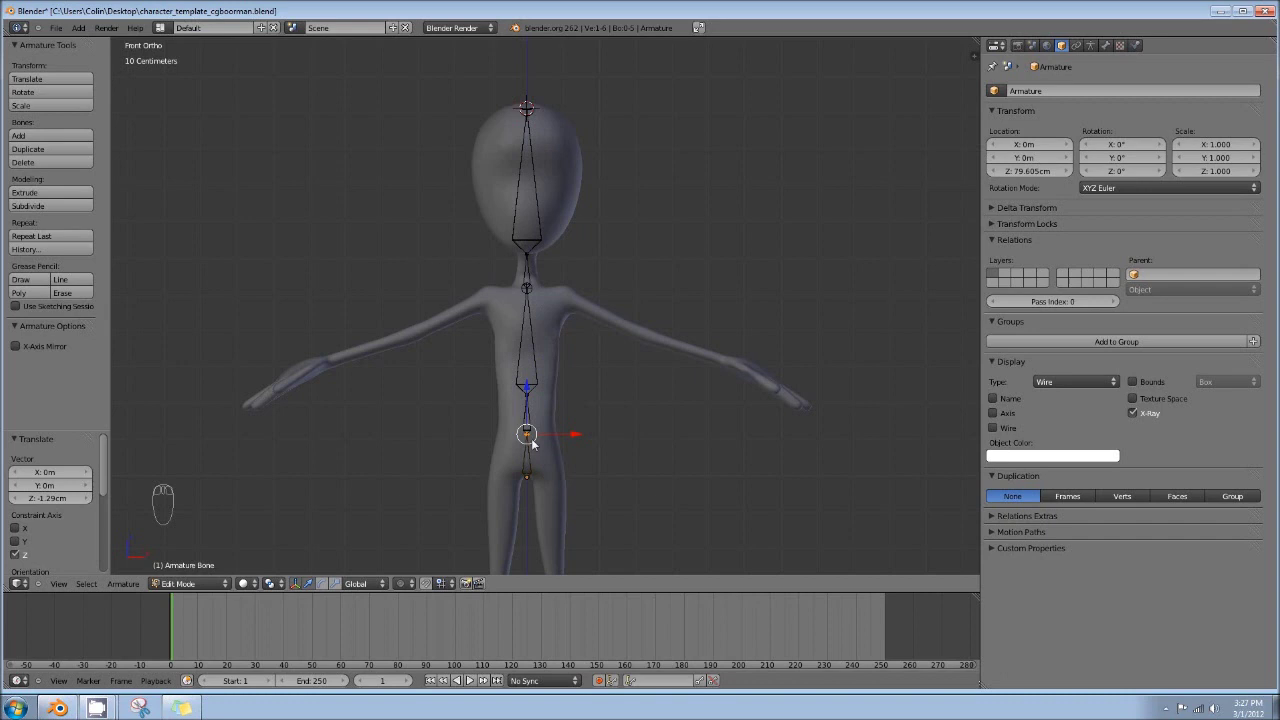
{"action": "left_click_drag", "start_coordinate": [530, 409], "coordinate": [572, 378]}
{"action": "left_click_drag", "start_coordinate": [530, 353], "coordinate": [570, 369]}
In side view, shift the chest and upper spine joints to follow the back's curve
{"action": "key", "text": "KP_3"}
{"action": "left_click_drag", "start_coordinate": [535, 328], "coordinate": [601, 351]}
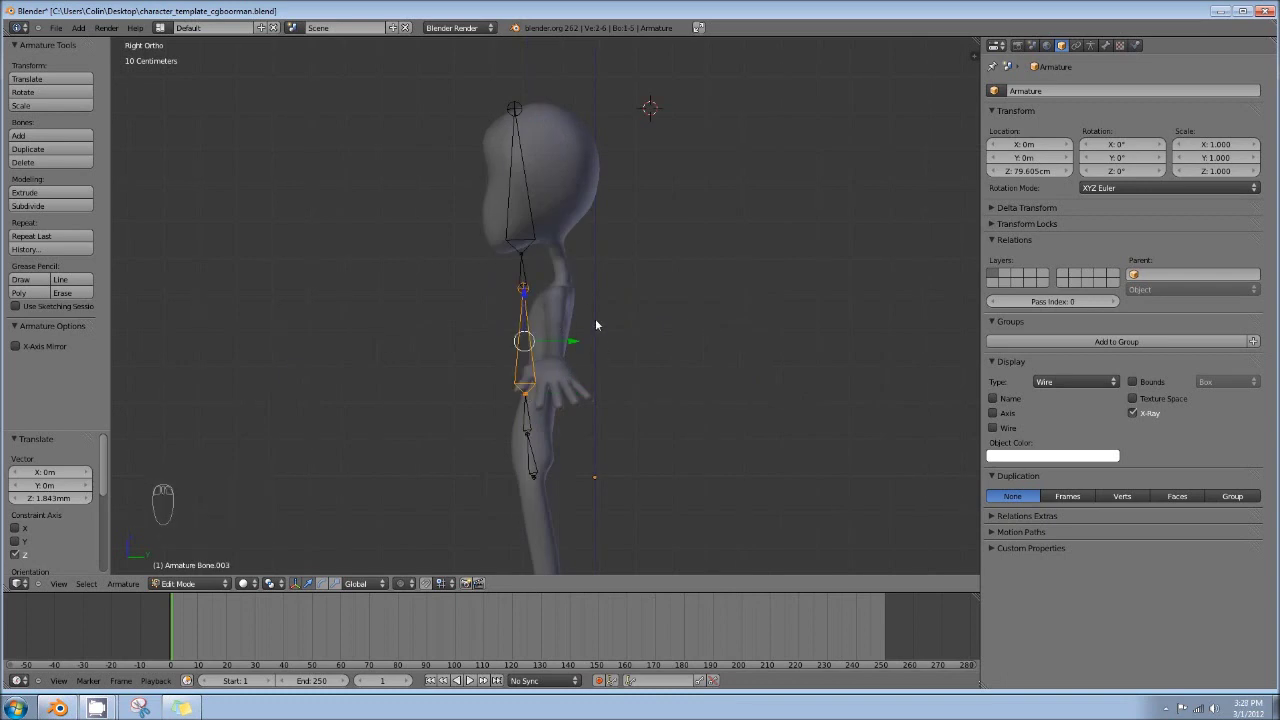
{"action": "left_click_drag", "start_coordinate": [526, 273], "coordinate": [617, 265]}
{"action": "left_click_drag", "start_coordinate": [654, 281], "coordinate": [562, 259]}
{"action": "left_click_drag", "start_coordinate": [568, 262], "coordinate": [554, 368]}
{"action": "left_click_drag", "start_coordinate": [592, 254], "coordinate": [556, 349]}
{"action": "left_click_drag", "start_coordinate": [546, 376], "coordinate": [556, 349]}
{"action": "left_click_drag", "start_coordinate": [546, 376], "coordinate": [551, 353]}
{"action": "key", "text": "g"}
{"action": "left_click_drag", "start_coordinate": [562, 420], "coordinate": [486, 413]}
{"action": "right_click", "coordinate": [552, 427]}
{"action": "left_click_drag", "start_coordinate": [556, 426], "coordinate": [531, 333]}
{"action": "key", "text": "g"}
{"action": "middle_click", "coordinate": [531, 333]}
{"action": "middle_click", "coordinate": [475, 403]}
{"action": "right_click", "coordinate": [486, 413]}
{"action": "key", "text": "g"}
{"action": "middle_click", "coordinate": [548, 396]}
{"action": "left_click_drag", "start_coordinate": [553, 398], "coordinate": [484, 474]}
{"action": "right_click", "coordinate": [476, 474]}
{"action": "key", "text": "g"}
{"action": "right_click", "coordinate": [484, 474]}
{"action": "left_click_drag", "start_coordinate": [491, 494], "coordinate": [492, 551]}
{"action": "left_click_drag", "start_coordinate": [490, 547], "coordinate": [492, 552]}
{"action": "key", "text": "g"}
{"action": "right_click", "coordinate": [492, 551]}
{"action": "middle_click", "coordinate": [492, 551]}
Move the hip and lower spine joints back along the spine, then check in front view
{"action": "left_click_drag", "start_coordinate": [522, 507], "coordinate": [620, 315]}
{"action": "left_click_drag", "start_coordinate": [620, 315], "coordinate": [585, 295]}
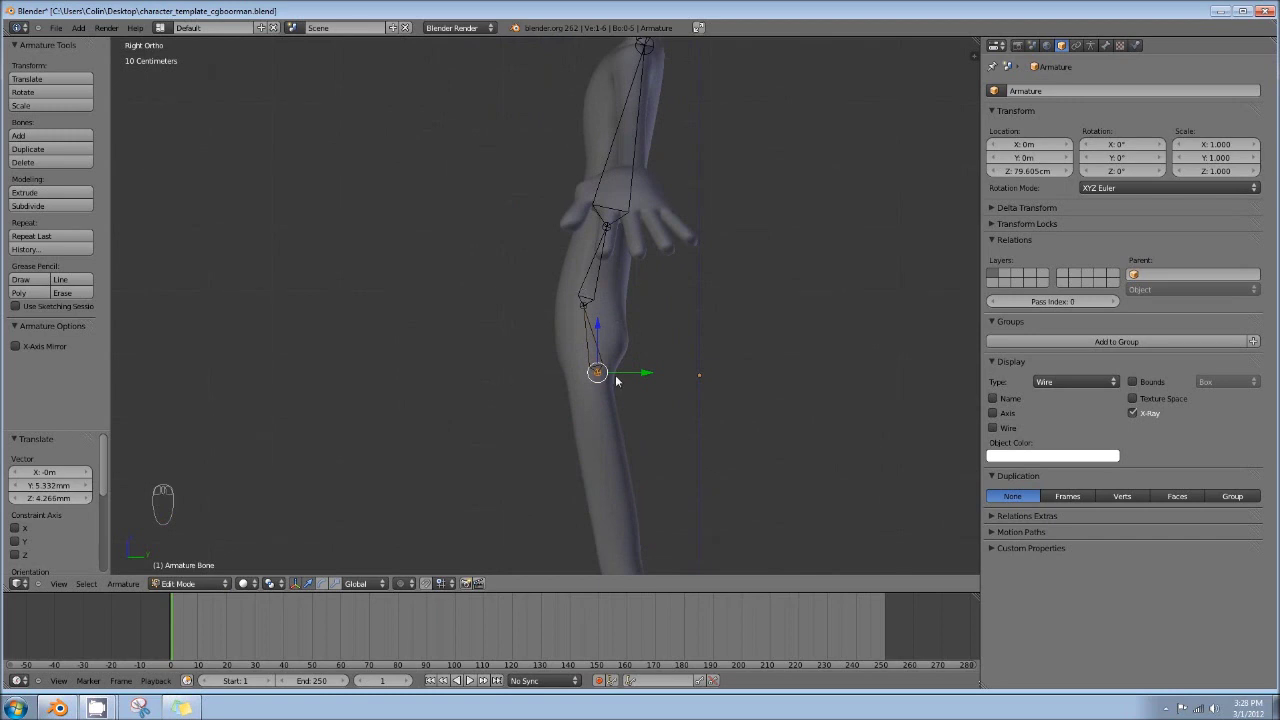
{"action": "left_click_drag", "start_coordinate": [593, 315], "coordinate": [625, 318]}
{"action": "left_click_drag", "start_coordinate": [650, 317], "coordinate": [625, 318]}
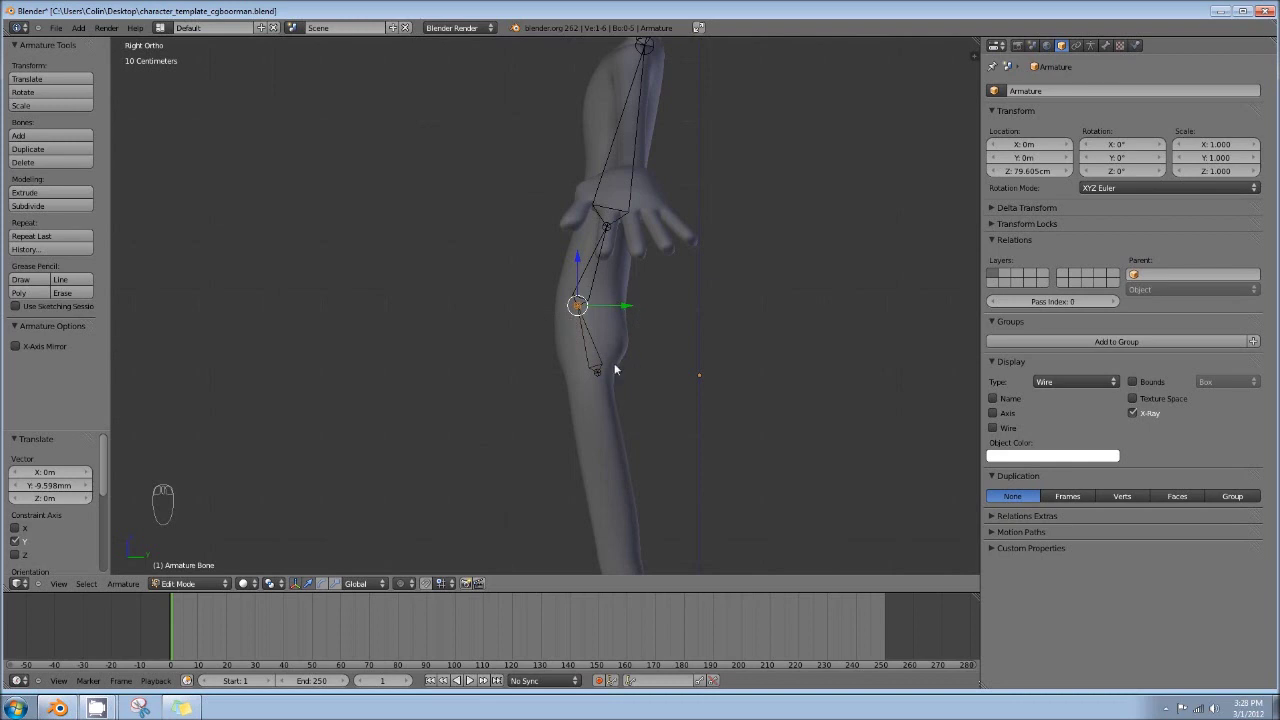
{"action": "left_click_drag", "start_coordinate": [605, 358], "coordinate": [602, 242]}
{"action": "left_click_drag", "start_coordinate": [617, 308], "coordinate": [498, 376]}
{"action": "left_click_drag", "start_coordinate": [602, 242], "coordinate": [644, 245]}
{"action": "left_click_drag", "start_coordinate": [498, 376], "coordinate": [517, 412]}
{"action": "key", "text": "KP_1"}
{"action": "left_click_drag", "start_coordinate": [536, 317], "coordinate": [545, 248]}
{"action": "left_click_drag", "start_coordinate": [554, 238], "coordinate": [574, 250]}
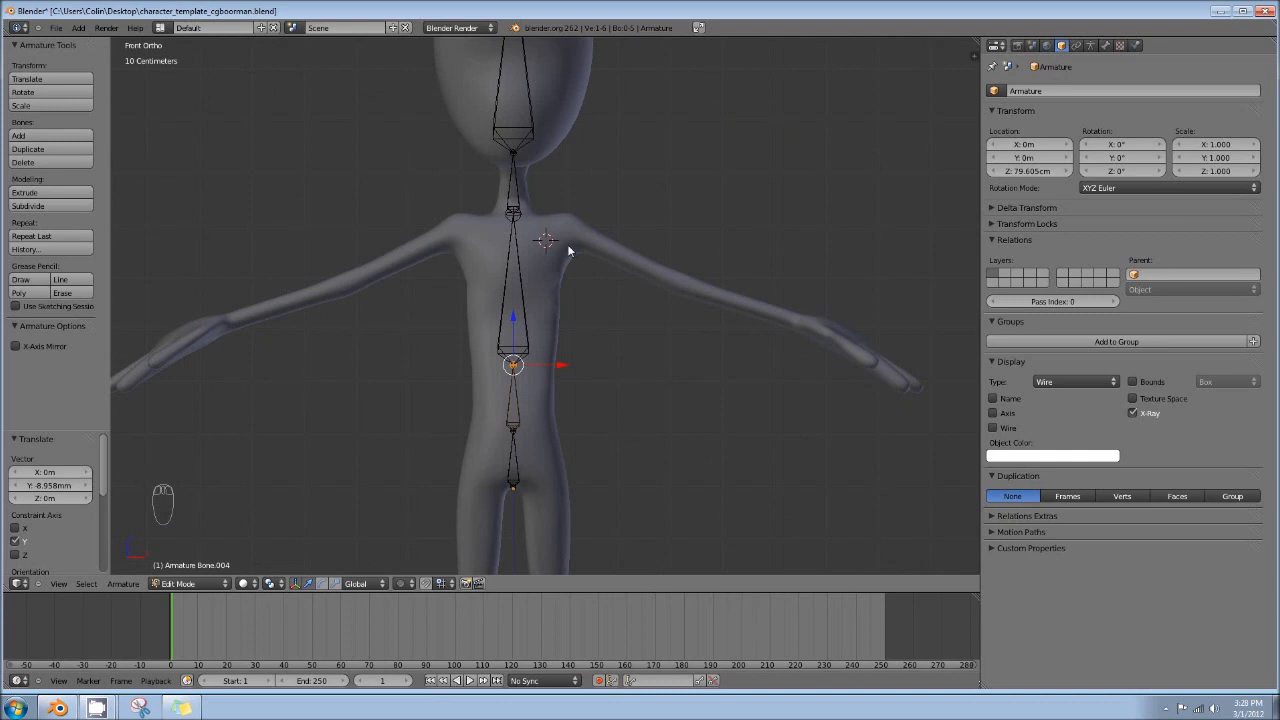
Add a new bone at the chest with Shift+A and move it toward the shoulder
{"action": "key", "text": "shift+a"}
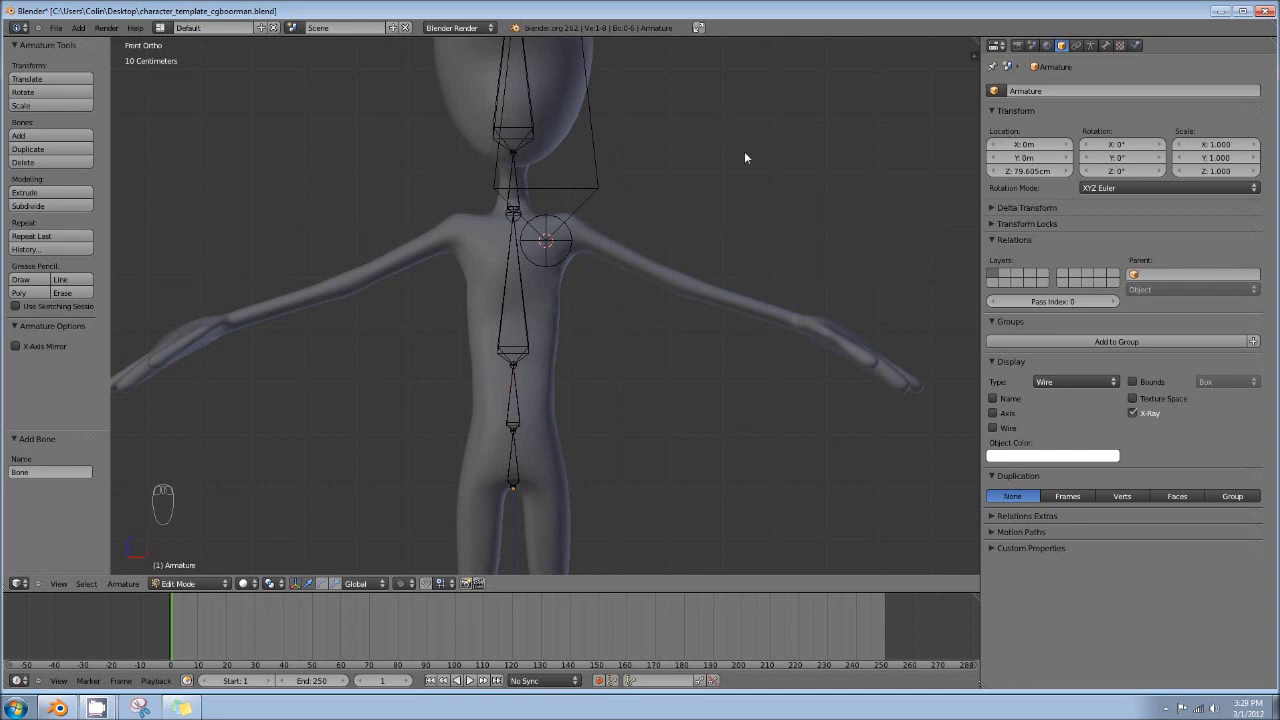
{"action": "left_click_drag", "start_coordinate": [679, 235], "coordinate": [557, 88]}
{"action": "key", "text": "g"}
{"action": "left_click_drag", "start_coordinate": [582, 349], "coordinate": [604, 271]}
{"action": "middle_click", "coordinate": [553, 263]}
{"action": "left_click_drag", "start_coordinate": [553, 263], "coordinate": [564, 240]}
{"action": "key", "text": "g"}
{"action": "left_click_drag", "start_coordinate": [627, 256], "coordinate": [657, 239]}
{"action": "left_click_drag", "start_coordinate": [606, 256], "coordinate": [631, 257]}
Rotate the new bone sideways and shrink it into a short collarbone
{"action": "key", "text": "g"}
{"action": "key", "text": "g"}
{"action": "left_click_drag", "start_coordinate": [653, 241], "coordinate": [612, 231]}
{"action": "left_click_drag", "start_coordinate": [547, 253], "coordinate": [617, 228]}
{"action": "key", "text": "g"}
{"action": "key", "text": "g"}
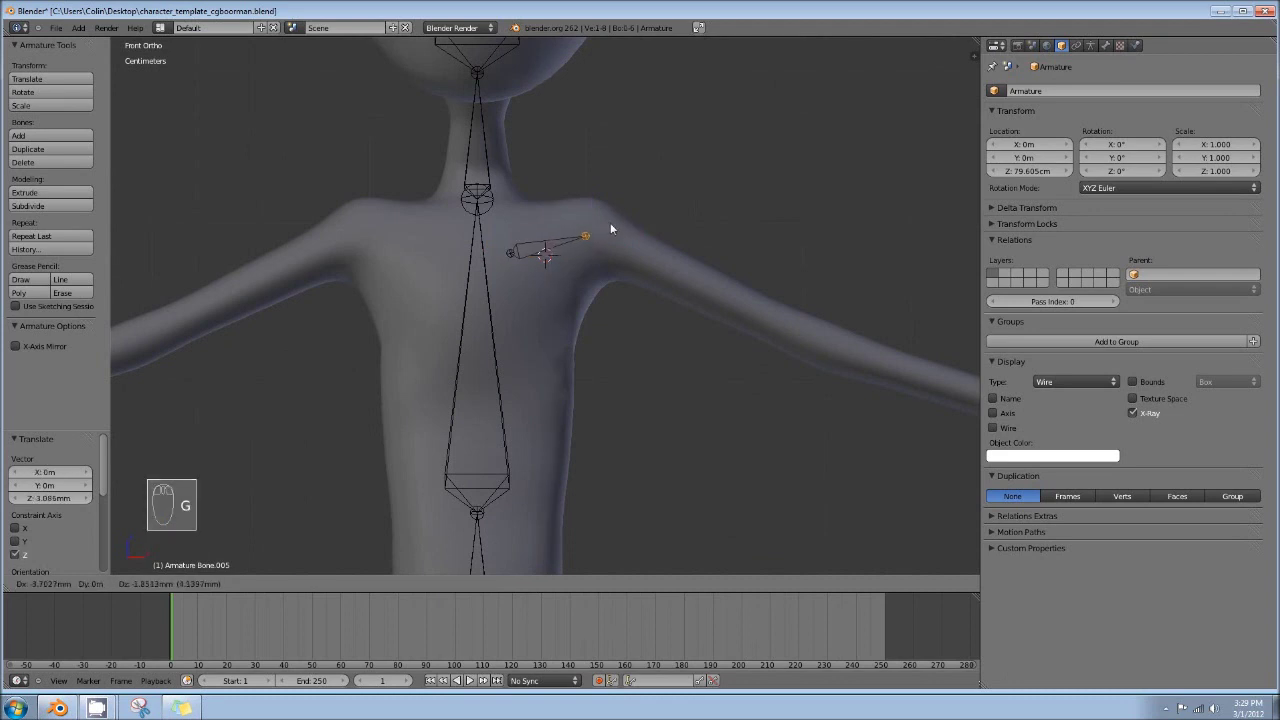
{"action": "left_click_drag", "start_coordinate": [527, 249], "coordinate": [622, 233]}
{"action": "left_click_drag", "start_coordinate": [524, 256], "coordinate": [627, 224]}
{"action": "key", "text": "g"}
{"action": "key", "text": "g"}
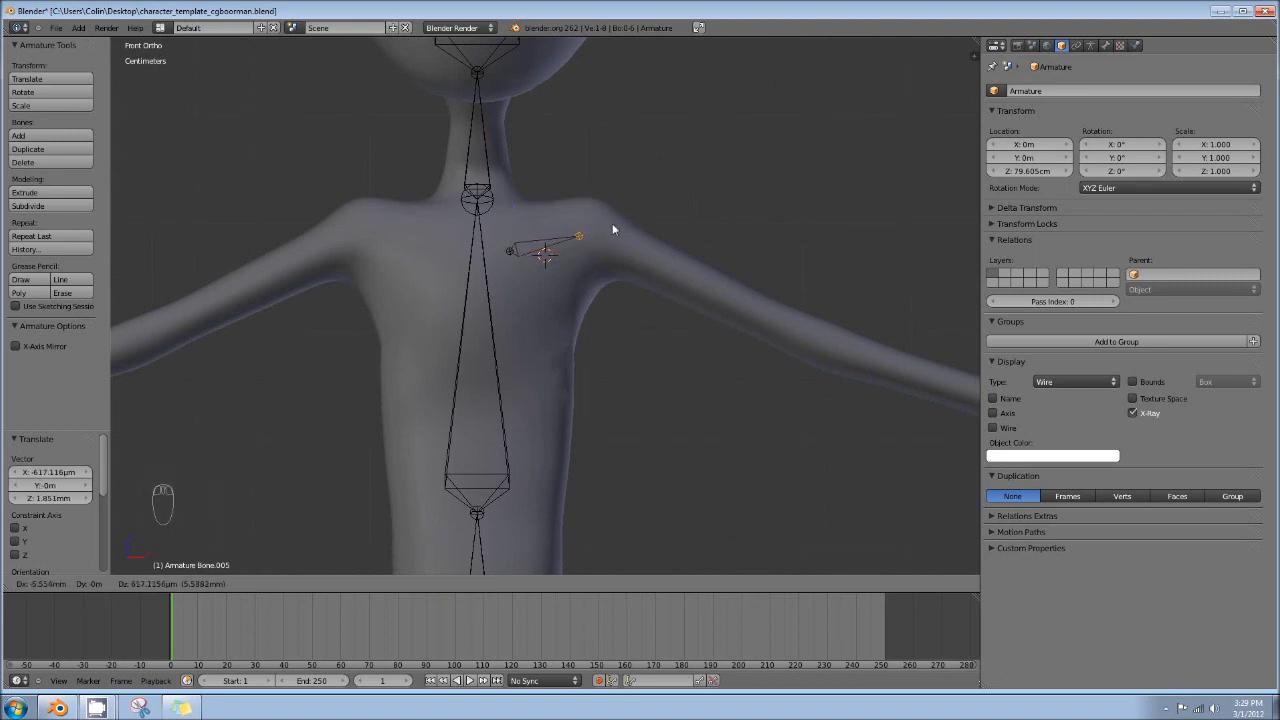
Place the collarbone tip inside the shoulder, checking front and side views
{"action": "left_click_drag", "start_coordinate": [622, 225], "coordinate": [592, 213]}
{"action": "key", "text": "g"}
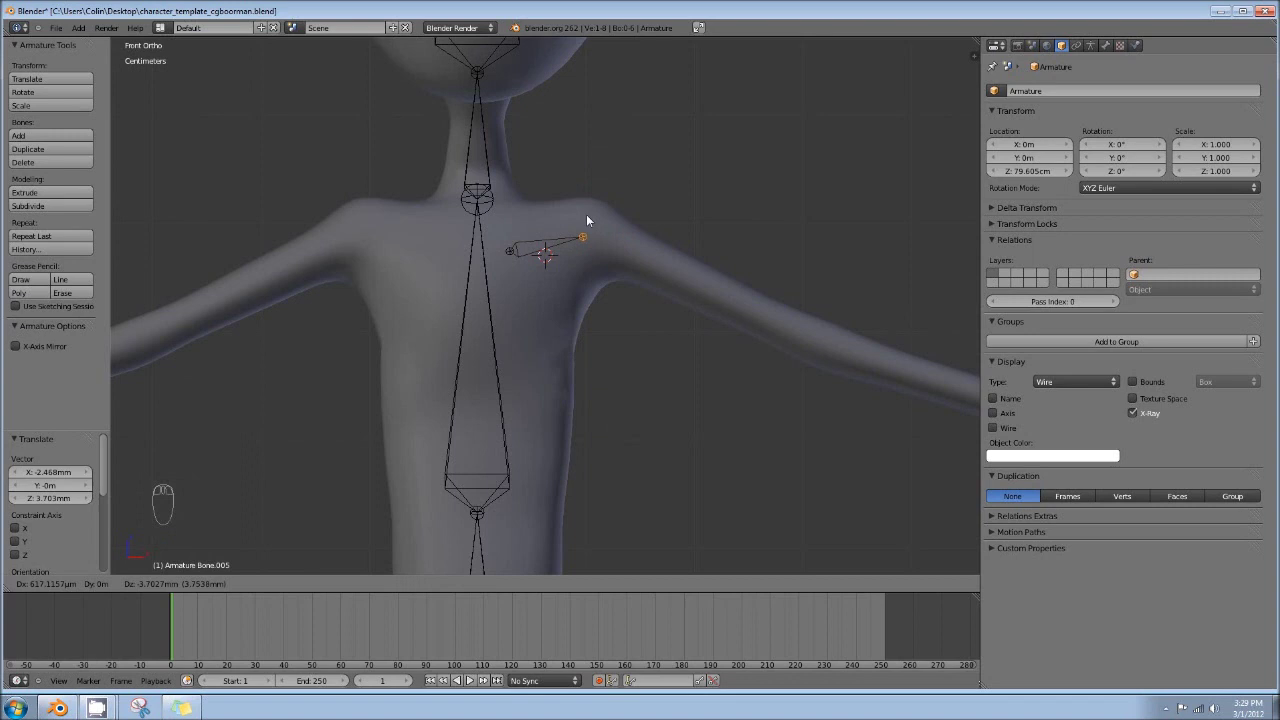
{"action": "left_click_drag", "start_coordinate": [592, 218], "coordinate": [588, 218]}
{"action": "key", "text": "g"}
{"action": "left_click_drag", "start_coordinate": [580, 238], "coordinate": [591, 232]}
{"action": "key", "text": "KP_3"}
{"action": "left_click_drag", "start_coordinate": [832, 251], "coordinate": [870, 248]}
{"action": "key", "text": "KP_1"}
{"action": "key", "text": "KP_3"}
{"action": "left_click_drag", "start_coordinate": [871, 248], "coordinate": [591, 243]}
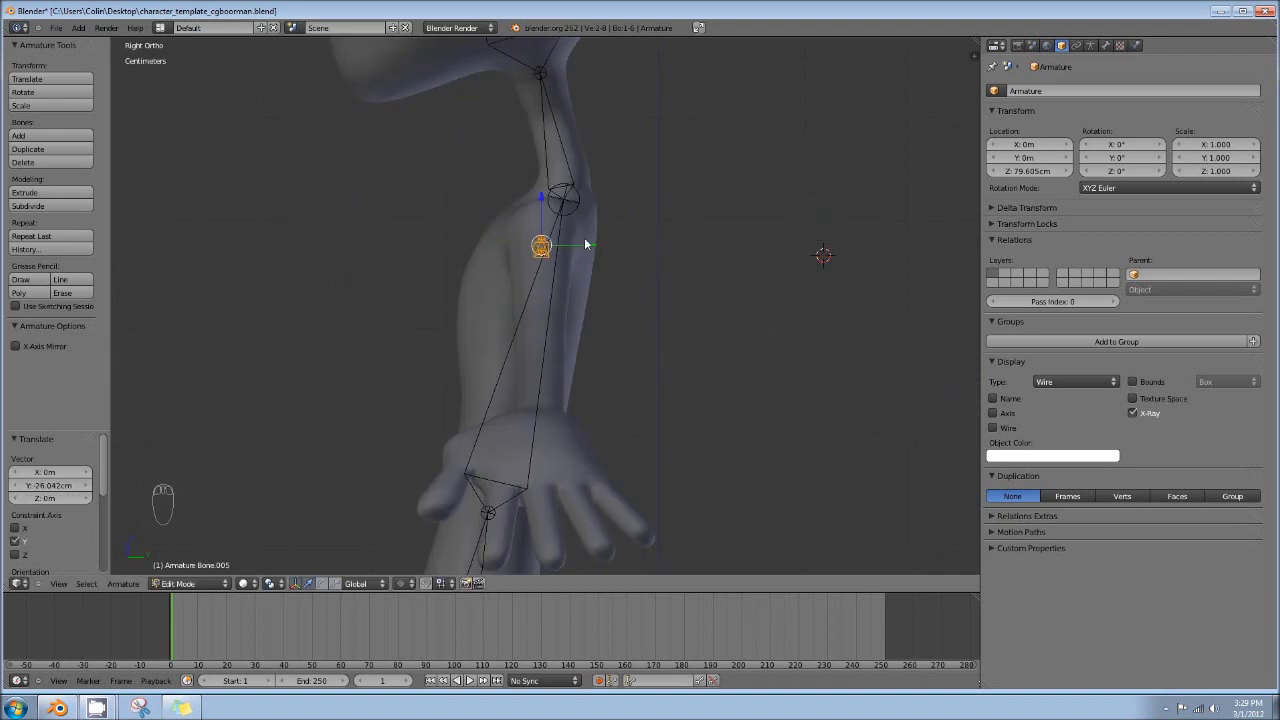
{"action": "left_click_drag", "start_coordinate": [610, 289], "coordinate": [599, 293]}
{"action": "key", "text": "KP_3"}
{"action": "key", "text": "KP_1"}
Extrude an arm bone from the collarbone tip out to the wrist
{"action": "middle_click", "coordinate": [570, 220]}
{"action": "left_click_drag", "start_coordinate": [533, 179], "coordinate": [453, 202]}
{"action": "middle_click", "coordinate": [587, 200]}
{"action": "left_click_drag", "start_coordinate": [502, 198], "coordinate": [843, 343]}
{"action": "key", "text": "e"}
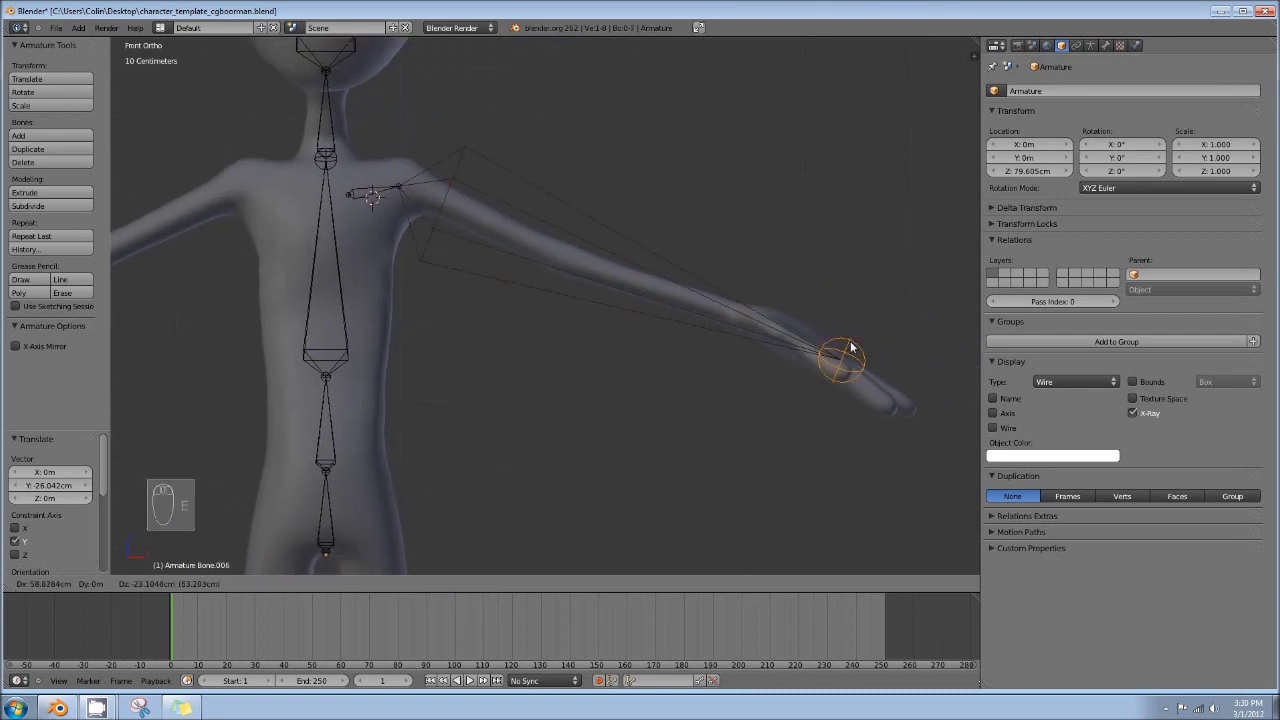
Set the arm bone's end at the wrist and select the whole bone in front view
{"action": "left_click_drag", "start_coordinate": [856, 350], "coordinate": [701, 344]}
{"action": "key", "text": "KP_7"}
{"action": "key", "text": "KP_1"}
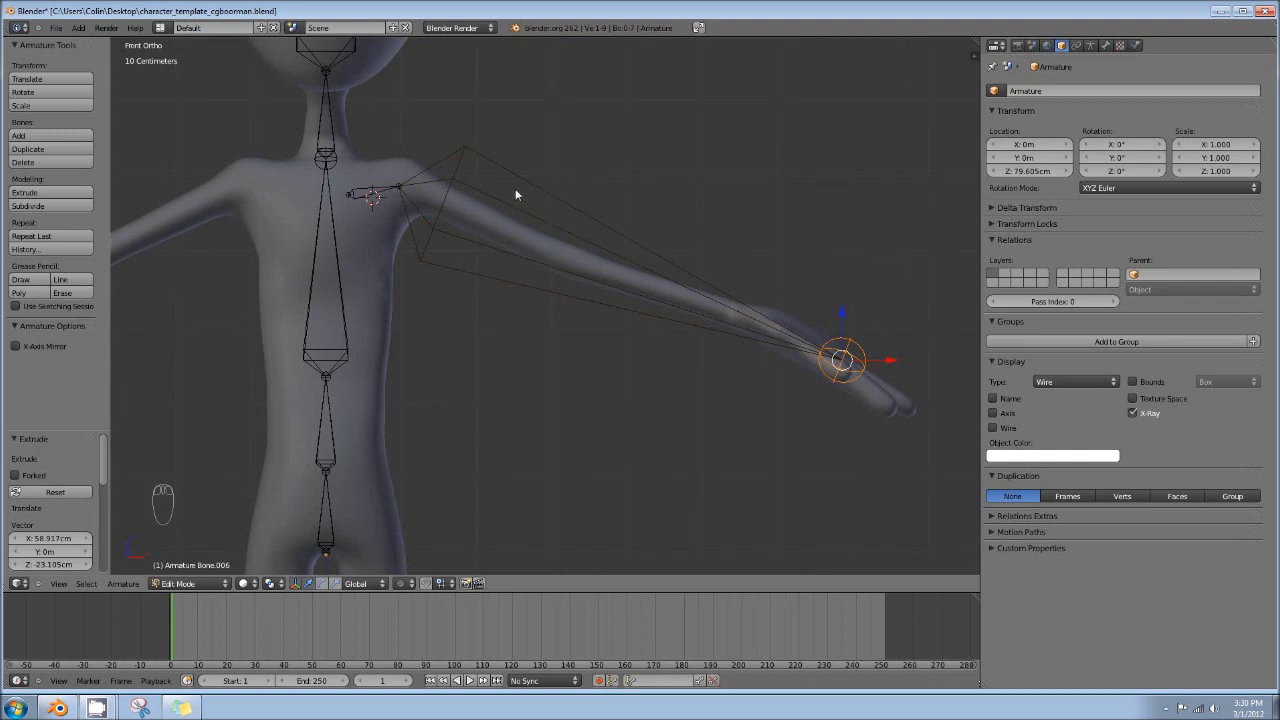
{"action": "left_click_drag", "start_coordinate": [456, 188], "coordinate": [503, 190]}
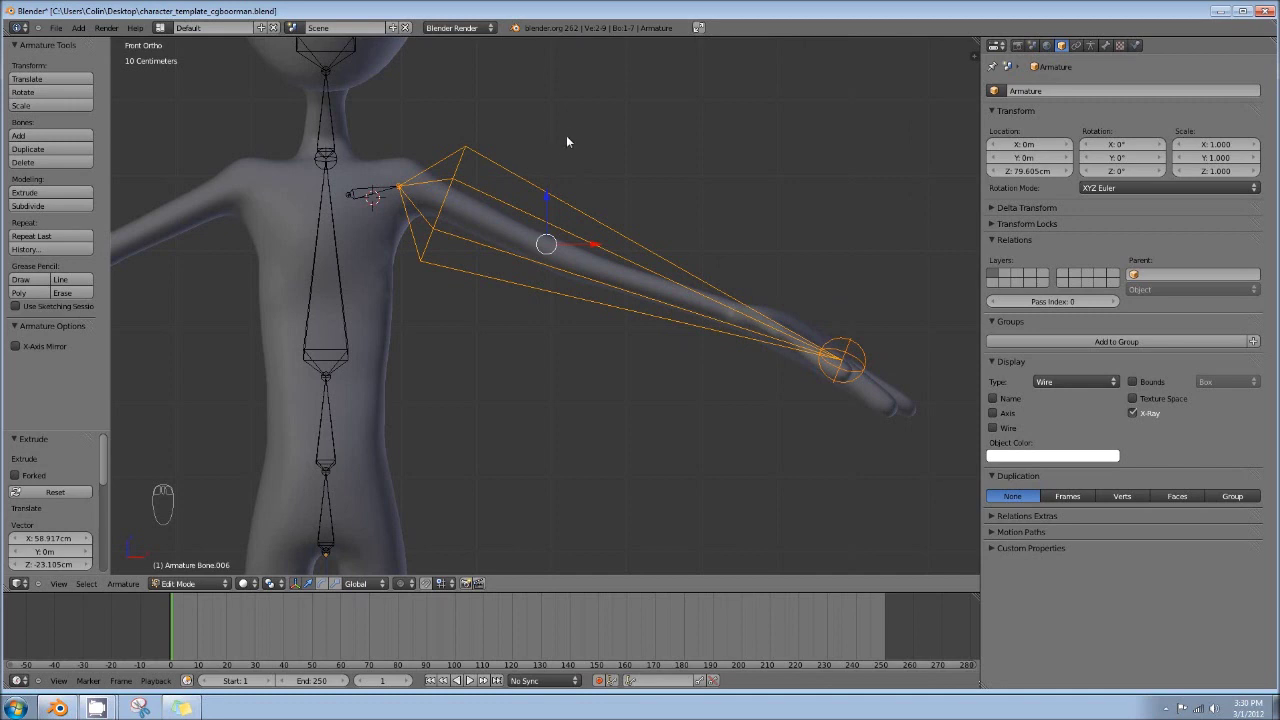
Twist the arm bone's roll with Ctrl+R, then Recalculate Roll with Ctrl+N
{"action": "key", "text": "ctrl+r"}
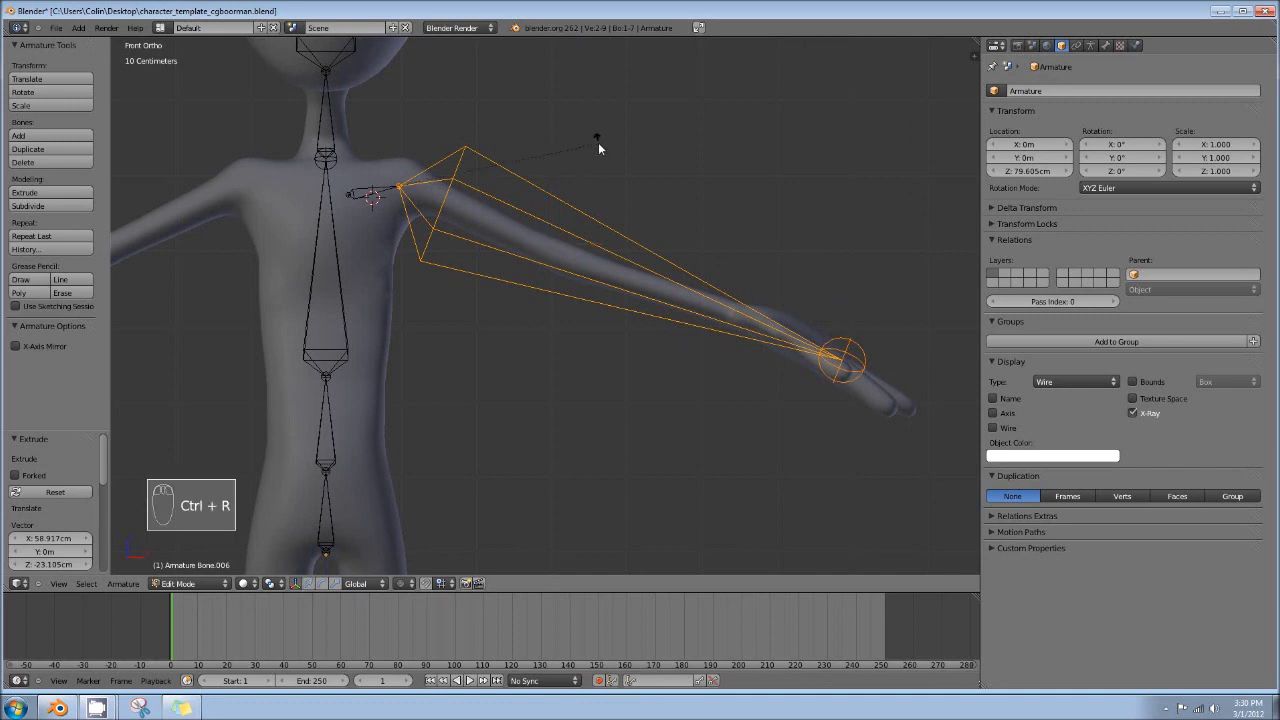
{"action": "left_click_drag", "start_coordinate": [594, 247], "coordinate": [543, 160]}
{"action": "key", "text": "ctrl+n"}
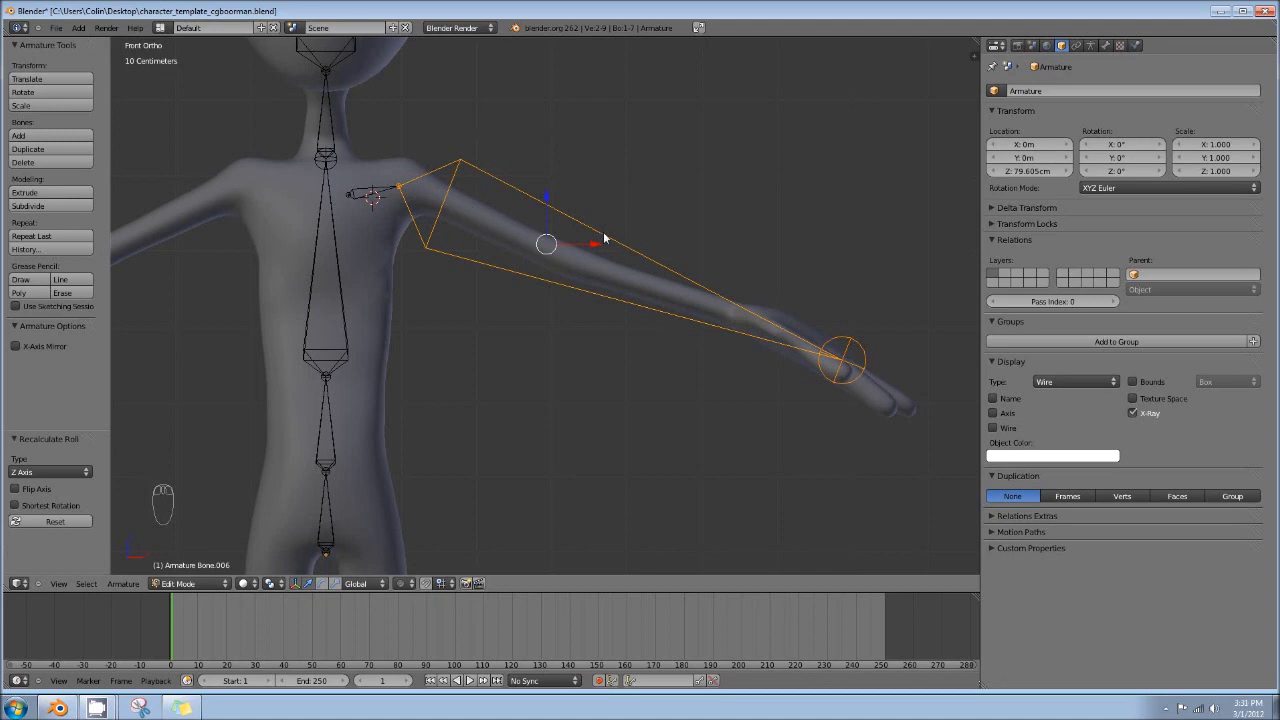
{"action": "left_click_drag", "start_coordinate": [602, 236], "coordinate": [609, 220]}
Subdivide the arm bone and grab the new joints toward the elbow and wrist
{"action": "key", "text": "w"}
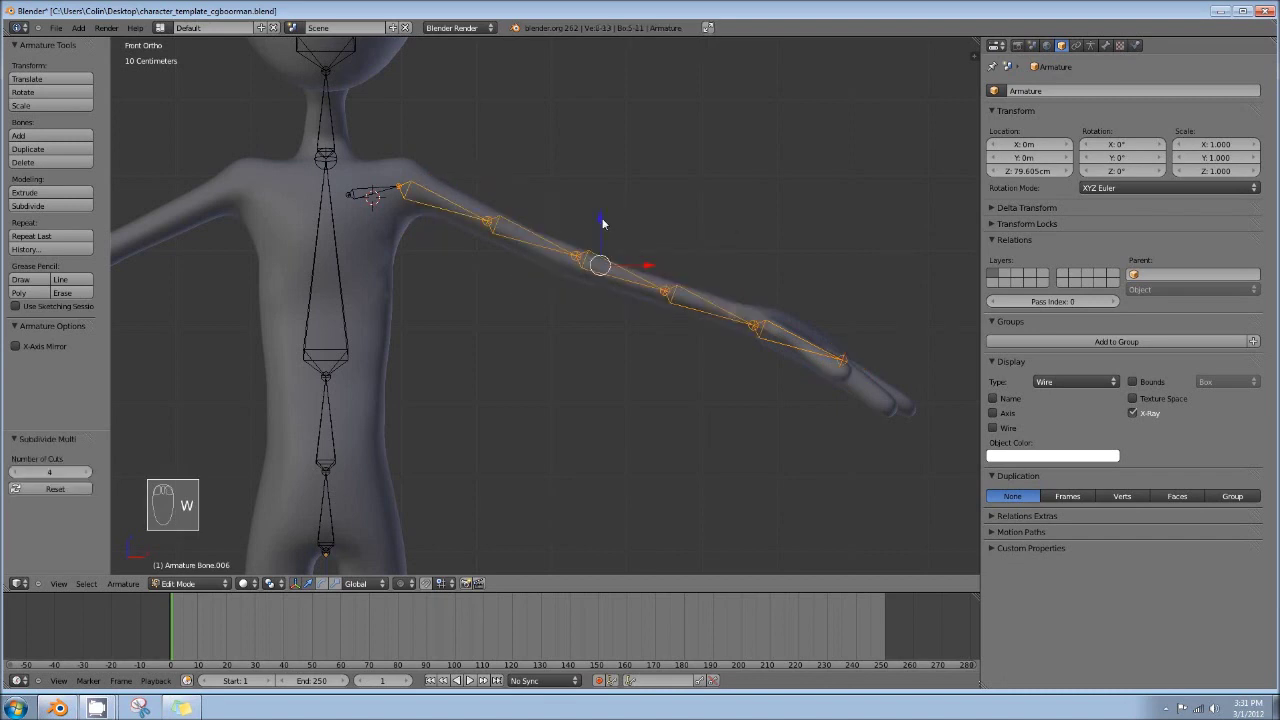
{"action": "left_click_drag", "start_coordinate": [20, 477], "coordinate": [452, 245]}
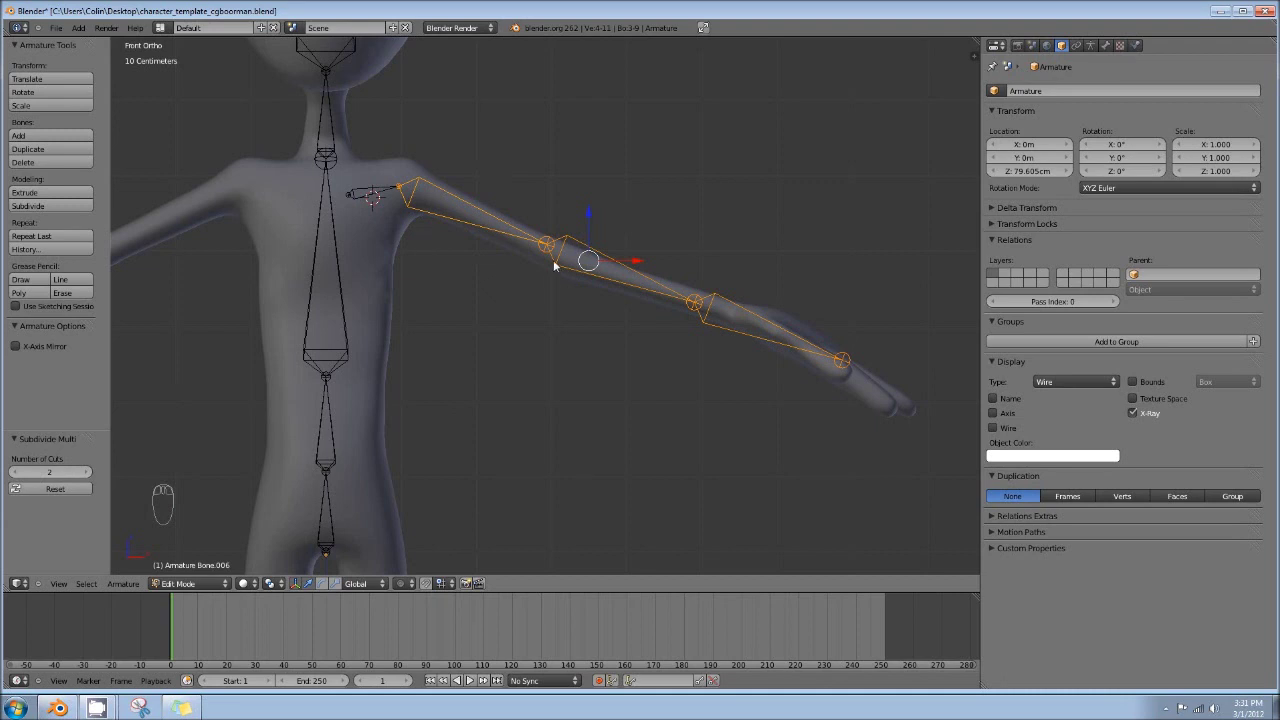
{"action": "left_click_drag", "start_coordinate": [705, 301], "coordinate": [785, 336]}
{"action": "key", "text": "g"}
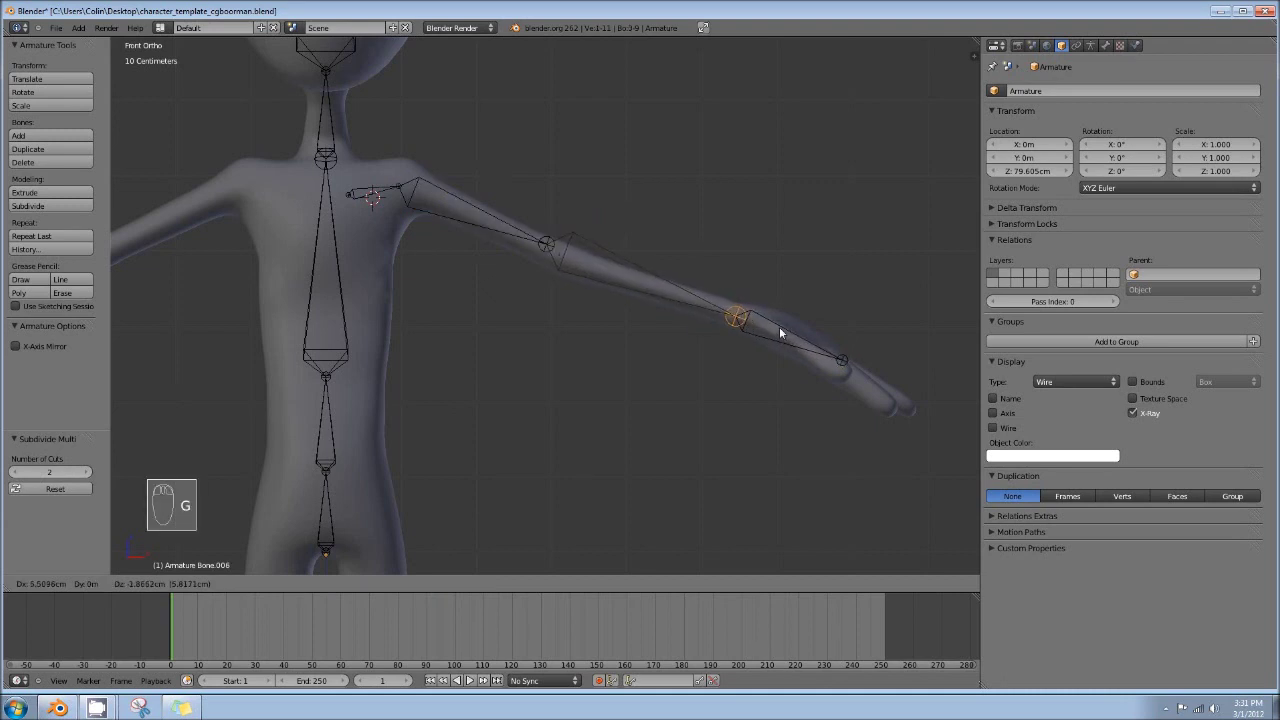
{"action": "left_click_drag", "start_coordinate": [759, 334], "coordinate": [596, 279]}
{"action": "left_click_drag", "start_coordinate": [550, 249], "coordinate": [597, 280]}
{"action": "key", "text": "g"}
{"action": "right_click", "coordinate": [598, 282]}
{"action": "left_click_drag", "start_coordinate": [598, 282], "coordinate": [532, 319]}
Nudge the elbow joint onto the arm mesh, checking it in top and front views
{"action": "key", "text": "KP_7"}
{"action": "left_click", "coordinate": [503, 260]}
{"action": "middle_click", "coordinate": [538, 233]}
{"action": "key", "text": "KP_1"}
{"action": "left_click_drag", "start_coordinate": [466, 243], "coordinate": [437, 176]}
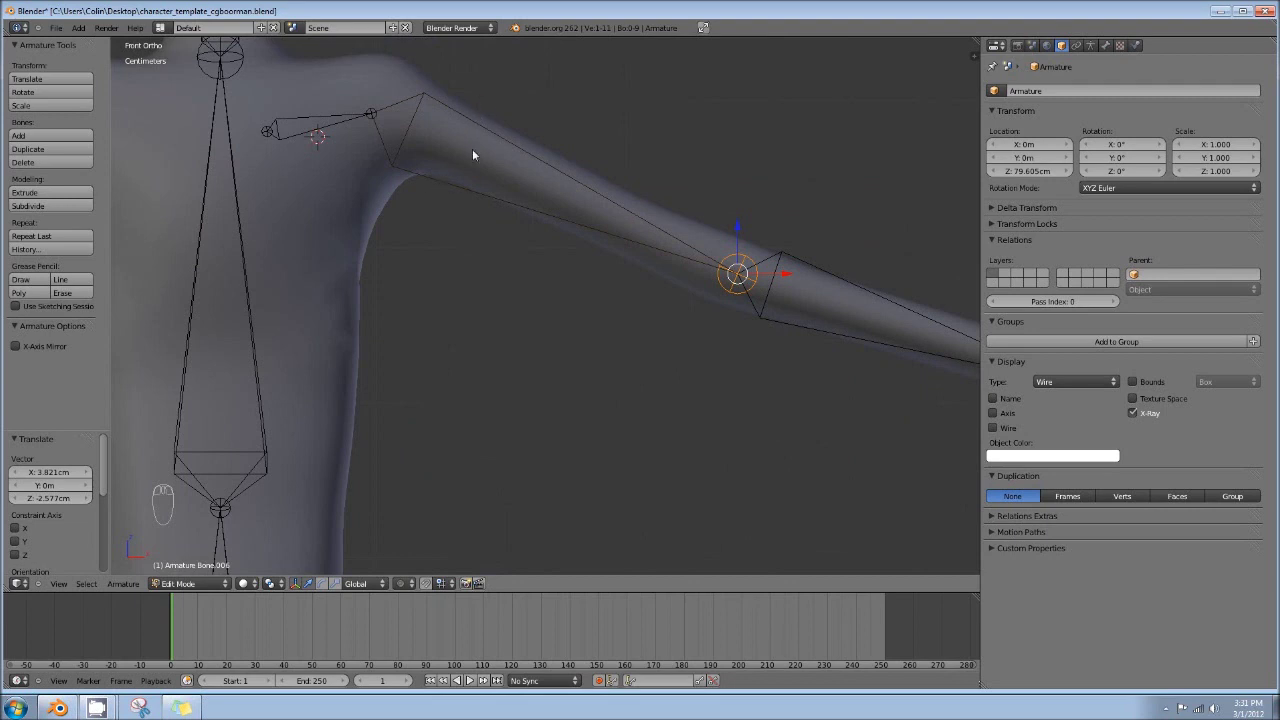
{"action": "left_click_drag", "start_coordinate": [366, 113], "coordinate": [622, 224]}
{"action": "left_click_drag", "start_coordinate": [622, 224], "coordinate": [595, 258]}
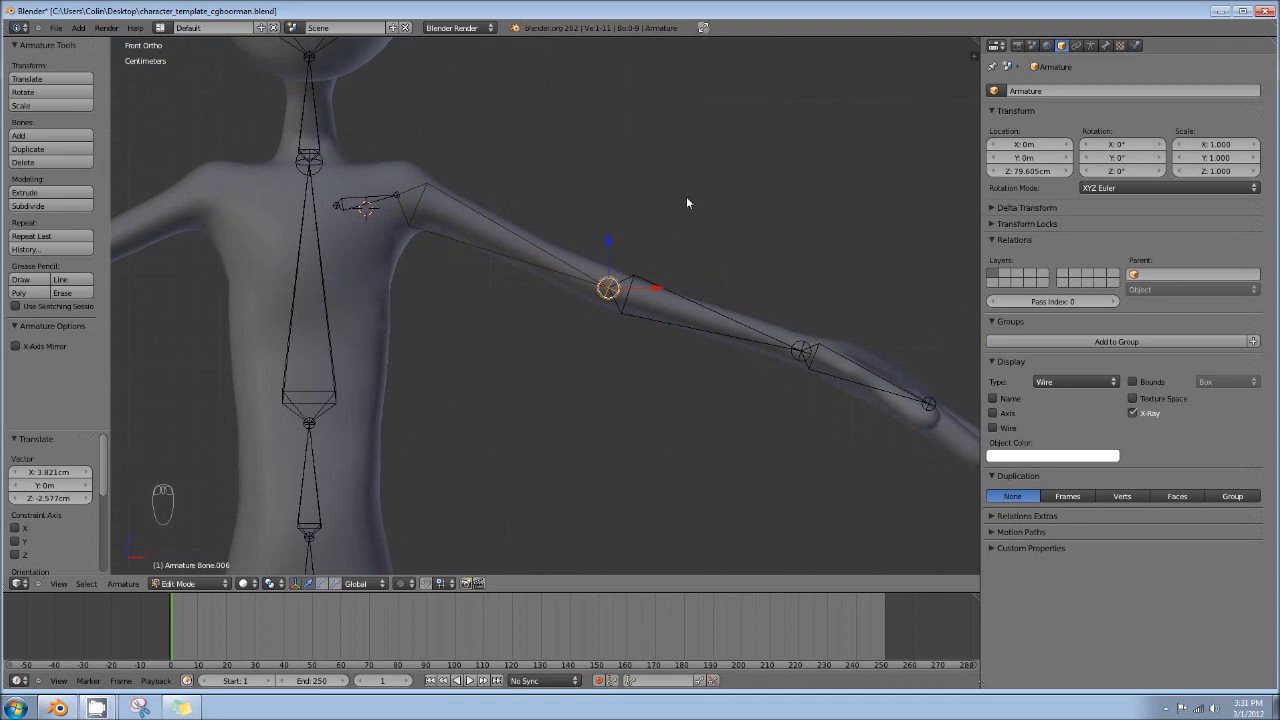
{"action": "left_click_drag", "start_coordinate": [663, 212], "coordinate": [432, 200]}
{"action": "left_click_drag", "start_coordinate": [576, 265], "coordinate": [626, 247]}
{"action": "key", "text": "KP_7"}
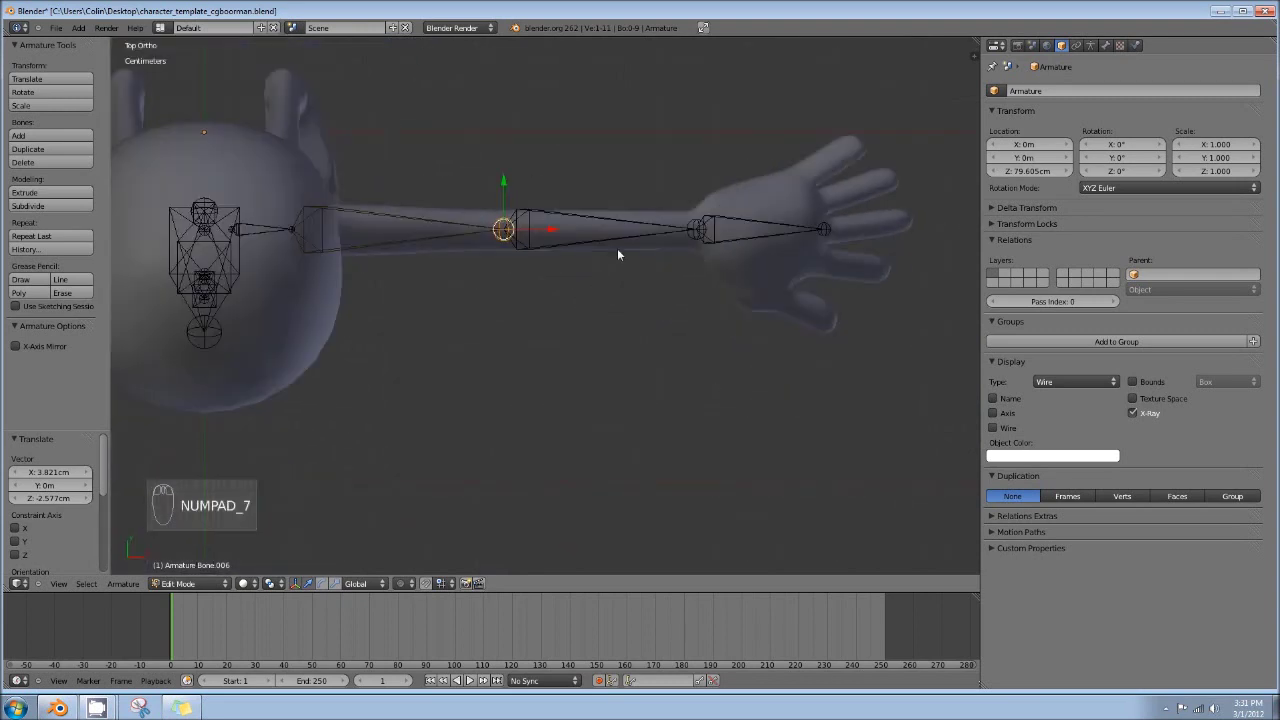
{"action": "key", "text": "KP_1"}
Frame the whole arm in front view and select the head bone for renaming
{"action": "left_click_drag", "start_coordinate": [569, 323], "coordinate": [560, 247]}
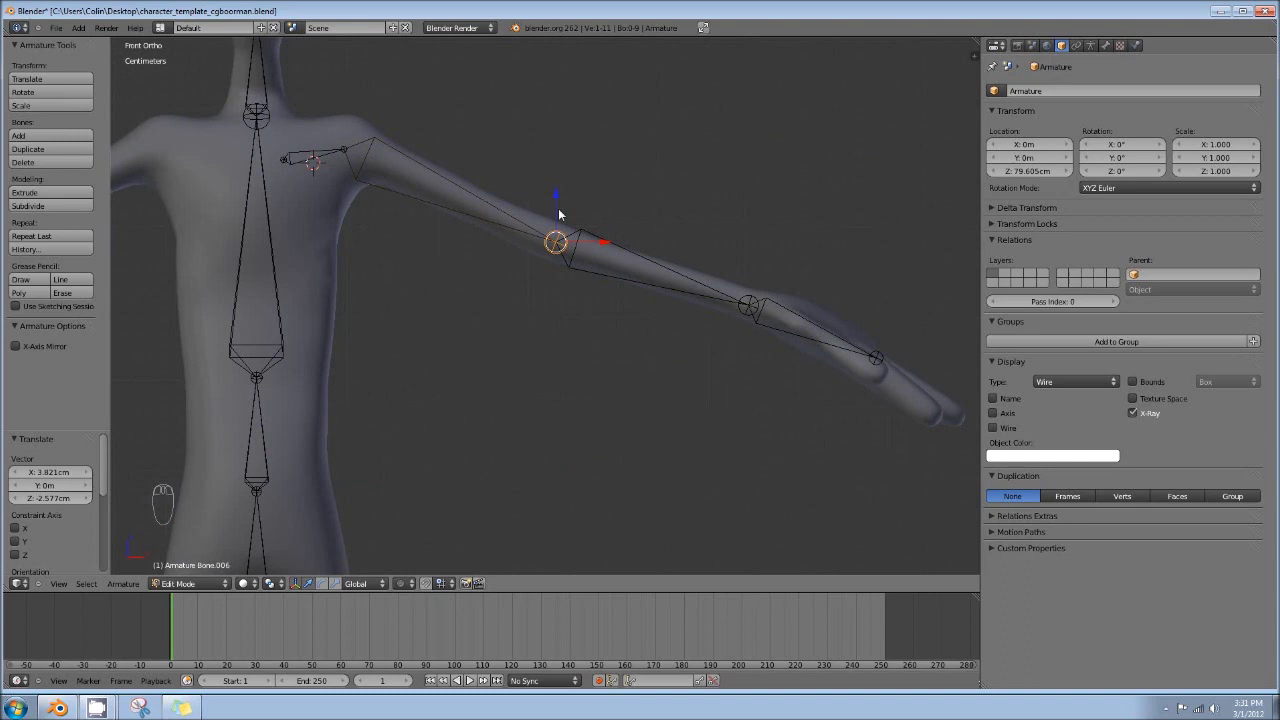
{"action": "left_click_drag", "start_coordinate": [457, 238], "coordinate": [709, 313]}
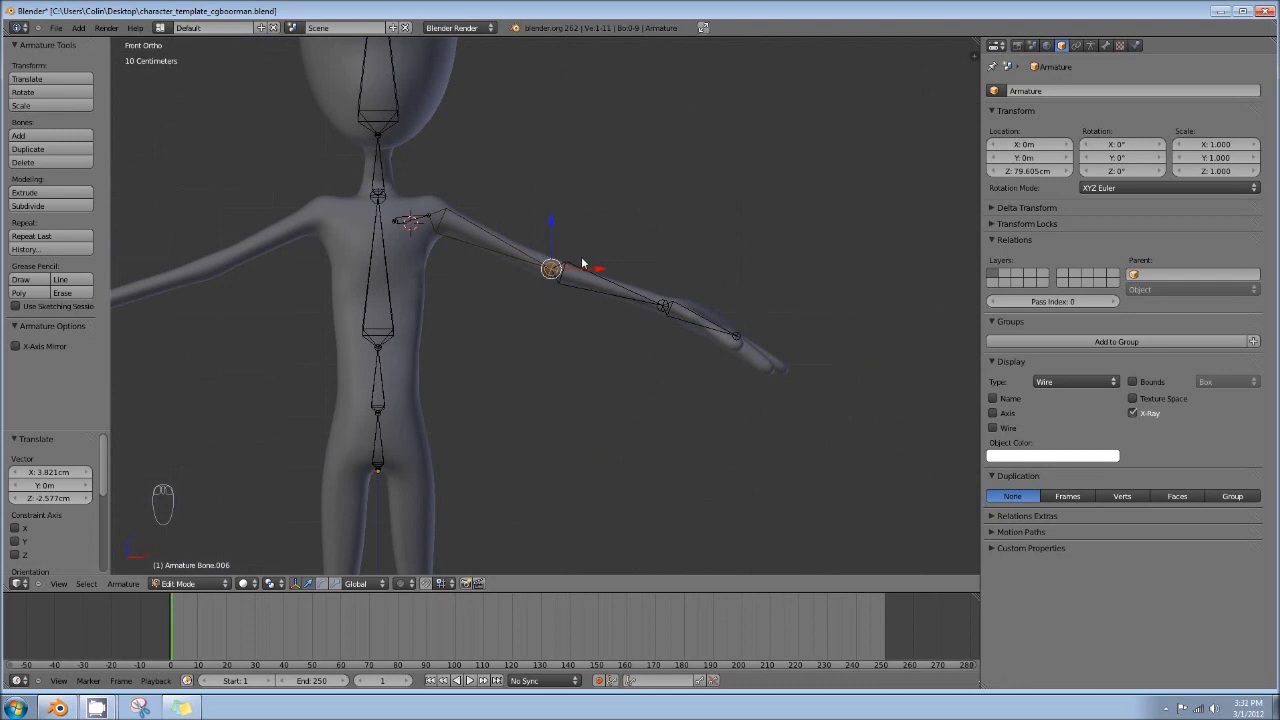
{"action": "left_click_drag", "start_coordinate": [404, 206], "coordinate": [497, 181]}
{"action": "left_click_drag", "start_coordinate": [502, 161], "coordinate": [484, 122]}
Name the head, neck, spine bones and the lowest bone as pelvis
{"action": "left_click_drag", "start_coordinate": [1111, 47], "coordinate": [1069, 96]}
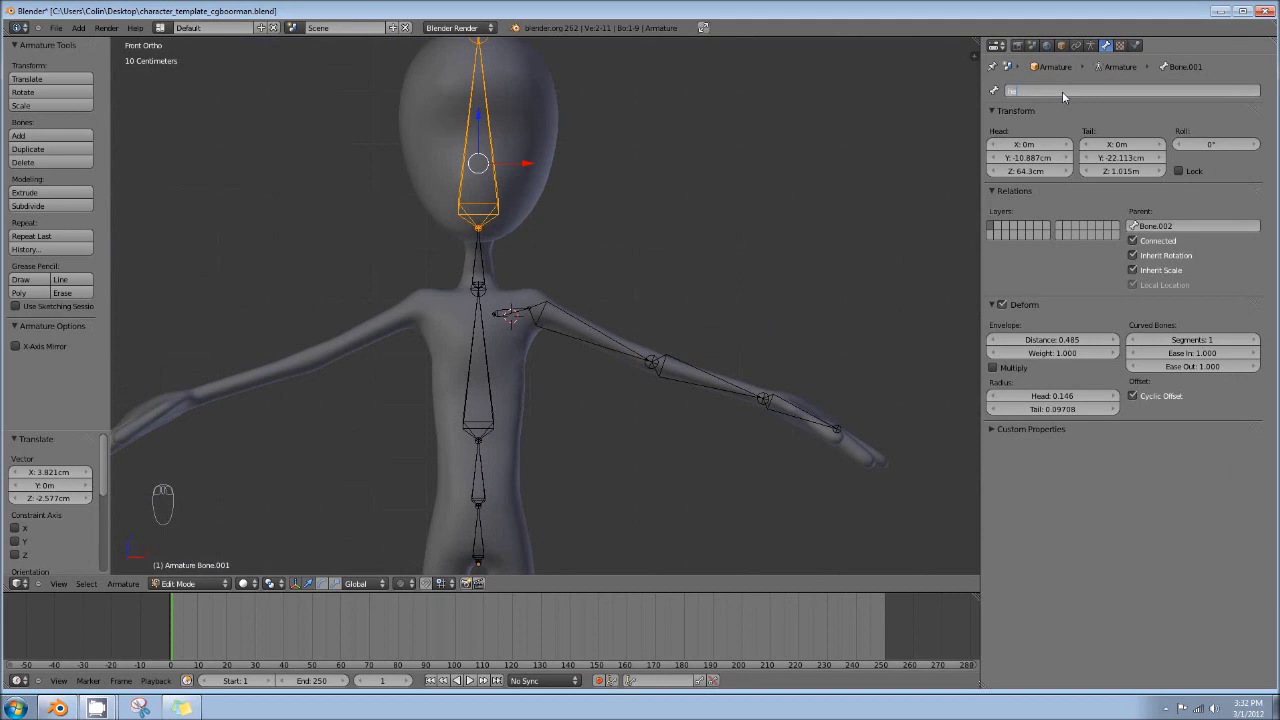
{"action": "left_click_drag", "start_coordinate": [491, 270], "coordinate": [1071, 94]}
{"action": "left_click_drag", "start_coordinate": [1071, 92], "coordinate": [1071, 94]}
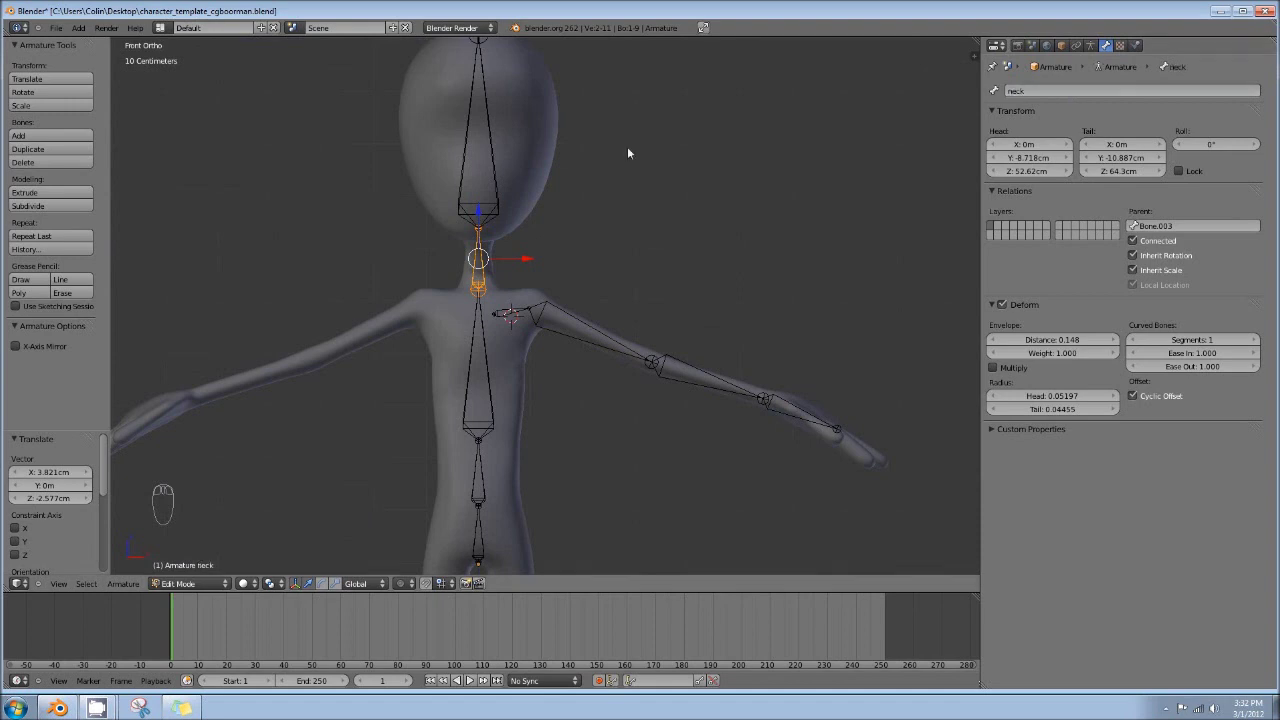
{"action": "left_click_drag", "start_coordinate": [492, 330], "coordinate": [1048, 89]}
{"action": "left_click_drag", "start_coordinate": [1048, 89], "coordinate": [1048, 89]}
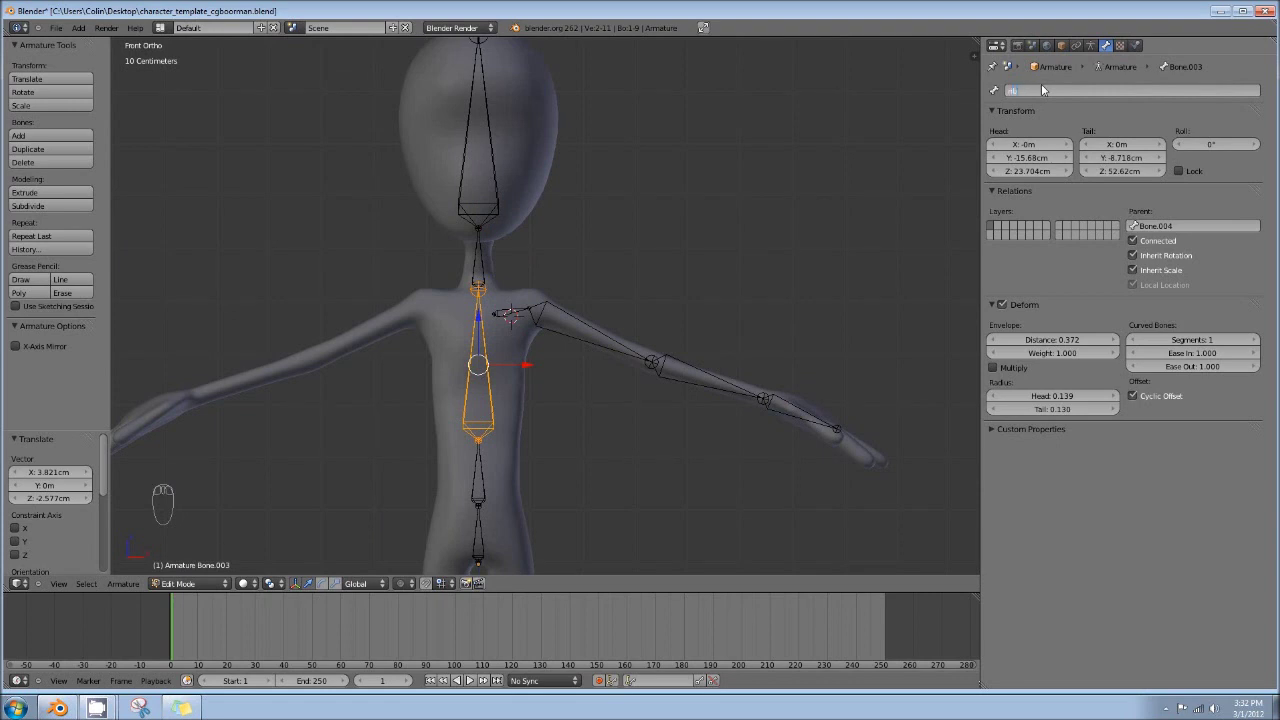
{"action": "left_click_drag", "start_coordinate": [481, 489], "coordinate": [1064, 99]}
{"action": "left_click_drag", "start_coordinate": [1064, 99], "coordinate": [1064, 99]}
{"action": "middle_click", "coordinate": [1064, 99]}
{"action": "left_click_drag", "start_coordinate": [487, 534], "coordinate": [1049, 99]}
{"action": "left_click_drag", "start_coordinate": [1049, 99], "coordinate": [1049, 99]}
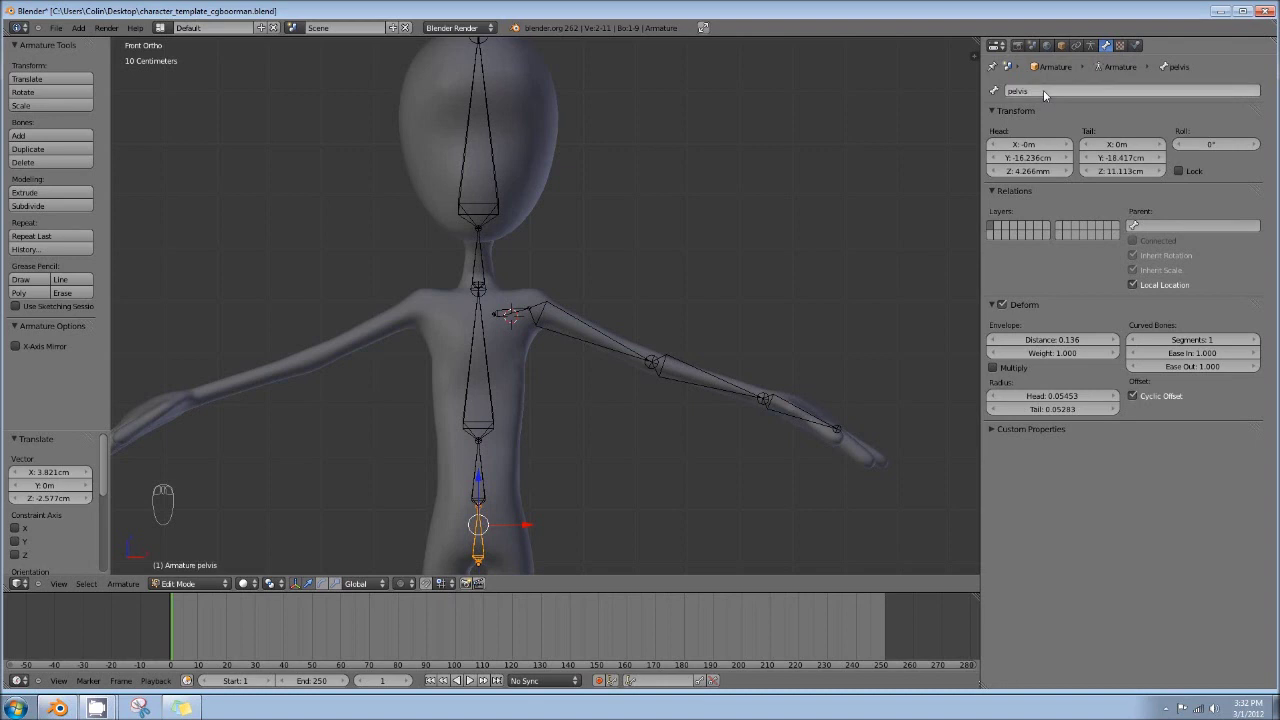
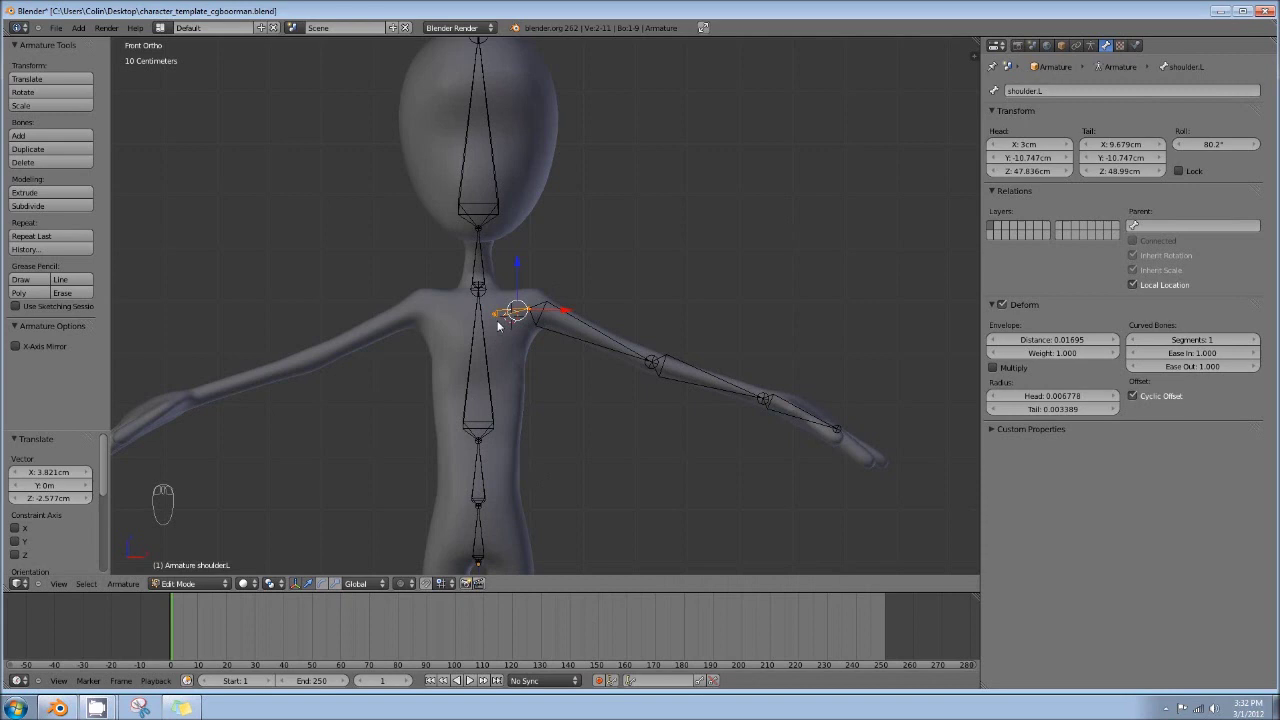
Name shoulder.L, arm_upper.L, the forearm and hand.L, then display the armature as B-Bones
{"action": "left_click_drag", "start_coordinate": [555, 317], "coordinate": [916, 425]}
{"action": "left_click_drag", "start_coordinate": [1049, 94], "coordinate": [1085, 104]}
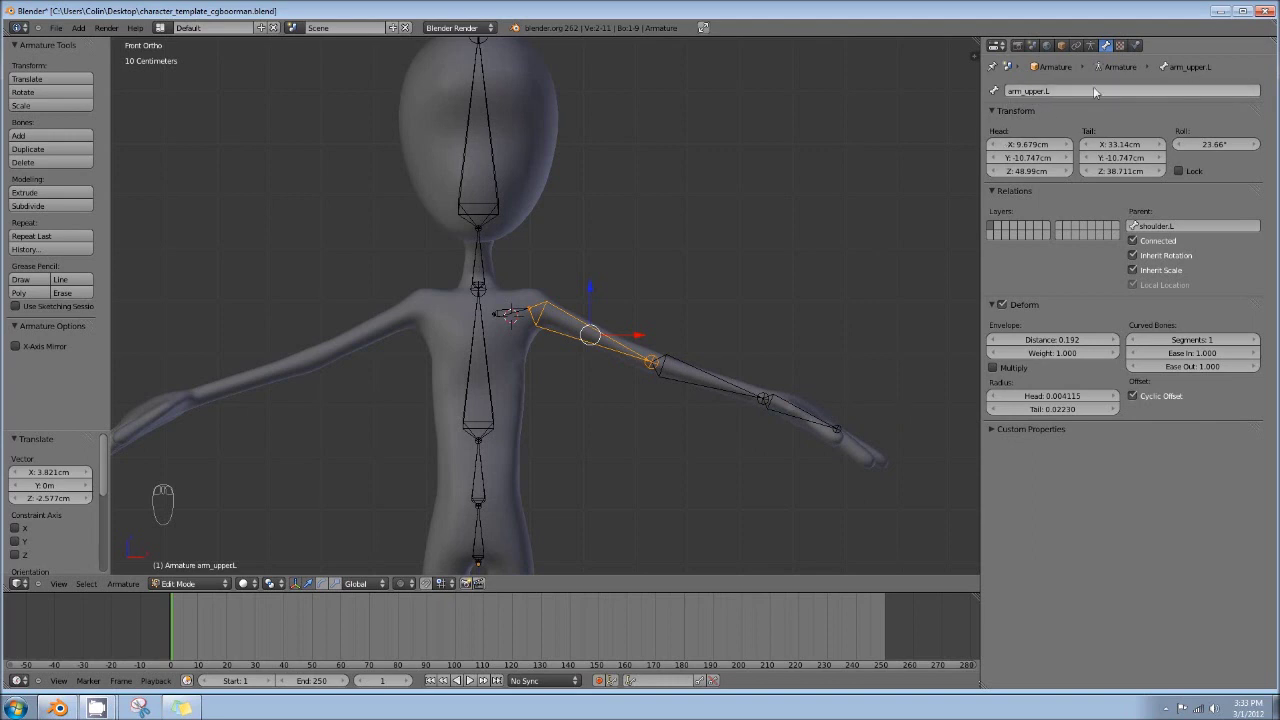
{"action": "left_click_drag", "start_coordinate": [708, 378], "coordinate": [1069, 90]}
{"action": "left_click_drag", "start_coordinate": [1069, 92], "coordinate": [1069, 90]}
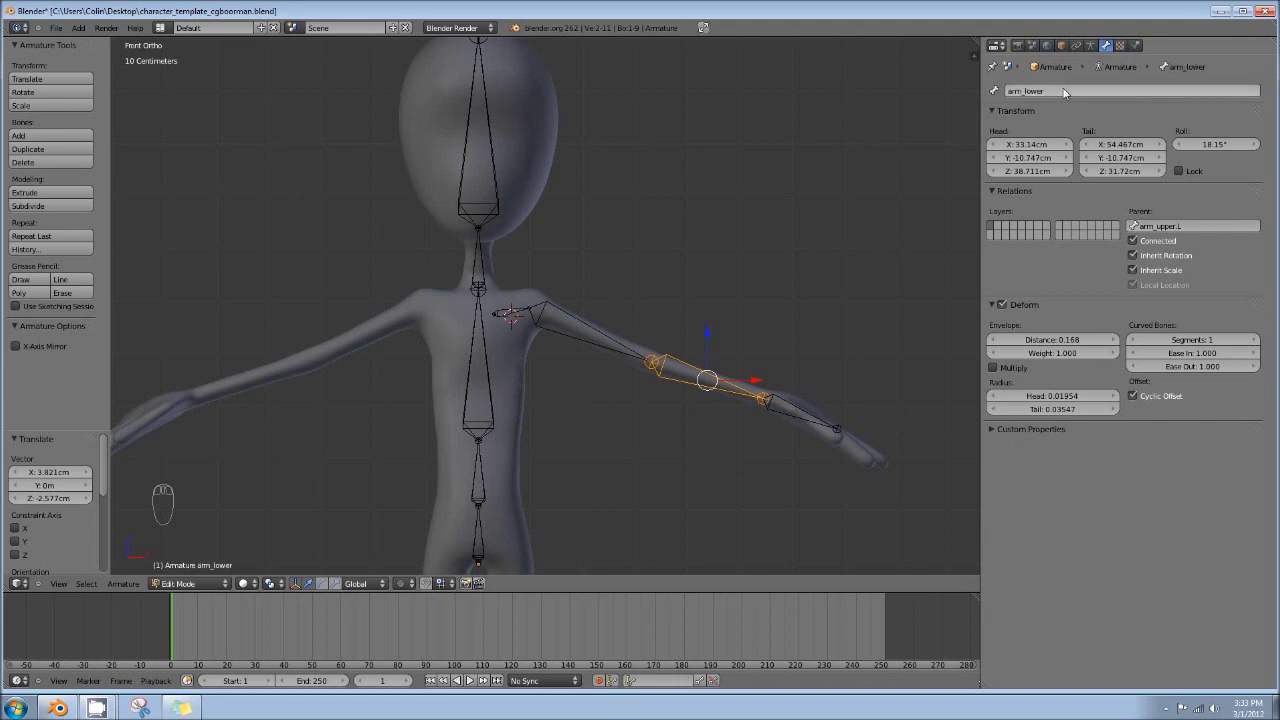
{"action": "left_click_drag", "start_coordinate": [1066, 98], "coordinate": [1073, 98]}
{"action": "left_click_drag", "start_coordinate": [786, 411], "coordinate": [1081, 92]}
{"action": "left_click_drag", "start_coordinate": [1081, 92], "coordinate": [1081, 92]}
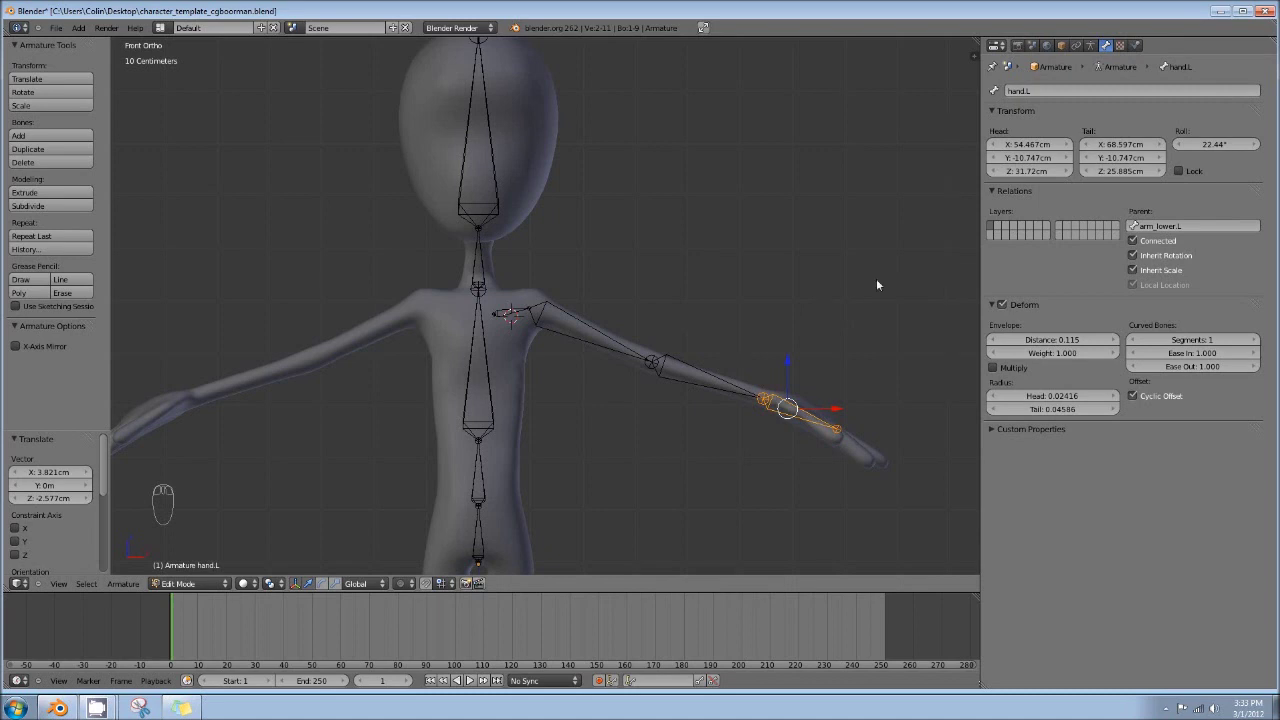
{"action": "left_click_drag", "start_coordinate": [1065, 49], "coordinate": [510, 179]}
{"action": "left_click_drag", "start_coordinate": [510, 179], "coordinate": [794, 436]}
Select all bones, shrink their B-bone thickness to sit inside the body, and enter pose mode
{"action": "key", "text": "KP_1"}
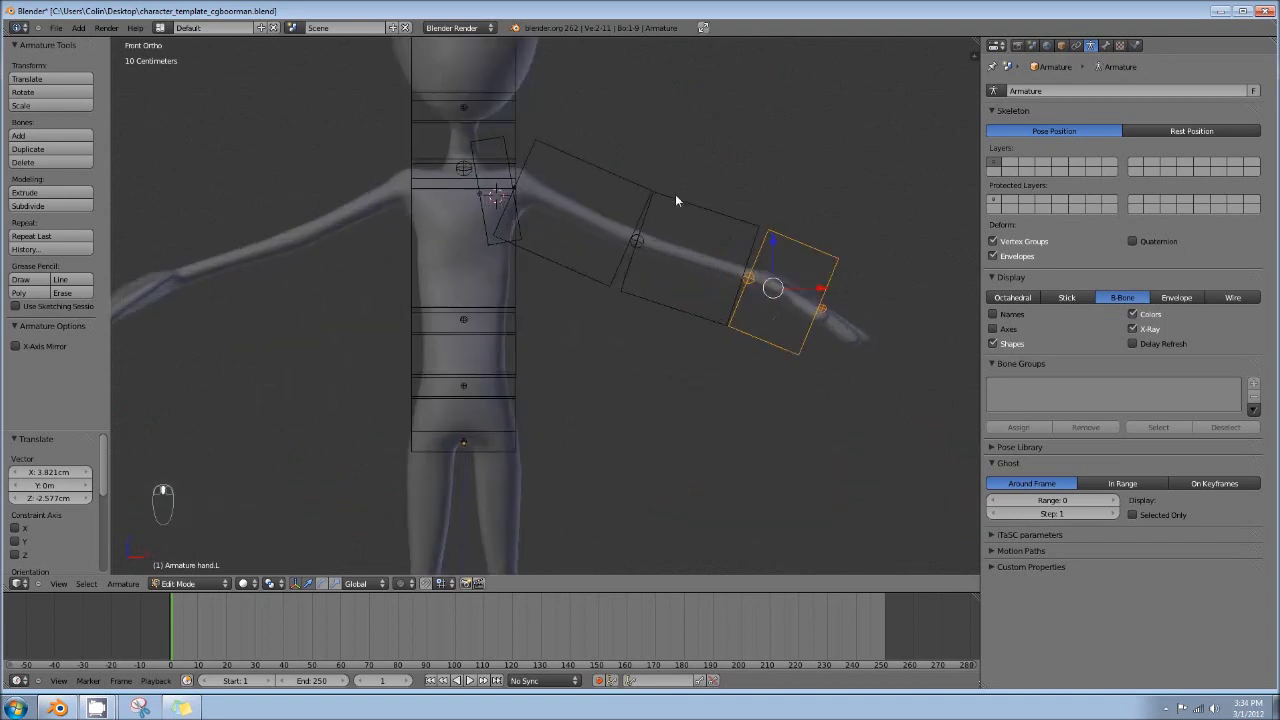
{"action": "key", "text": "a"}
{"action": "middle_click", "coordinate": [774, 162]}
{"action": "key", "text": "a"}
{"action": "middle_click", "coordinate": [773, 165]}
{"action": "left_click_drag", "start_coordinate": [742, 224], "coordinate": [681, 185]}
{"action": "key", "text": "ctrl+alt+s"}
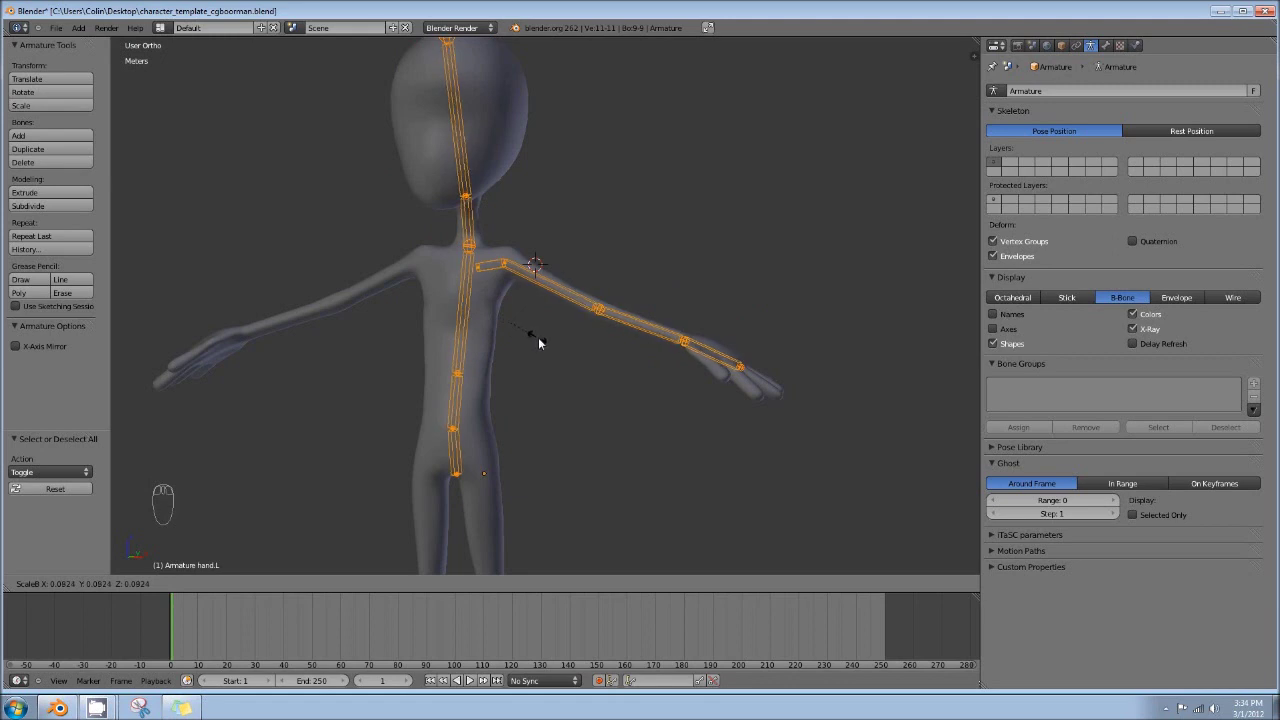
{"action": "left_click_drag", "start_coordinate": [613, 322], "coordinate": [604, 334]}
{"action": "key", "text": "KP_1"}
{"action": "left_click_drag", "start_coordinate": [604, 334], "coordinate": [522, 204]}
{"action": "left_click_drag", "start_coordinate": [665, 270], "coordinate": [527, 178]}
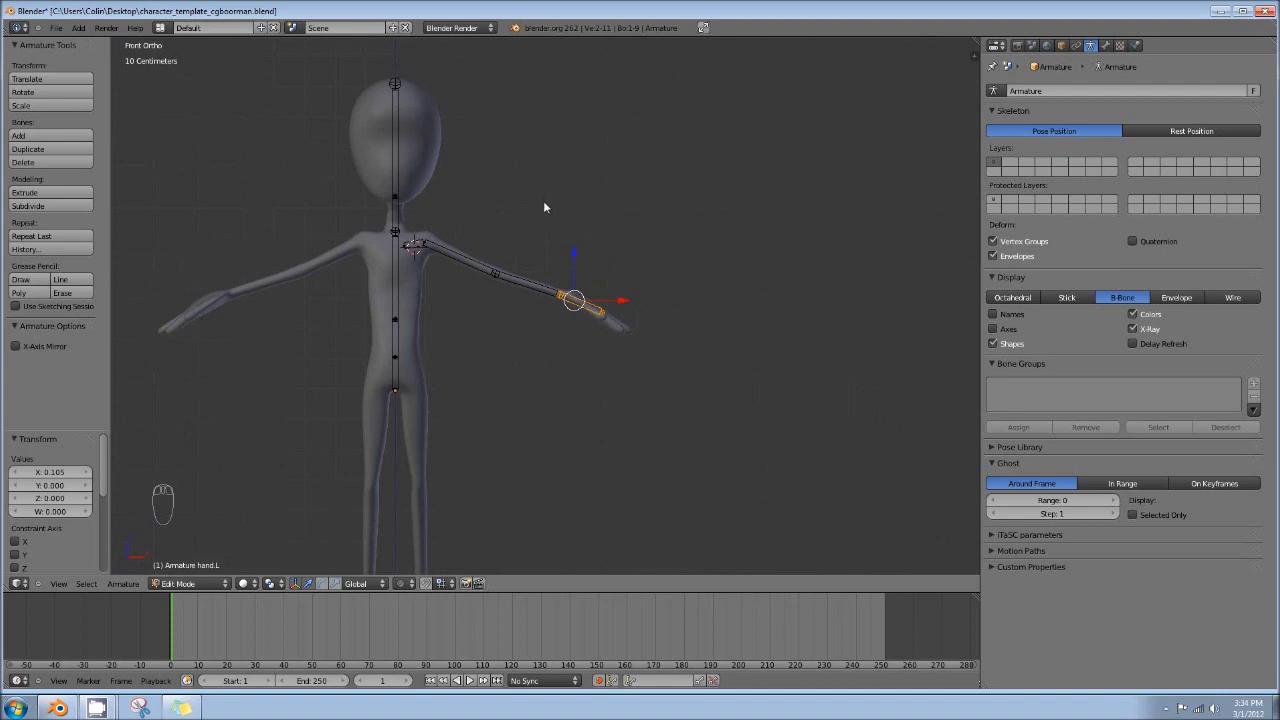
{"action": "left_click_drag", "start_coordinate": [210, 587], "coordinate": [485, 269]}
{"action": "left_click_drag", "start_coordinate": [484, 324], "coordinate": [23, 416]}
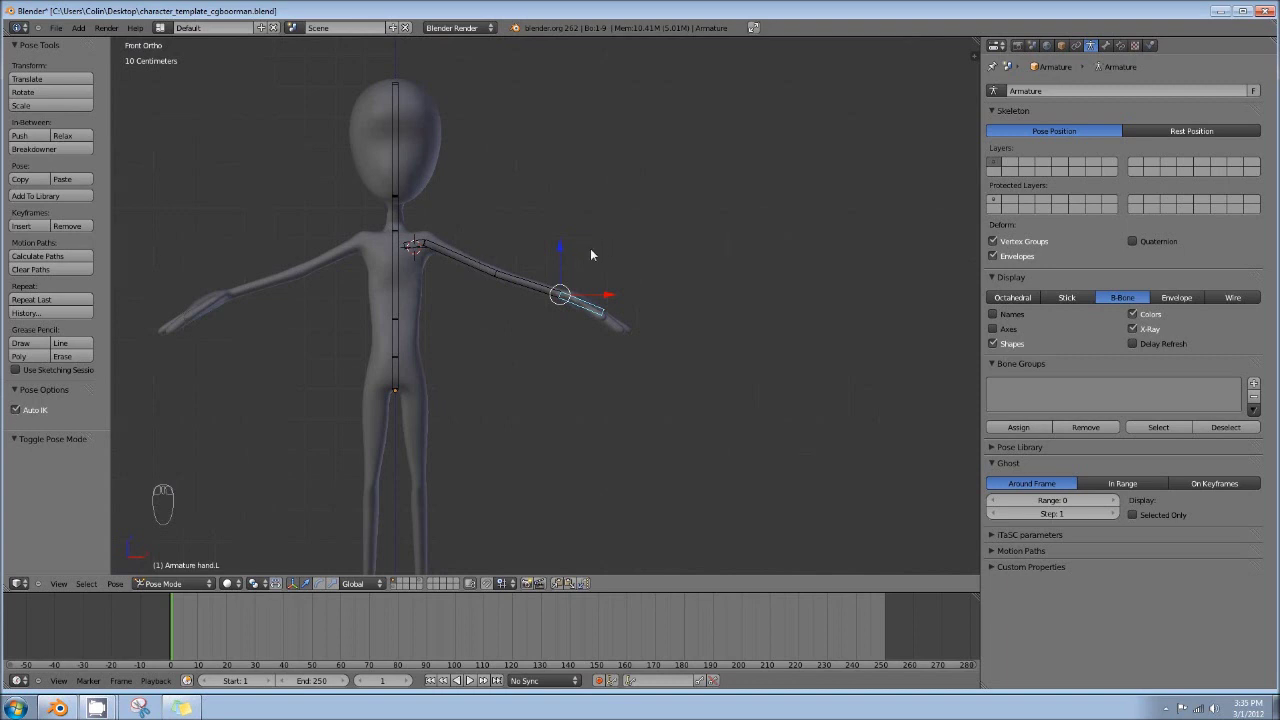
Test-pull the hand bone in pose mode and undo the moves
{"action": "key", "text": "g"}
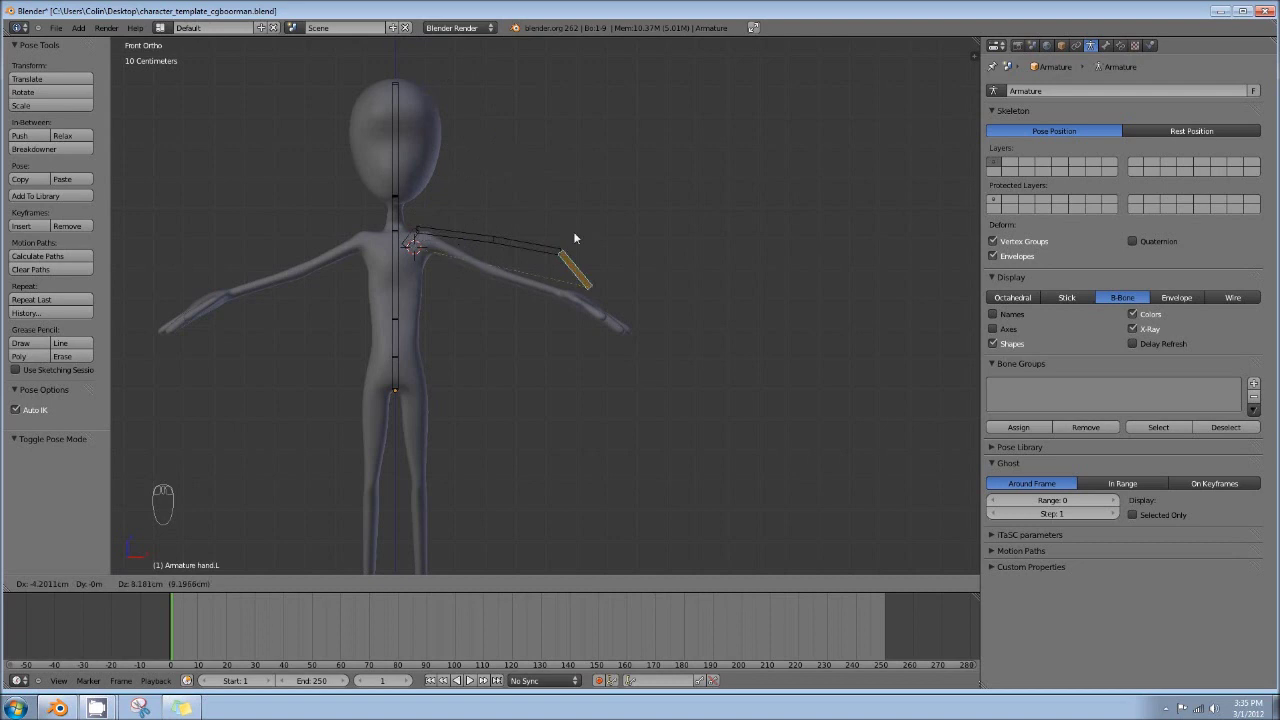
{"action": "left_click_drag", "start_coordinate": [473, 66], "coordinate": [396, 257]}
{"action": "key", "text": "ctrl+z"}
{"action": "left_click_drag", "start_coordinate": [408, 133], "coordinate": [396, 257]}
{"action": "key", "text": "ctrl+z"}
{"action": "left_click_drag", "start_coordinate": [436, 280], "coordinate": [420, 249]}
In edit mode parent shoulder.L to the spine bone with Keep Offset
{"action": "key", "text": "Tab"}
{"action": "left_click_drag", "start_coordinate": [420, 249], "coordinate": [422, 212]}
{"action": "left_click_drag", "start_coordinate": [422, 212], "coordinate": [503, 281]}
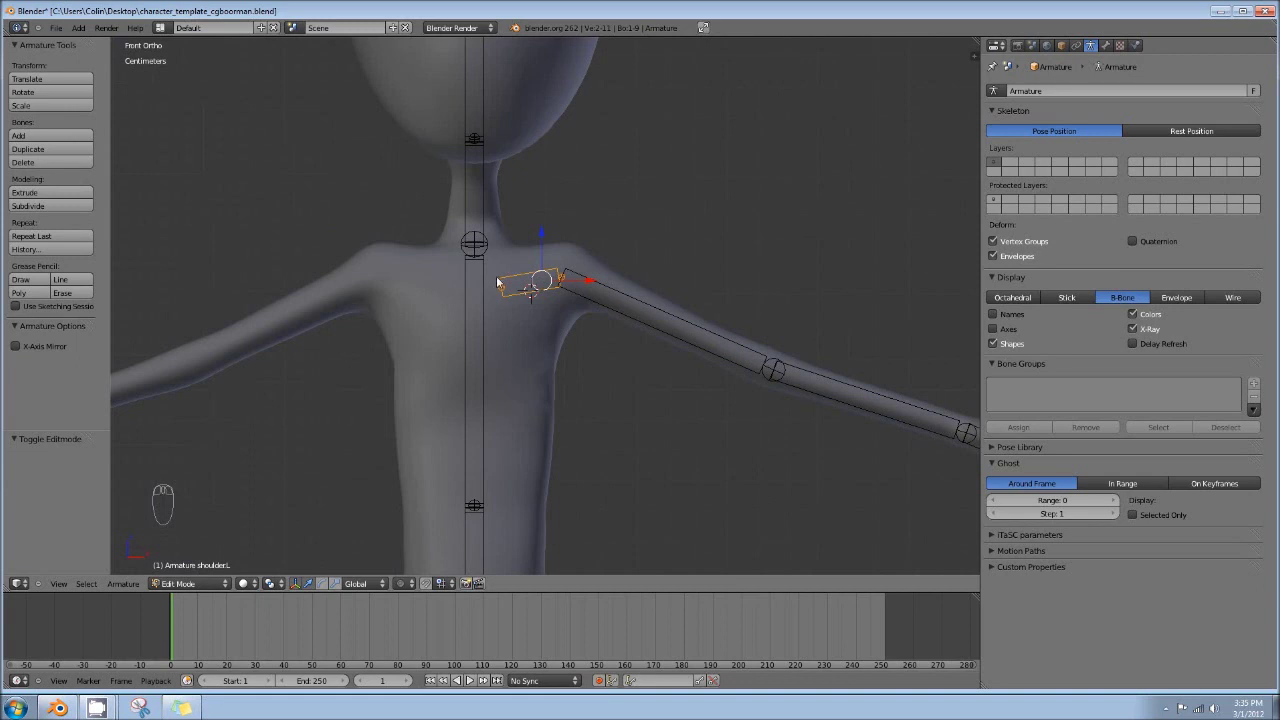
{"action": "left_click_drag", "start_coordinate": [490, 282], "coordinate": [487, 319]}
{"action": "right_click", "coordinate": [487, 319]}
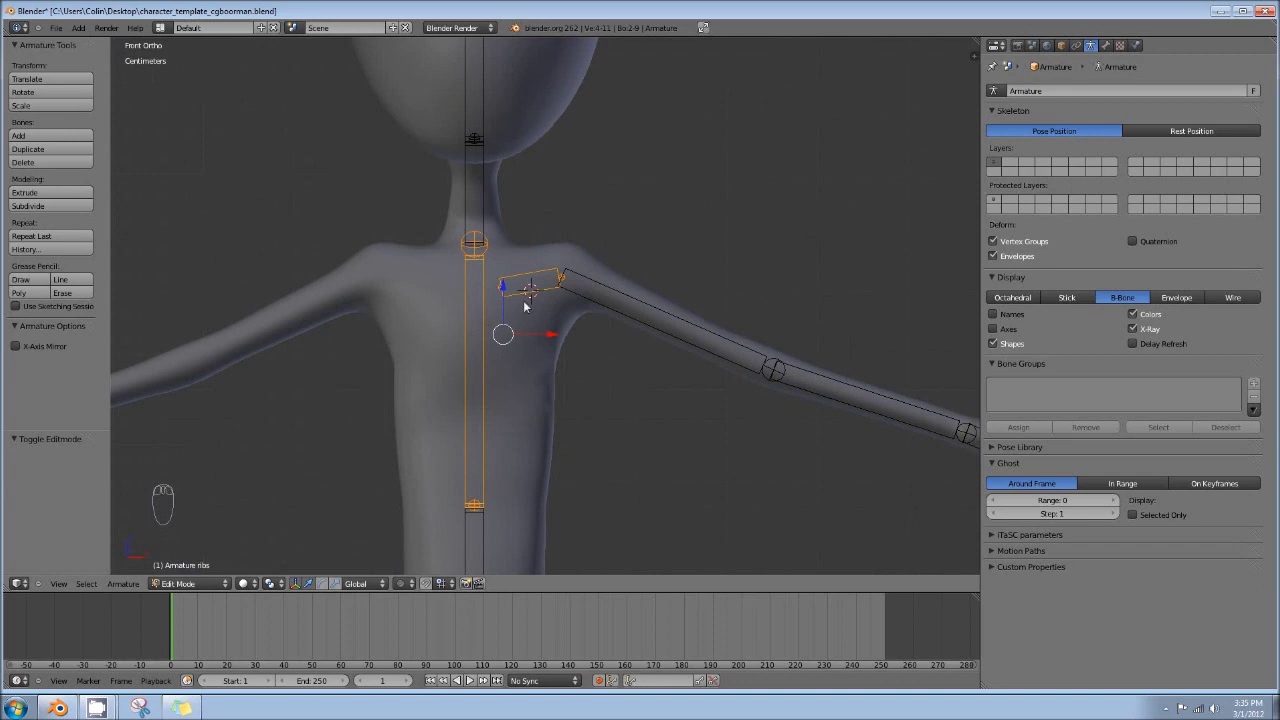
{"action": "key", "text": "ctrl+p"}
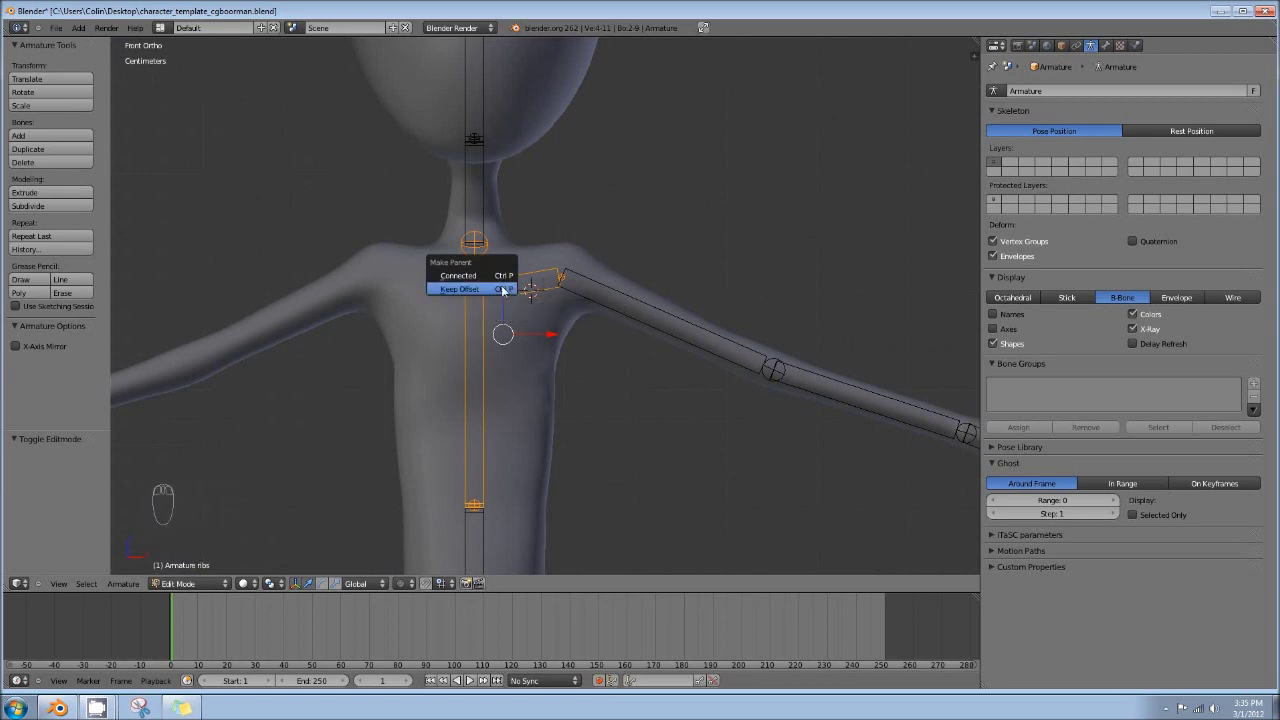
{"action": "left_click_drag", "start_coordinate": [541, 261], "coordinate": [777, 378]}
Back in pose mode, pull the hand to check the arm stays attached, then undo
{"action": "key", "text": "Tab"}
{"action": "left_click_drag", "start_coordinate": [777, 378], "coordinate": [589, 374]}
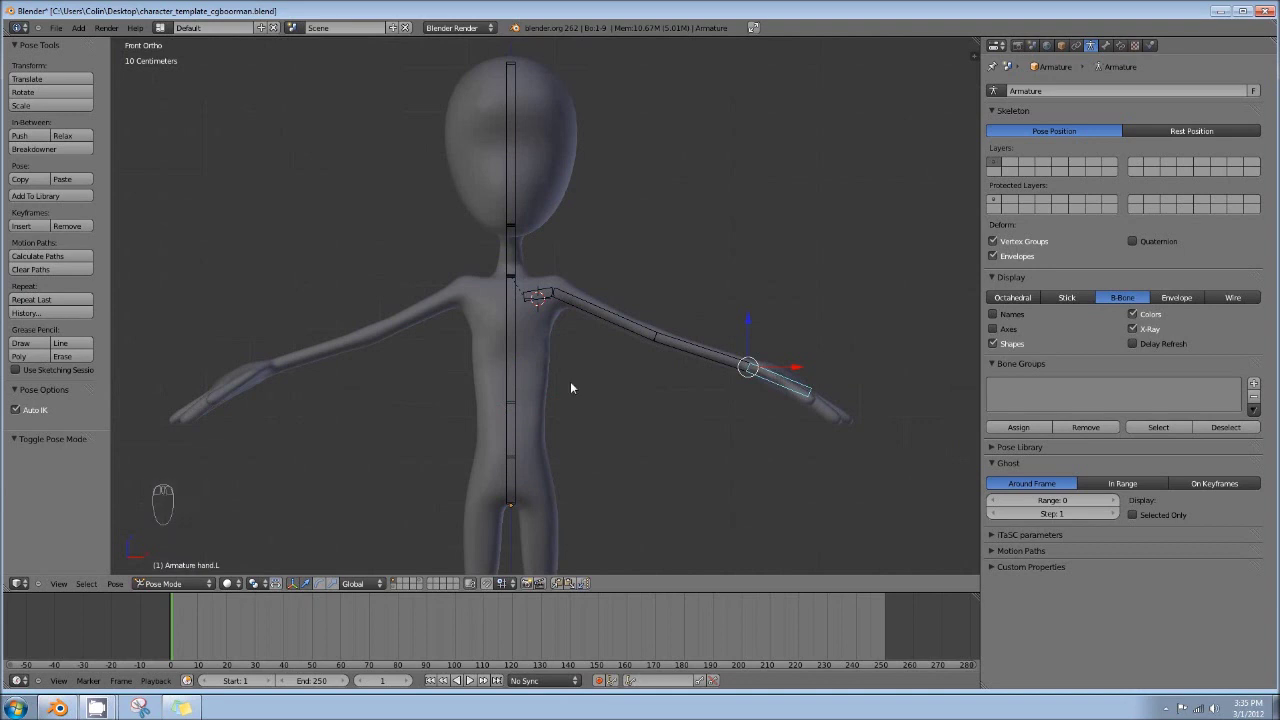
{"action": "key", "text": "g"}
{"action": "left_click_drag", "start_coordinate": [501, 149], "coordinate": [601, 281]}
{"action": "key", "text": "ctrl+z"}
{"action": "key", "text": "a"}
{"action": "left_click_drag", "start_coordinate": [23, 413], "coordinate": [731, 133]}
{"action": "left_click_drag", "start_coordinate": [772, 380], "coordinate": [731, 133]}
{"action": "key", "text": "g"}
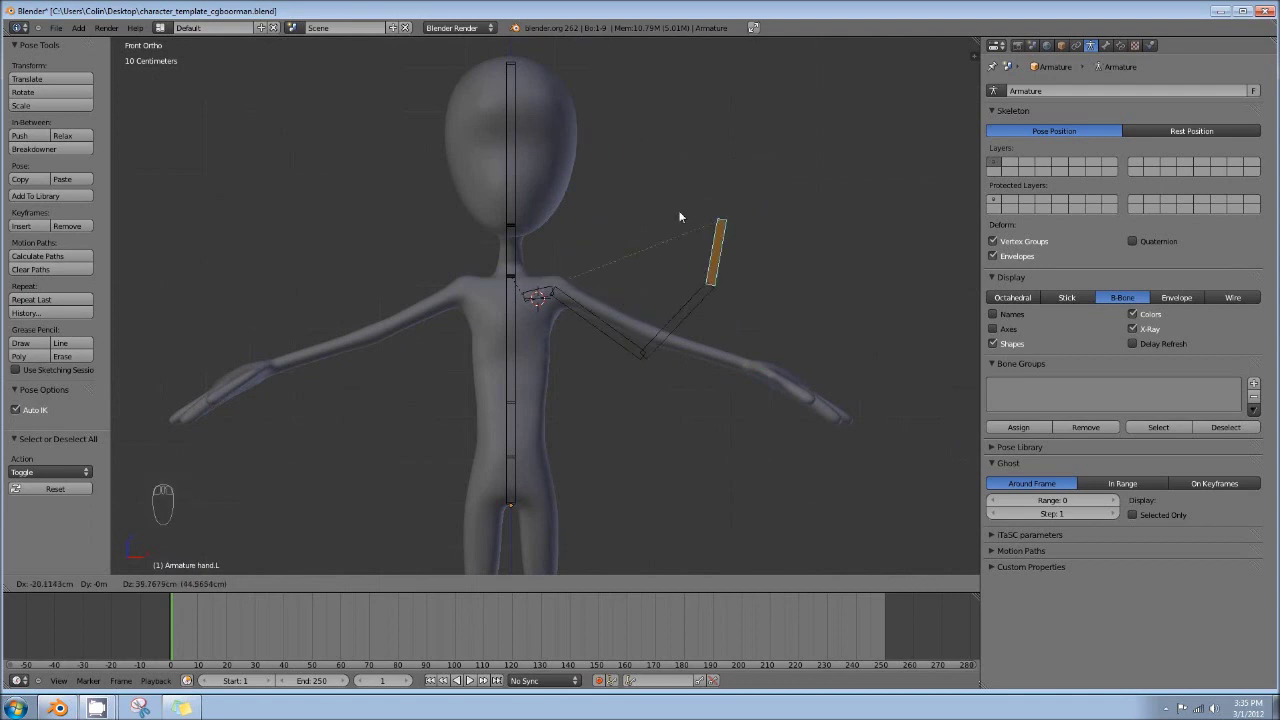
{"action": "key", "text": "ctrl+z"}
Return to edit mode and reframe the straight arm chain in front view
{"action": "left_click_drag", "start_coordinate": [71, 485], "coordinate": [546, 309]}
{"action": "left_click_drag", "start_coordinate": [546, 309], "coordinate": [686, 305]}
{"action": "key", "text": "Tab"}
{"action": "middle_click", "coordinate": [851, 346]}
{"action": "middle_click", "coordinate": [568, 323]}
{"action": "left_click_drag", "start_coordinate": [685, 356], "coordinate": [658, 318]}
{"action": "left_click_drag", "start_coordinate": [667, 329], "coordinate": [658, 337]}
{"action": "key", "text": "KP_1"}
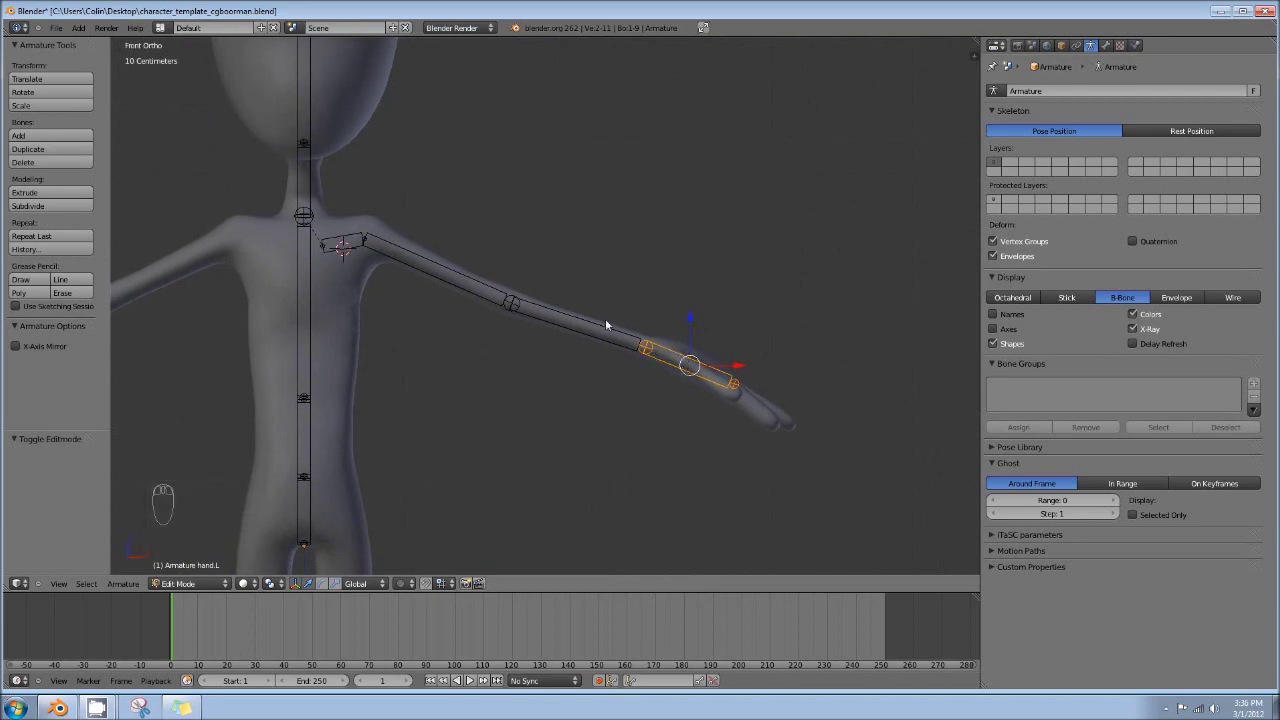
Select the armature and switch into pose mode ready to constrain arm_lower.L
{"action": "left_click_drag", "start_coordinate": [616, 329], "coordinate": [585, 319]}
{"action": "key", "text": "Tab"}
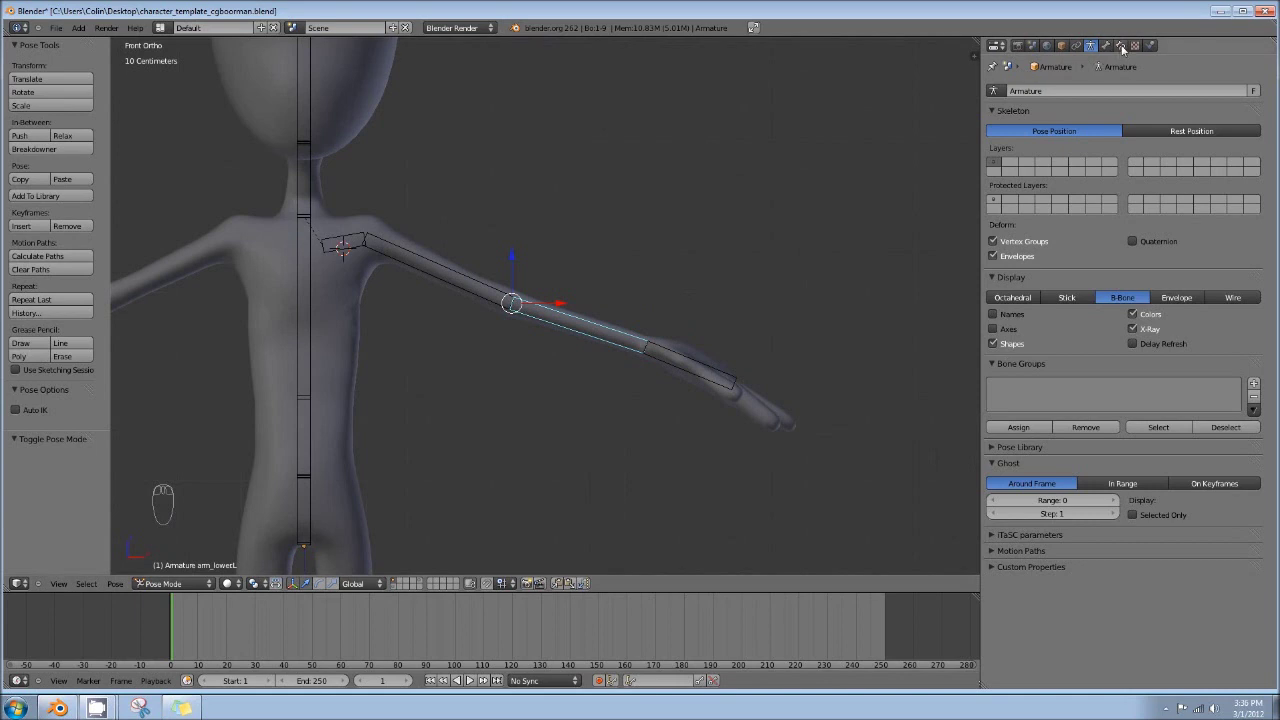
Test-grab the forearm with its untargeted IK constraint and undo the moves
{"action": "left_click_drag", "start_coordinate": [1125, 54], "coordinate": [1130, 164]}
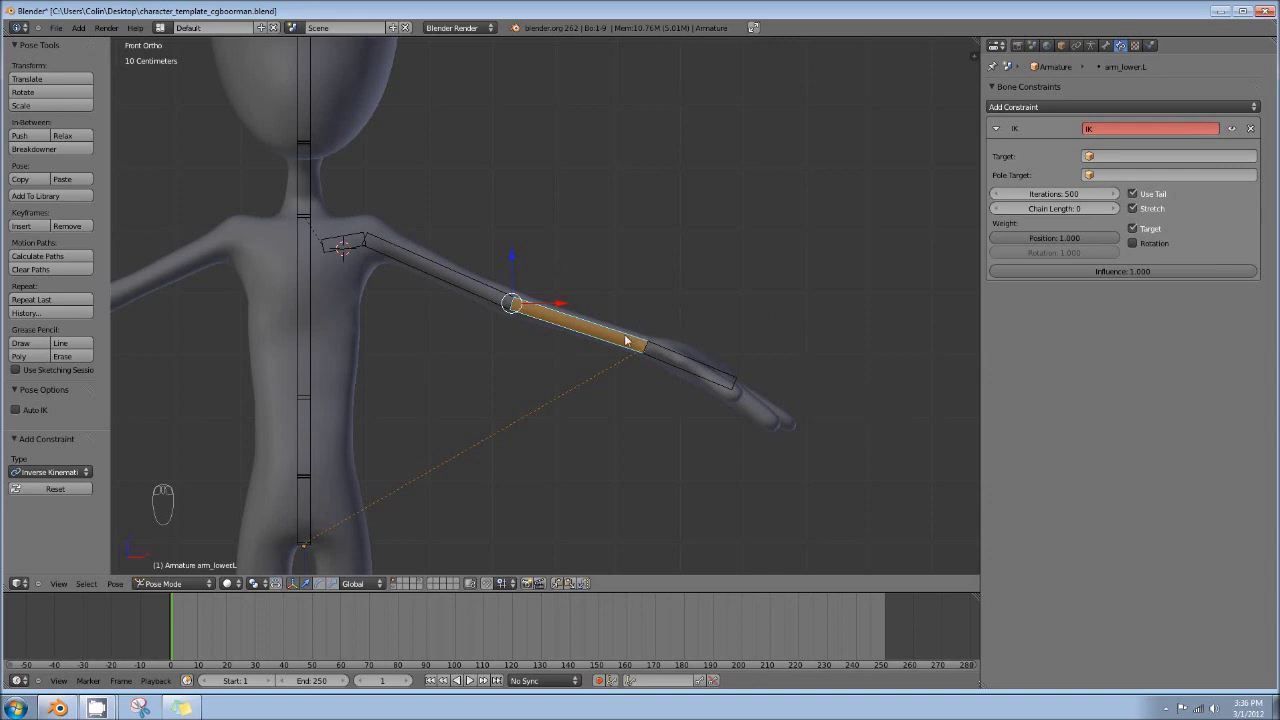
{"action": "left_click_drag", "start_coordinate": [676, 352], "coordinate": [394, 291]}
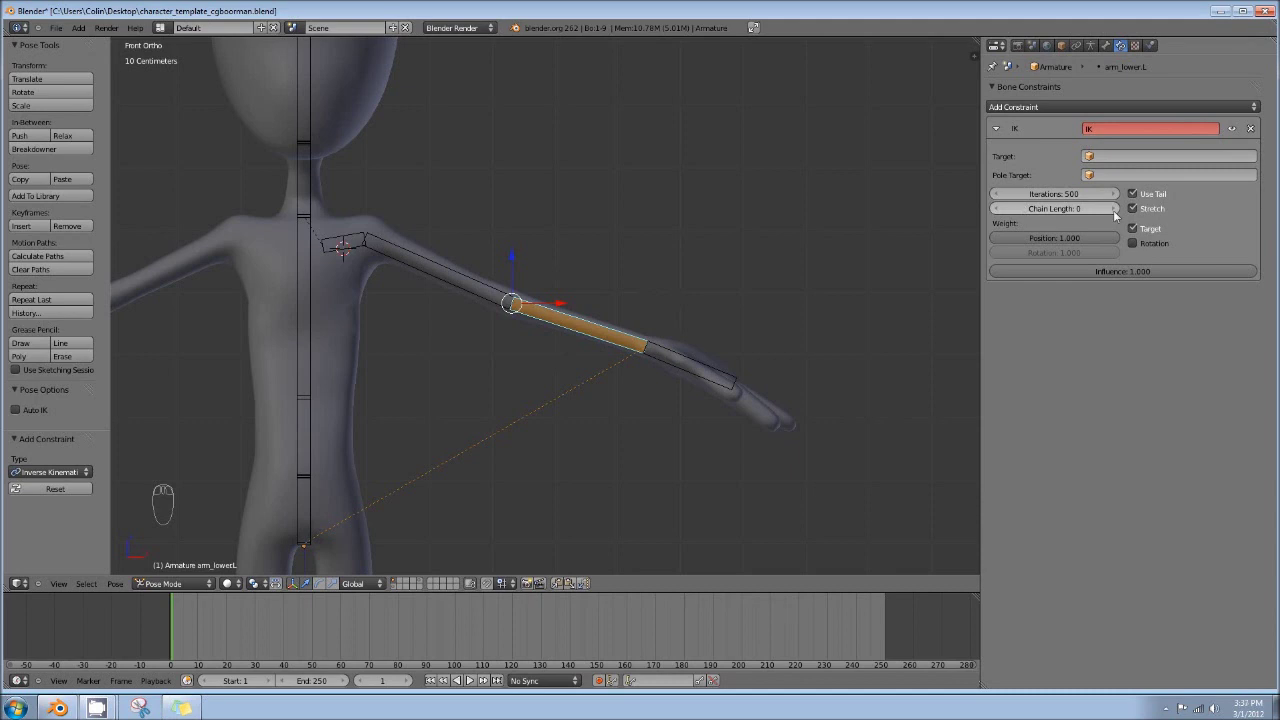
{"action": "left_click_drag", "start_coordinate": [637, 347], "coordinate": [611, 341]}
{"action": "key", "text": "g"}
{"action": "left_click", "coordinate": [640, 333]}
{"action": "key", "text": "ctrl+z"}
{"action": "key", "text": "g"}
{"action": "left_click", "coordinate": [659, 124]}
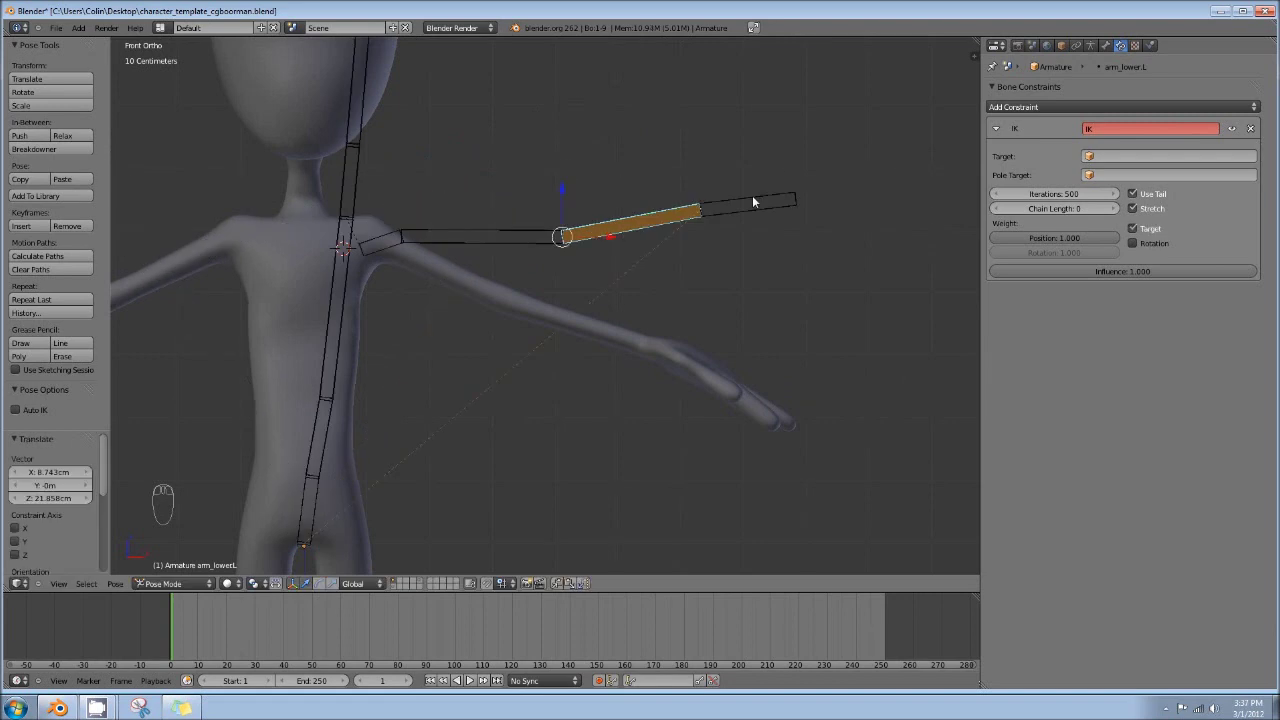
{"action": "left_click", "coordinate": [726, 216]}
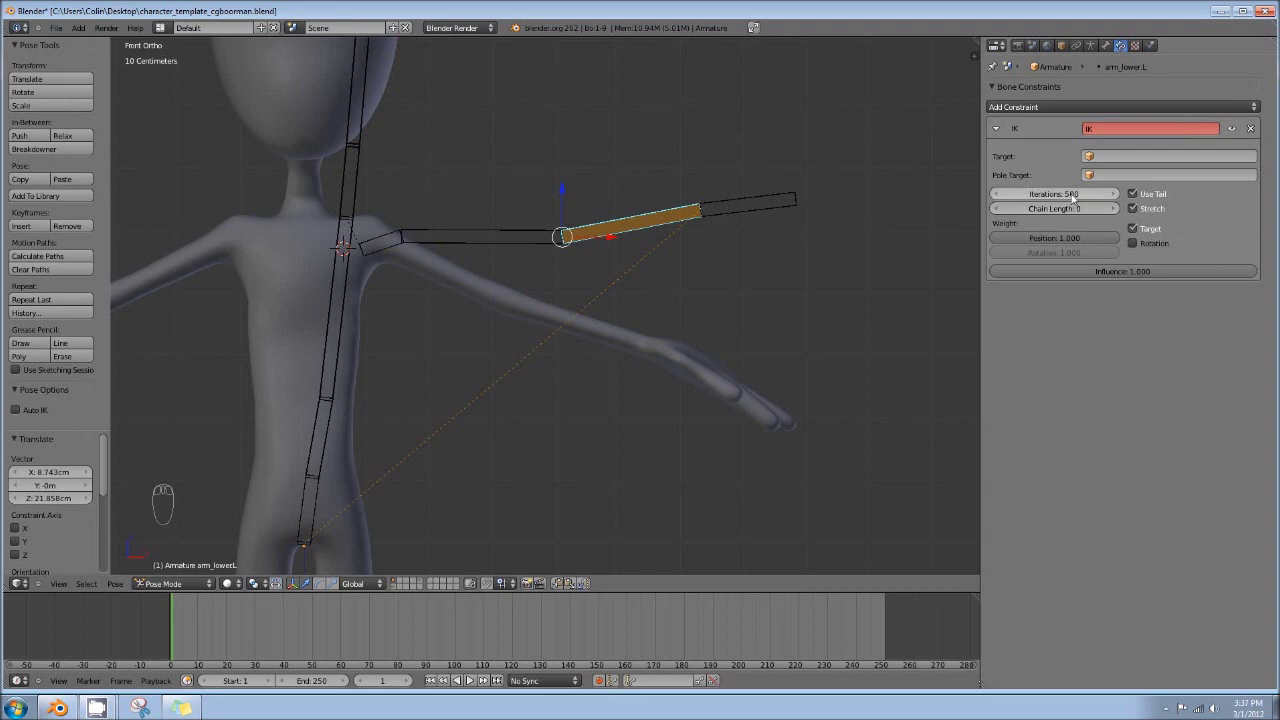
Set the IK chain length to 1, test it, then raise it to 2 and pull the forearm again
{"action": "left_click_drag", "start_coordinate": [1120, 211], "coordinate": [698, 203]}
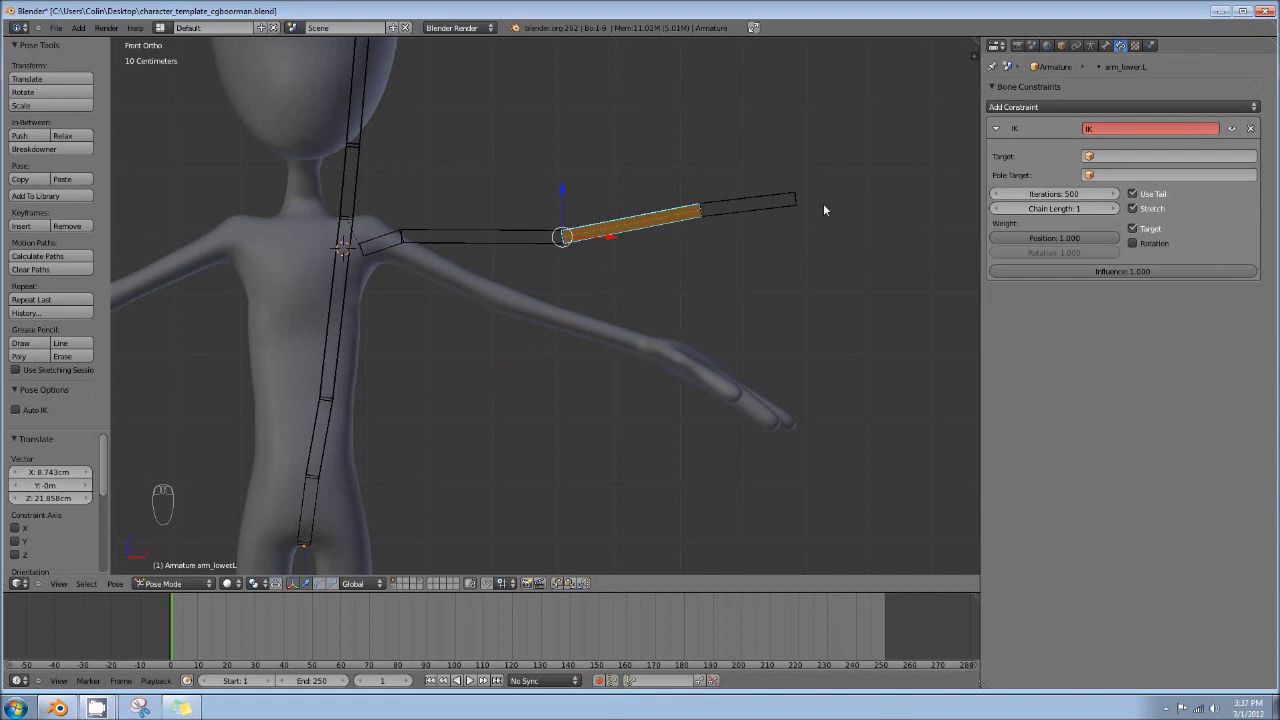
{"action": "key", "text": "g"}
{"action": "left_click_drag", "start_coordinate": [735, 189], "coordinate": [587, 116]}
{"action": "key", "text": "g"}
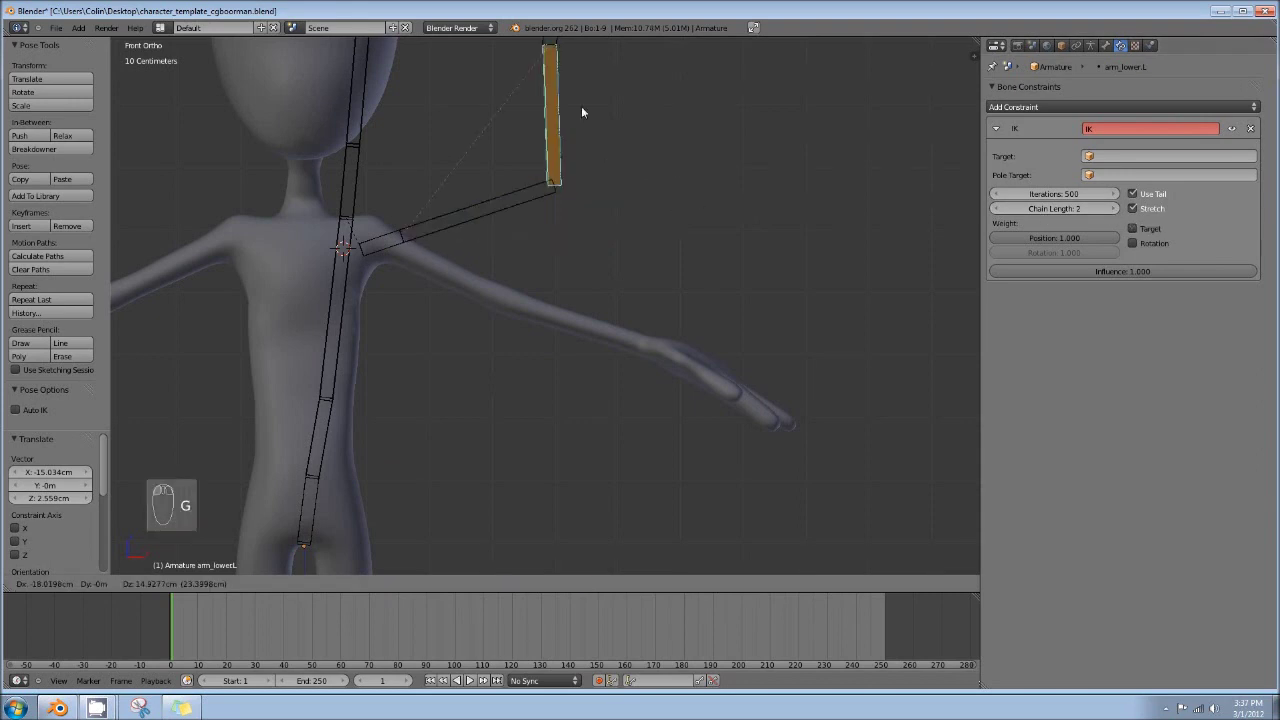
{"action": "left_click_drag", "start_coordinate": [748, 257], "coordinate": [597, 323]}
{"action": "left_click_drag", "start_coordinate": [597, 323], "coordinate": [514, 234]}
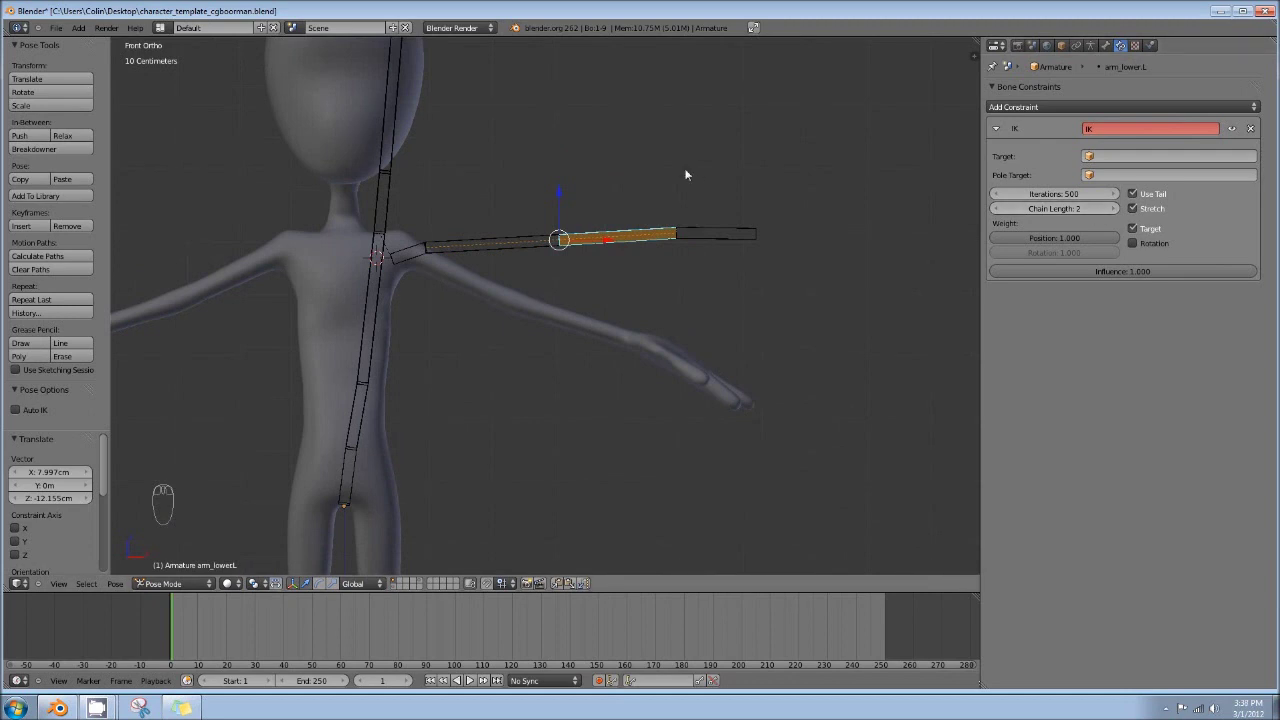
Select every bone, clear pose rotation and location (Alt+R, Alt+G), and select the hand bone
{"action": "key", "text": "a"}
{"action": "key", "text": "a"}
{"action": "key", "text": "alt+r"}
{"action": "key", "text": "alt+g"}
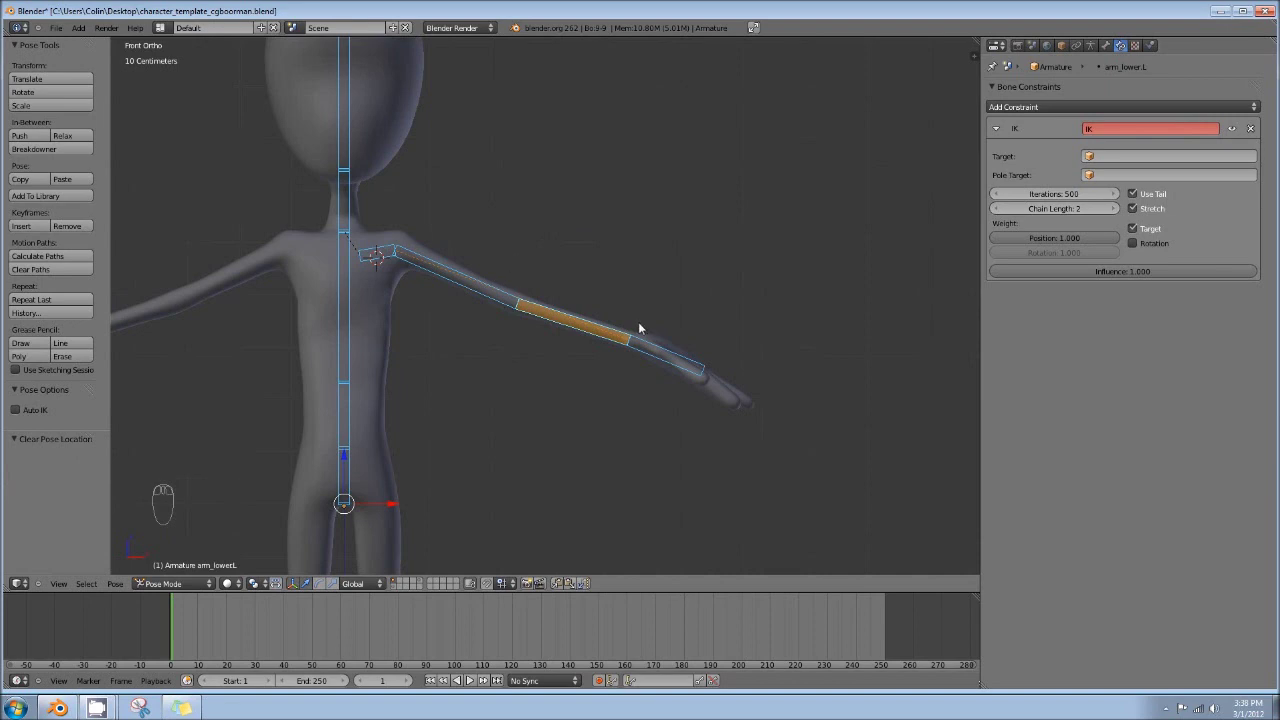
{"action": "left_click_drag", "start_coordinate": [683, 356], "coordinate": [677, 323]}
In edit mode duplicate the hand bone (Shift+D), snap it back over the hand and enlarge it
{"action": "key", "text": "Tab"}
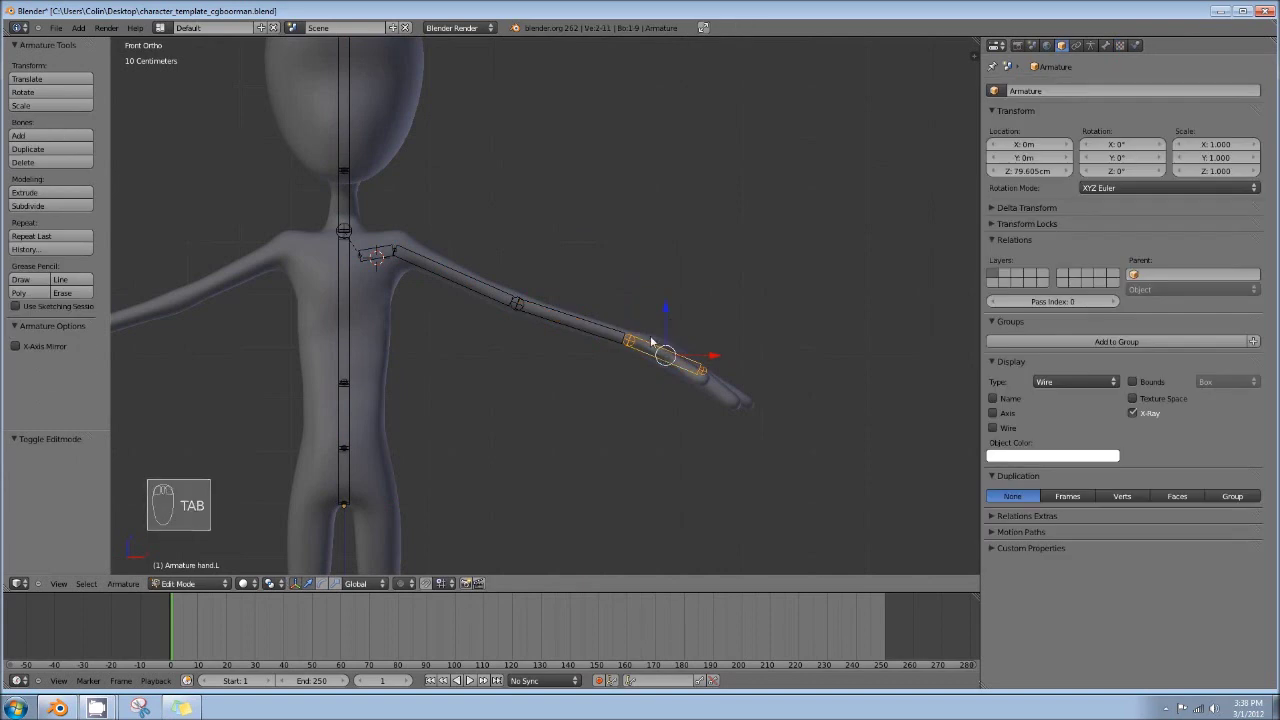
{"action": "left_click_drag", "start_coordinate": [636, 312], "coordinate": [658, 277]}
{"action": "key", "text": "shift+d"}
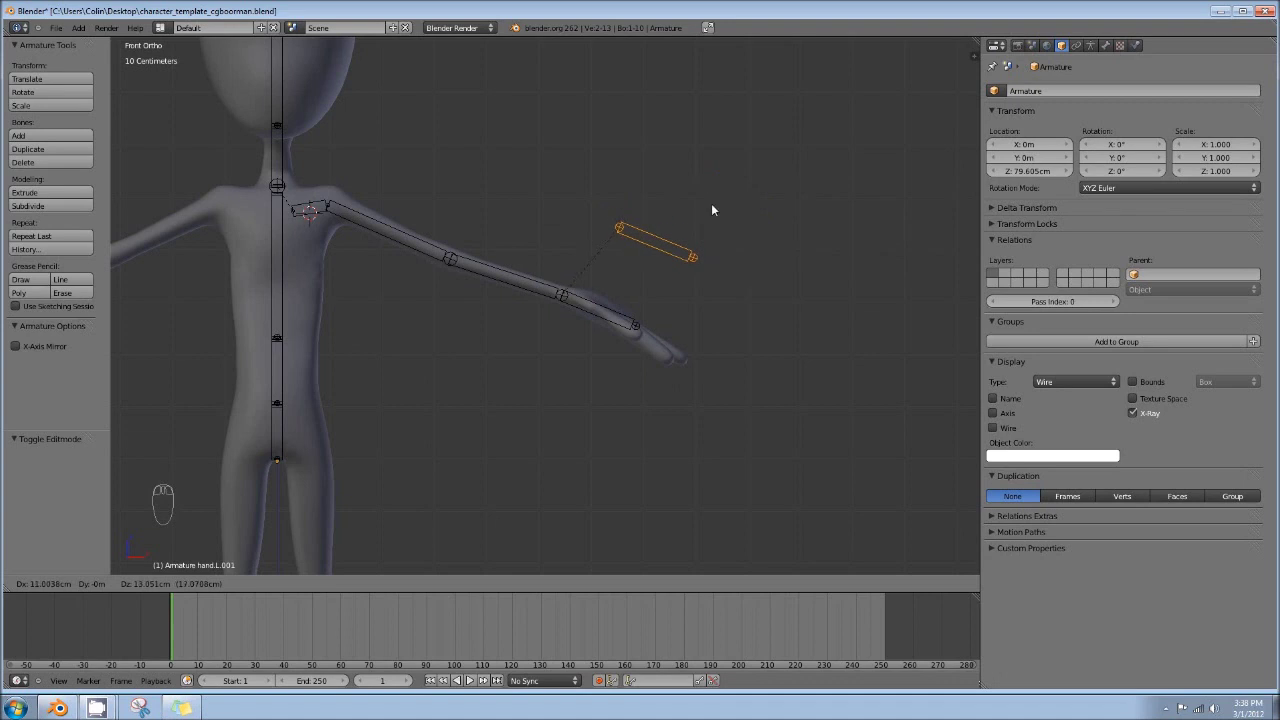
{"action": "left_click_drag", "start_coordinate": [819, 114], "coordinate": [536, 288]}
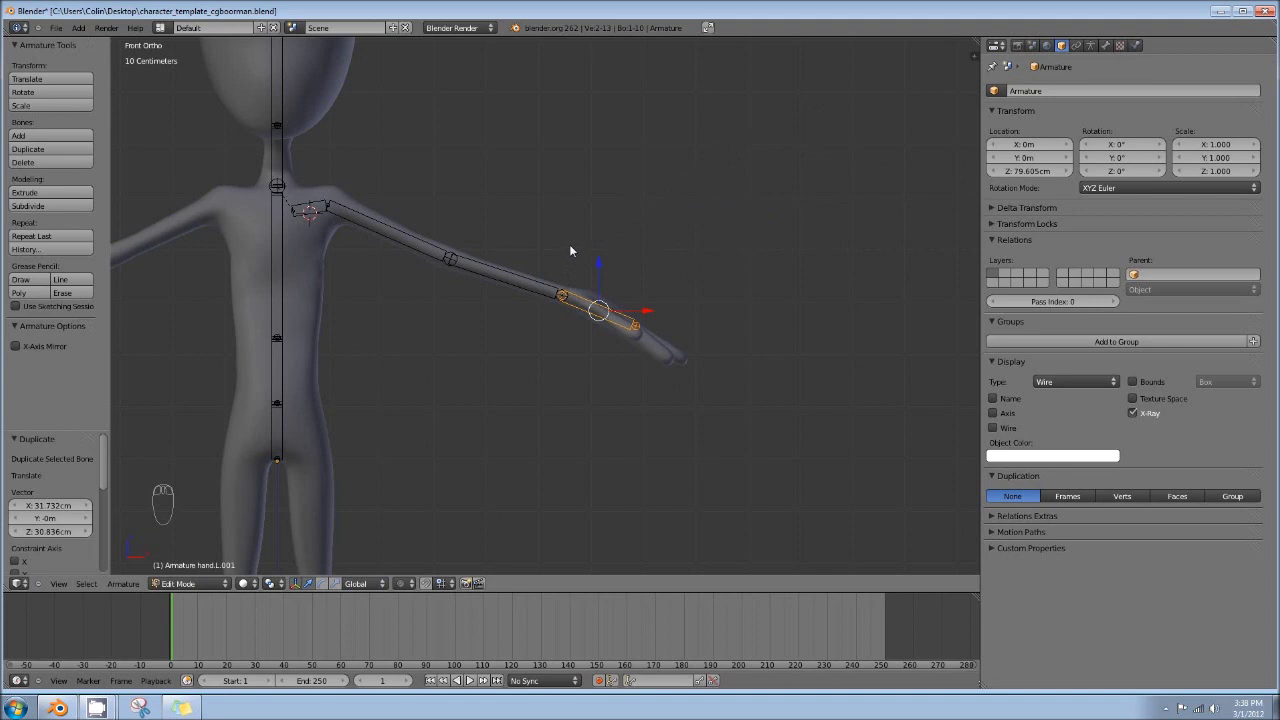
{"action": "key", "text": "ctrl+alt+s"}
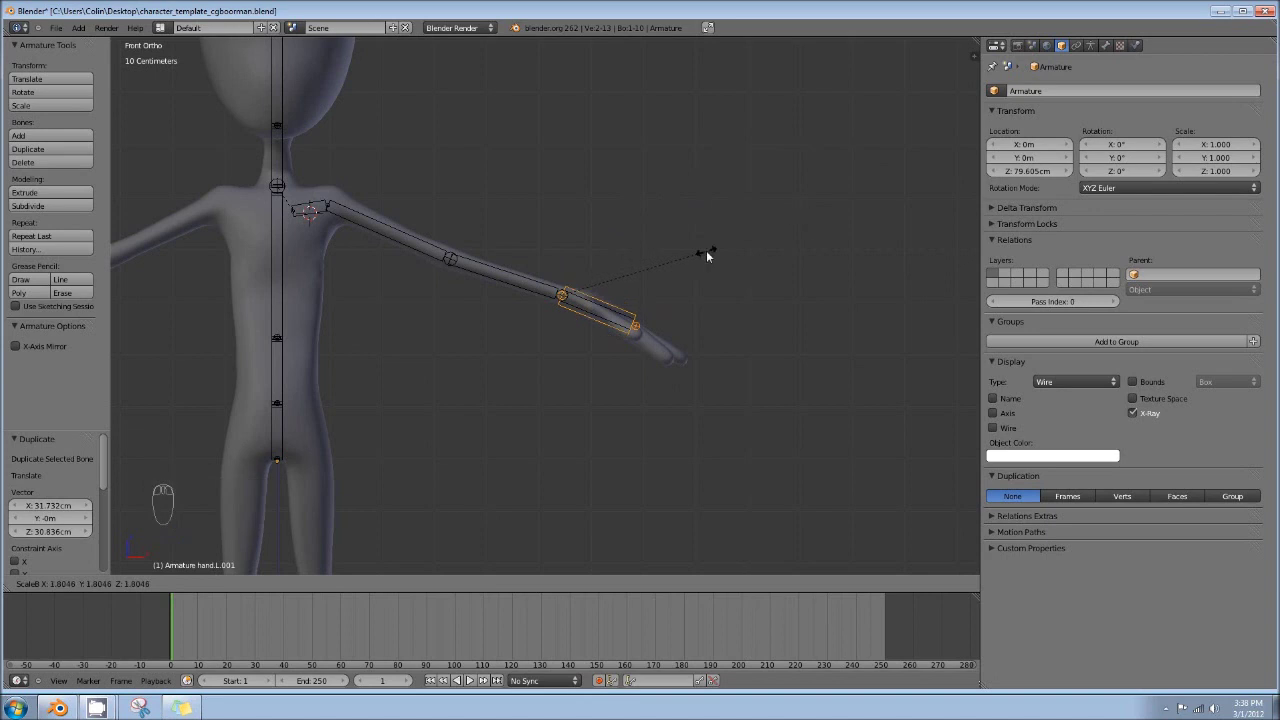
{"action": "left_click_drag", "start_coordinate": [742, 251], "coordinate": [665, 245]}
Rename the enlarged duplicate bone to handIK.L in the Bone properties
{"action": "left_click_drag", "start_coordinate": [665, 245], "coordinate": [772, 380]}
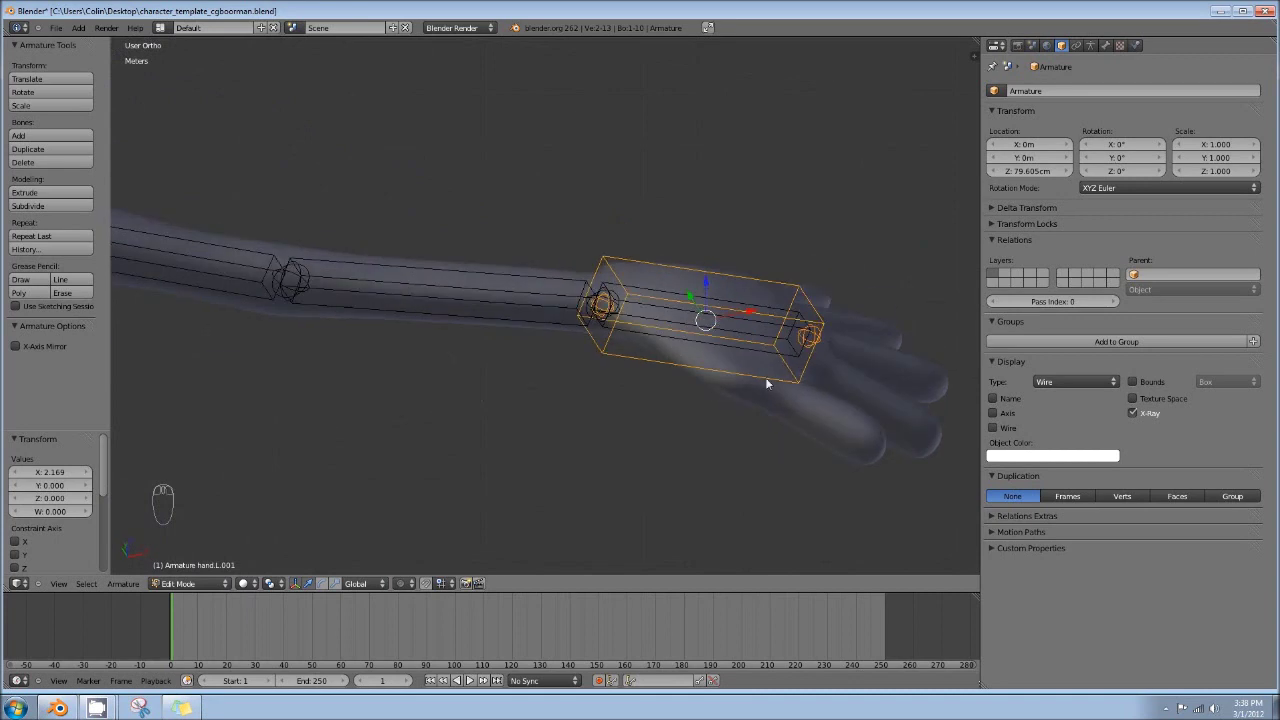
{"action": "left_click_drag", "start_coordinate": [684, 318], "coordinate": [496, 278]}
{"action": "left_click_drag", "start_coordinate": [508, 281], "coordinate": [692, 325]}
{"action": "left_click_drag", "start_coordinate": [736, 282], "coordinate": [1060, 93]}
{"action": "left_click_drag", "start_coordinate": [1110, 49], "coordinate": [1070, 105]}
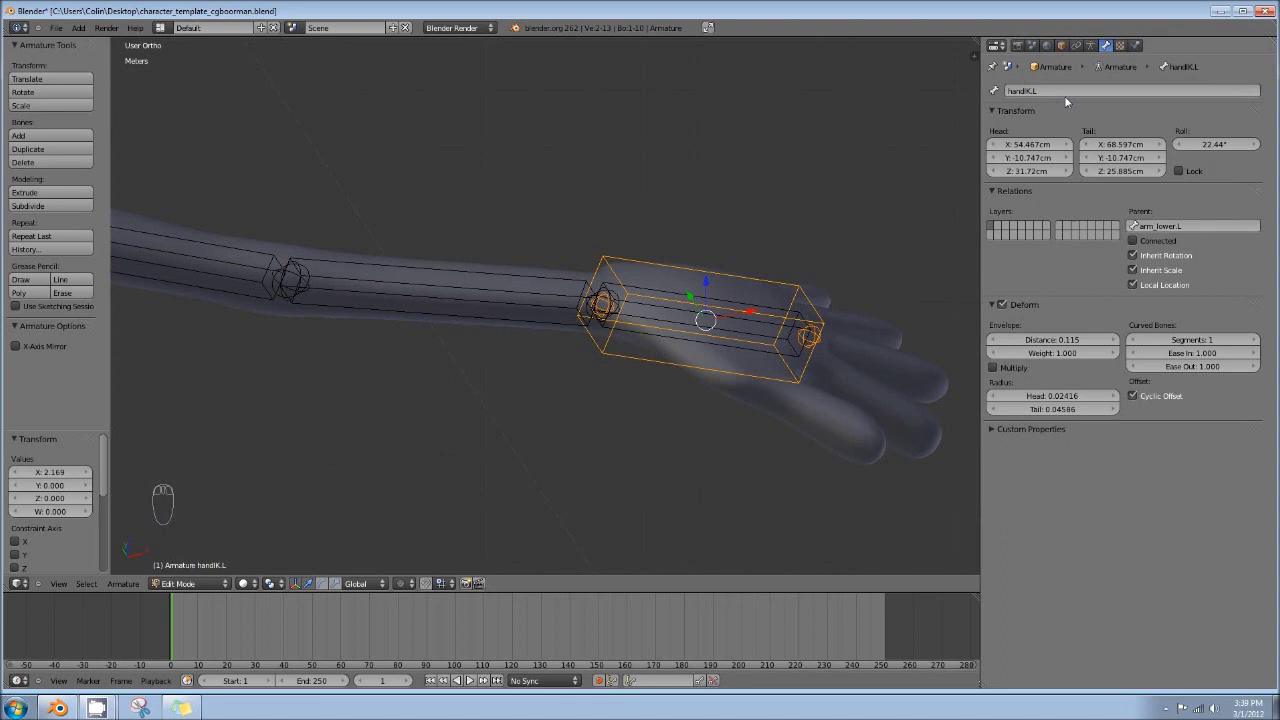
Clear handIK.L's parent so it is detached from the forearm
{"action": "left_click_drag", "start_coordinate": [661, 375], "coordinate": [1106, 63]}
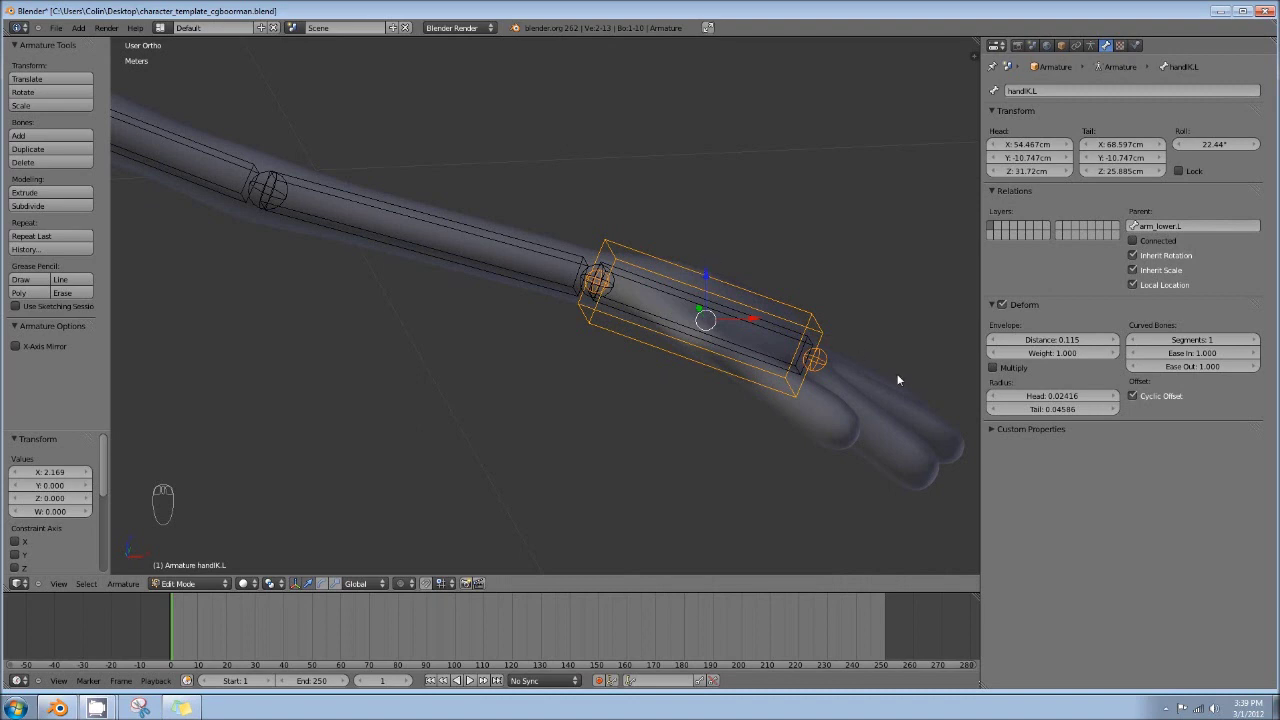
{"action": "left_click_drag", "start_coordinate": [1211, 230], "coordinate": [1210, 230]}
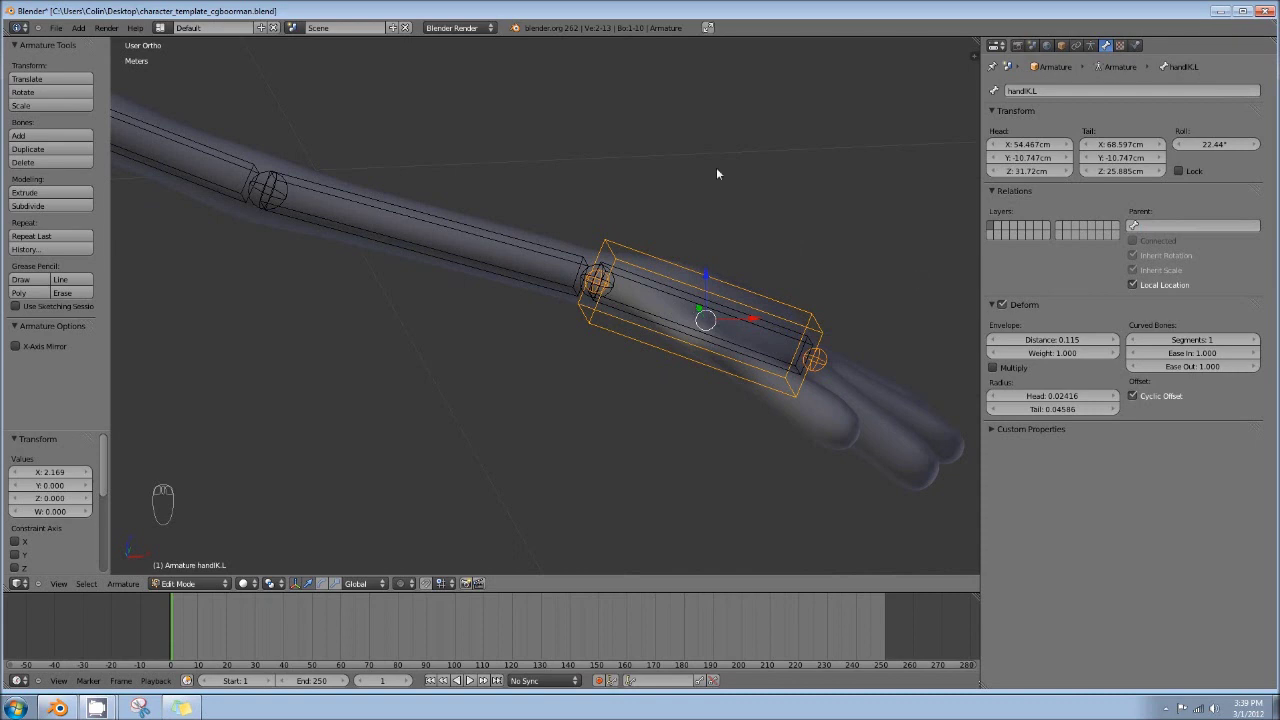
{"action": "left_click_drag", "start_coordinate": [482, 128], "coordinate": [772, 147]}
Switch to pose mode and make the forearm bone arm_lower.L active
{"action": "key", "text": "Tab"}
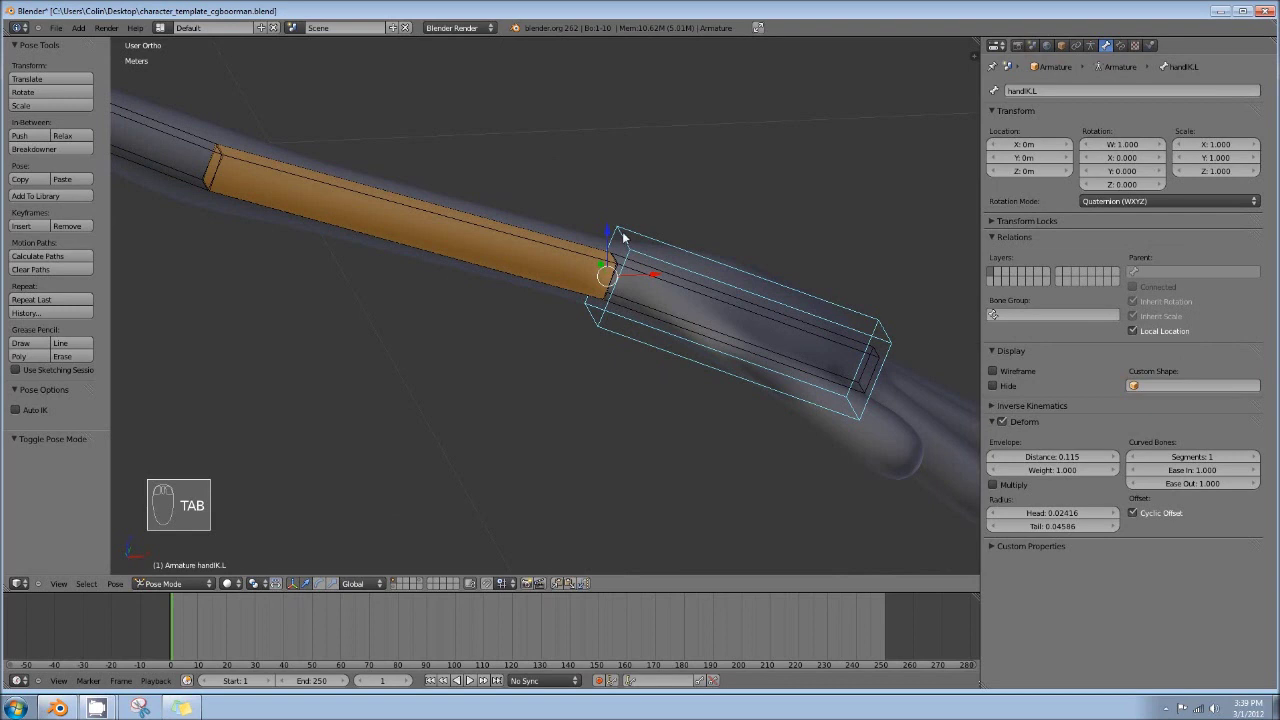
{"action": "left_click_drag", "start_coordinate": [705, 268], "coordinate": [531, 251]}
{"action": "left_click_drag", "start_coordinate": [544, 246], "coordinate": [961, 172]}
{"action": "left_click_drag", "start_coordinate": [500, 218], "coordinate": [601, 273]}
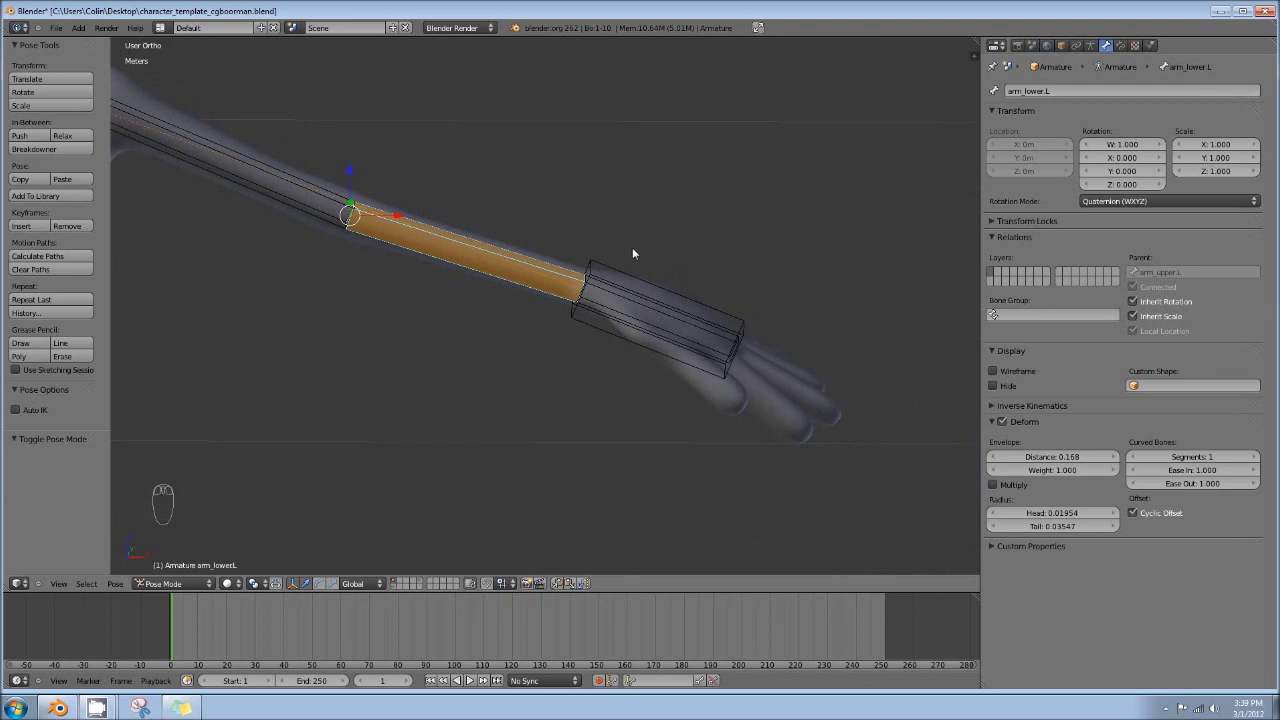
Delete the forearm's old IK and add a fresh Inverse Kinematics constraint
{"action": "left_click_drag", "start_coordinate": [1122, 48], "coordinate": [1129, 56]}
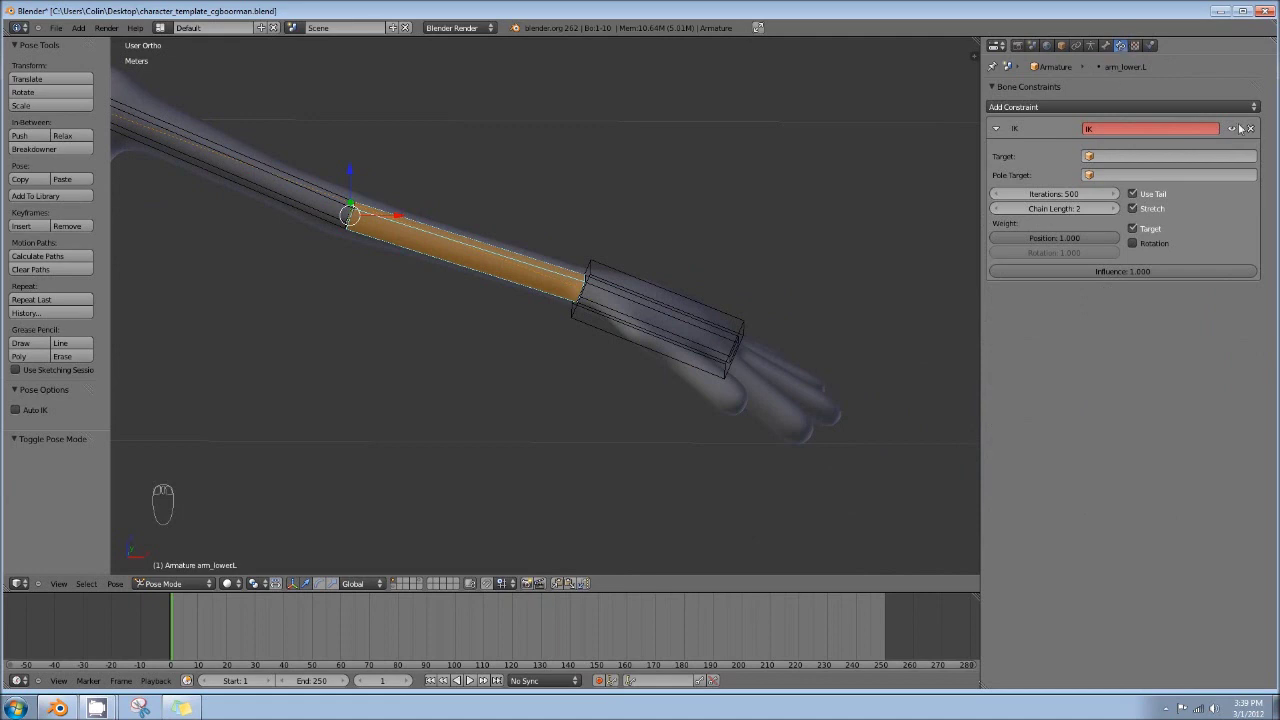
{"action": "left_click_drag", "start_coordinate": [1257, 135], "coordinate": [469, 252]}
{"action": "left_click_drag", "start_coordinate": [470, 256], "coordinate": [708, 278]}
{"action": "left_click_drag", "start_coordinate": [1044, 113], "coordinate": [1116, 166]}
{"action": "left_click", "coordinate": [1118, 162]}
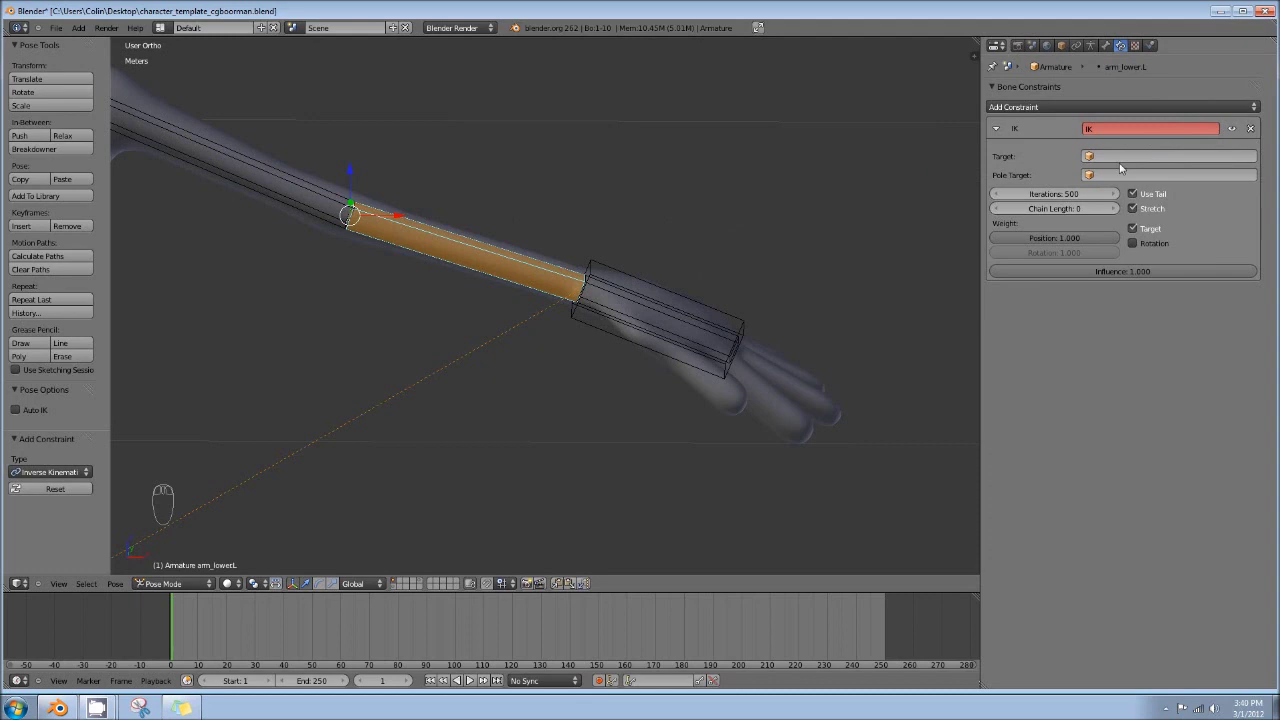
Target the IK at Armature bone handIK.L with chain length 2, then select handIK.L
{"action": "left_click_drag", "start_coordinate": [644, 287], "coordinate": [1185, 166]}
{"action": "left_click_drag", "start_coordinate": [1132, 160], "coordinate": [1113, 181]}
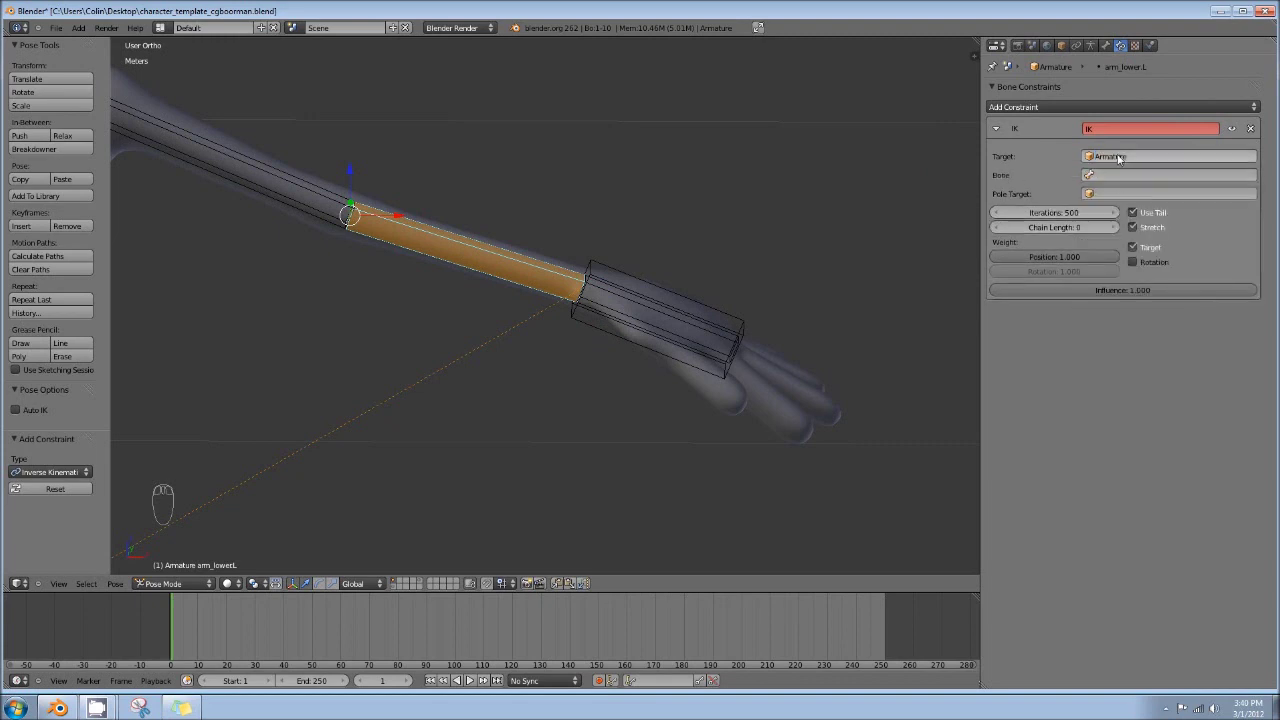
{"action": "left_click_drag", "start_coordinate": [1125, 177], "coordinate": [1130, 175]}
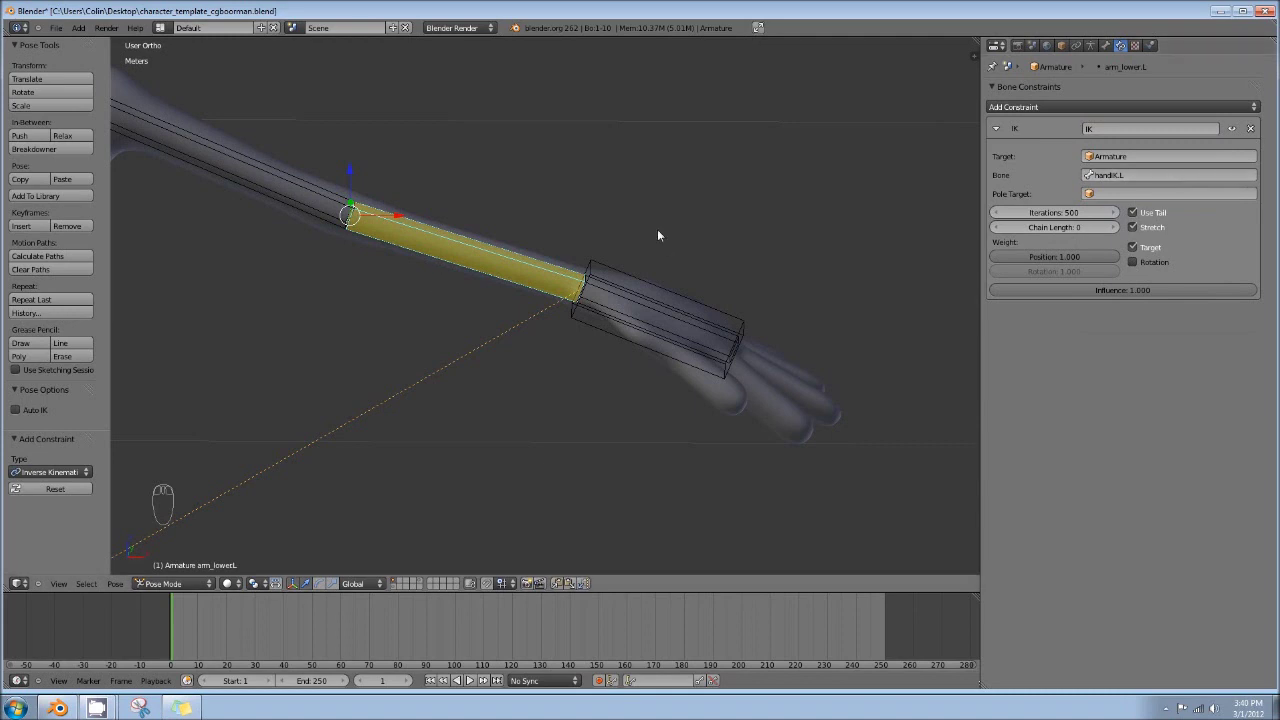
{"action": "left_click_drag", "start_coordinate": [443, 203], "coordinate": [1124, 234]}
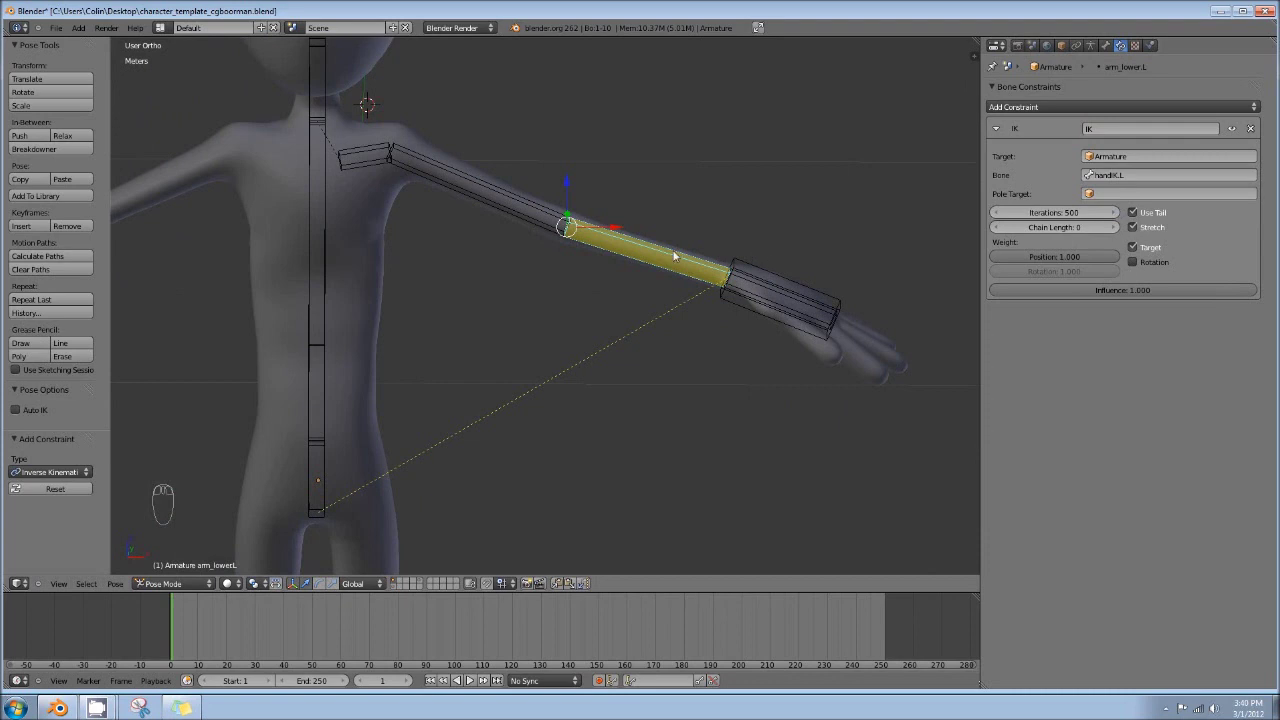
{"action": "left_click_drag", "start_coordinate": [1121, 230], "coordinate": [399, 152]}
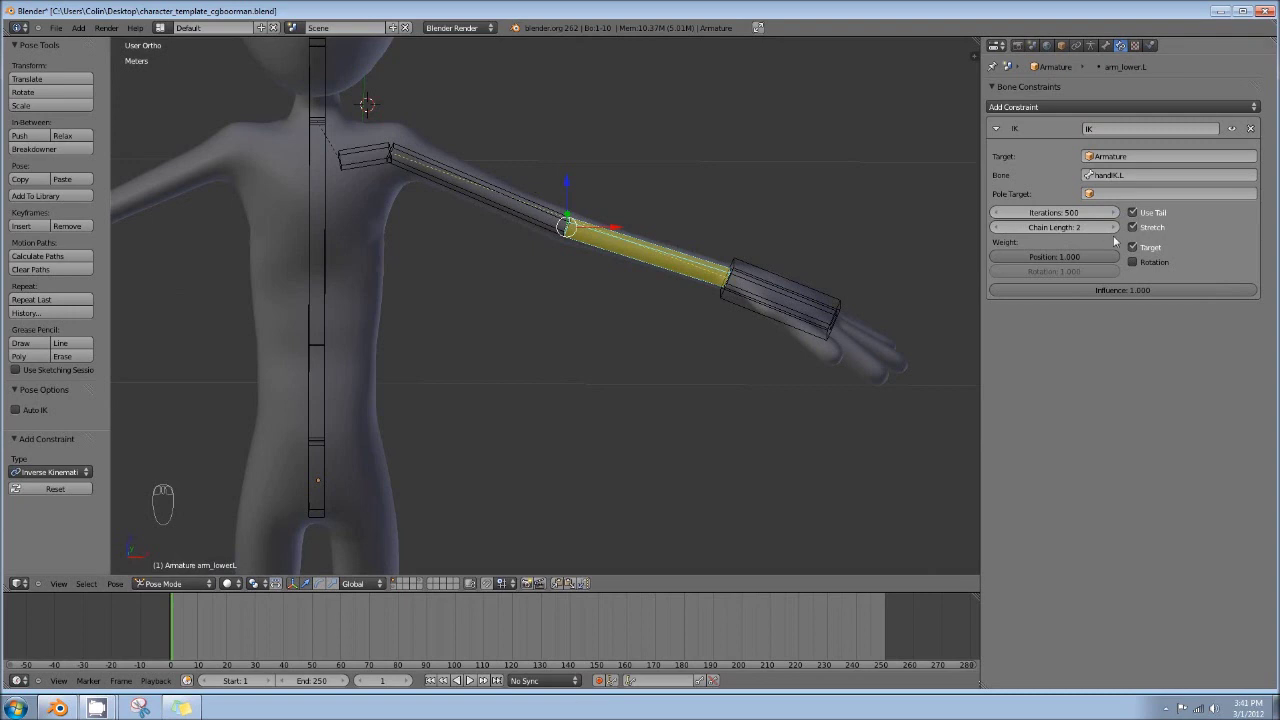
{"action": "left_click_drag", "start_coordinate": [813, 291], "coordinate": [819, 355]}
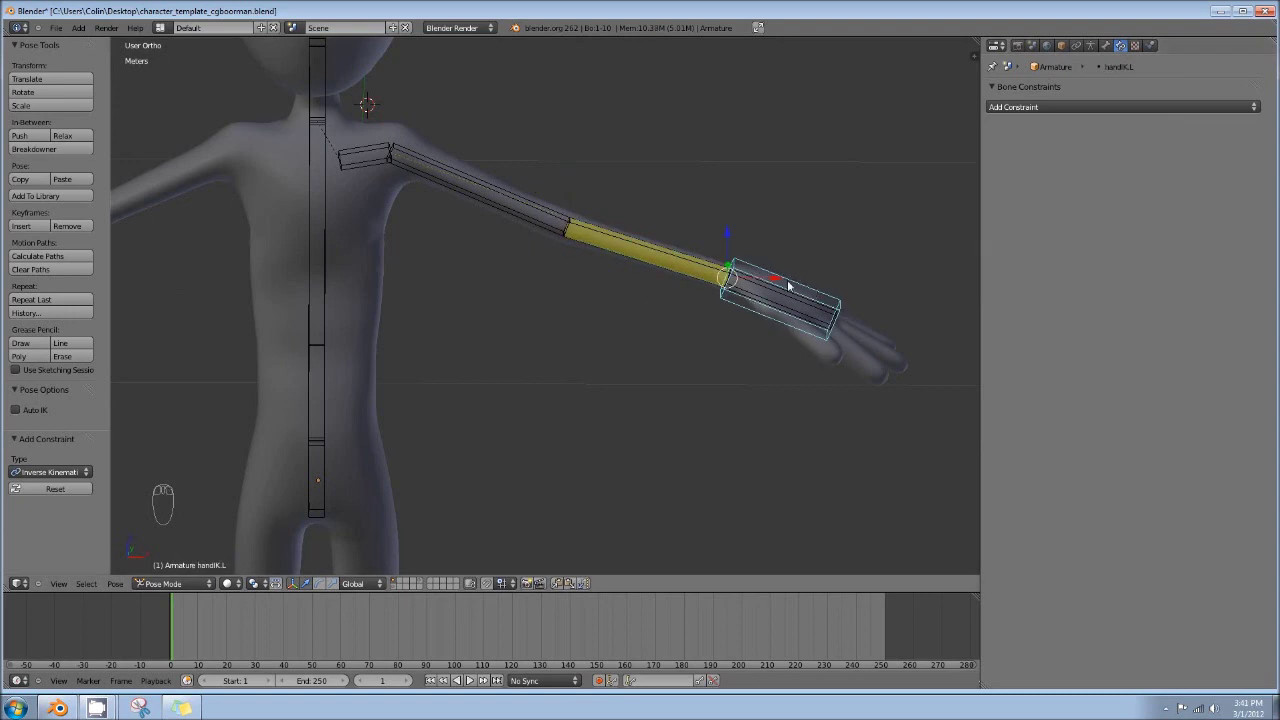
{"action": "key", "text": "g"}
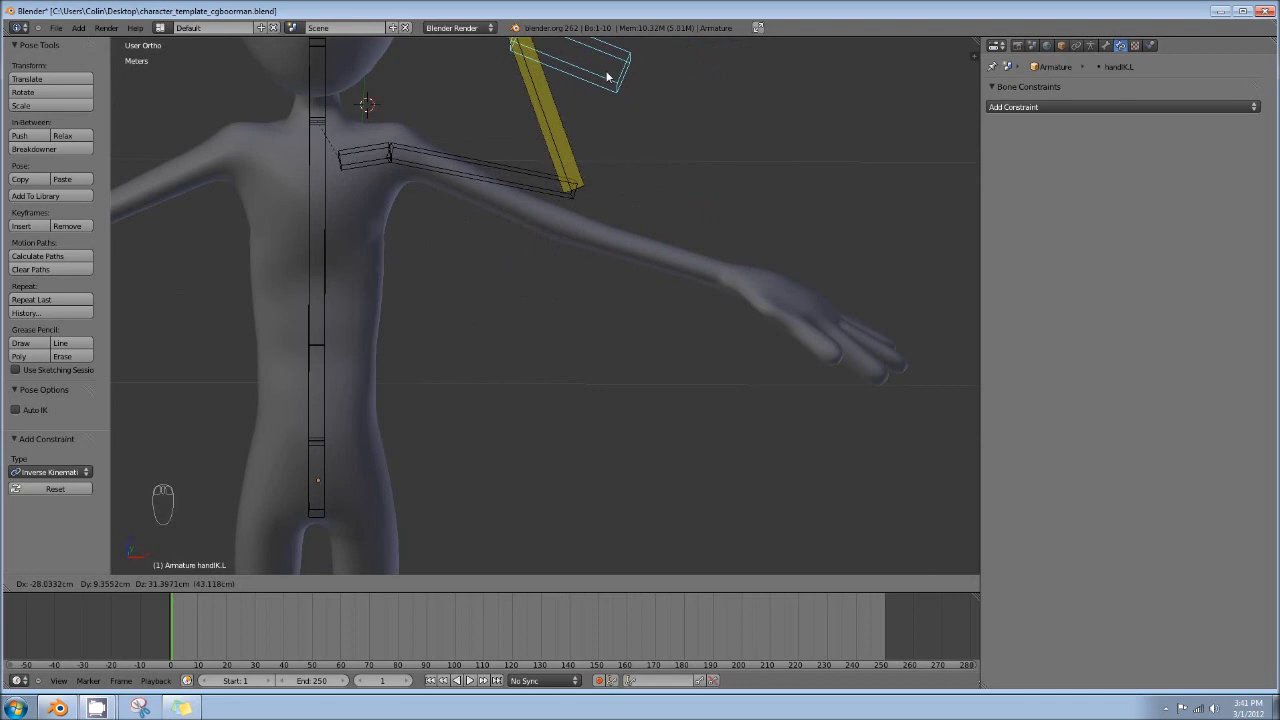
{"action": "left_click_drag", "start_coordinate": [666, 66], "coordinate": [629, 238]}
{"action": "middle_click", "coordinate": [629, 238]}
{"action": "key", "text": "KP_1"}
{"action": "middle_click", "coordinate": [620, 222]}
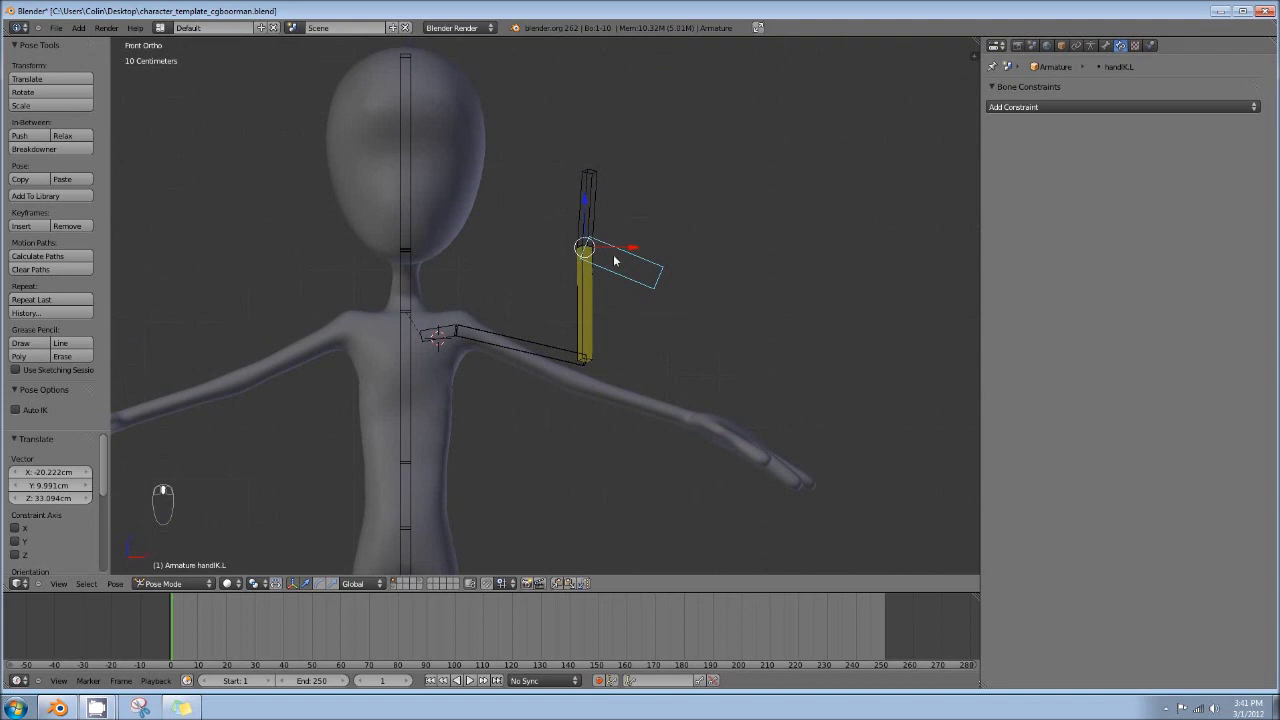
{"action": "middle_click", "coordinate": [610, 372]}
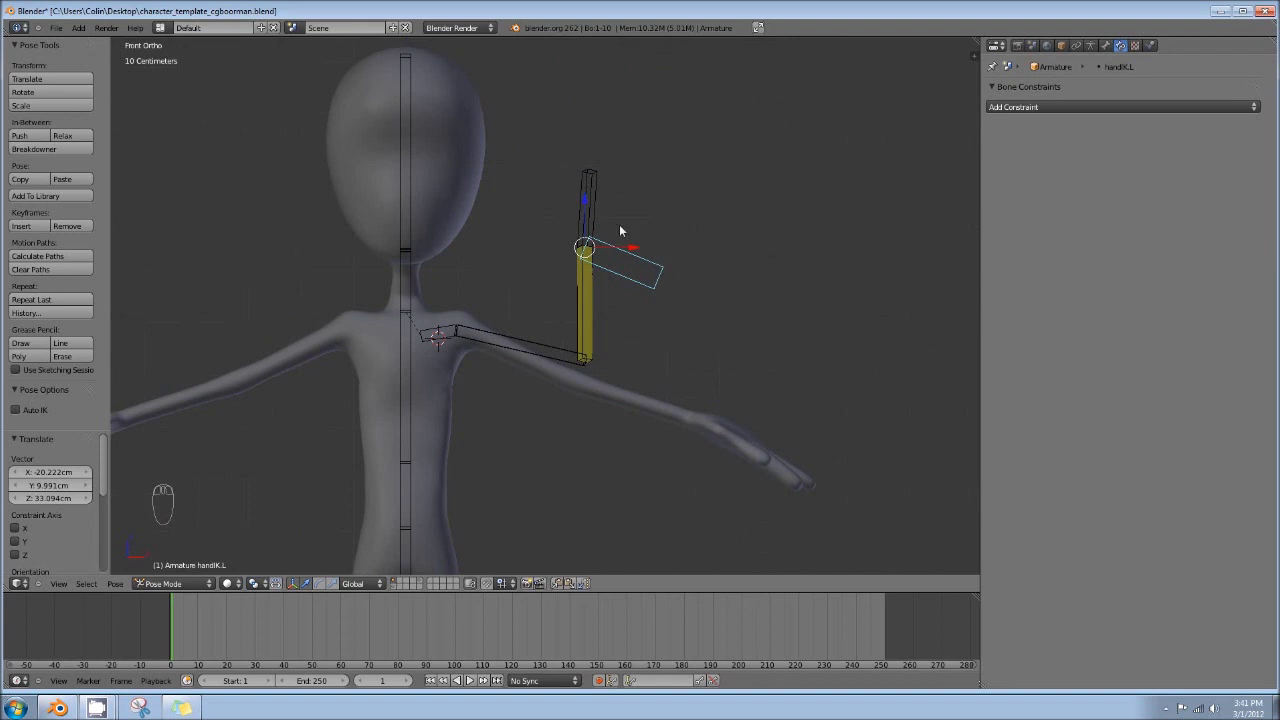
{"action": "key", "text": "ctrl+z"}
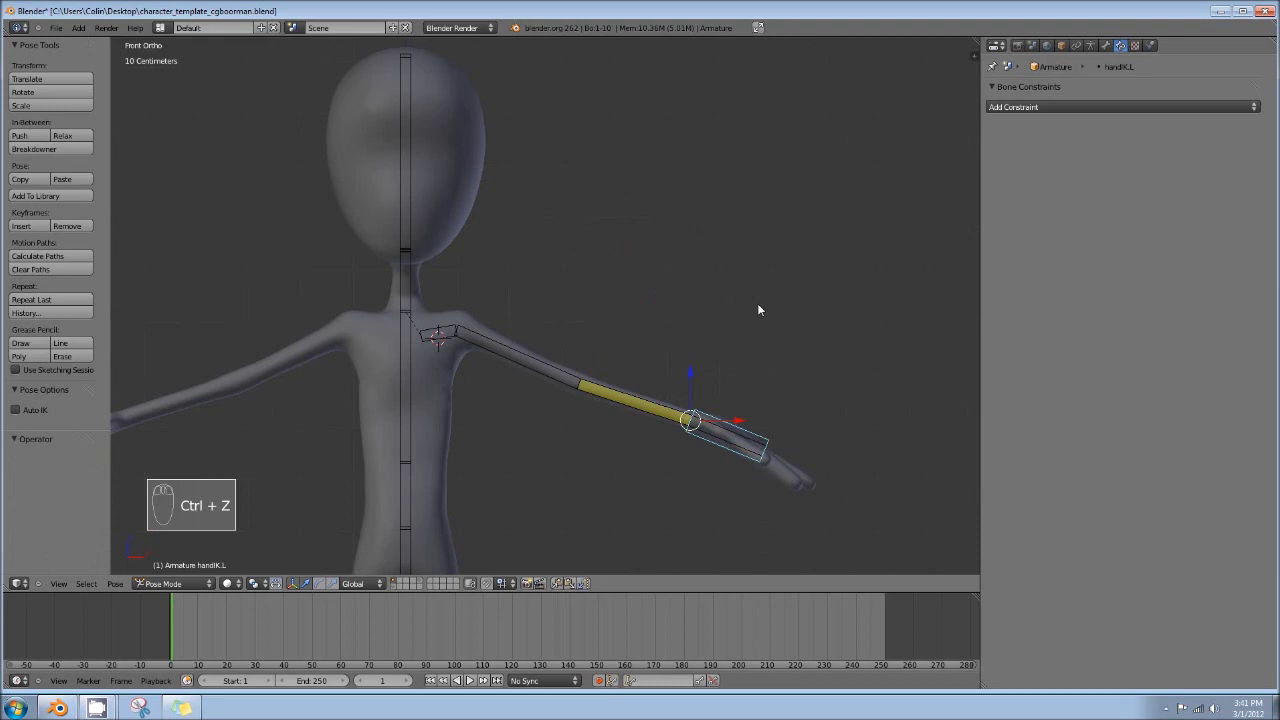
{"action": "key", "text": "g"}
{"action": "left_click_drag", "start_coordinate": [565, 203], "coordinate": [560, 186]}
{"action": "middle_click", "coordinate": [564, 184]}
{"action": "left_click_drag", "start_coordinate": [572, 188], "coordinate": [600, 235]}
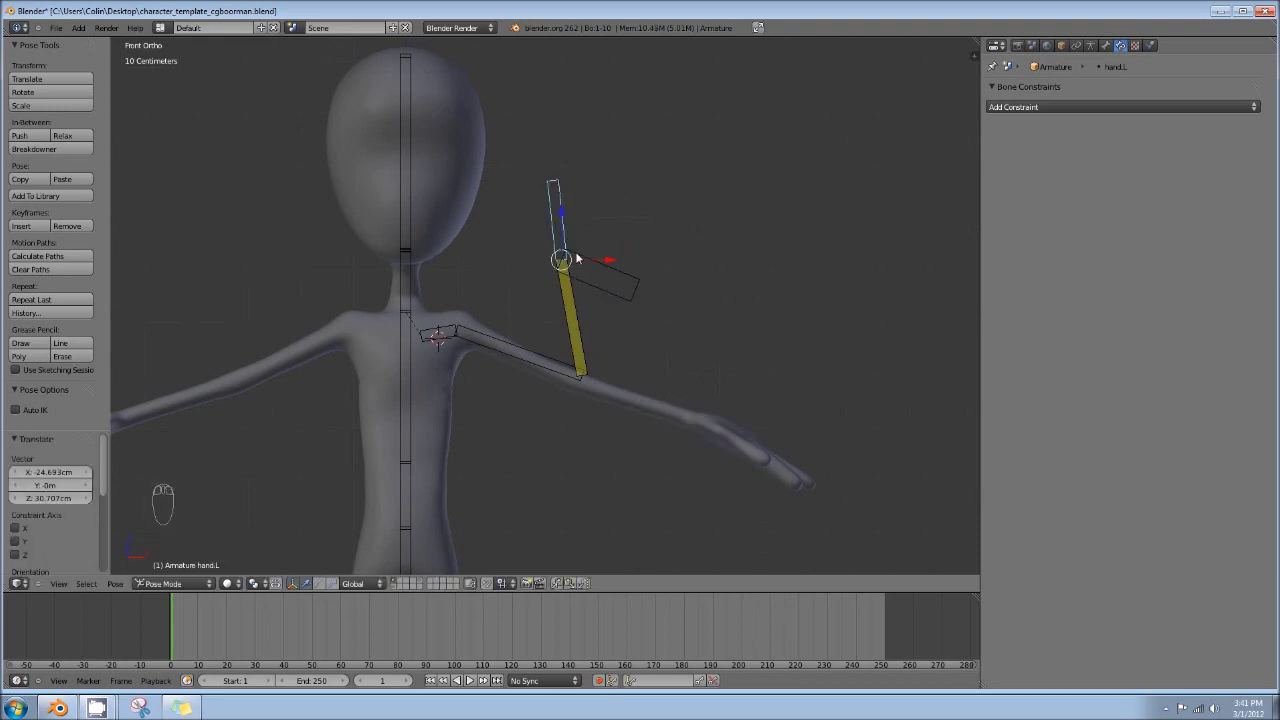
{"action": "left_click_drag", "start_coordinate": [629, 280], "coordinate": [668, 212]}
{"action": "left_click_drag", "start_coordinate": [553, 206], "coordinate": [672, 272]}
{"action": "key", "text": "alt+g"}
{"action": "key", "text": "alt+r"}
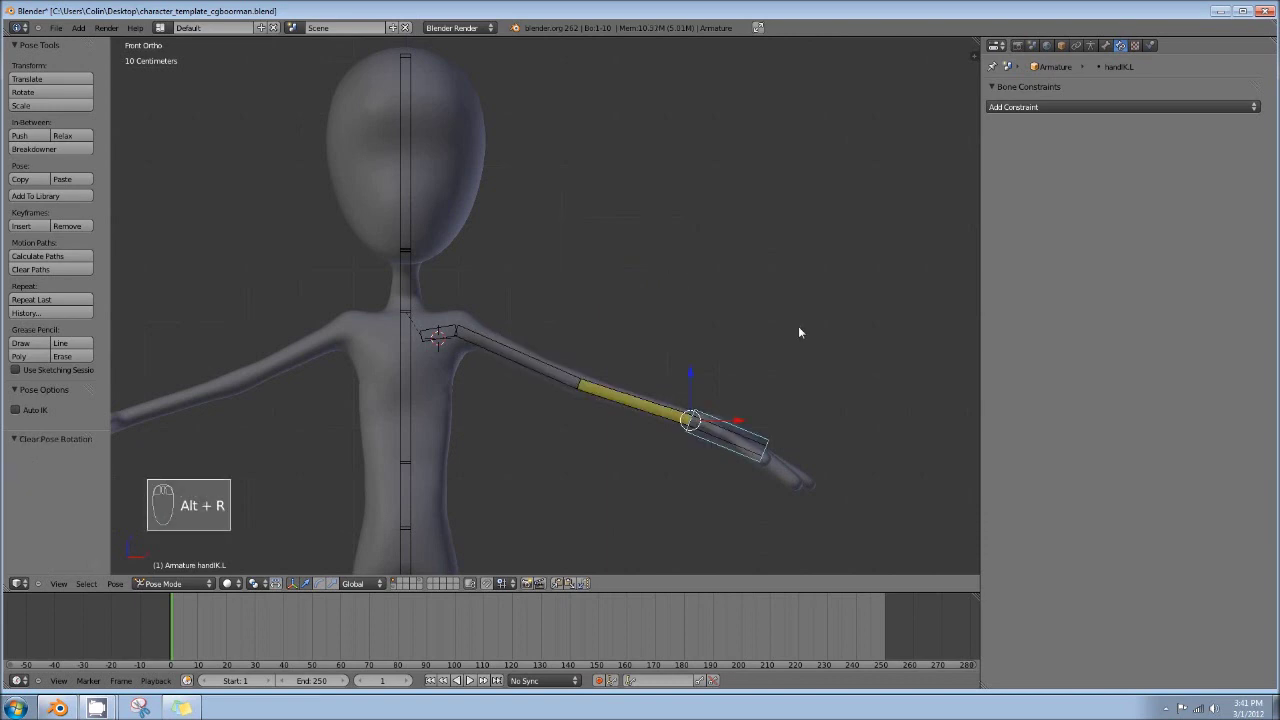
{"action": "key", "text": "a"}
{"action": "key", "text": "a"}
{"action": "key", "text": "alt+r"}
{"action": "key", "text": "alt+g"}
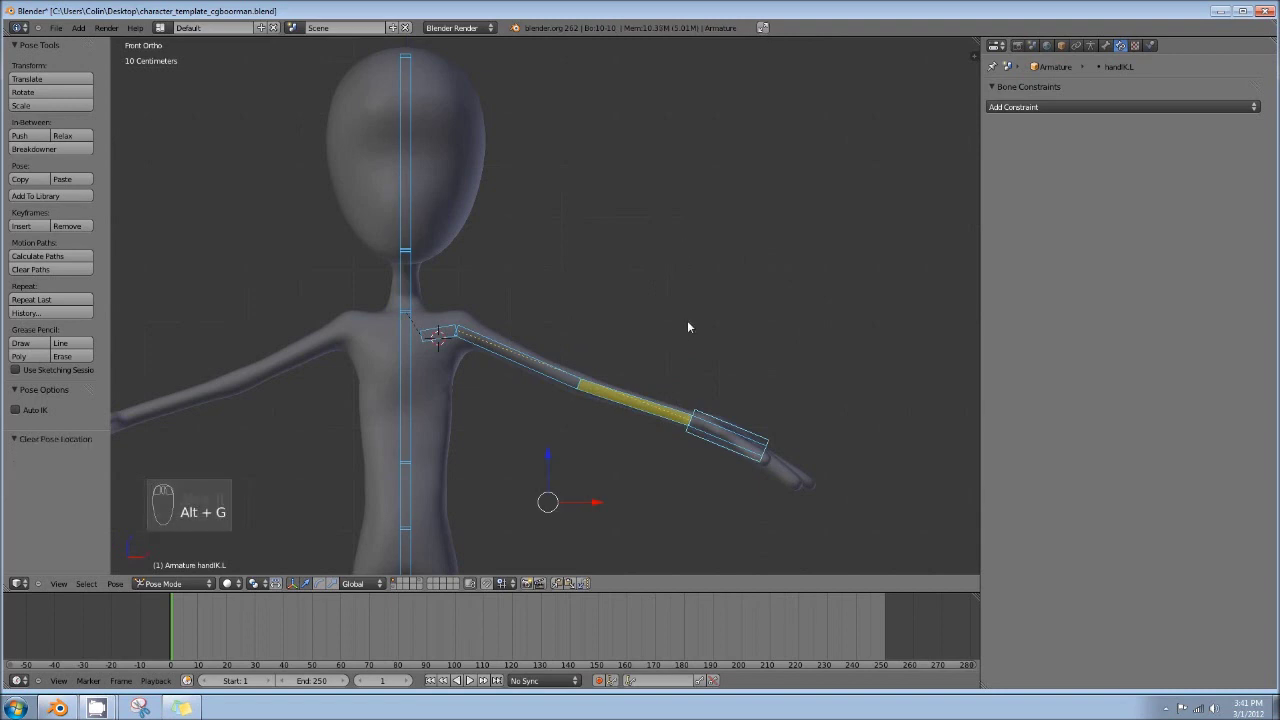
{"action": "left_click_drag", "start_coordinate": [697, 337], "coordinate": [742, 357]}
{"action": "left_click_drag", "start_coordinate": [742, 357], "coordinate": [736, 369]}
{"action": "left_click_drag", "start_coordinate": [726, 351], "coordinate": [590, 352]}
{"action": "left_click", "coordinate": [560, 278]}
Give hand.L a Copy Rotation constraint targeting the Armature's handIK.L bone
{"action": "left_click_drag", "start_coordinate": [578, 353], "coordinate": [654, 350]}
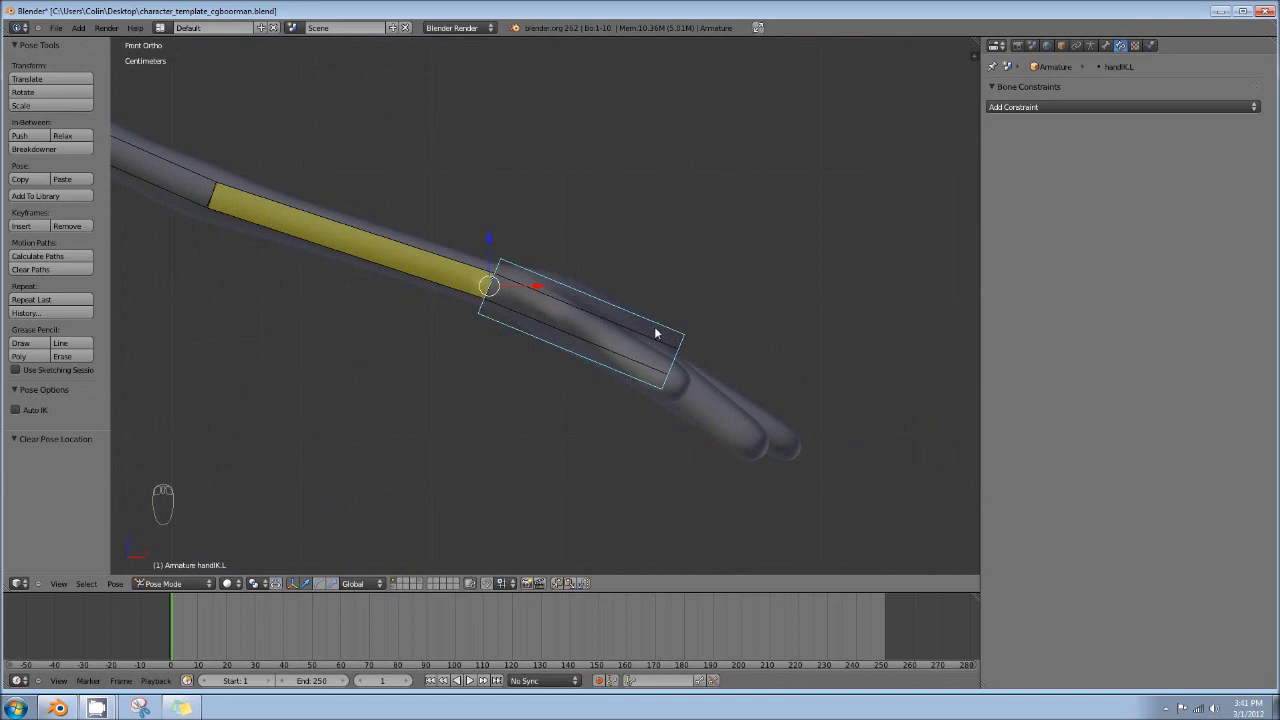
{"action": "left_click_drag", "start_coordinate": [607, 321], "coordinate": [620, 320]}
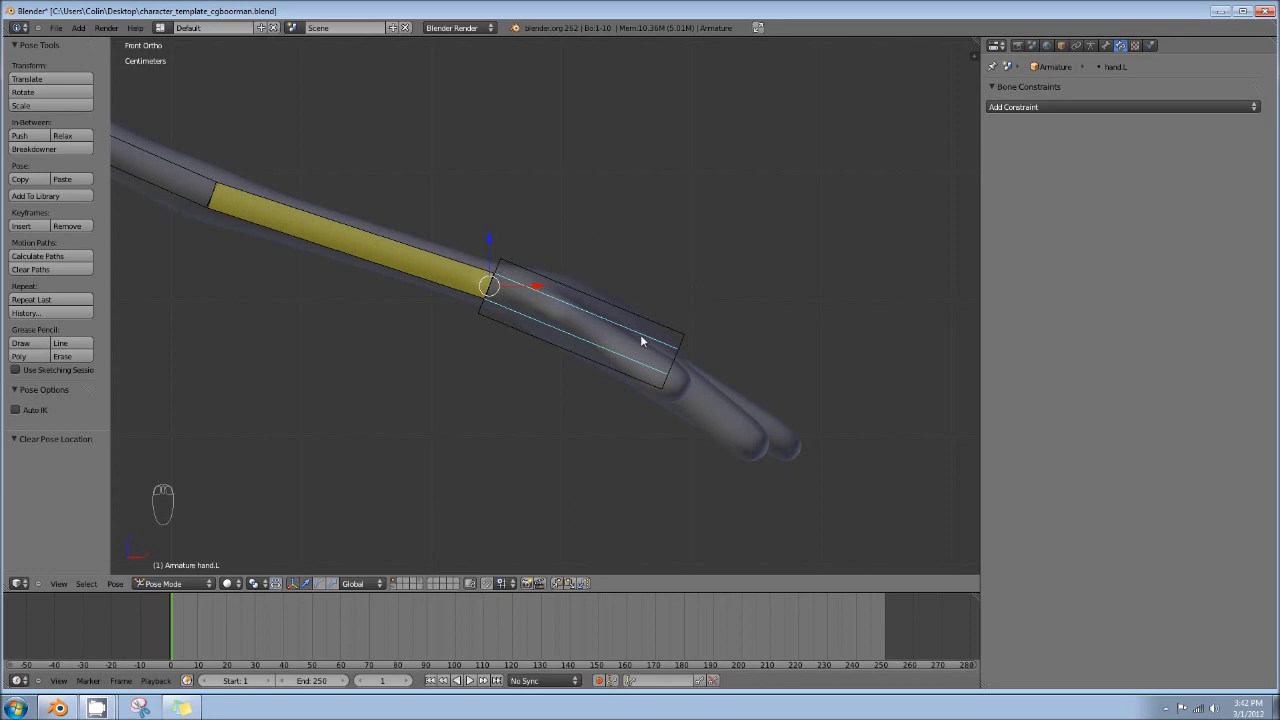
{"action": "left_click_drag", "start_coordinate": [1026, 109], "coordinate": [1018, 153]}
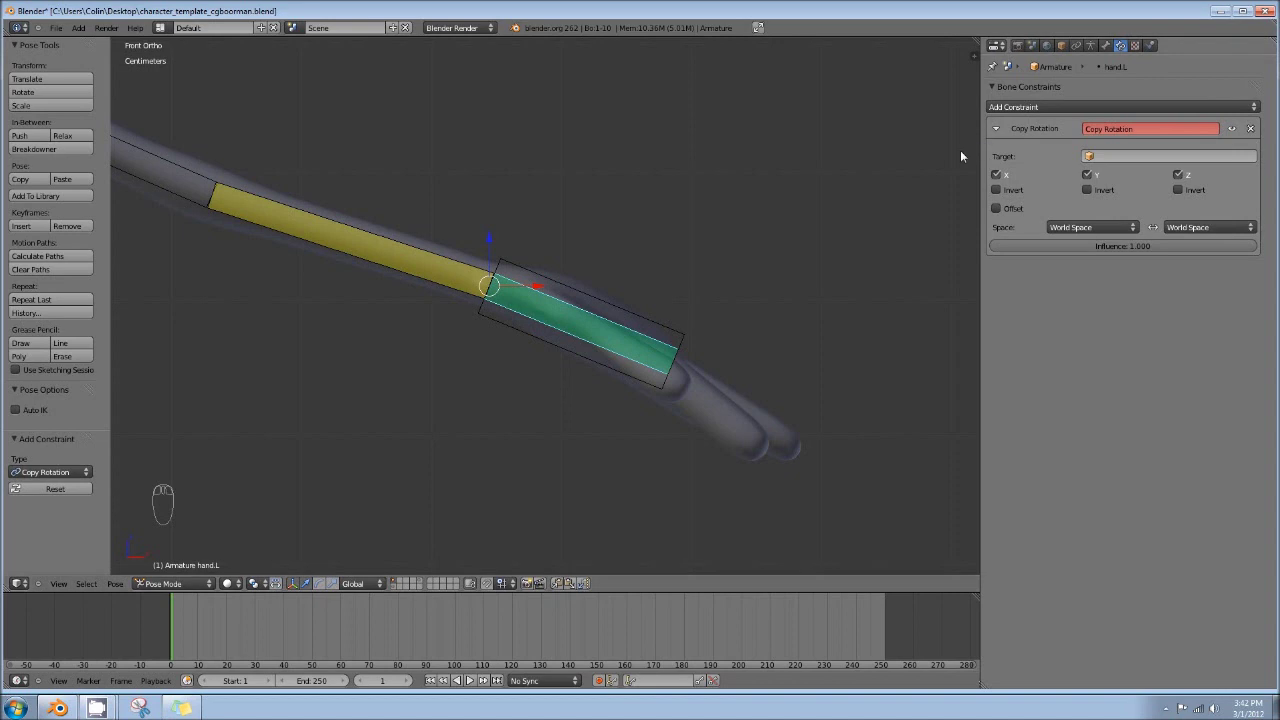
{"action": "left_click_drag", "start_coordinate": [1132, 160], "coordinate": [1130, 183]}
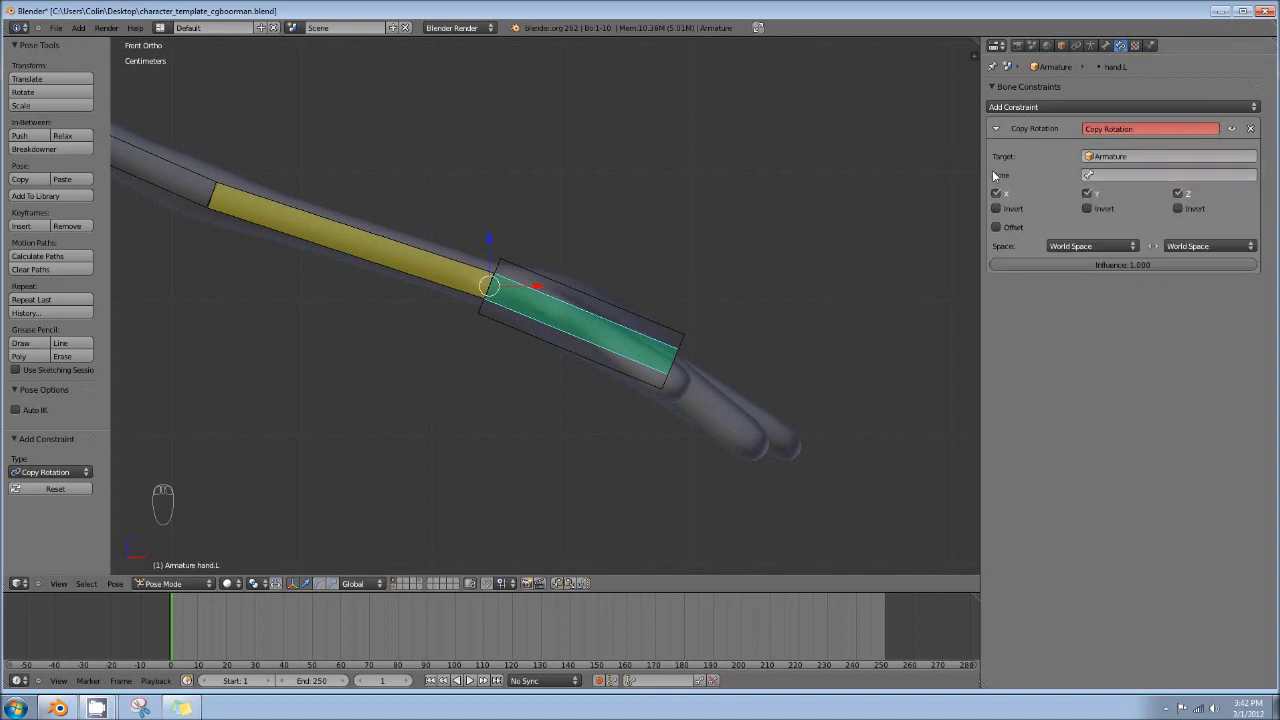
{"action": "left_click_drag", "start_coordinate": [1142, 178], "coordinate": [1115, 243]}
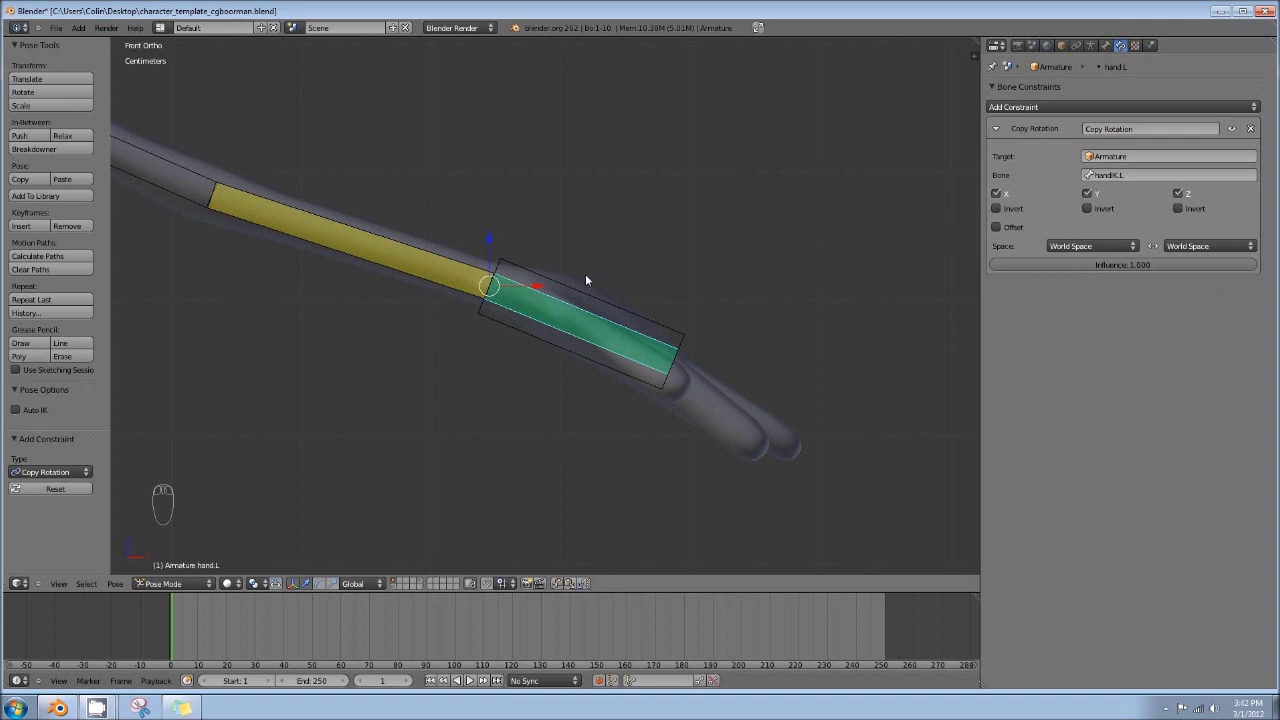
Orbit around the hand and select the body mesh in object mode
{"action": "left_click_drag", "start_coordinate": [490, 234], "coordinate": [432, 295]}
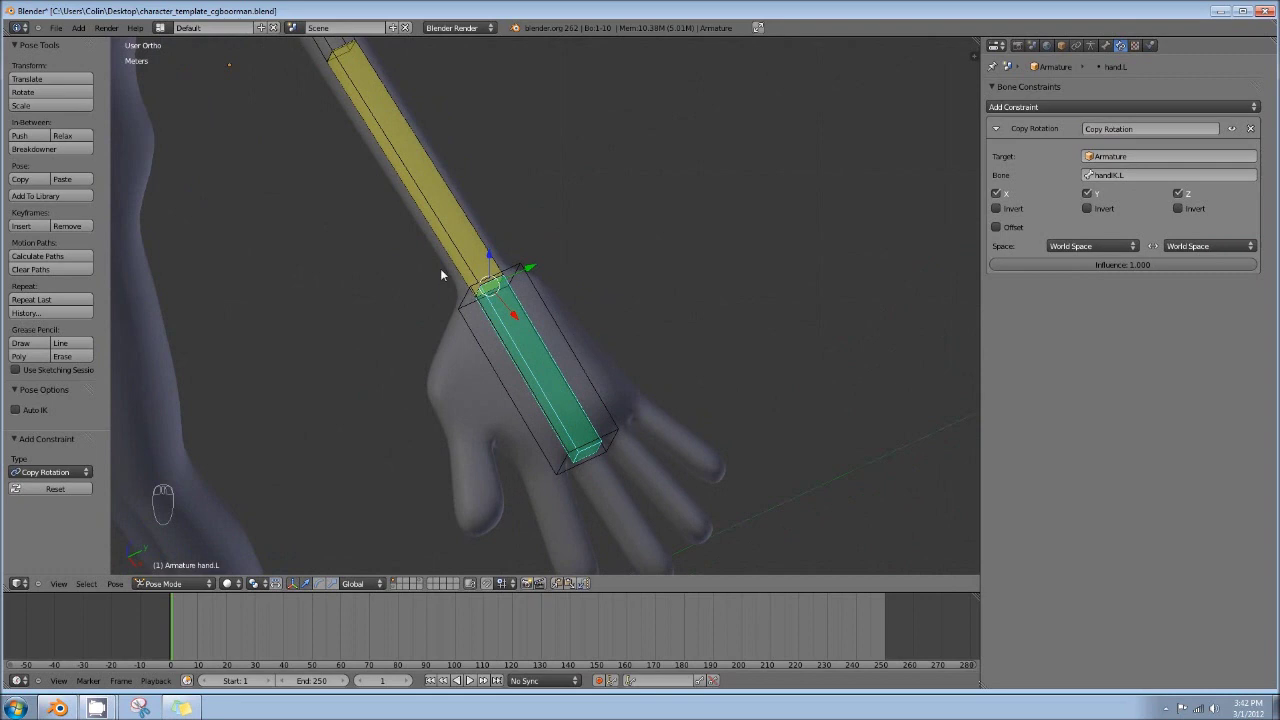
{"action": "left_click_drag", "start_coordinate": [531, 327], "coordinate": [615, 307]}
{"action": "key", "text": "KP_7"}
{"action": "left_click_drag", "start_coordinate": [567, 472], "coordinate": [640, 361]}
{"action": "left_click_drag", "start_coordinate": [641, 359], "coordinate": [499, 257]}
{"action": "left_click", "coordinate": [478, 348]}
Return to pose mode and start rotating handIK.L to see the hand follow
{"action": "left_click_drag", "start_coordinate": [486, 371], "coordinate": [506, 296]}
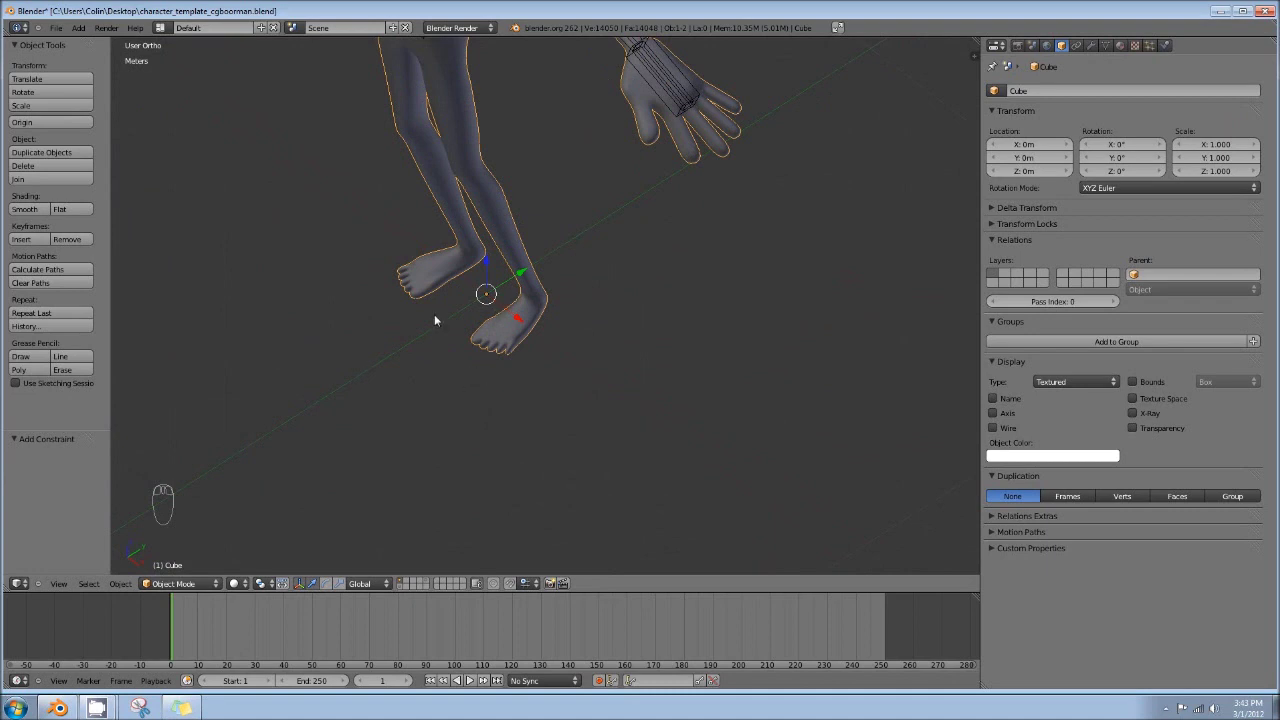
{"action": "left_click_drag", "start_coordinate": [521, 370], "coordinate": [494, 310]}
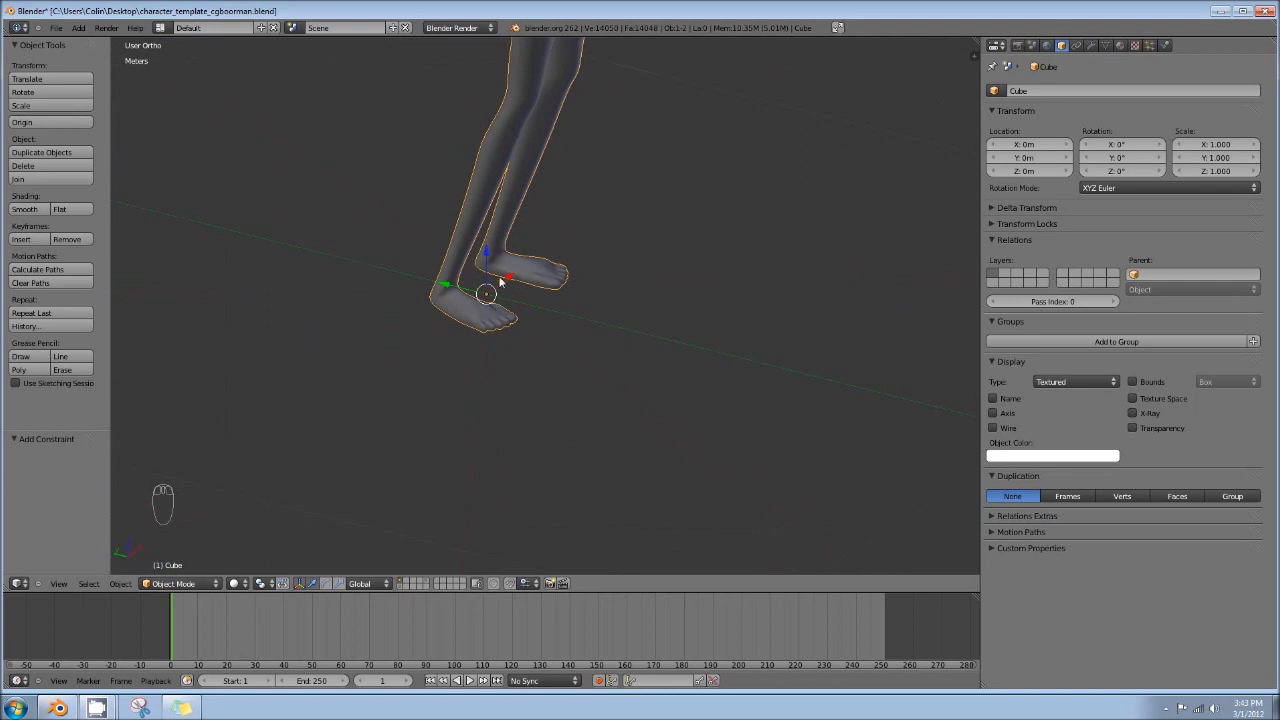
{"action": "left_click_drag", "start_coordinate": [574, 261], "coordinate": [639, 208]}
{"action": "left_click_drag", "start_coordinate": [671, 183], "coordinate": [500, 393]}
{"action": "left_click_drag", "start_coordinate": [621, 242], "coordinate": [697, 223]}
{"action": "key", "text": "r"}
Rotate handIK.L from several views to test the hand, then clear the rotation
{"action": "left_click_drag", "start_coordinate": [697, 224], "coordinate": [625, 251]}
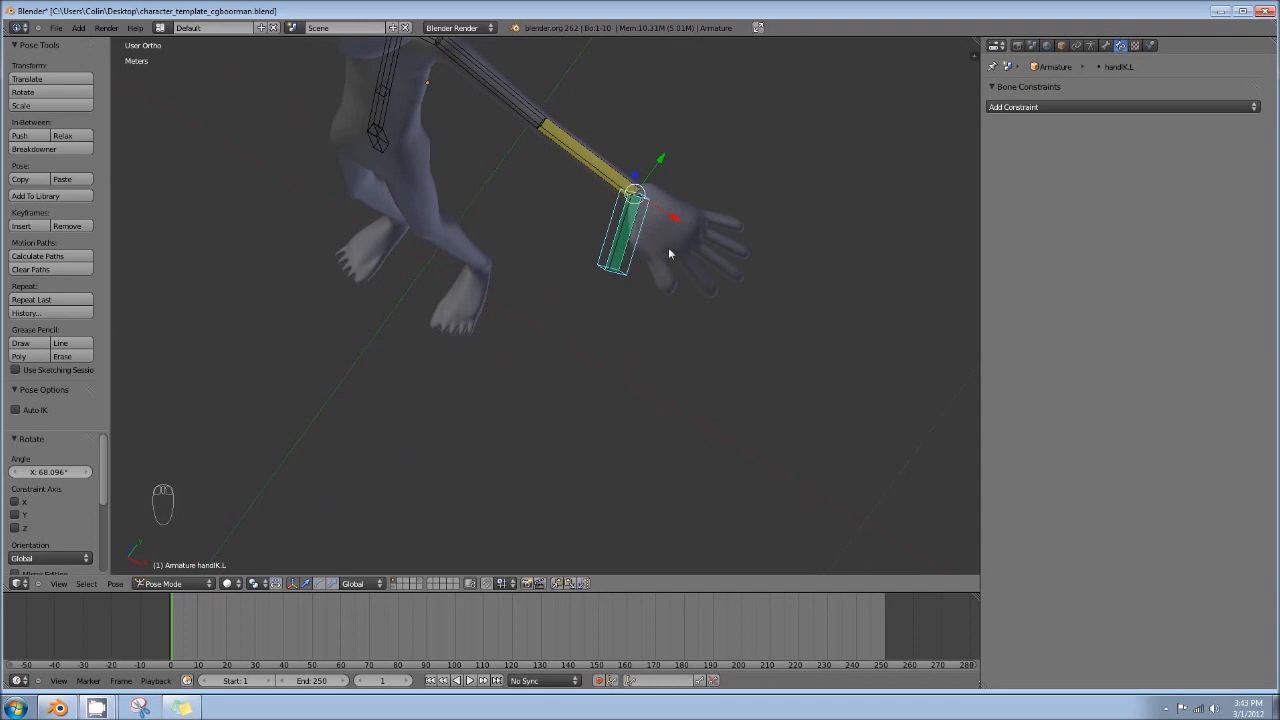
{"action": "left_click_drag", "start_coordinate": [667, 212], "coordinate": [370, 592]}
{"action": "left_click_drag", "start_coordinate": [367, 586], "coordinate": [381, 527]}
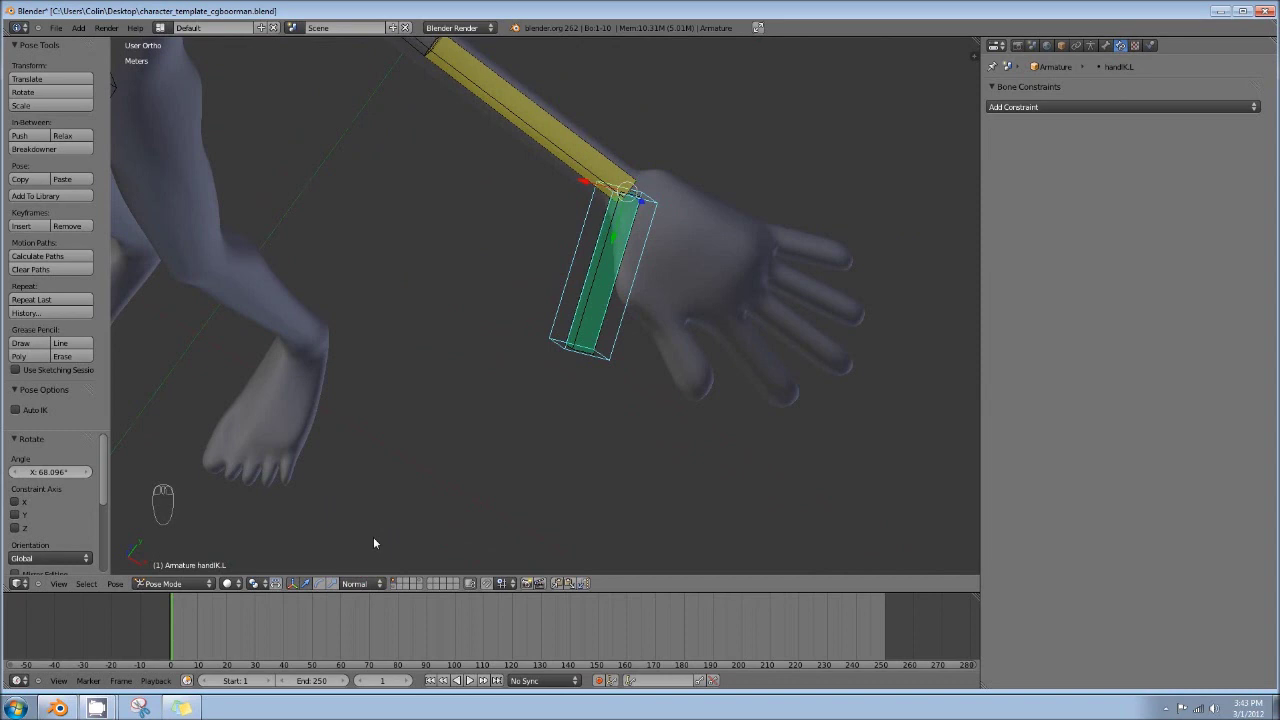
{"action": "left_click_drag", "start_coordinate": [553, 343], "coordinate": [640, 200]}
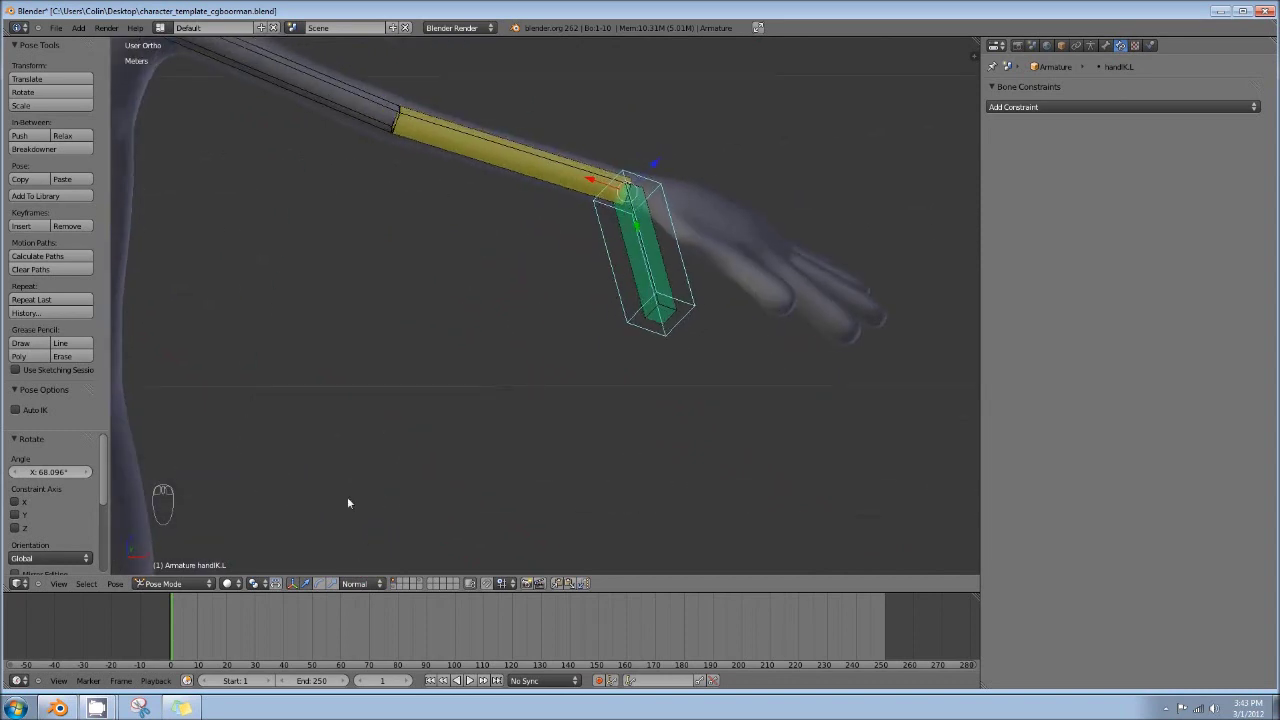
{"action": "left_click_drag", "start_coordinate": [324, 587], "coordinate": [629, 228]}
{"action": "left_click_drag", "start_coordinate": [607, 206], "coordinate": [694, 265]}
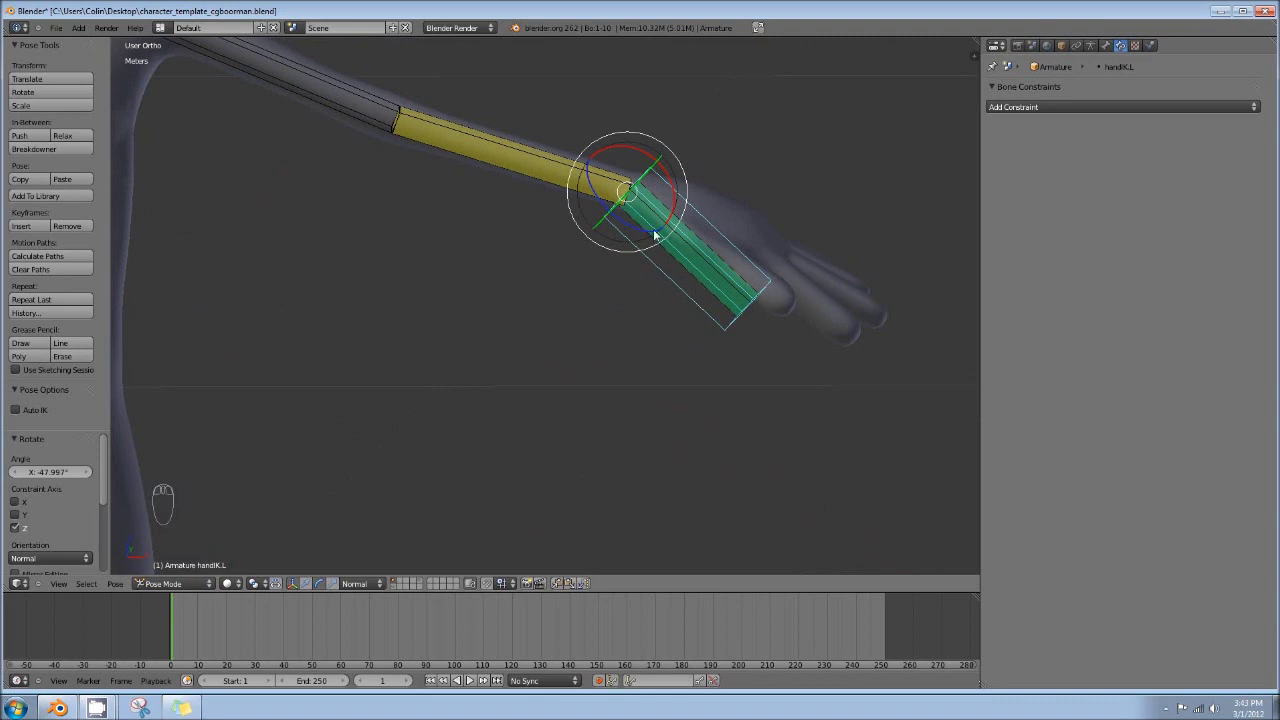
{"action": "left_click_drag", "start_coordinate": [367, 593], "coordinate": [402, 570]}
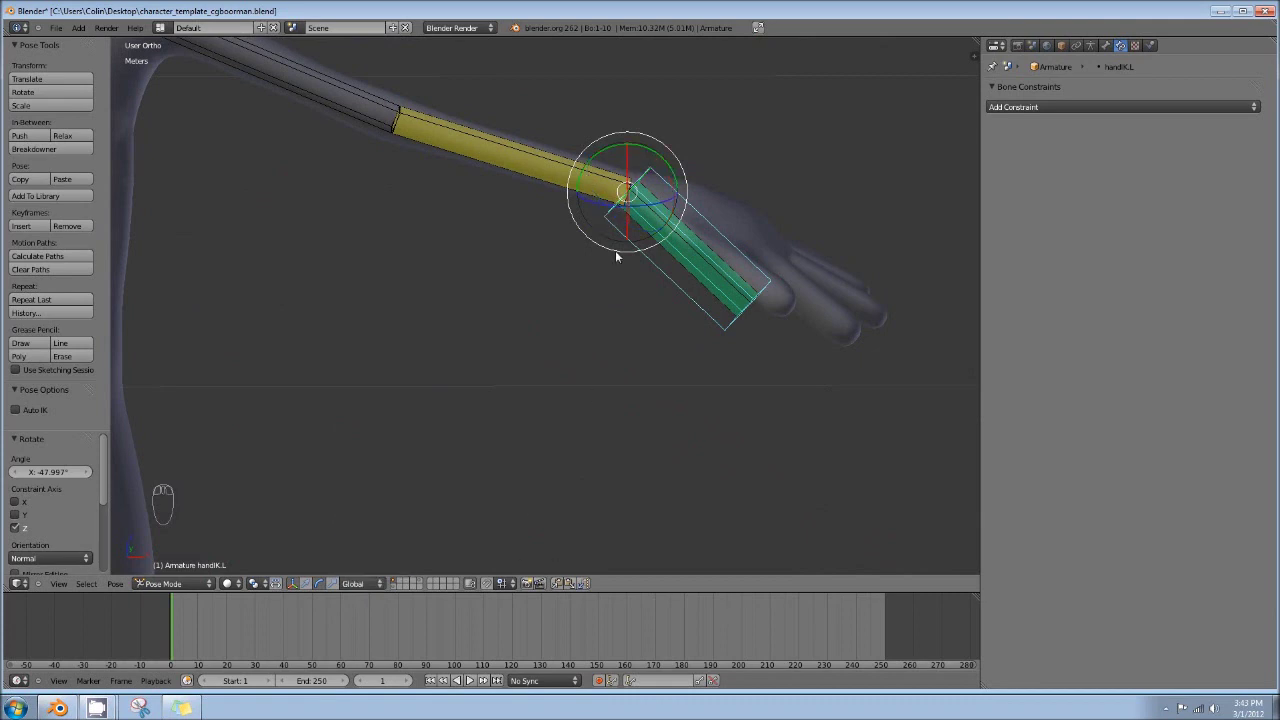
{"action": "key", "text": "alt+r"}
Set hand.L's Copy Rotation target space and owner space both to Local Space
{"action": "left_click_drag", "start_coordinate": [747, 233], "coordinate": [1145, 110]}
{"action": "right_click", "coordinate": [1145, 110]}
{"action": "left_click_drag", "start_coordinate": [754, 238], "coordinate": [1132, 50]}
{"action": "left_click_drag", "start_coordinate": [1131, 46], "coordinate": [1094, 190]}
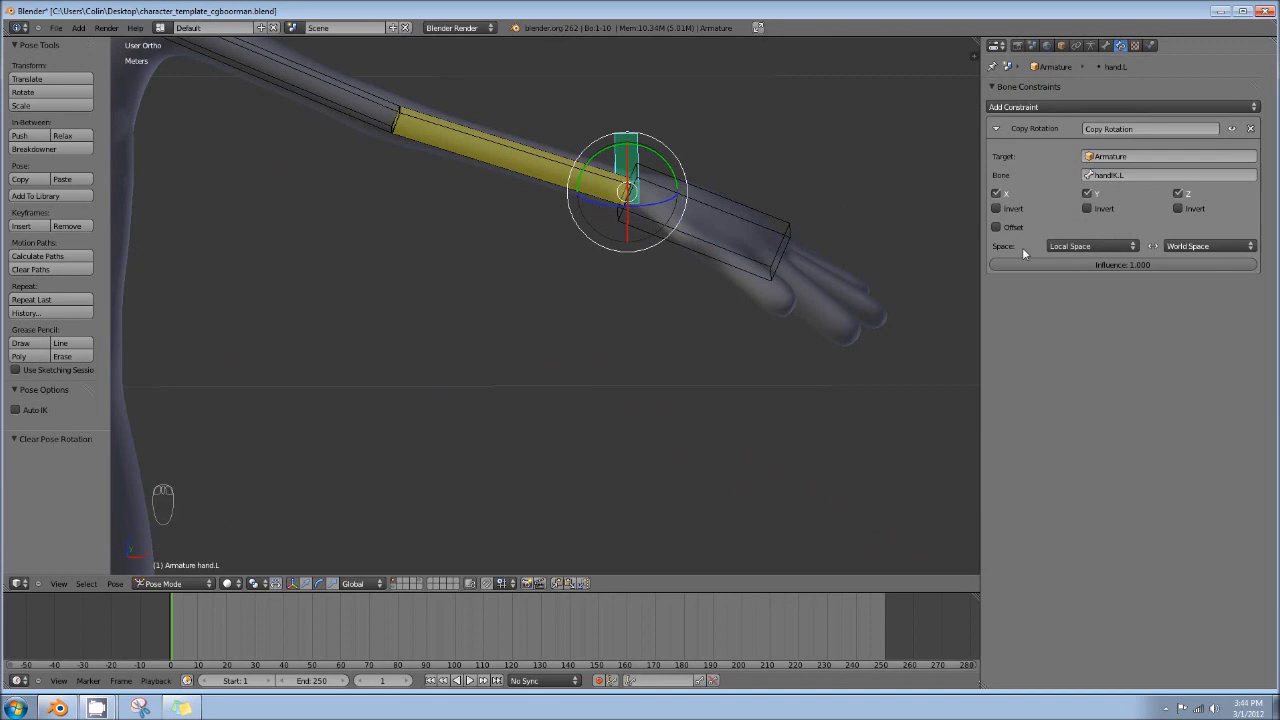
{"action": "left_click_drag", "start_coordinate": [1233, 252], "coordinate": [1079, 242]}
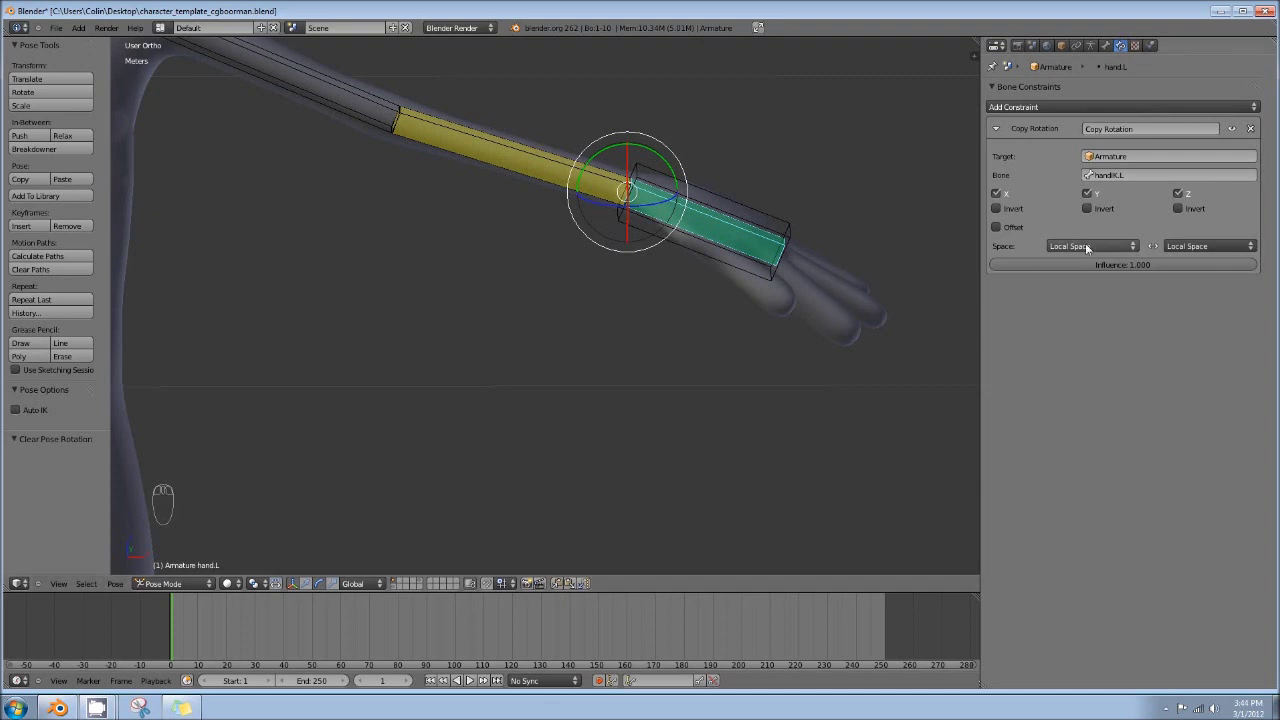
{"action": "left_click_drag", "start_coordinate": [715, 251], "coordinate": [603, 288]}
Grab handIK.L and drag it up above the shoulder to test the arm chain
{"action": "left_click_drag", "start_coordinate": [627, 278], "coordinate": [611, 273]}
{"action": "key", "text": "g"}
{"action": "key", "text": "ctrl+z"}
{"action": "left_click", "coordinate": [619, 273]}
{"action": "middle_click", "coordinate": [742, 289]}
{"action": "left_click_drag", "start_coordinate": [746, 280], "coordinate": [1104, 254]}
{"action": "left_click_drag", "start_coordinate": [1104, 253], "coordinate": [1257, 287]}
{"action": "left_click_drag", "start_coordinate": [1196, 303], "coordinate": [889, 233]}
{"action": "left_click_drag", "start_coordinate": [1105, 248], "coordinate": [653, 274]}
{"action": "left_click_drag", "start_coordinate": [651, 276], "coordinate": [681, 78]}
{"action": "key", "text": "g"}
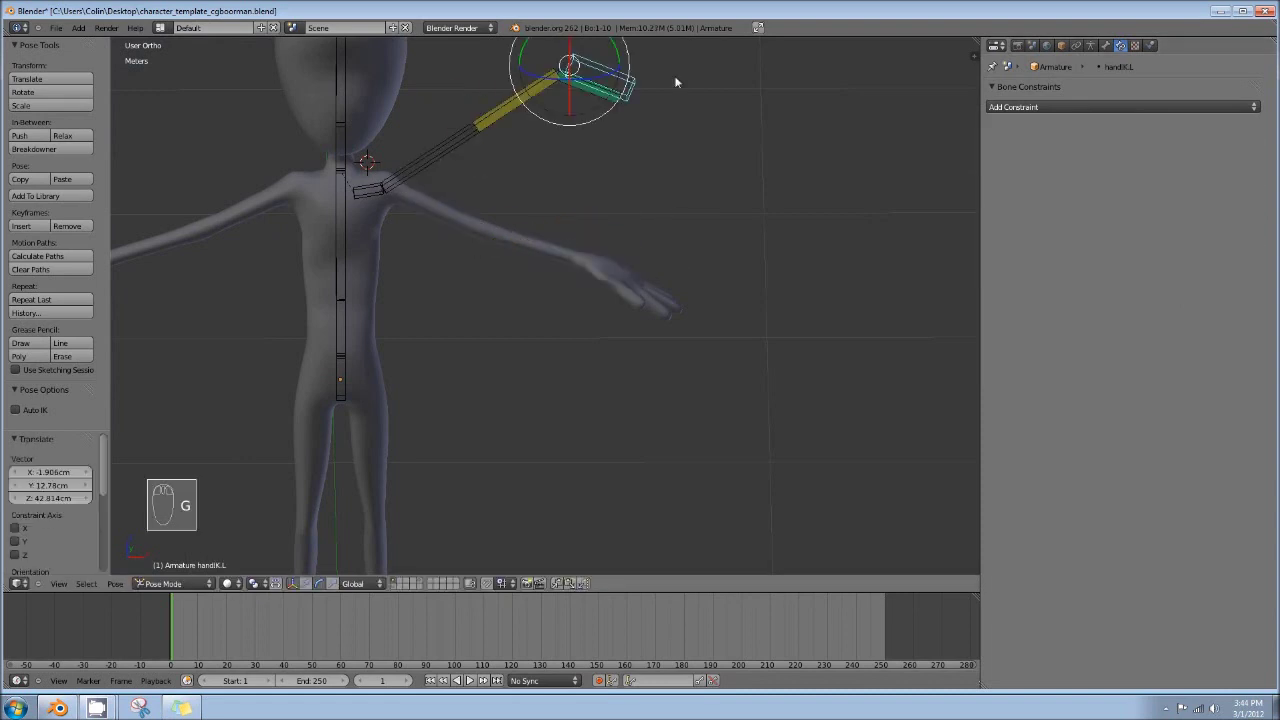
Move handIK.L around from the top view to test the arm, undoing between tries
{"action": "left_click_drag", "start_coordinate": [698, 72], "coordinate": [578, 221]}
{"action": "key", "text": "ctrl+z"}
{"action": "key", "text": "g"}
{"action": "key", "text": "ctrl+z"}
{"action": "left_click_drag", "start_coordinate": [578, 221], "coordinate": [580, 207]}
{"action": "key", "text": "KP_7"}
{"action": "left_click_drag", "start_coordinate": [538, 250], "coordinate": [641, 300]}
{"action": "left_click_drag", "start_coordinate": [649, 222], "coordinate": [544, 145]}
{"action": "key", "text": "g"}
{"action": "left_click_drag", "start_coordinate": [540, 235], "coordinate": [383, 169]}
{"action": "middle_click", "coordinate": [383, 169]}
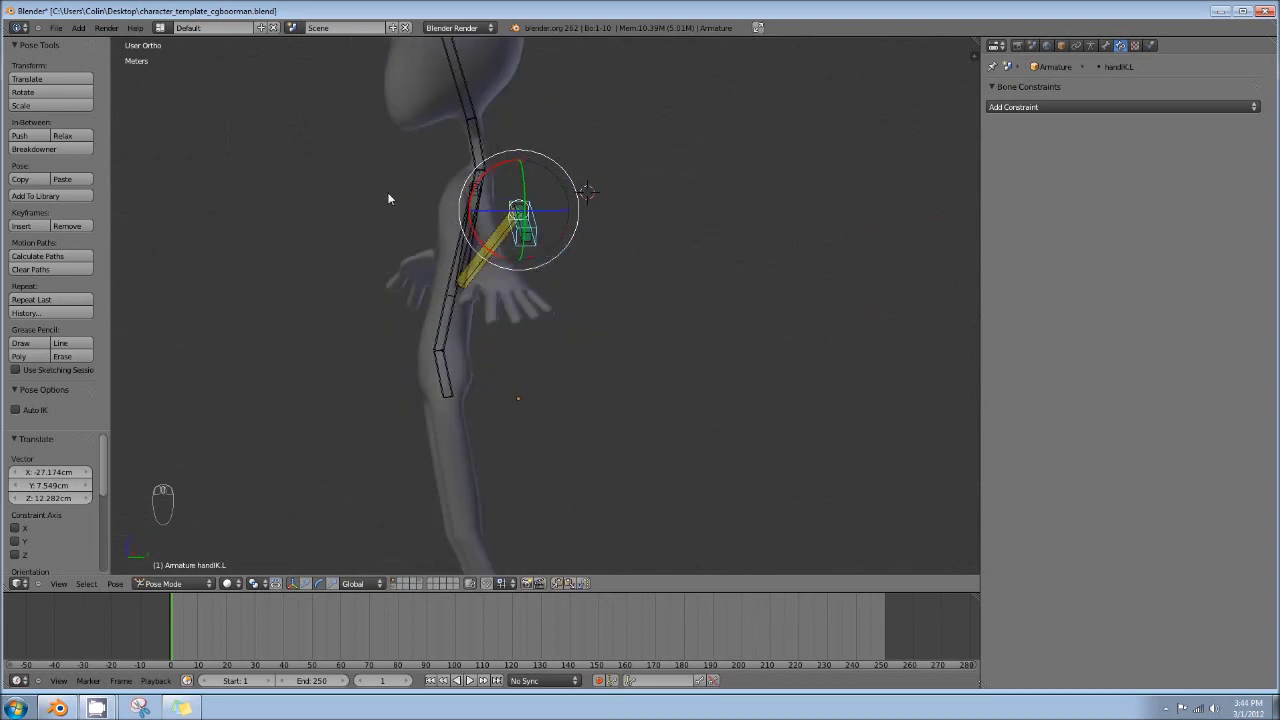
{"action": "left_click_drag", "start_coordinate": [307, 587], "coordinate": [432, 294]}
{"action": "left_click_drag", "start_coordinate": [432, 294], "coordinate": [416, 230]}
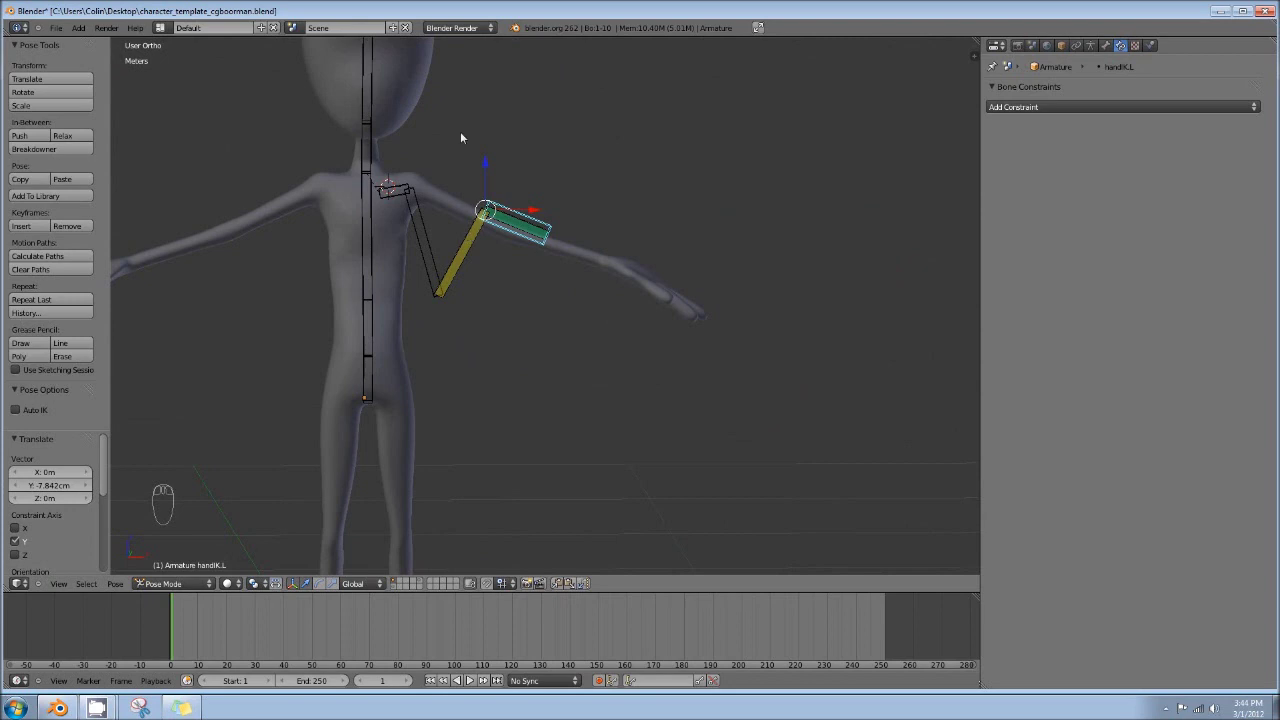
Select all bones and clear rotation and location to return the arm to rest
{"action": "key", "text": "KP_7"}
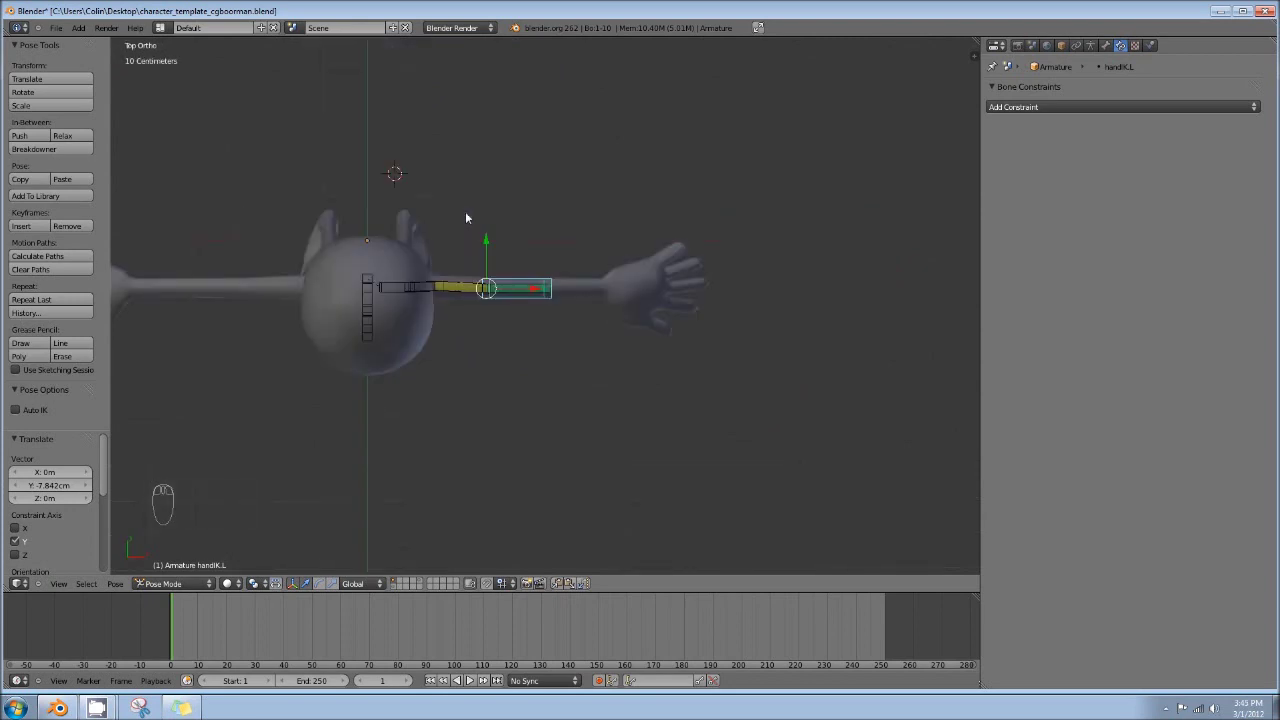
{"action": "key", "text": "a"}
{"action": "key", "text": "a"}
{"action": "key", "text": "alt+r"}
{"action": "key", "text": "alt+g"}
{"action": "middle_click", "coordinate": [555, 292]}
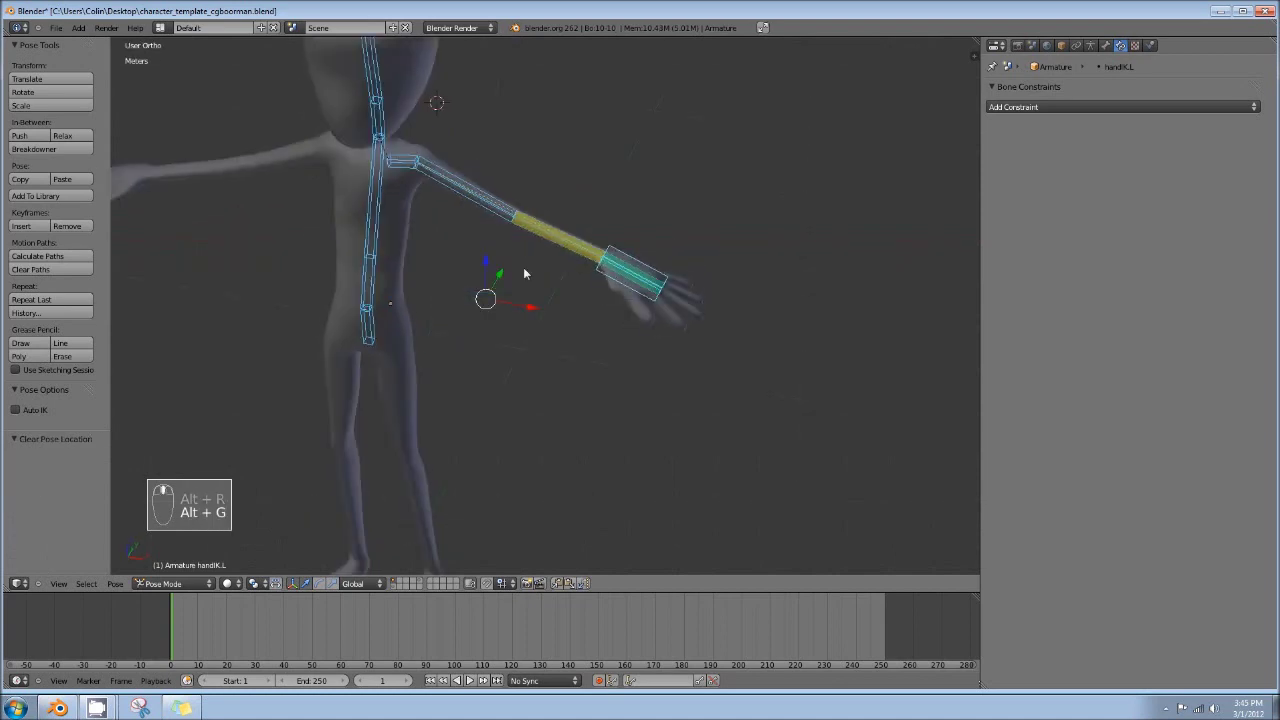
{"action": "key", "text": "KP_1"}
{"action": "middle_click", "coordinate": [512, 264]}
In edit mode, extrude a small new bone from the elbow and resize its display thickness
{"action": "key", "text": "Tab"}
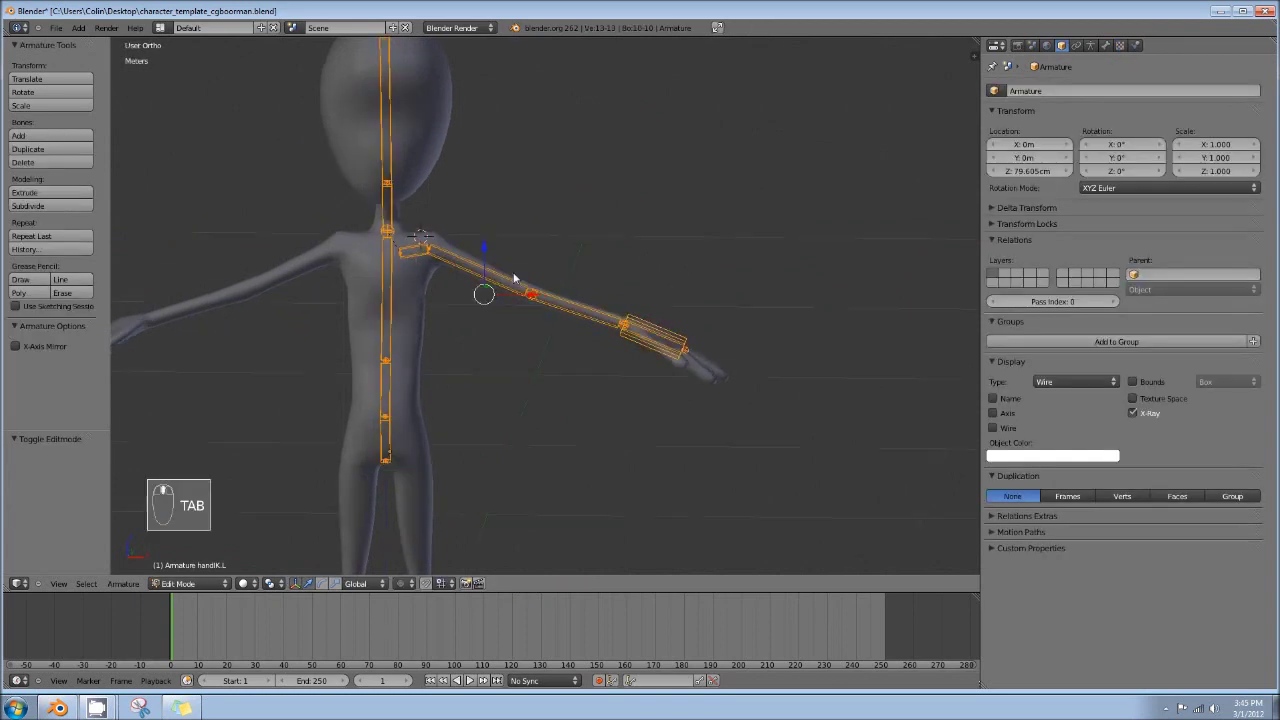
{"action": "key", "text": "KP_7"}
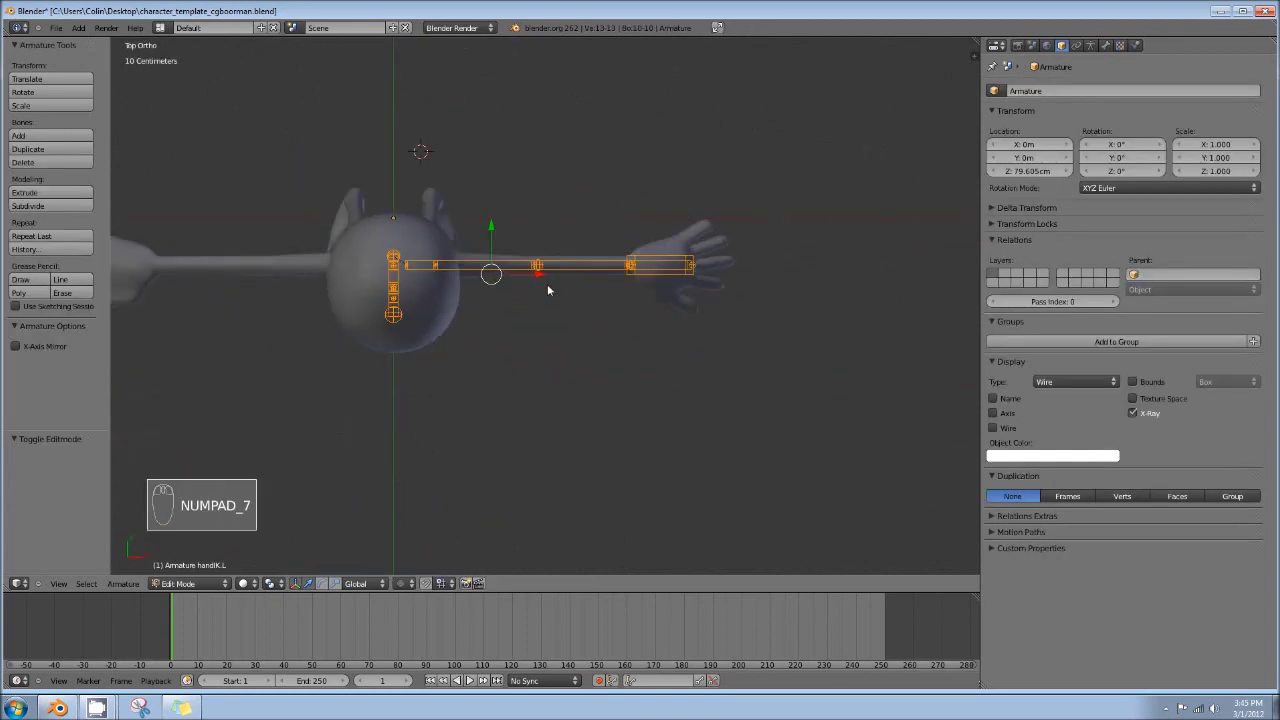
{"action": "left_click_drag", "start_coordinate": [538, 269], "coordinate": [539, 223]}
{"action": "middle_click", "coordinate": [539, 223]}
{"action": "left_click_drag", "start_coordinate": [557, 318], "coordinate": [778, 277]}
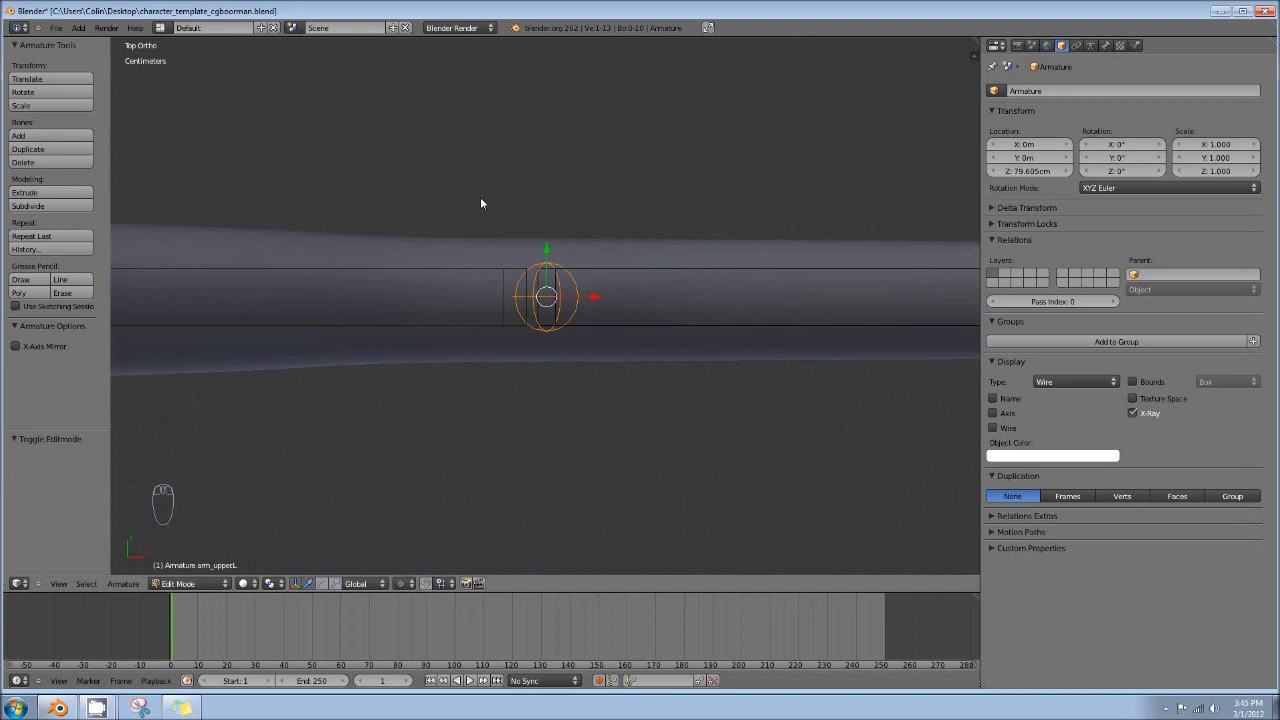
{"action": "key", "text": "e"}
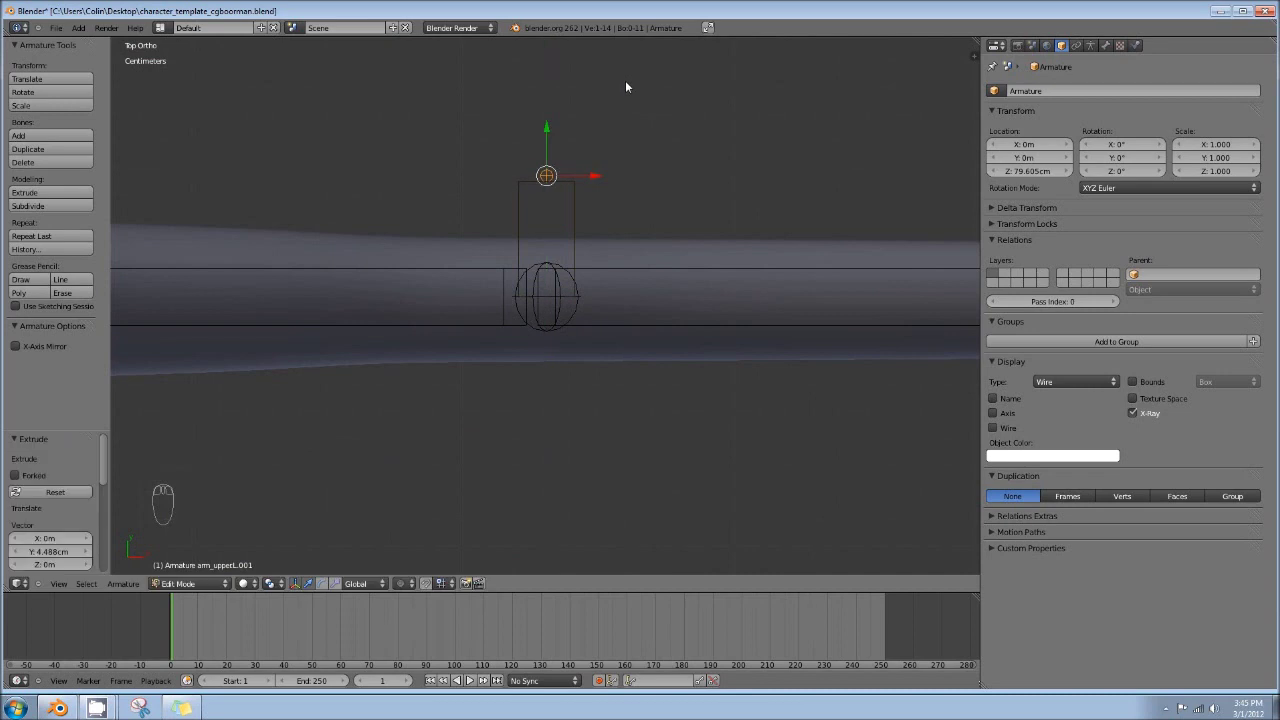
{"action": "left_click_drag", "start_coordinate": [632, 87], "coordinate": [554, 175]}
{"action": "left_click_drag", "start_coordinate": [554, 175], "coordinate": [518, 159]}
{"action": "left_click_drag", "start_coordinate": [518, 157], "coordinate": [520, 161]}
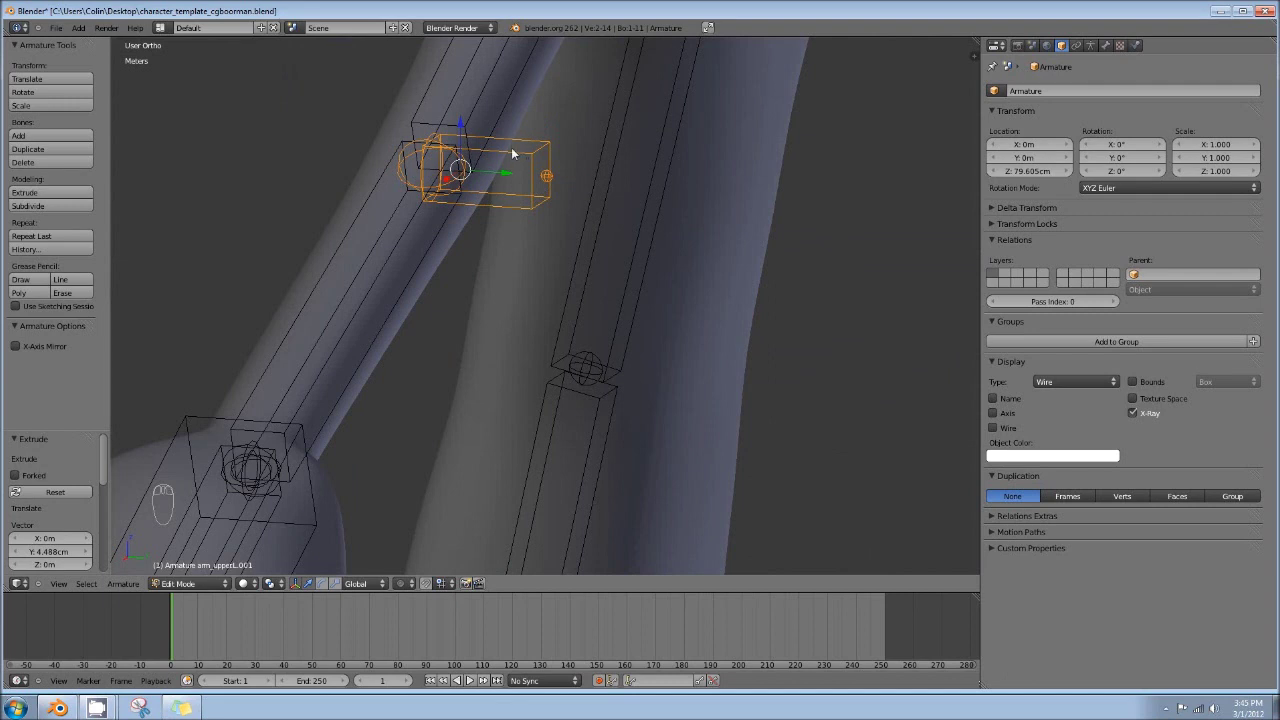
{"action": "key", "text": "ctrl+alt+s"}
{"action": "left_click_drag", "start_coordinate": [632, 165], "coordinate": [475, 145]}
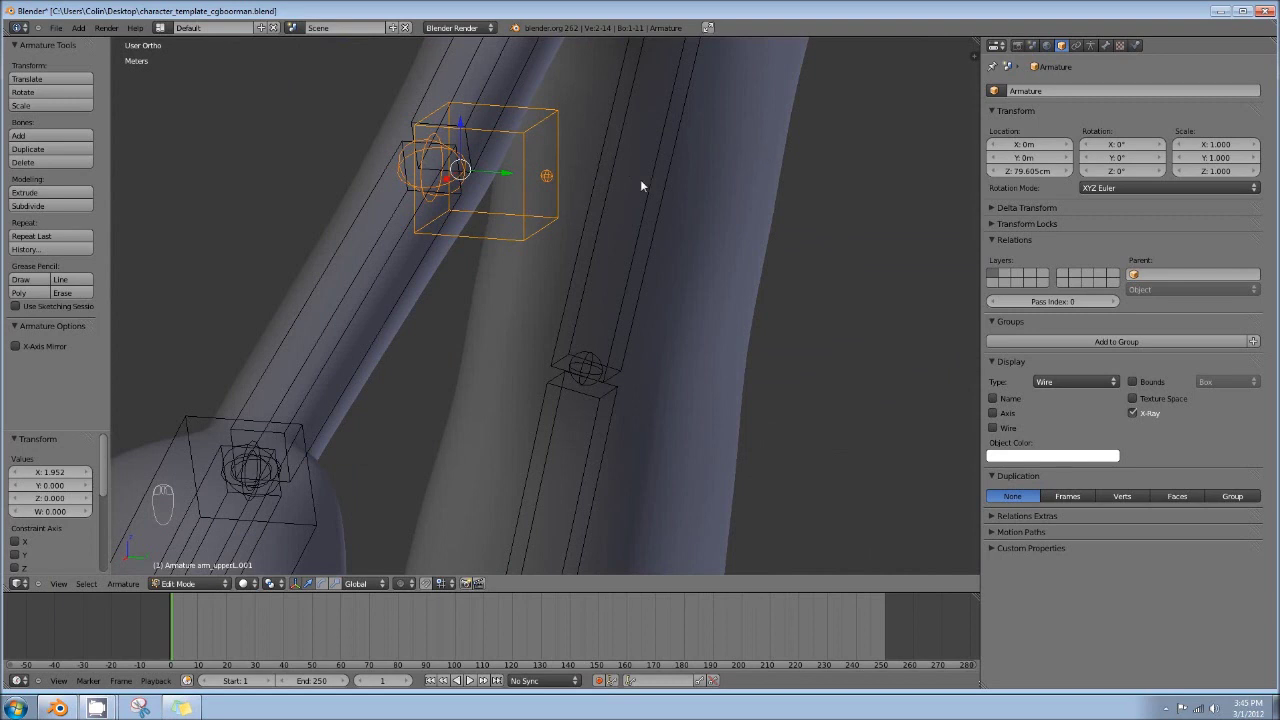
Rename the new bone elbowIK.L and clear its parent
{"action": "left_click_drag", "start_coordinate": [522, 134], "coordinate": [1158, 159]}
{"action": "left_click_drag", "start_coordinate": [1111, 52], "coordinate": [1111, 53]}
{"action": "left_click_drag", "start_coordinate": [1226, 226], "coordinate": [526, 100]}
{"action": "left_click_drag", "start_coordinate": [535, 131], "coordinate": [596, 150]}
{"action": "key", "text": "alt+p"}
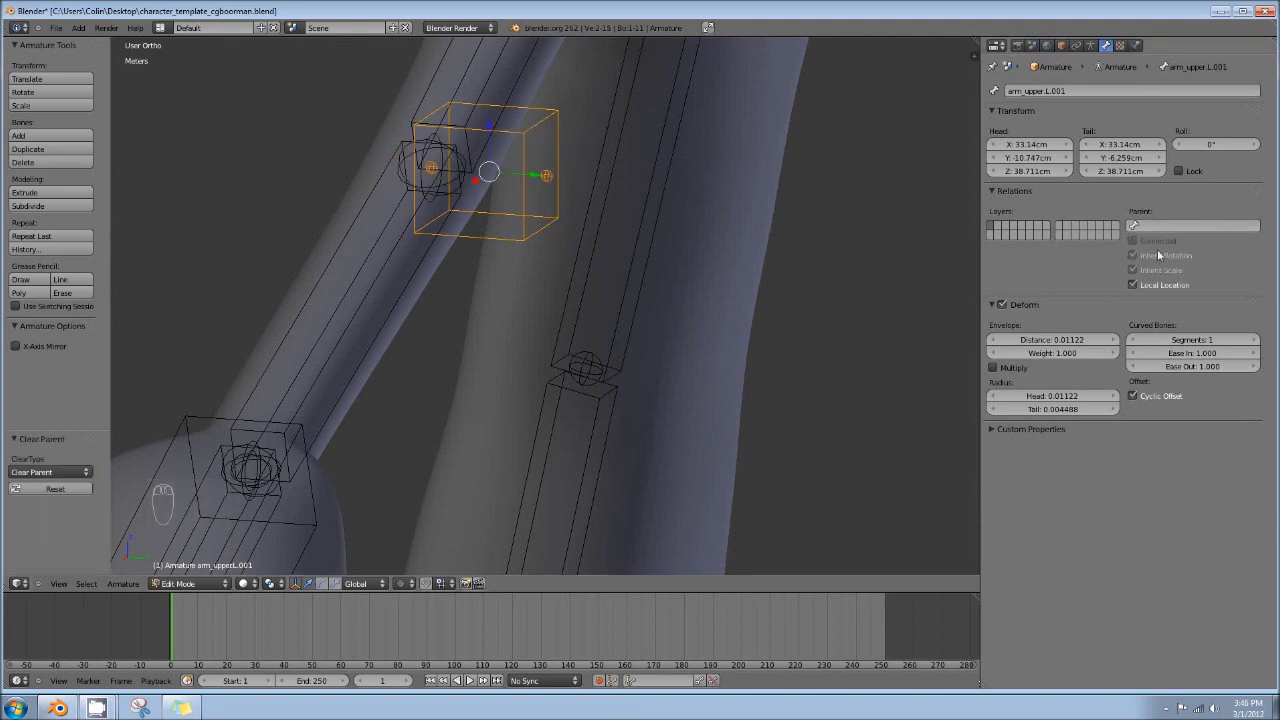
Move elbowIK.L out behind the elbow, away from the arm
{"action": "left_click_drag", "start_coordinate": [518, 132], "coordinate": [686, 332]}
{"action": "left_click_drag", "start_coordinate": [536, 171], "coordinate": [701, 315]}
{"action": "left_click_drag", "start_coordinate": [701, 315], "coordinate": [923, 269]}
{"action": "left_click_drag", "start_coordinate": [923, 269], "coordinate": [844, 273]}
{"action": "middle_click", "coordinate": [844, 273]}
{"action": "left_click_drag", "start_coordinate": [973, 235], "coordinate": [779, 301]}
{"action": "left_click_drag", "start_coordinate": [779, 301], "coordinate": [750, 243]}
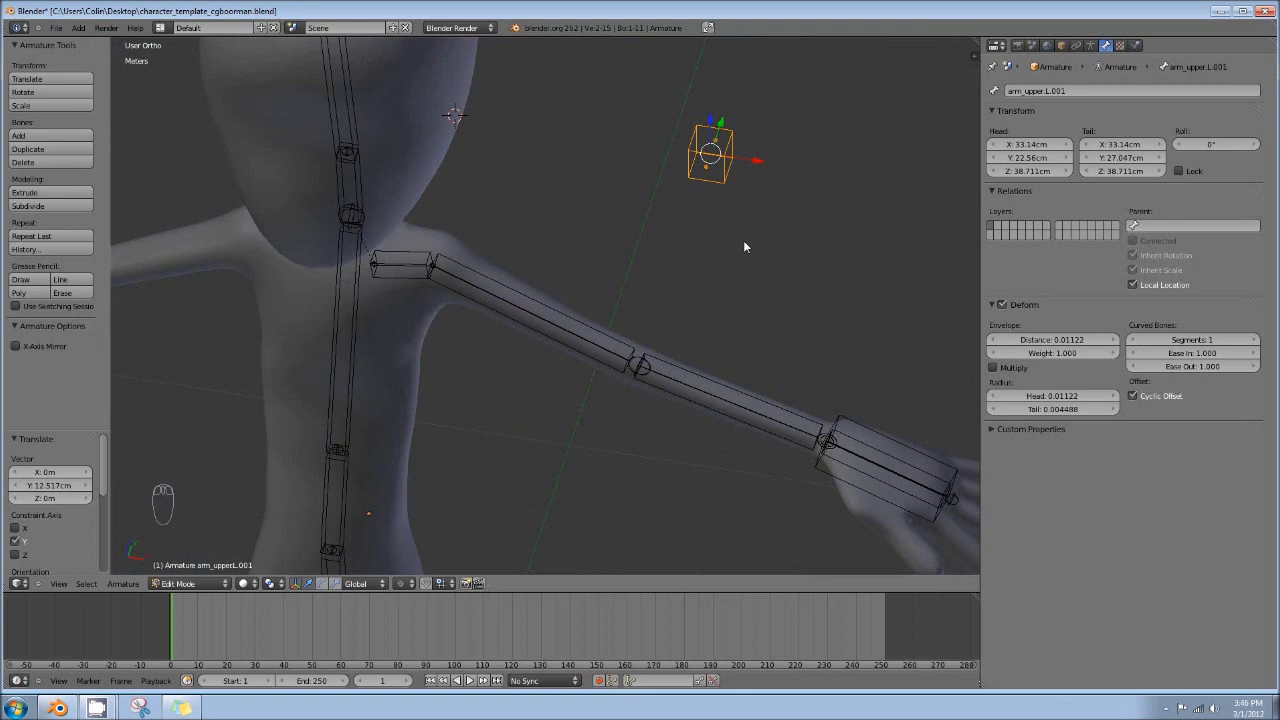
{"action": "left_click_drag", "start_coordinate": [659, 206], "coordinate": [765, 148]}
{"action": "left_click_drag", "start_coordinate": [765, 148], "coordinate": [1095, 93]}
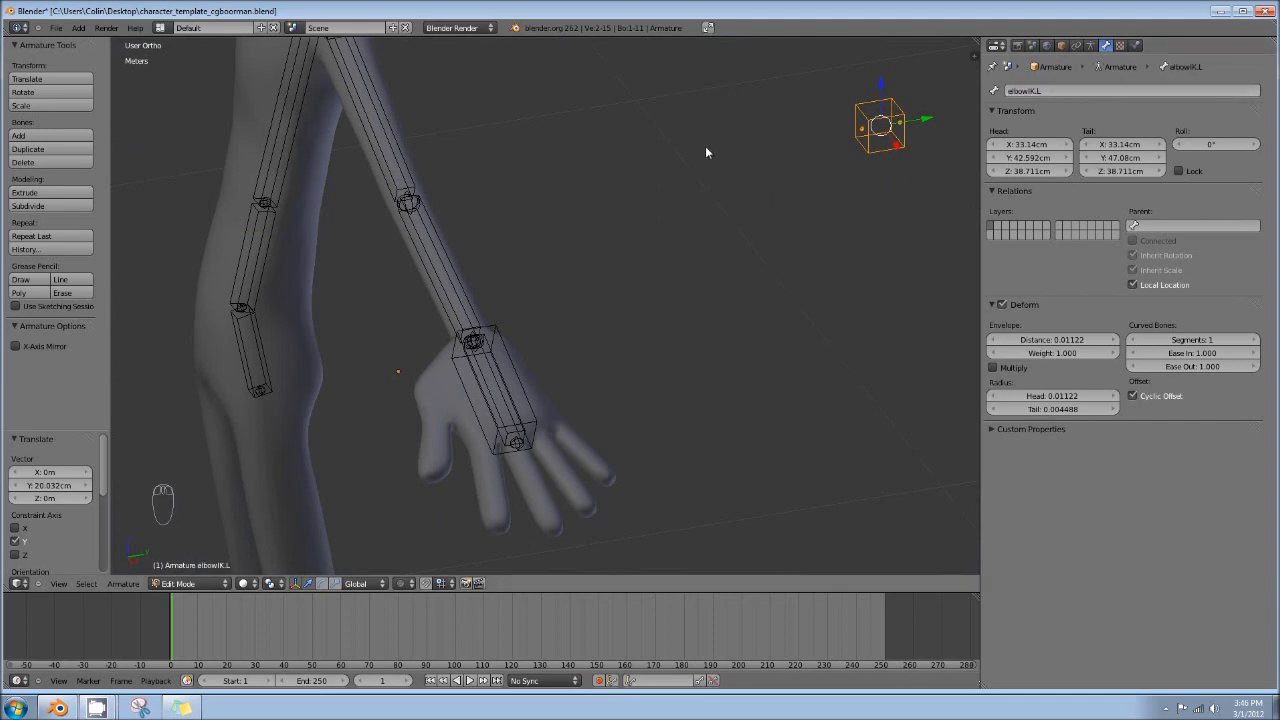
Switch to pose mode, deselect all and pick elbowIK.L with the upper arm
{"action": "key", "text": "Tab"}
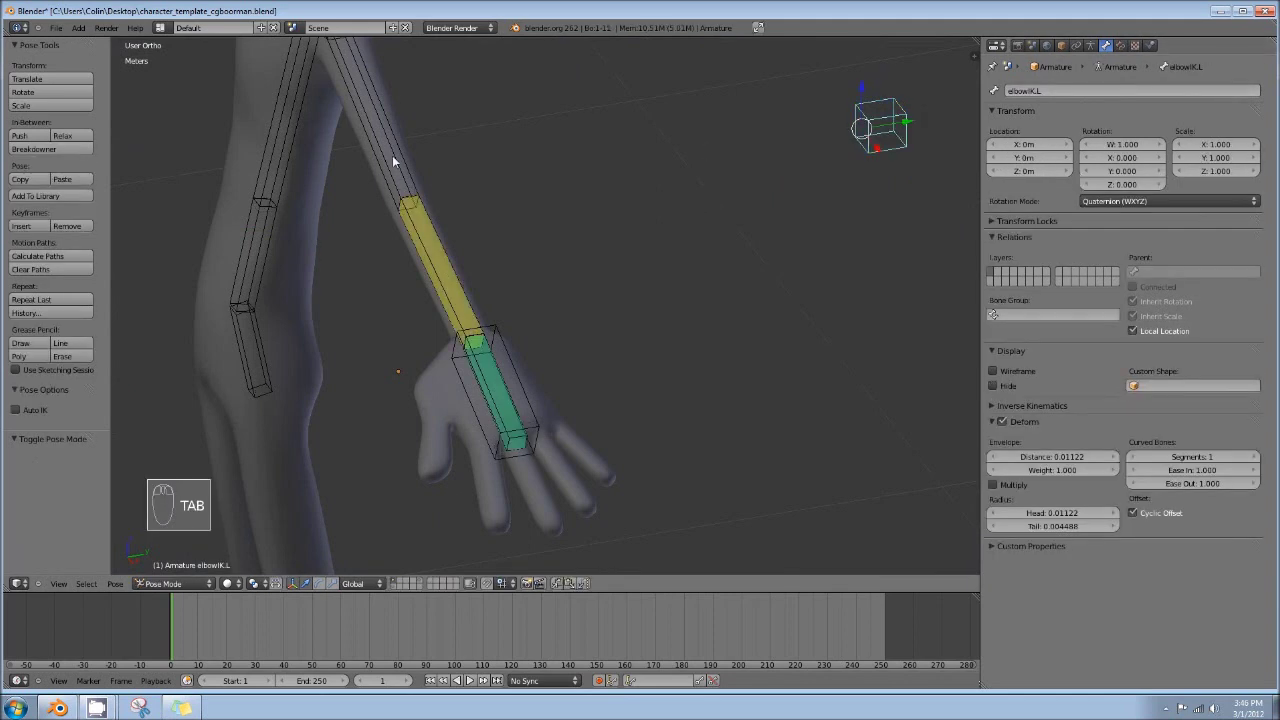
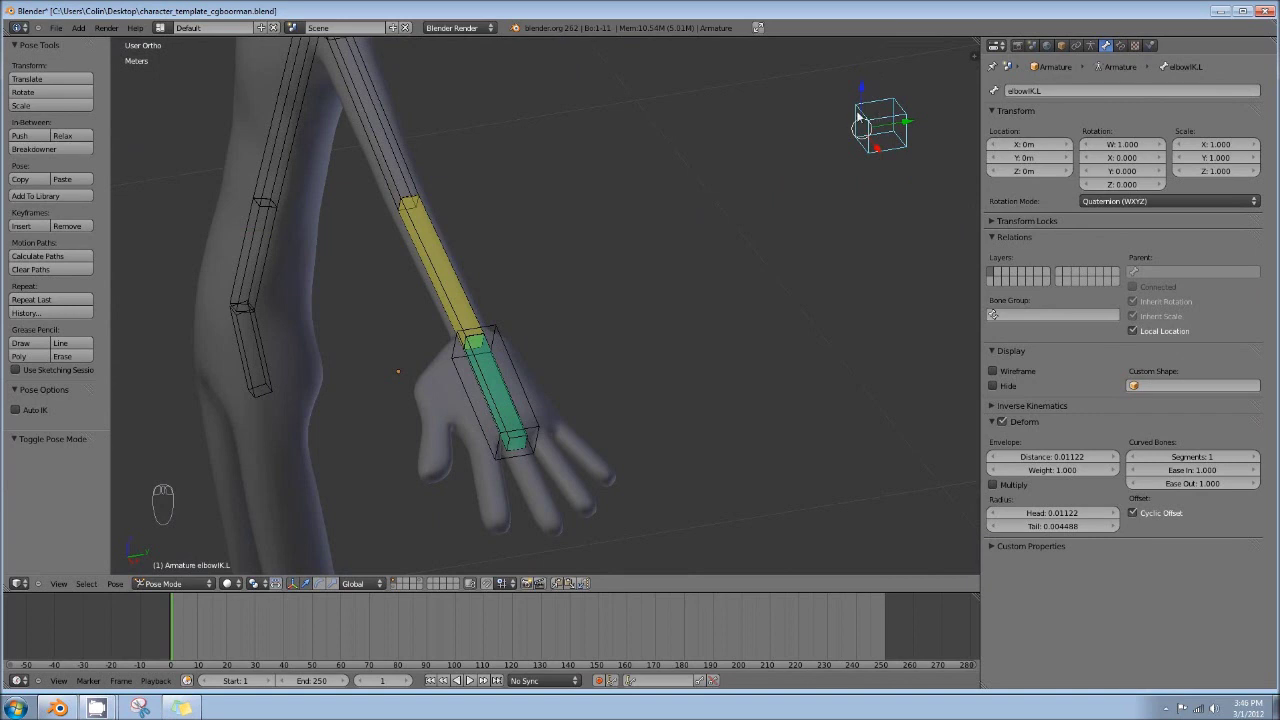
{"action": "key", "text": "a"}
{"action": "left_click_drag", "start_coordinate": [902, 117], "coordinate": [769, 154]}
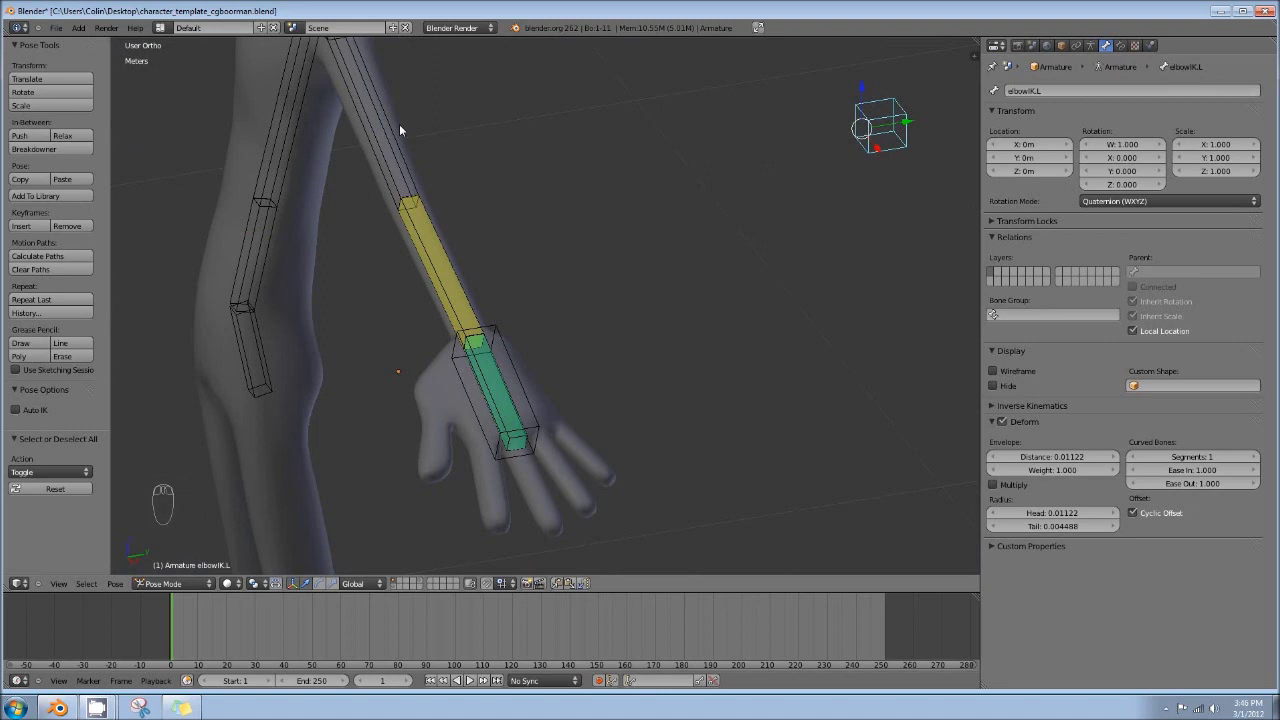
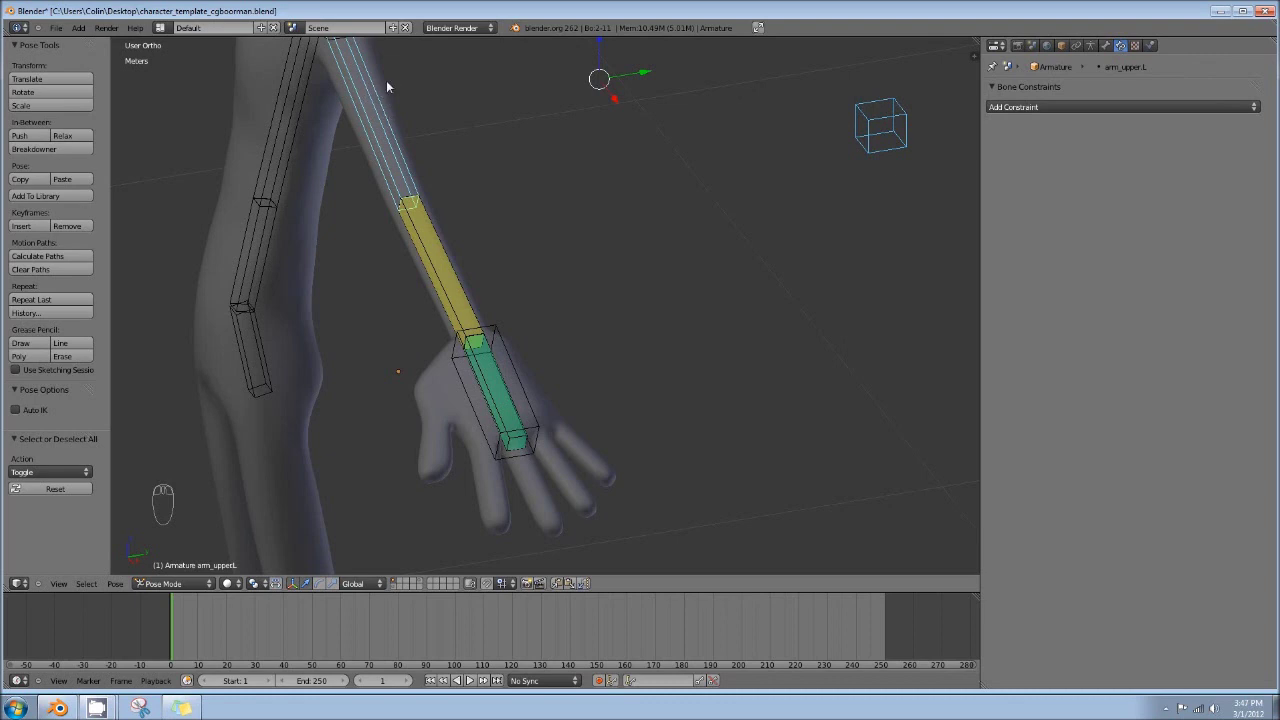
Add IK on the upper arm toward elbowIK.L with chain length 1
{"action": "key", "text": "shift+i"}
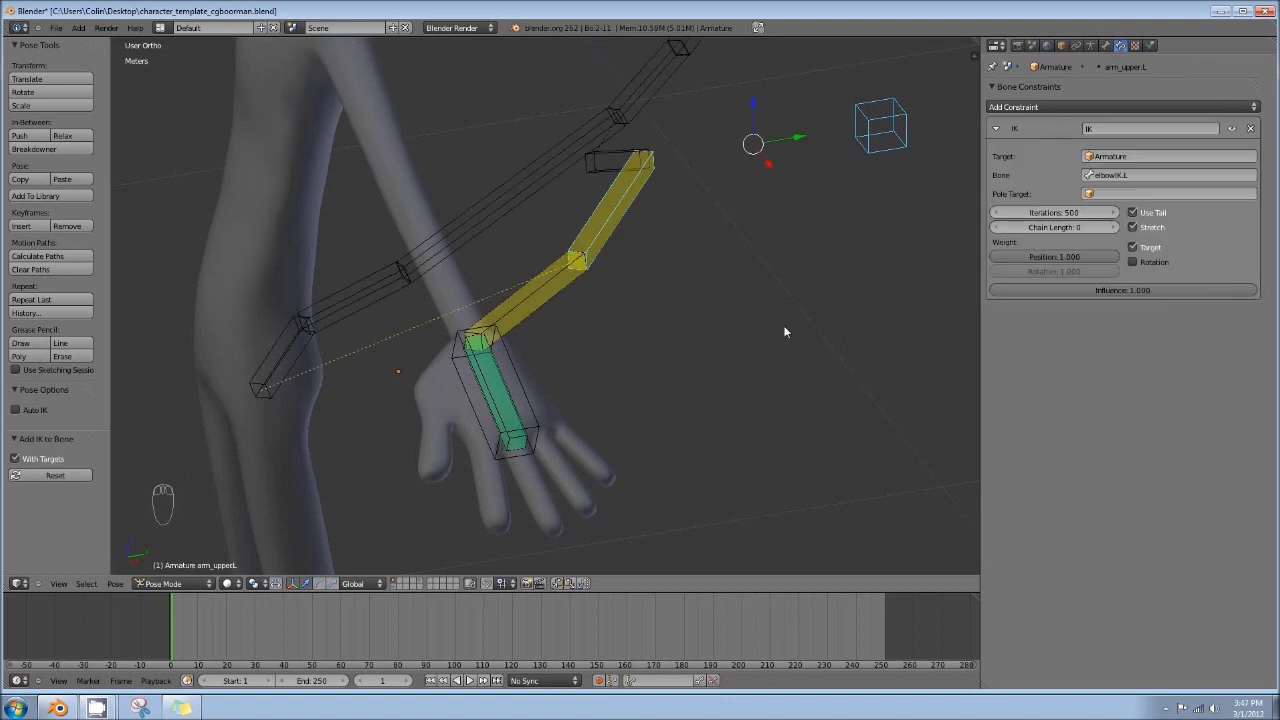
{"action": "left_click_drag", "start_coordinate": [798, 347], "coordinate": [1120, 234]}
{"action": "left_click_drag", "start_coordinate": [1120, 234], "coordinate": [1121, 232]}
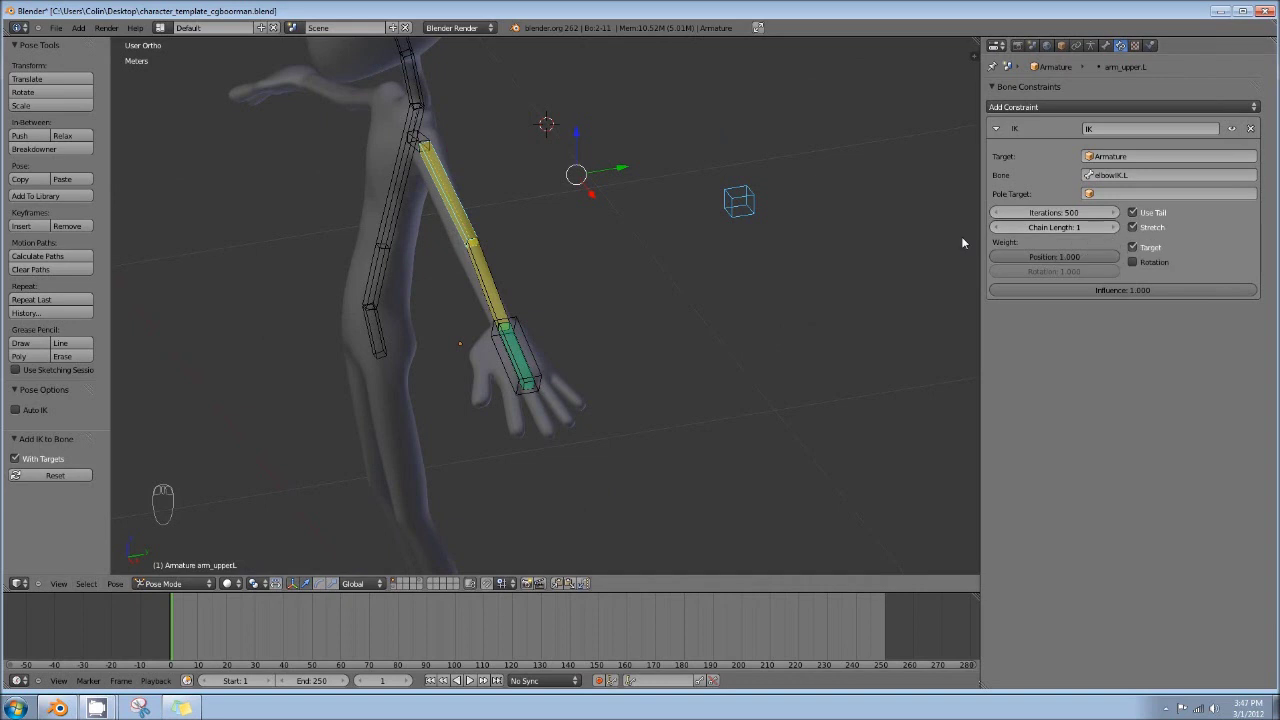
{"action": "left_click_drag", "start_coordinate": [665, 285], "coordinate": [637, 240]}
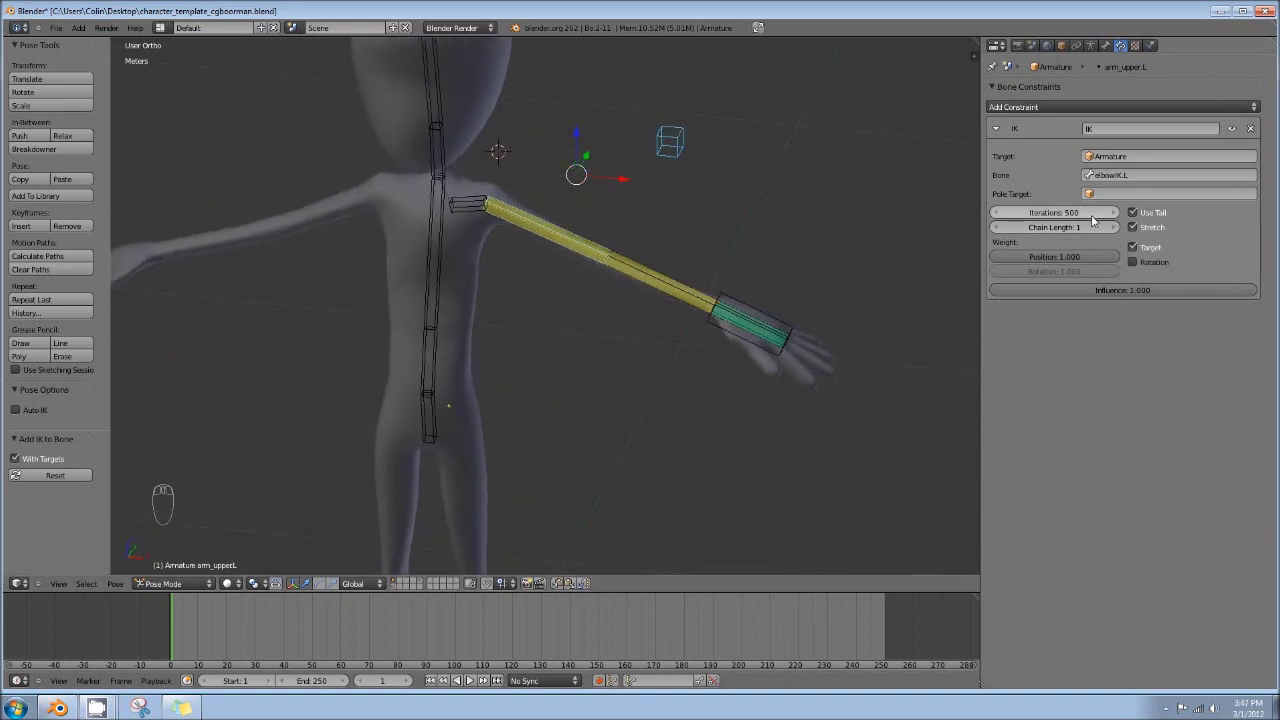
{"action": "left_click_drag", "start_coordinate": [776, 317], "coordinate": [645, 249]}
Move the elbowIK.L target to bend the arm, then undo the tries
{"action": "key", "text": "g"}
{"action": "left_click", "coordinate": [645, 249]}
{"action": "left_click_drag", "start_coordinate": [674, 153], "coordinate": [663, 88]}
{"action": "key", "text": "g"}
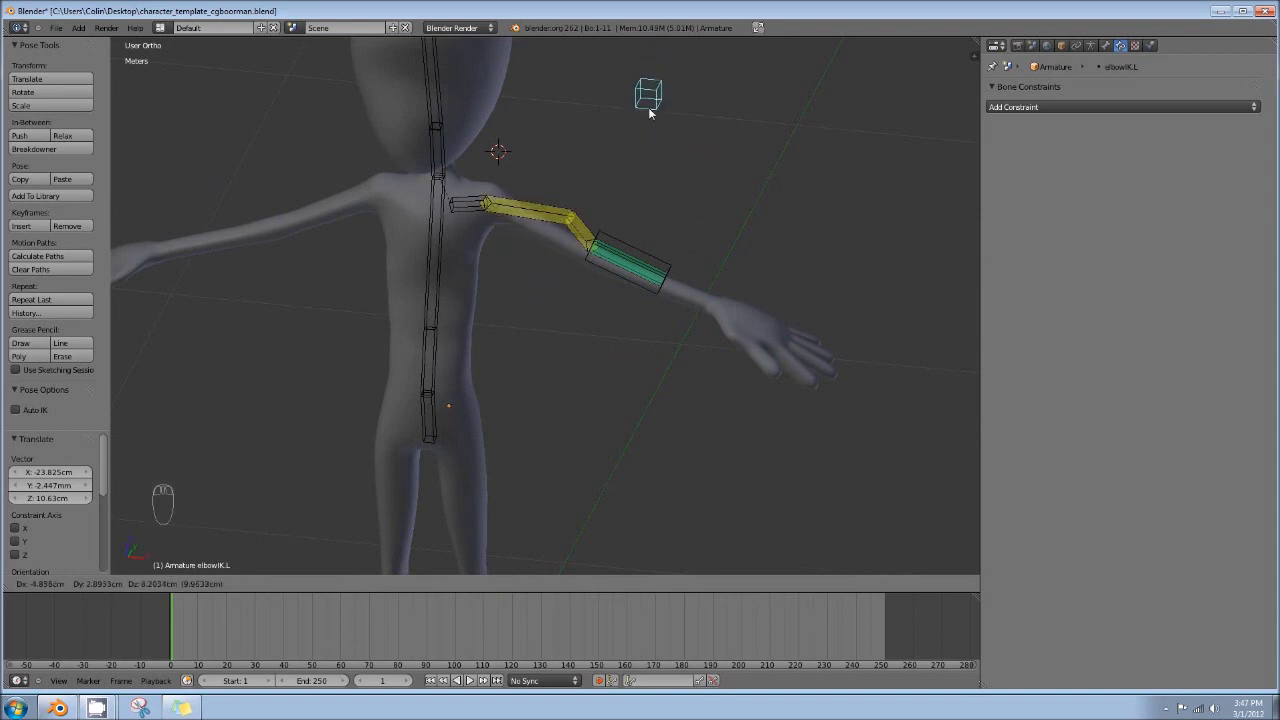
{"action": "left_click_drag", "start_coordinate": [630, 266], "coordinate": [640, 222]}
{"action": "key", "text": "ctrl+z"}
{"action": "key", "text": "ctrl+z"}
{"action": "key", "text": "ctrl+z"}
{"action": "key", "text": "ctrl+z"}
Reselect the upper arm and add the IK to elbowIK.L again
{"action": "left_click_drag", "start_coordinate": [711, 209], "coordinate": [691, 246]}
{"action": "left_click", "coordinate": [632, 219]}
{"action": "left_click_drag", "start_coordinate": [691, 246], "coordinate": [446, 246]}
{"action": "left_click_drag", "start_coordinate": [449, 250], "coordinate": [651, 291]}
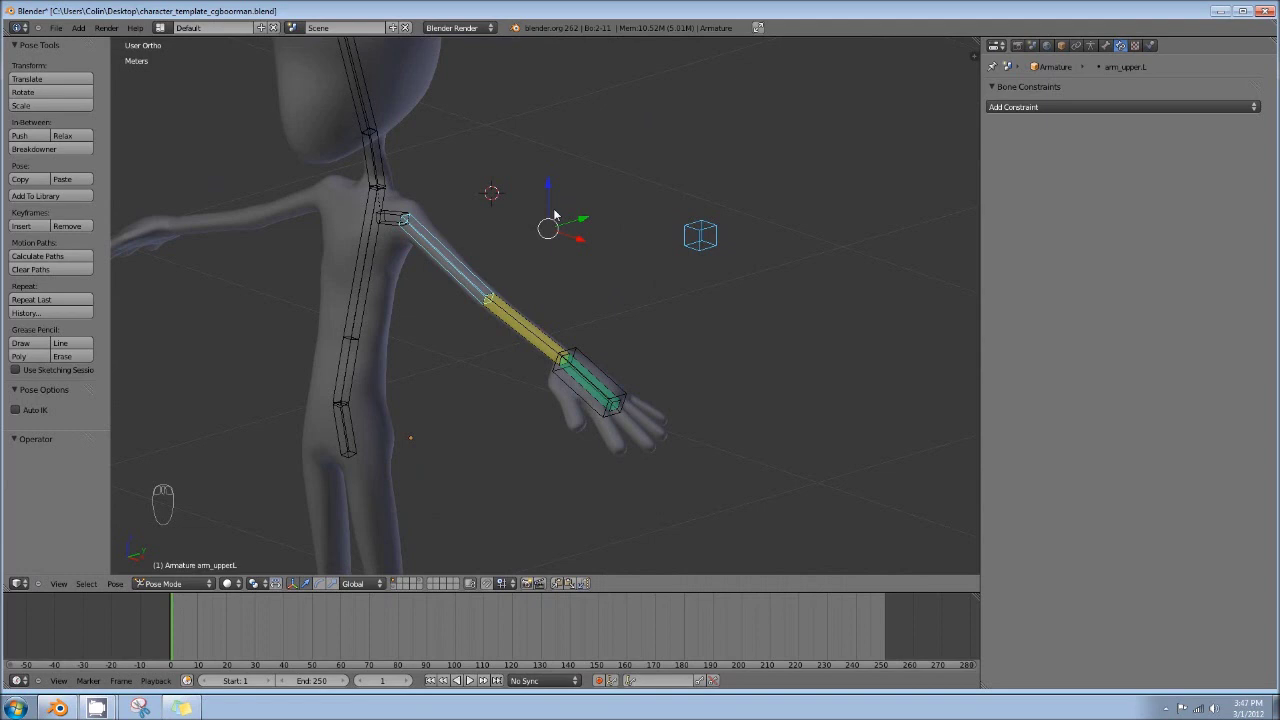
{"action": "key", "text": "shift+i"}
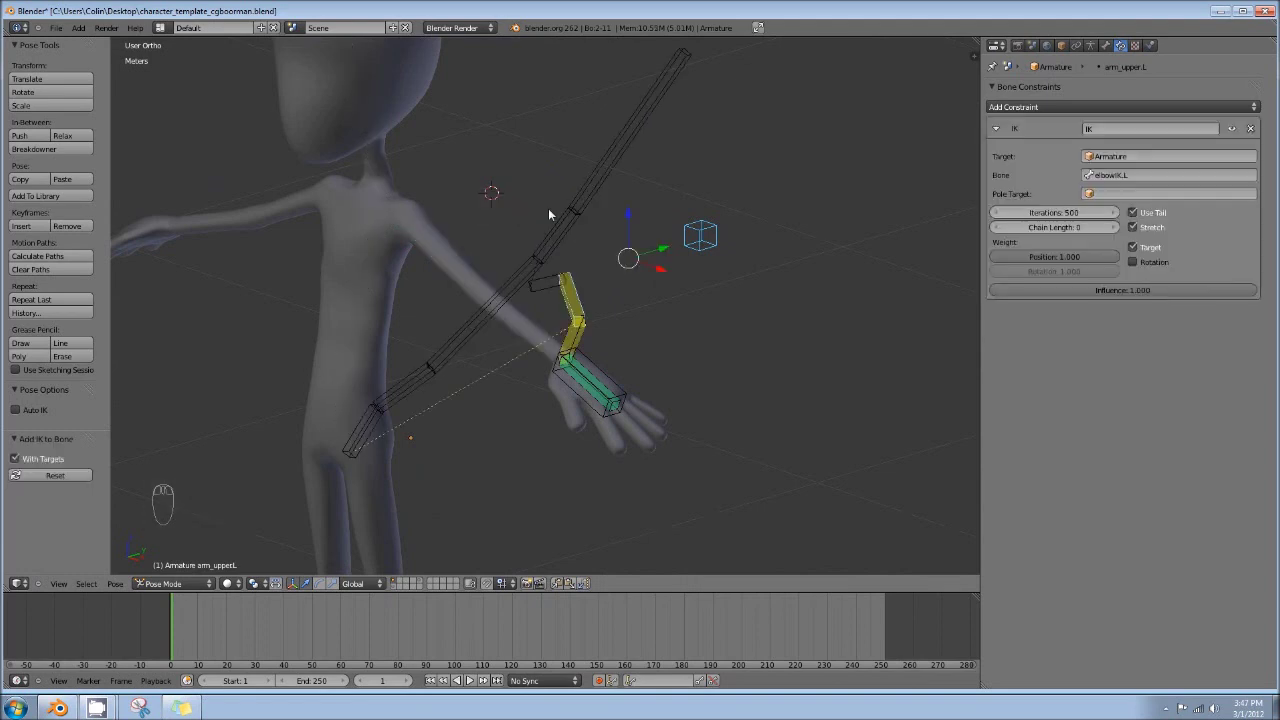
{"action": "left_click_drag", "start_coordinate": [1128, 45], "coordinate": [663, 210]}
Pull handIK.L above the shoulder and rotate it to test the bending arm, then deselect all
{"action": "right_click", "coordinate": [545, 233]}
{"action": "left_click_drag", "start_coordinate": [663, 210], "coordinate": [680, 383]}
{"action": "left_click_drag", "start_coordinate": [680, 383], "coordinate": [644, 296]}
{"action": "left_click", "coordinate": [622, 330]}
{"action": "middle_click", "coordinate": [649, 316]}
{"action": "middle_click", "coordinate": [644, 296]}
{"action": "key", "text": "g"}
{"action": "left_click_drag", "start_coordinate": [533, 285], "coordinate": [505, 102]}
{"action": "left_click_drag", "start_coordinate": [537, 281], "coordinate": [567, 321]}
{"action": "key", "text": "g"}
{"action": "key", "text": "g"}
{"action": "left_click_drag", "start_coordinate": [501, 154], "coordinate": [757, 270]}
{"action": "key", "text": "r"}
{"action": "left_click_drag", "start_coordinate": [491, 100], "coordinate": [489, 283]}
{"action": "key", "text": "r"}
{"action": "left_click_drag", "start_coordinate": [532, 253], "coordinate": [713, 381]}
{"action": "left_click_drag", "start_coordinate": [713, 381], "coordinate": [645, 327]}
{"action": "key", "text": "a"}
{"action": "key", "text": "a"}
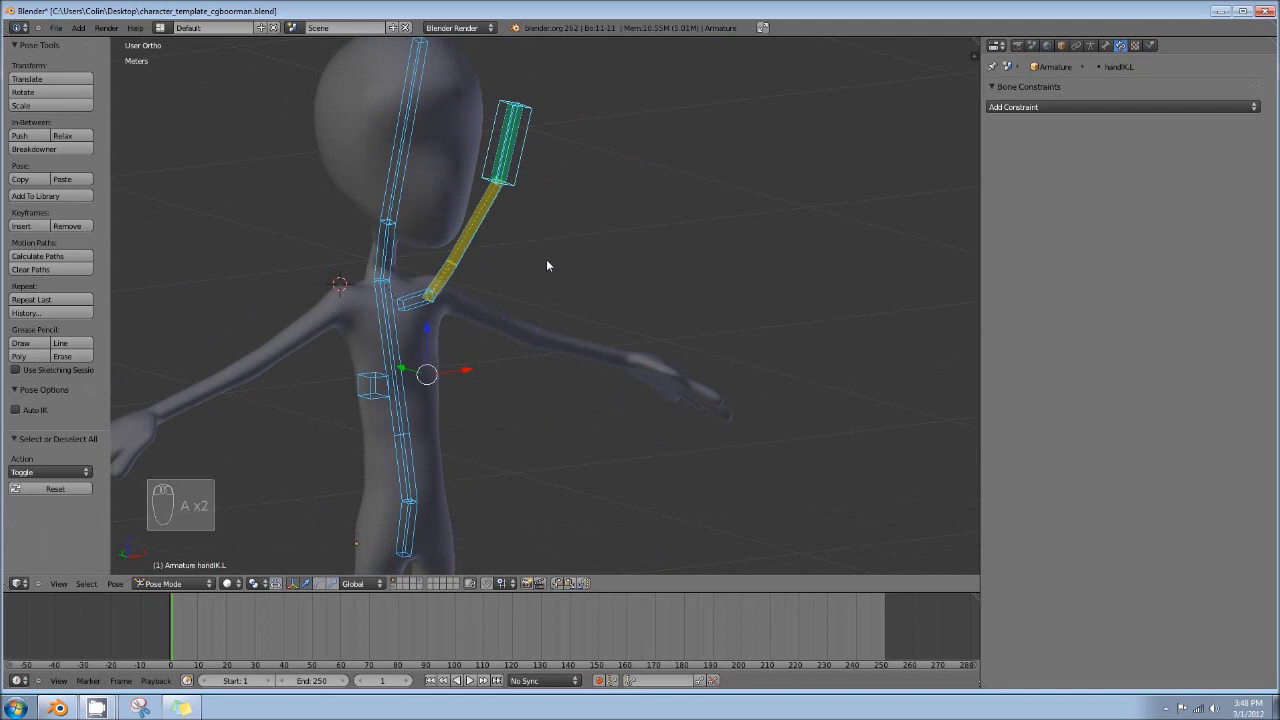
Clear the pose back to rest and select handIK.L with the forearm bone
{"action": "key", "text": "alt+r"}
{"action": "key", "text": "alt+g"}
{"action": "left_click_drag", "start_coordinate": [546, 354], "coordinate": [726, 327]}
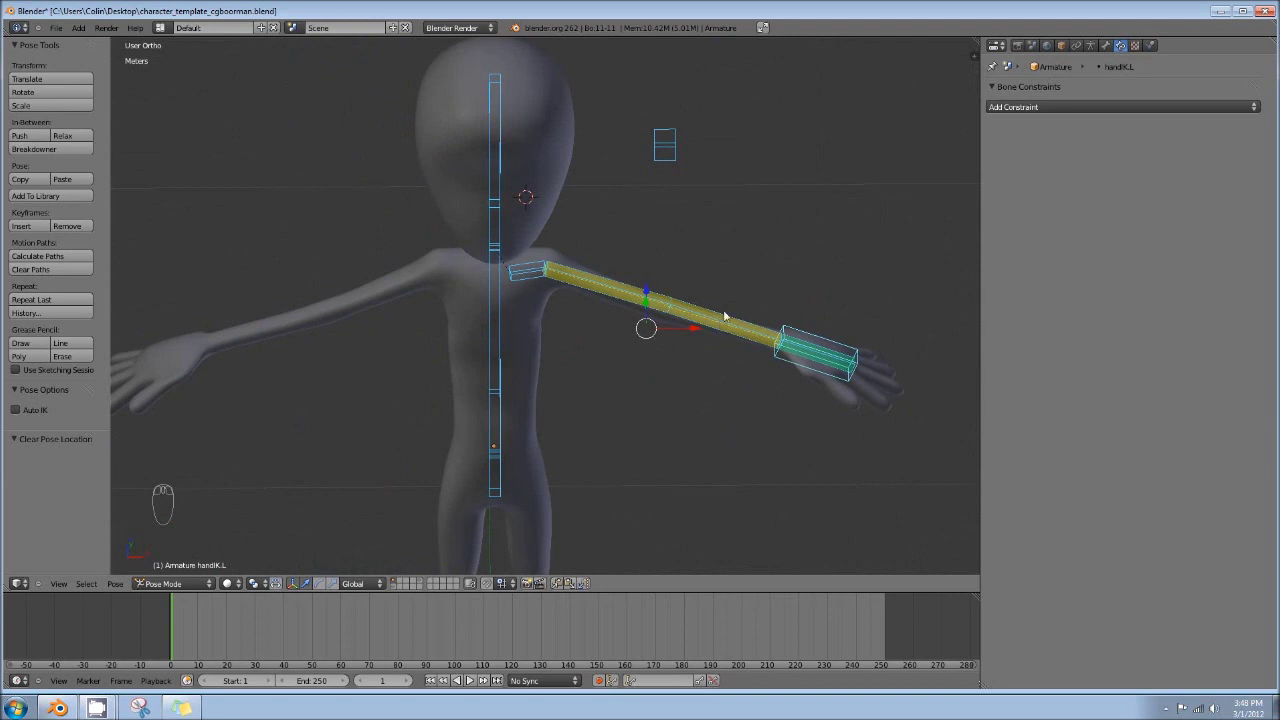
{"action": "left_click_drag", "start_coordinate": [750, 320], "coordinate": [625, 324]}
{"action": "left_click", "coordinate": [673, 288]}
{"action": "left_click_drag", "start_coordinate": [627, 292], "coordinate": [594, 220]}
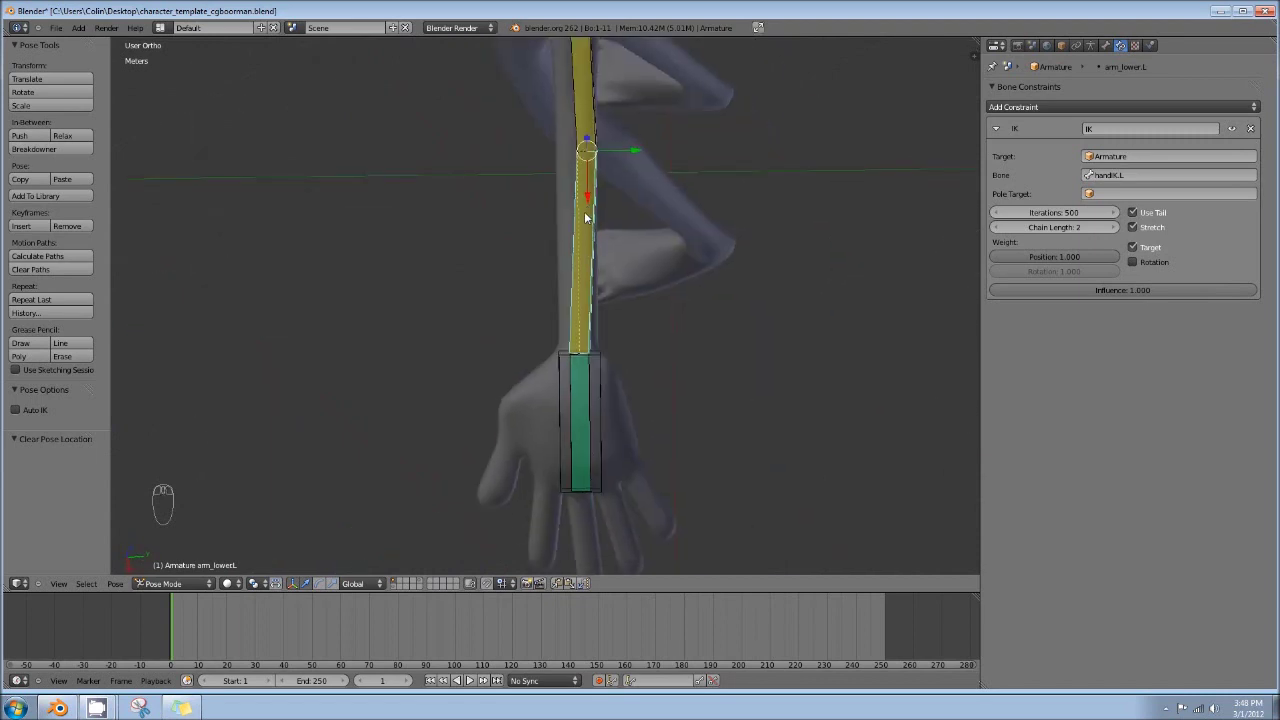
Add IK from the forearm to handIK.L with chain length 2 and view the whole arm
{"action": "left_click_drag", "start_coordinate": [597, 271], "coordinate": [532, 224]}
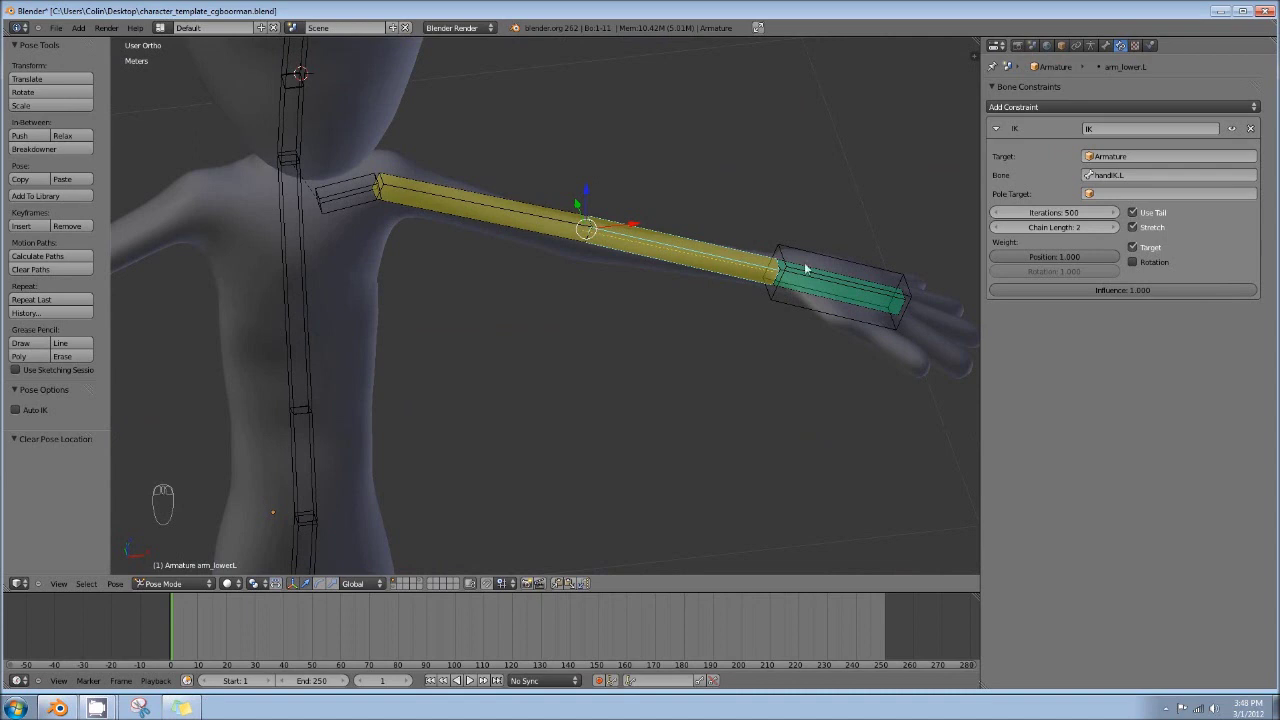
{"action": "left_click_drag", "start_coordinate": [822, 259], "coordinate": [660, 485]}
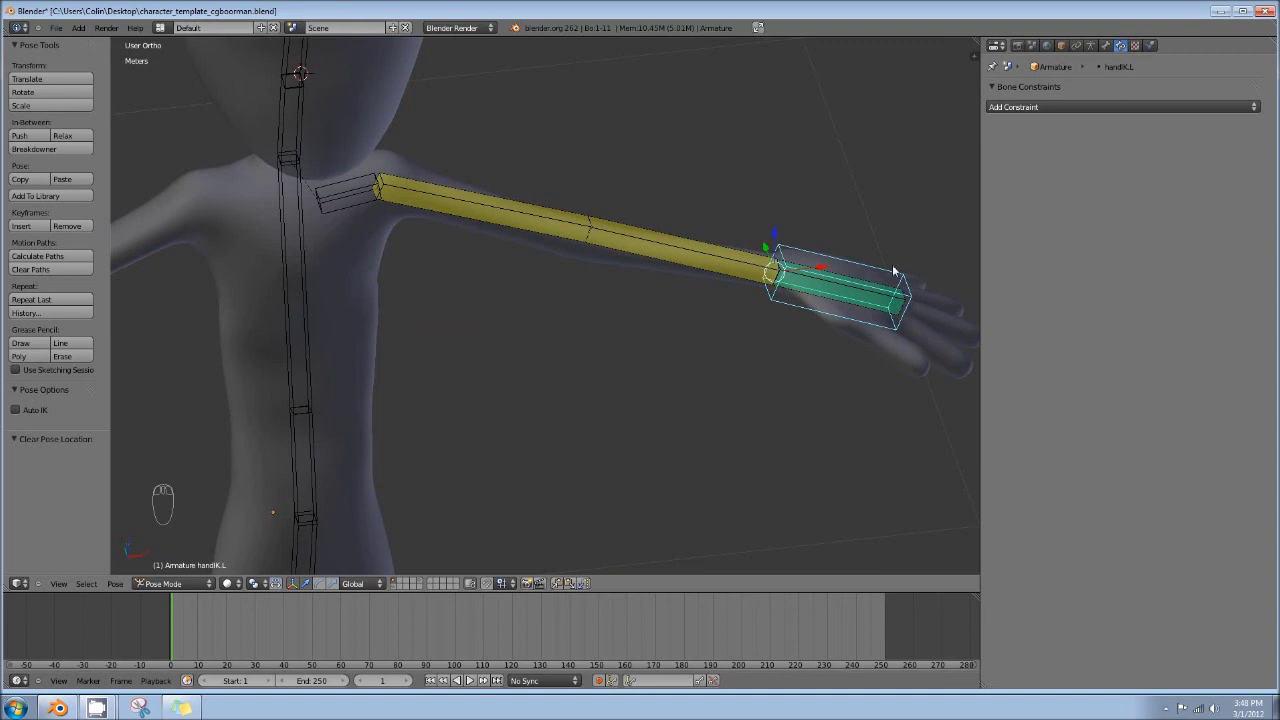
{"action": "left_click_drag", "start_coordinate": [877, 299], "coordinate": [370, 591]}
{"action": "left_click_drag", "start_coordinate": [370, 591], "coordinate": [392, 544]}
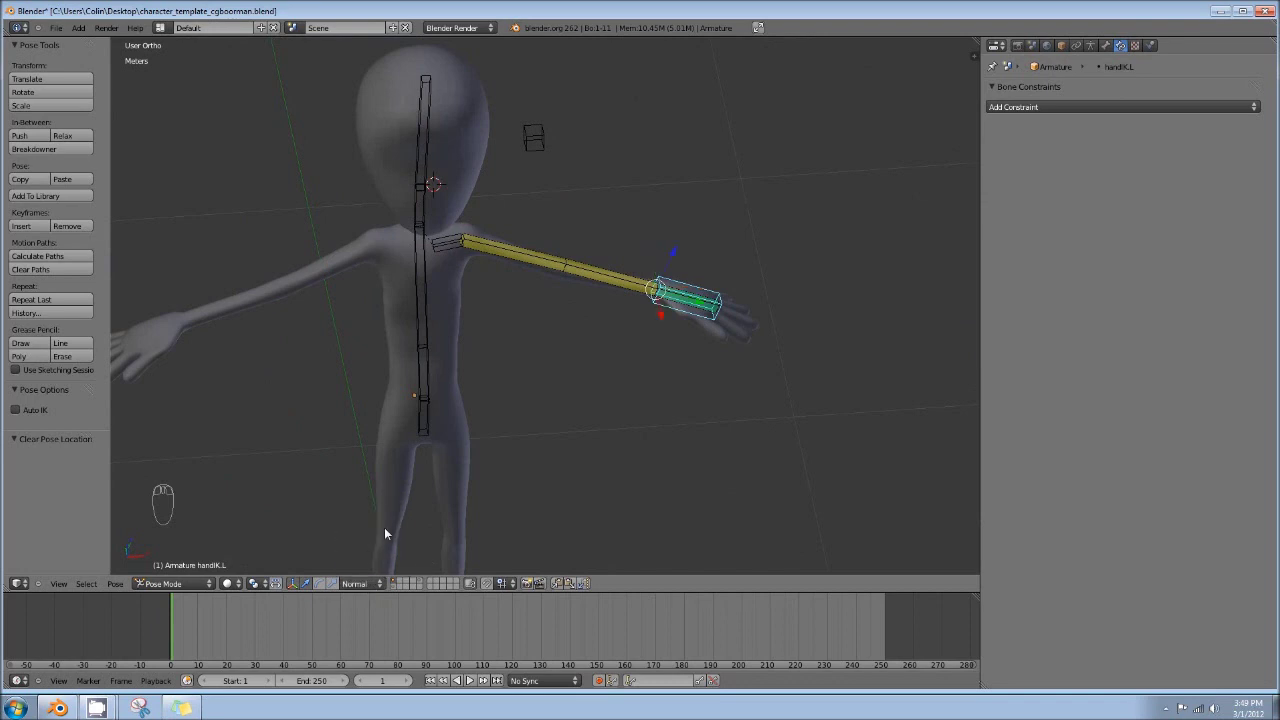
Test-rotate handIK.L at the wrist, then undo the rotation and deselect all bones
{"action": "left_click_drag", "start_coordinate": [734, 262], "coordinate": [645, 263]}
{"action": "middle_click", "coordinate": [645, 263]}
{"action": "left_click_drag", "start_coordinate": [645, 263], "coordinate": [611, 309]}
{"action": "left_click_drag", "start_coordinate": [611, 309], "coordinate": [559, 244]}
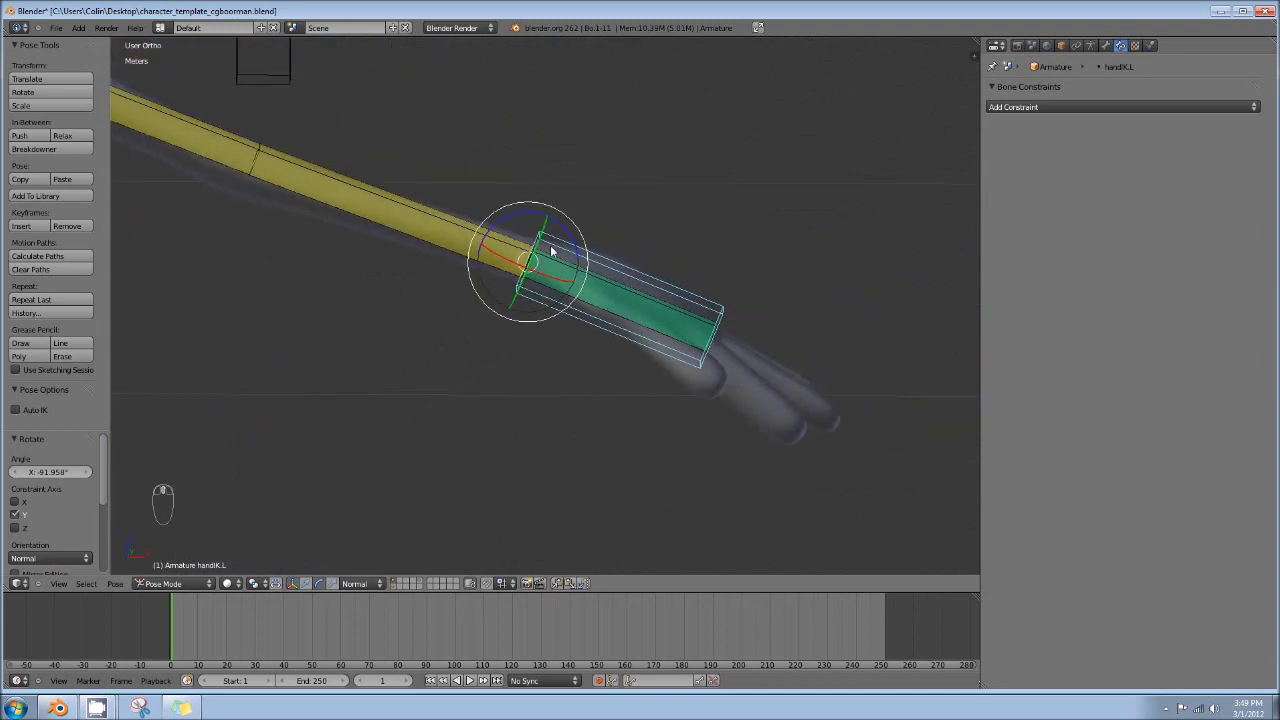
{"action": "left_click_drag", "start_coordinate": [470, 263], "coordinate": [542, 222]}
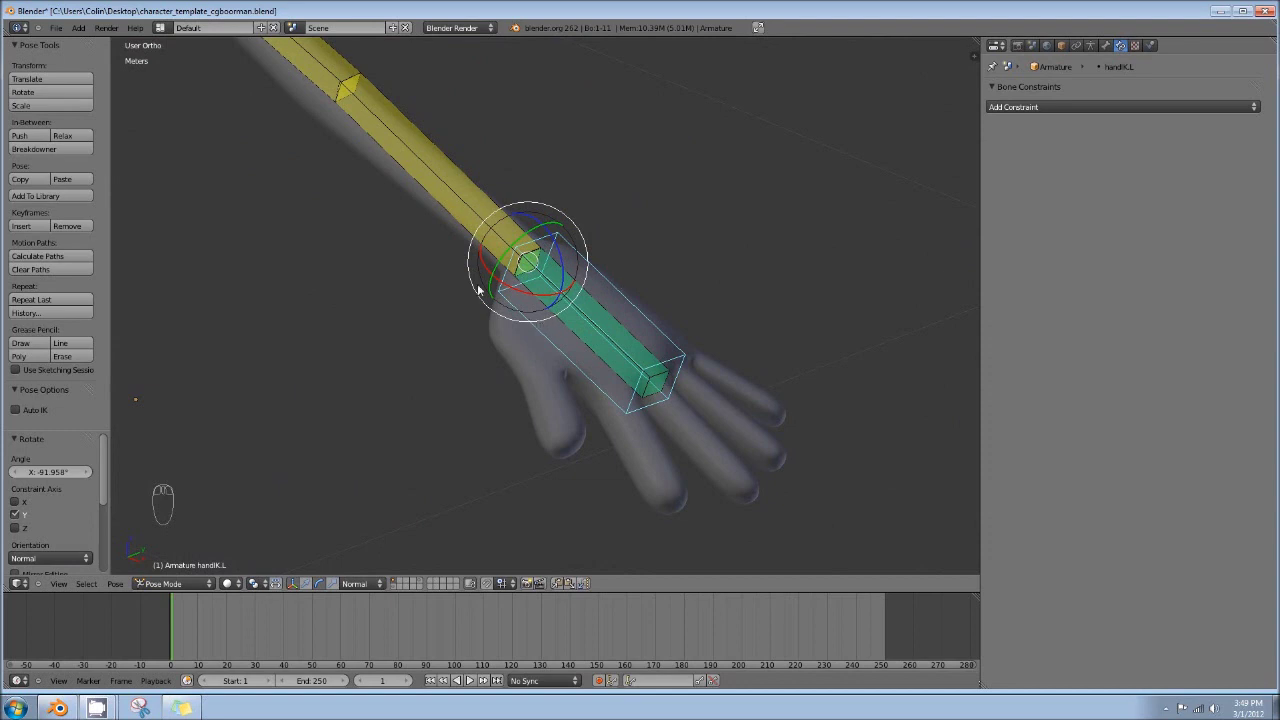
{"action": "key", "text": "ctrl+z"}
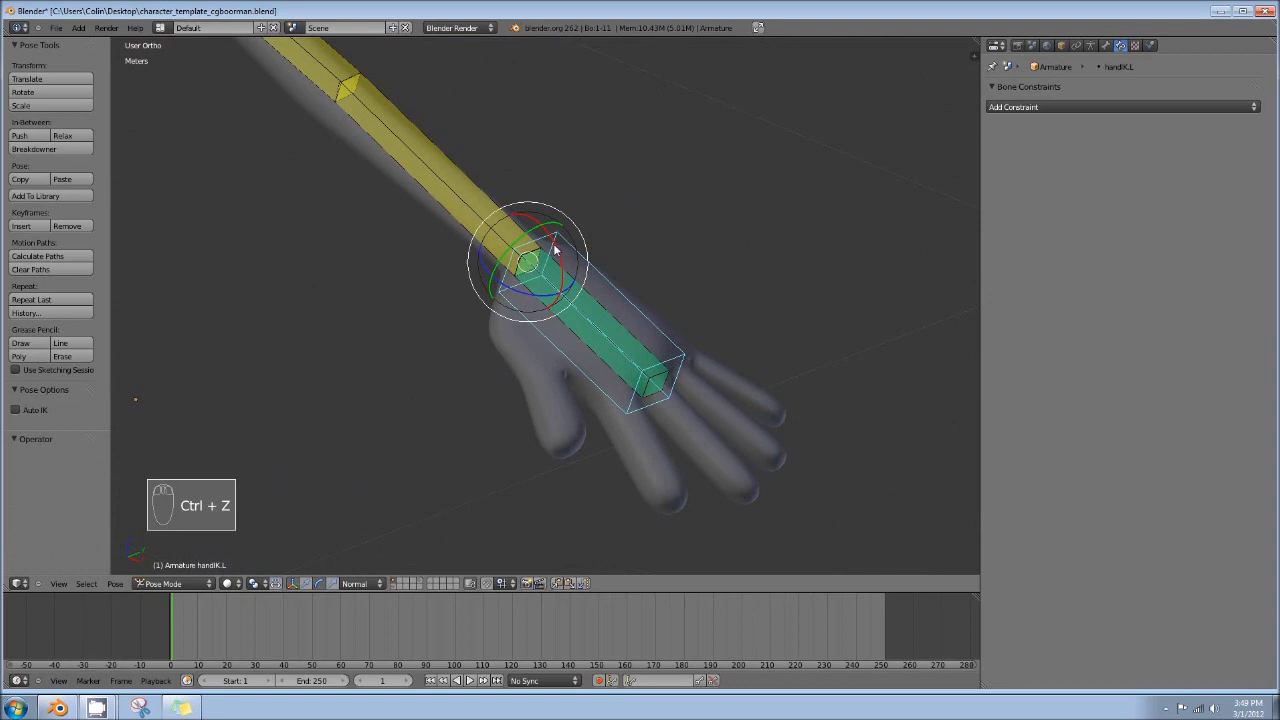
{"action": "key", "text": "a"}
{"action": "key", "text": "a"}
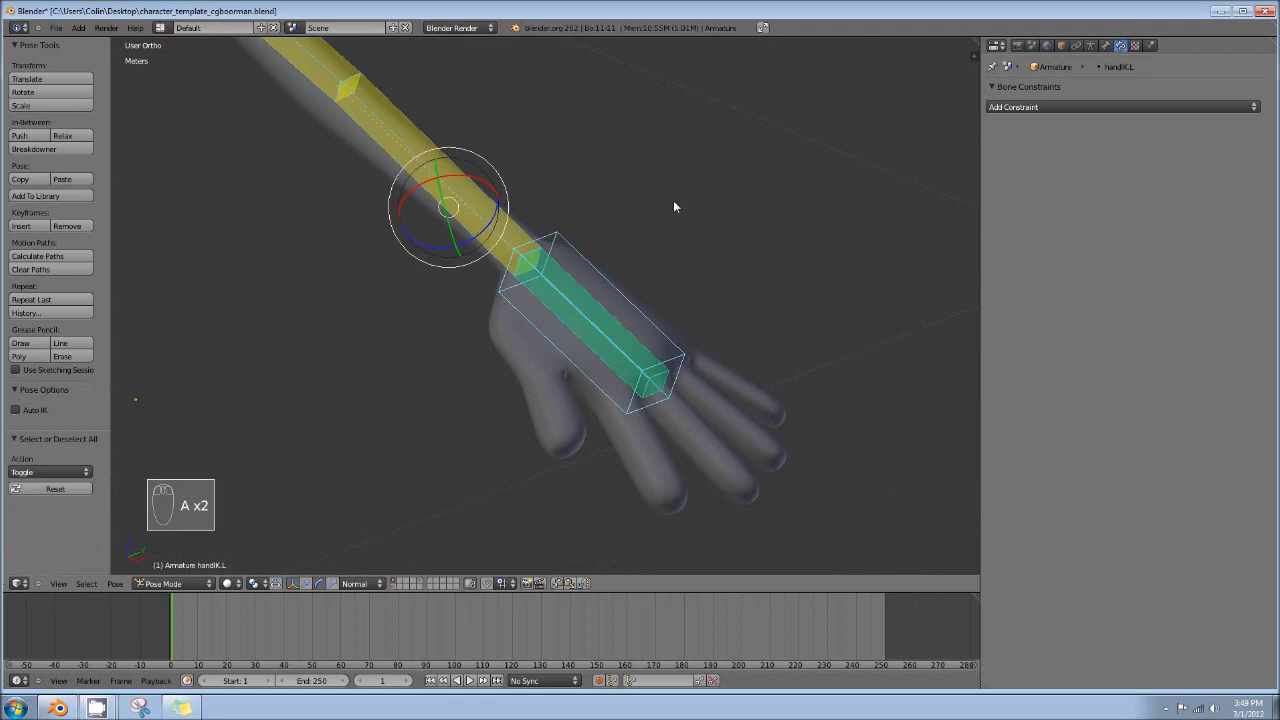
Clear remaining pose rotation and location, select arm_lower.L and show its Bone settings
{"action": "key", "text": "alt+r"}
{"action": "key", "text": "alt+g"}
{"action": "middle_click", "coordinate": [546, 283]}
{"action": "left_click_drag", "start_coordinate": [576, 231], "coordinate": [507, 201]}
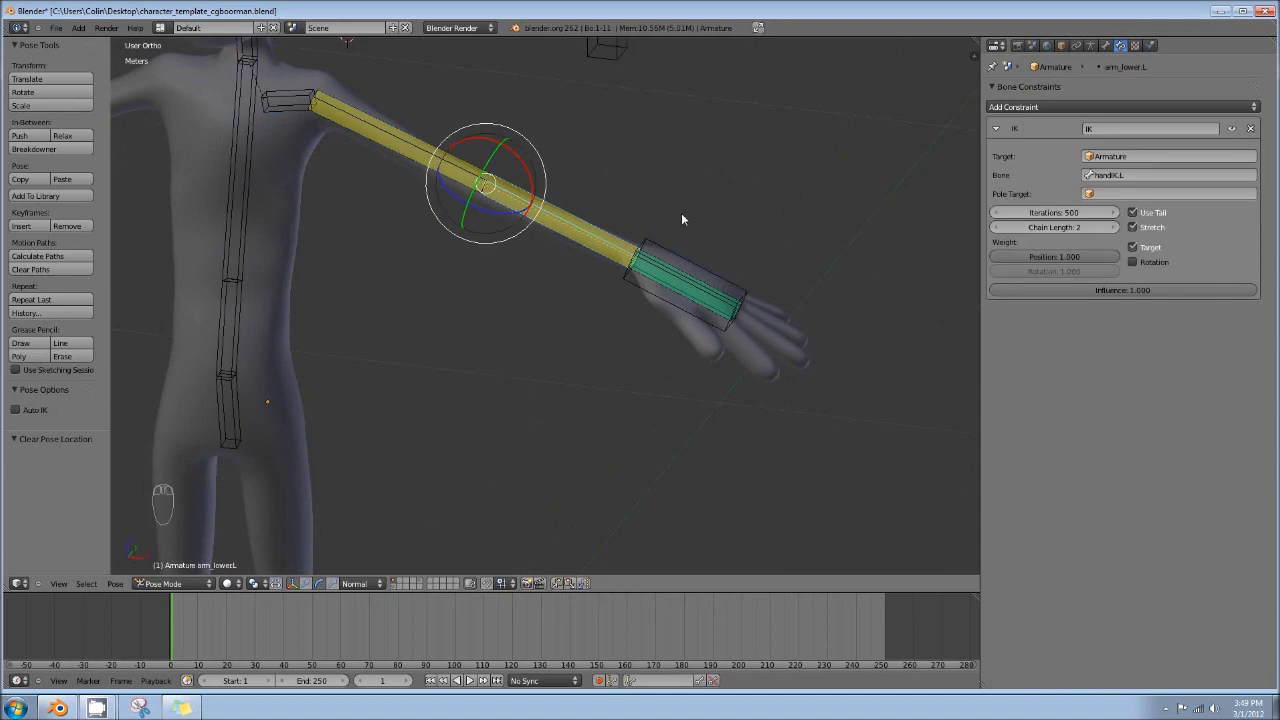
{"action": "left_click_drag", "start_coordinate": [1108, 48], "coordinate": [989, 111]}
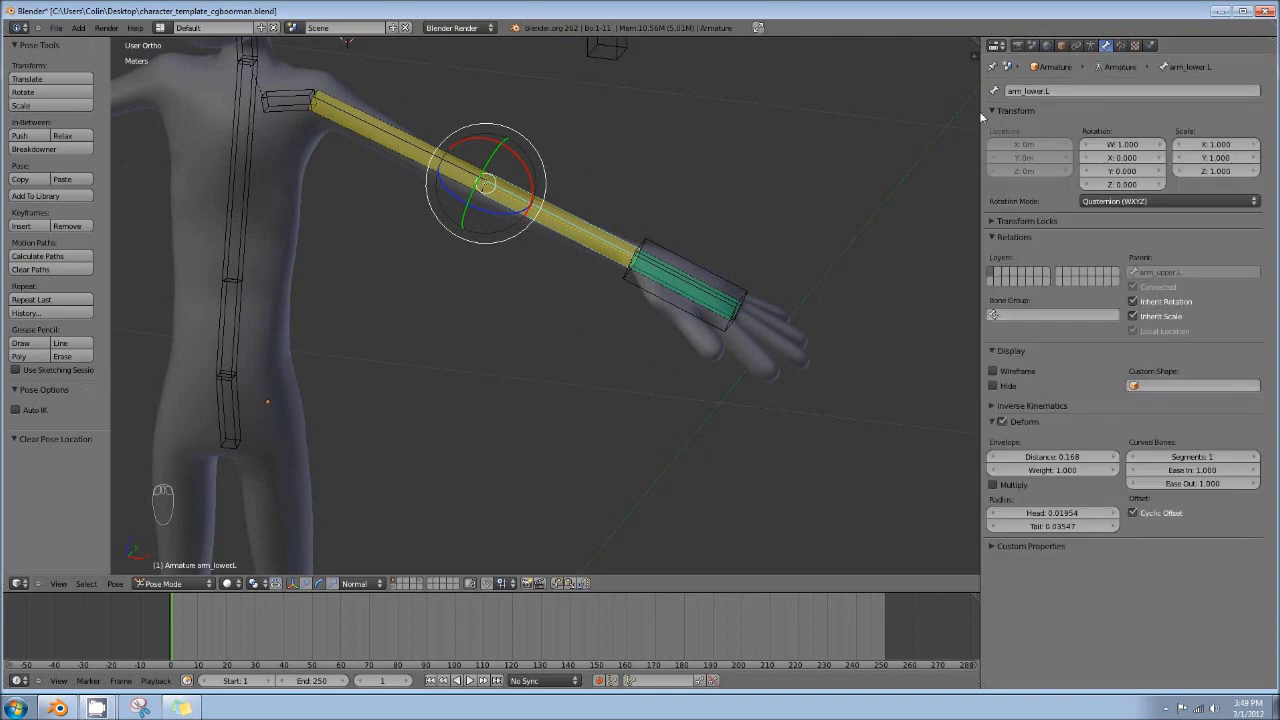
Raise arm_lower.L's curved B-bone Segments to 6 under Deform
{"action": "left_click_drag", "start_coordinate": [1115, 48], "coordinate": [1165, 458]}
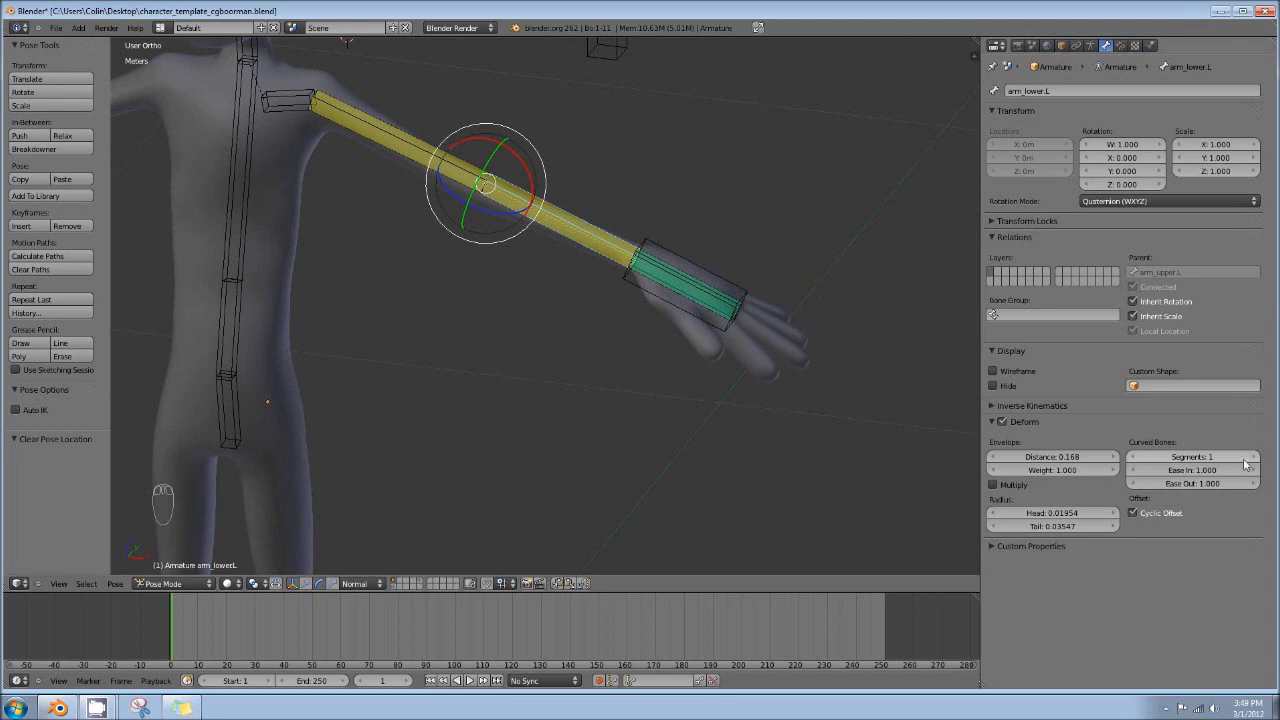
{"action": "left_click_drag", "start_coordinate": [1259, 456], "coordinate": [1178, 460]}
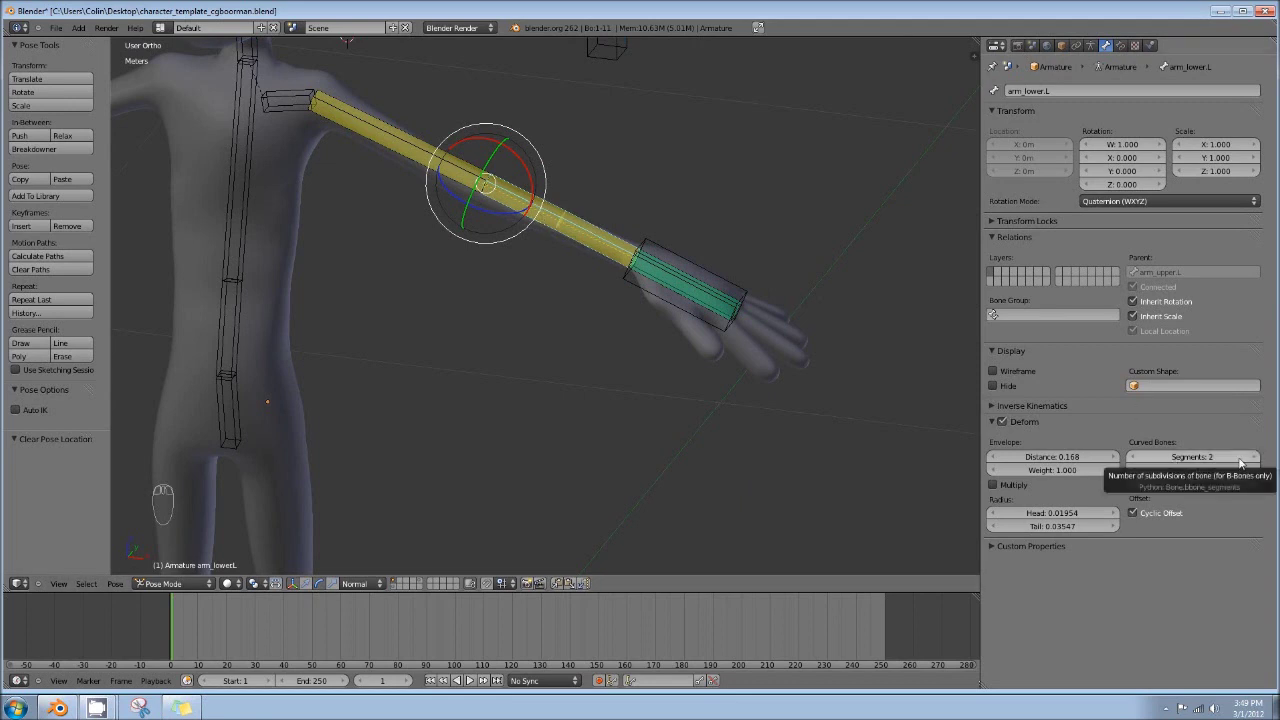
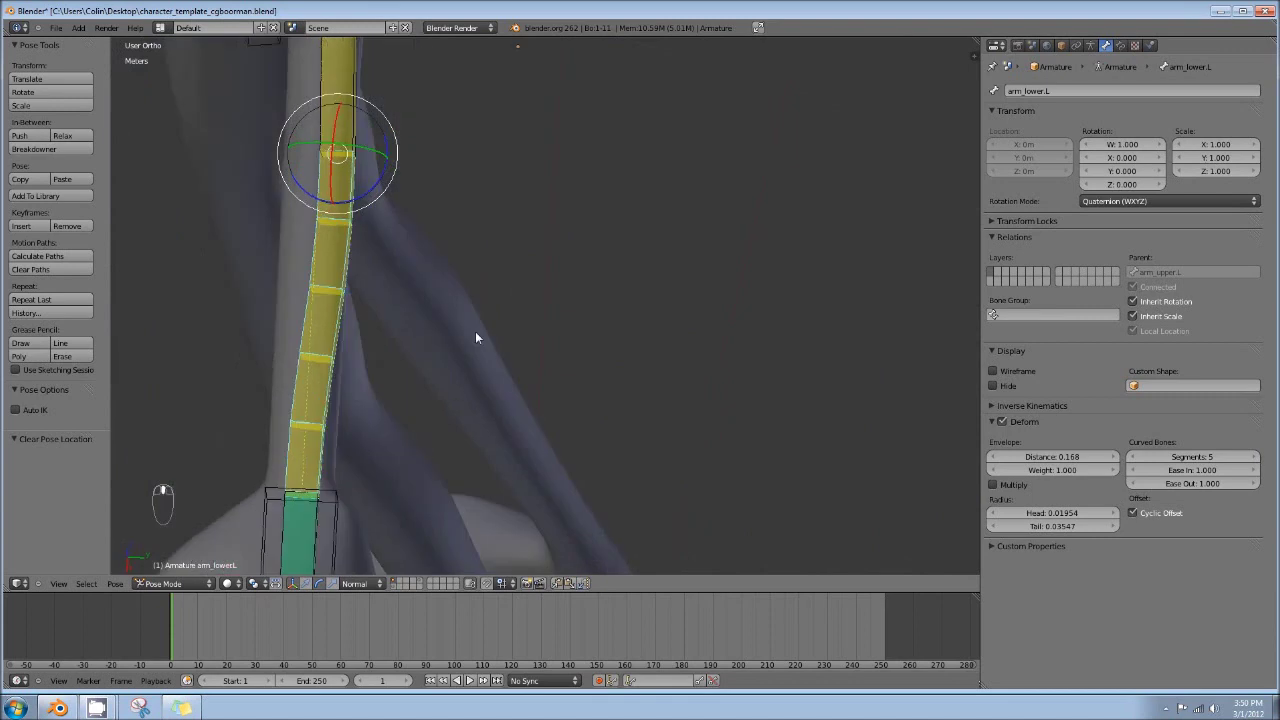
{"action": "left_click_drag", "start_coordinate": [1269, 459], "coordinate": [1138, 464]}
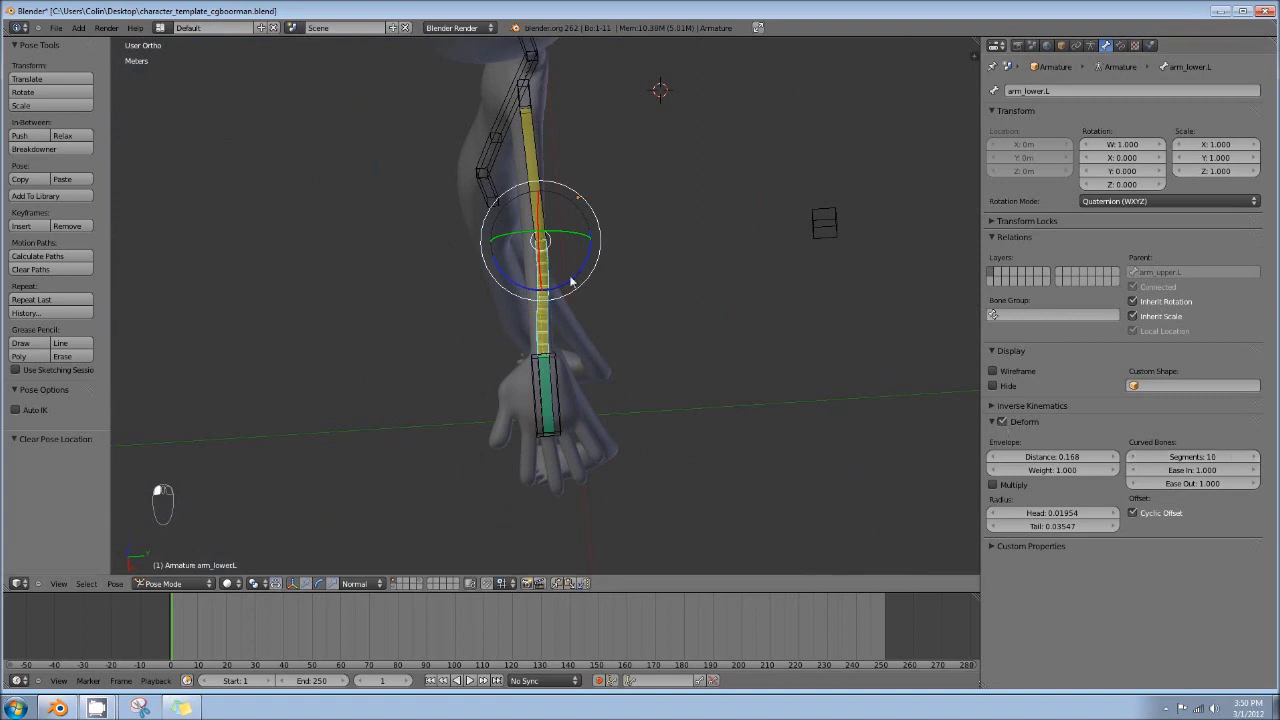
{"action": "left_click_drag", "start_coordinate": [586, 269], "coordinate": [1139, 466]}
{"action": "left_click_drag", "start_coordinate": [1139, 466], "coordinate": [1224, 475]}
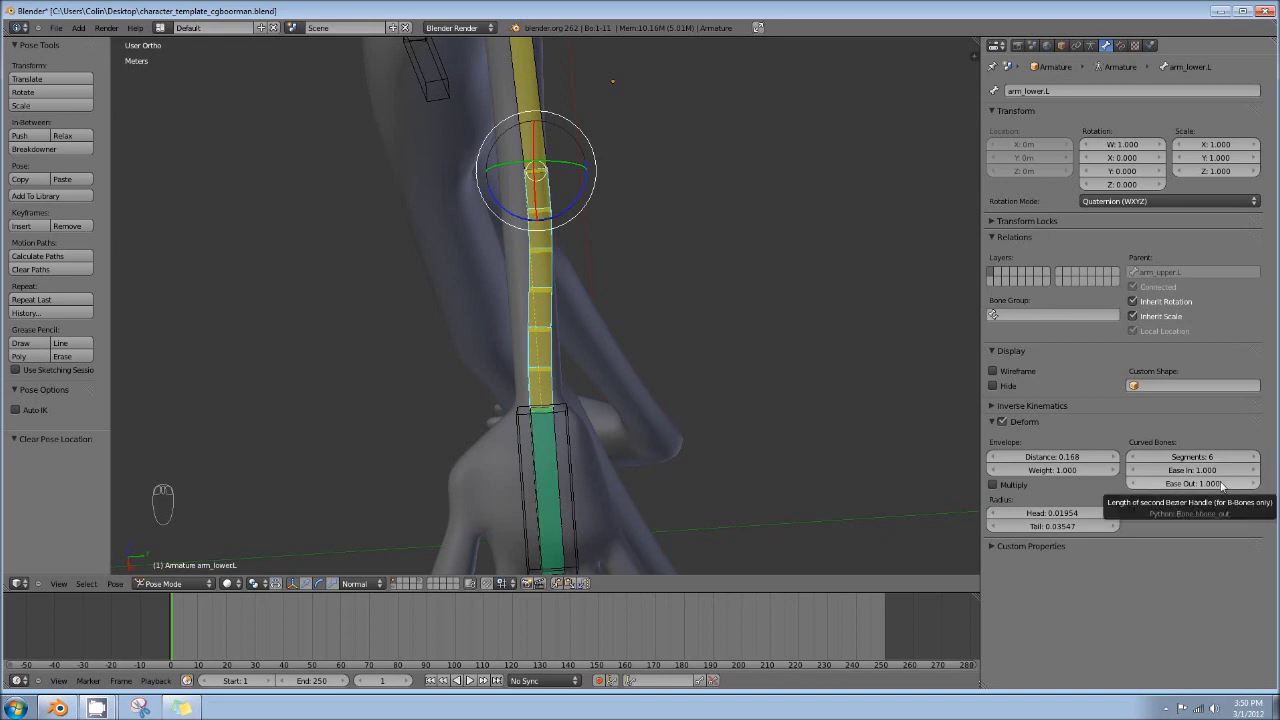
{"action": "left_click_drag", "start_coordinate": [991, 456], "coordinate": [550, 280]}
Set the forearm's Ease Out to 0.000 and view the resulting bend
{"action": "left_click_drag", "start_coordinate": [550, 280], "coordinate": [545, 342]}
{"action": "left_click_drag", "start_coordinate": [561, 363], "coordinate": [547, 334]}
Select handIK.L and twist it to watch the six forearm segments follow
{"action": "left_click", "coordinate": [545, 342]}
{"action": "left_click_drag", "start_coordinate": [547, 334], "coordinate": [563, 328]}
{"action": "left_click_drag", "start_coordinate": [563, 328], "coordinate": [518, 322]}
{"action": "left_click_drag", "start_coordinate": [518, 322], "coordinate": [539, 377]}
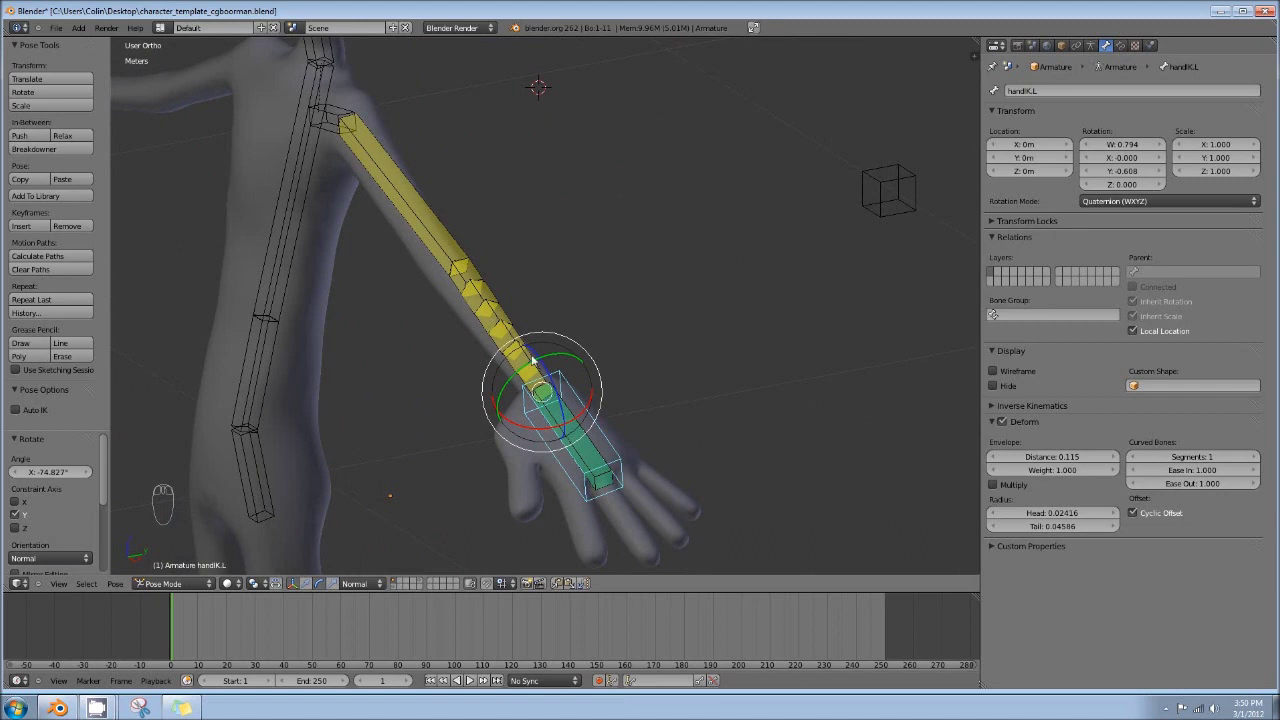
{"action": "left_click_drag", "start_coordinate": [534, 316], "coordinate": [513, 313]}
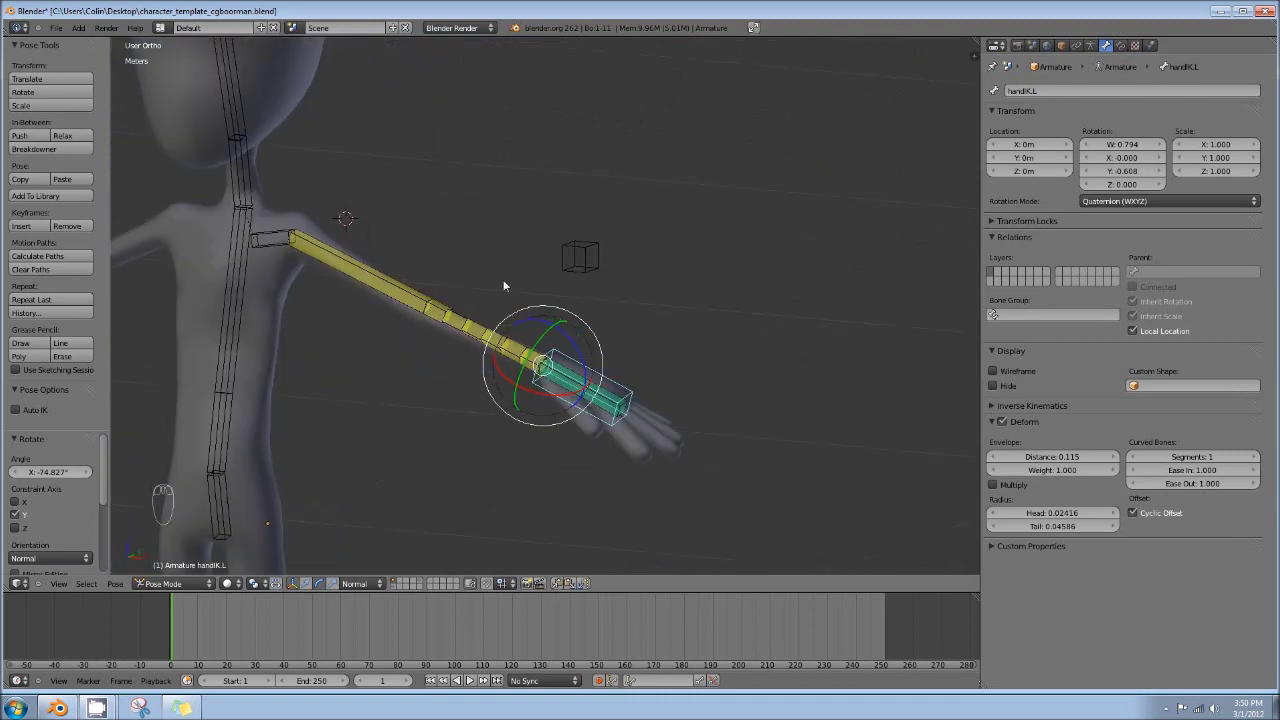
{"action": "left_click_drag", "start_coordinate": [639, 363], "coordinate": [500, 318]}
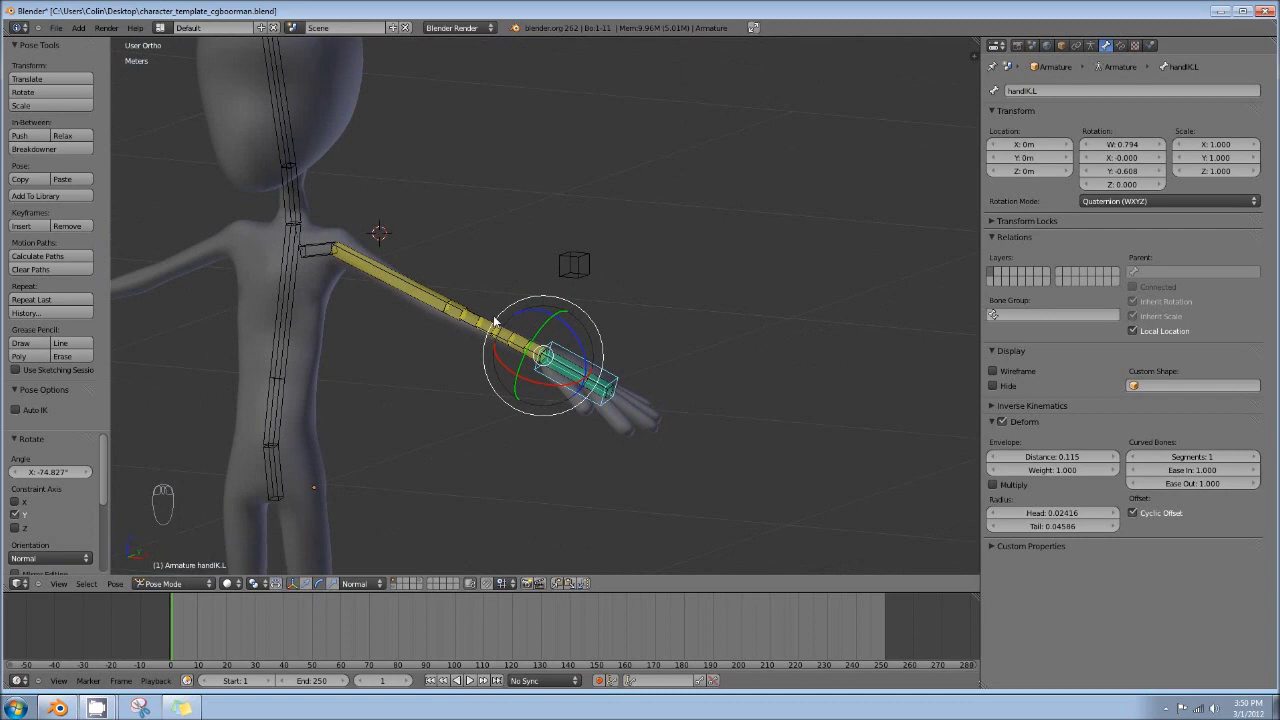
Clear handIK.L's location and rotation so the arm returns to rest
{"action": "key", "text": "alt+g"}
{"action": "key", "text": "alt+r"}
{"action": "left_click_drag", "start_coordinate": [499, 432], "coordinate": [596, 370]}
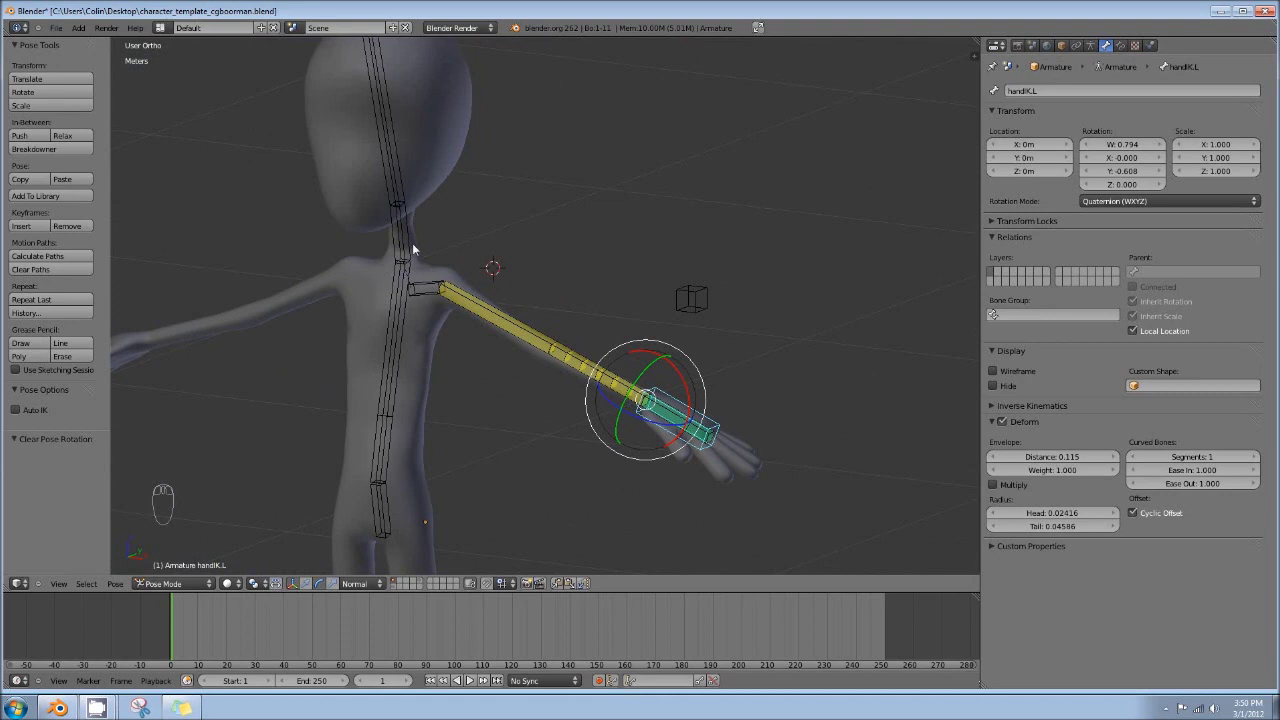
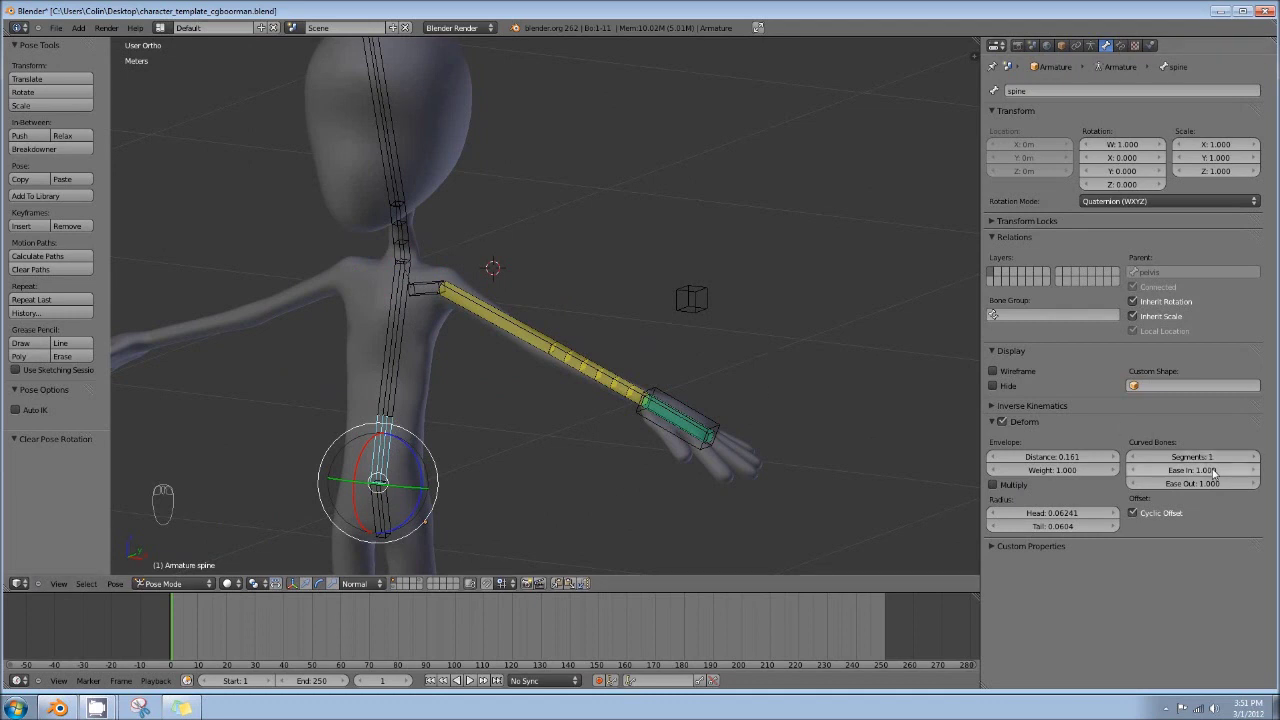
Give the spine 5 curved segments with Ease In 0.720 and Ease Out 1.508
{"action": "left_click_drag", "start_coordinate": [1260, 459], "coordinate": [521, 311]}
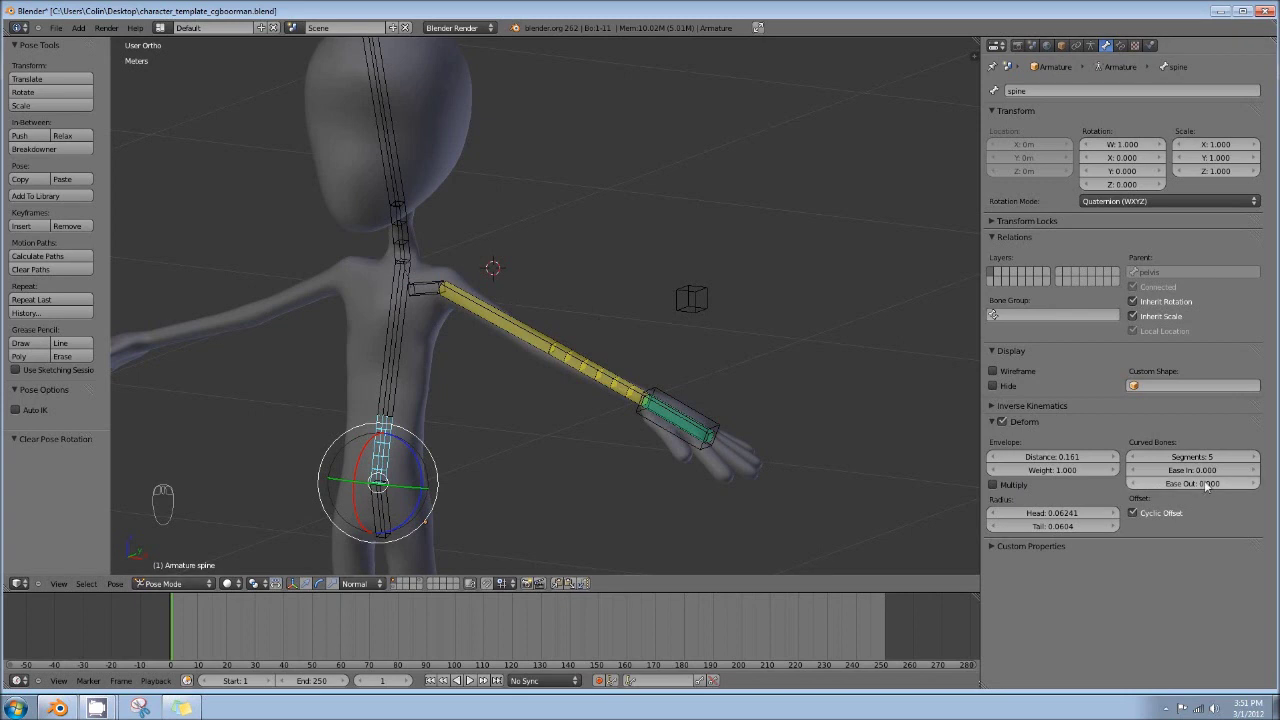
{"action": "left_click_drag", "start_coordinate": [1210, 474], "coordinate": [1213, 465]}
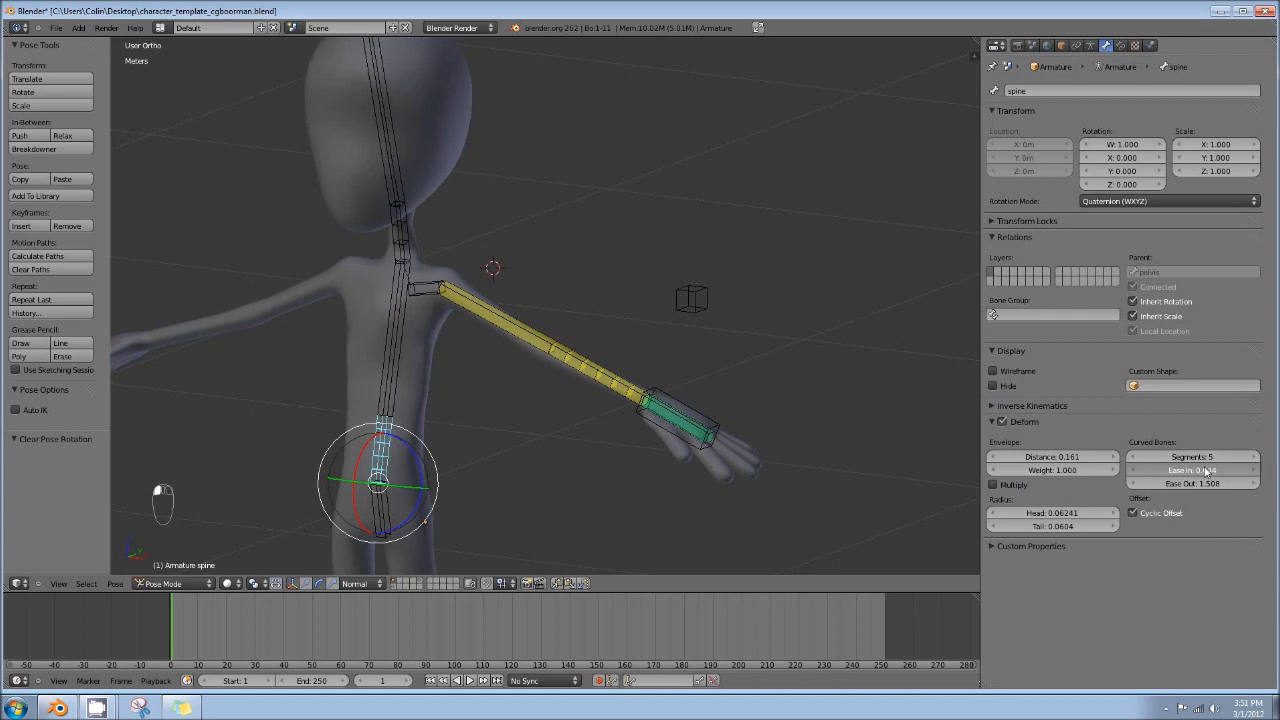
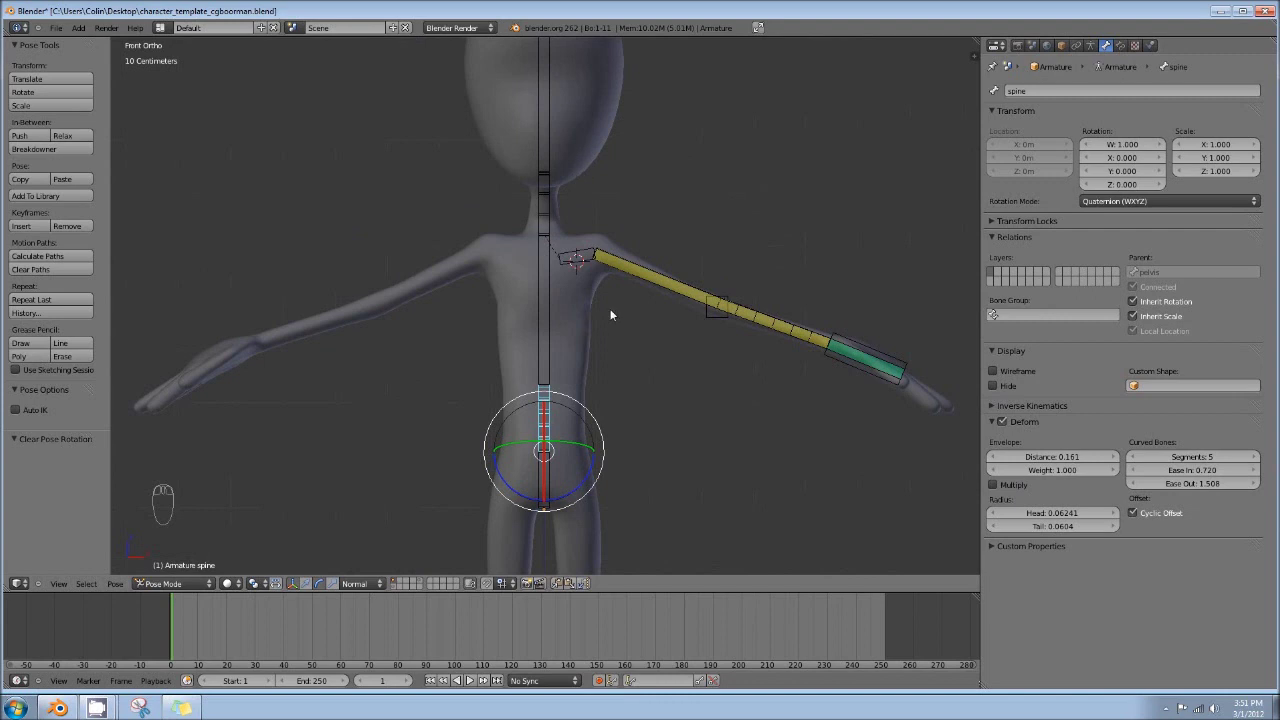
Select the ribs bone, try rotating it, then undo the test rotations
{"action": "left_click_drag", "start_coordinate": [552, 273], "coordinate": [558, 281]}
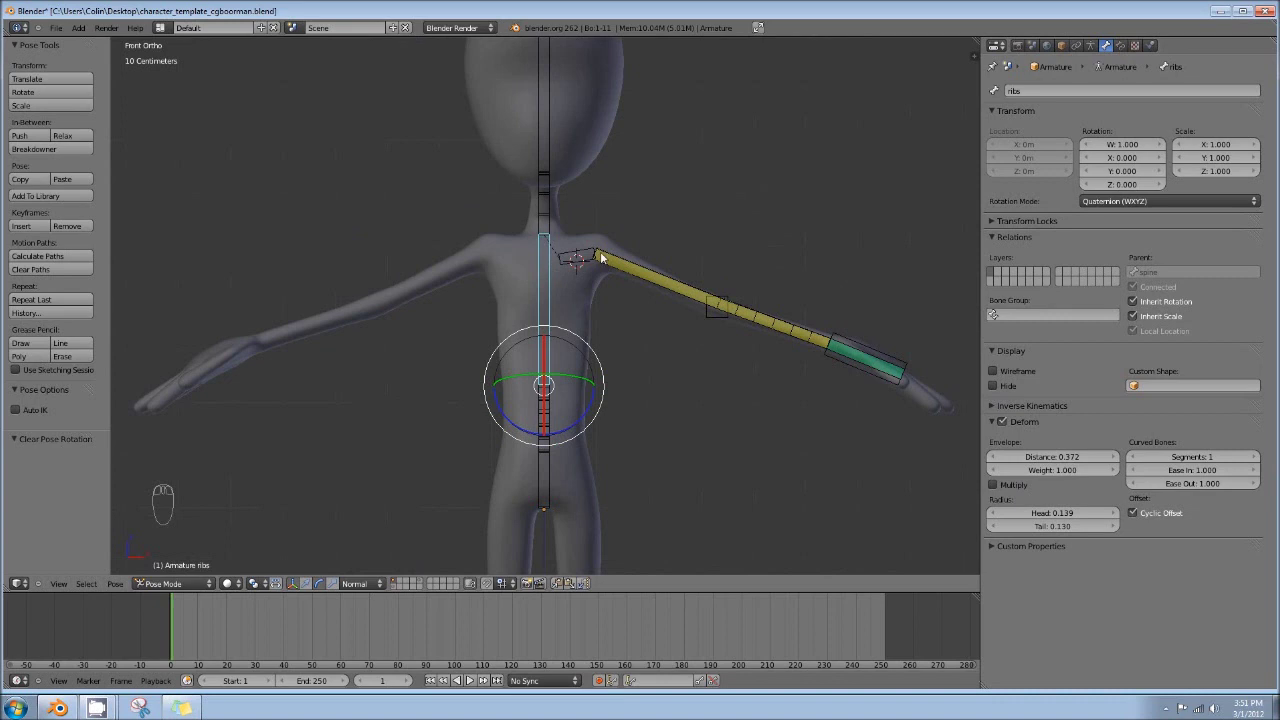
{"action": "left_click_drag", "start_coordinate": [550, 473], "coordinate": [527, 470]}
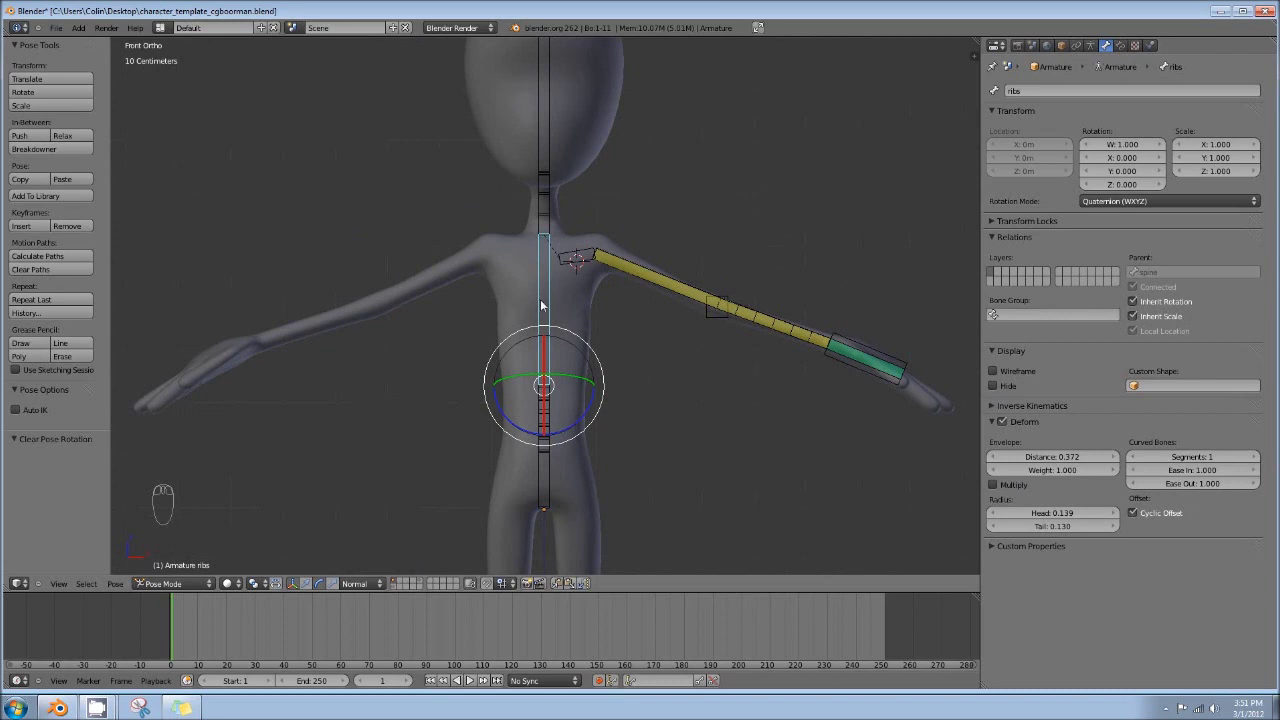
{"action": "left_click_drag", "start_coordinate": [550, 403], "coordinate": [741, 232]}
{"action": "key", "text": "r"}
{"action": "left_click_drag", "start_coordinate": [568, 272], "coordinate": [740, 232]}
{"action": "key", "text": "r"}
{"action": "left_click_drag", "start_coordinate": [740, 232], "coordinate": [585, 306]}
{"action": "key", "text": "ctrl+z"}
{"action": "key", "text": "ctrl+z"}
{"action": "key", "text": "ctrl+z"}
In Edit Mode duplicate ribs as ribsIK and scale its B-bone size wider than ribs
{"action": "key", "text": "Tab"}
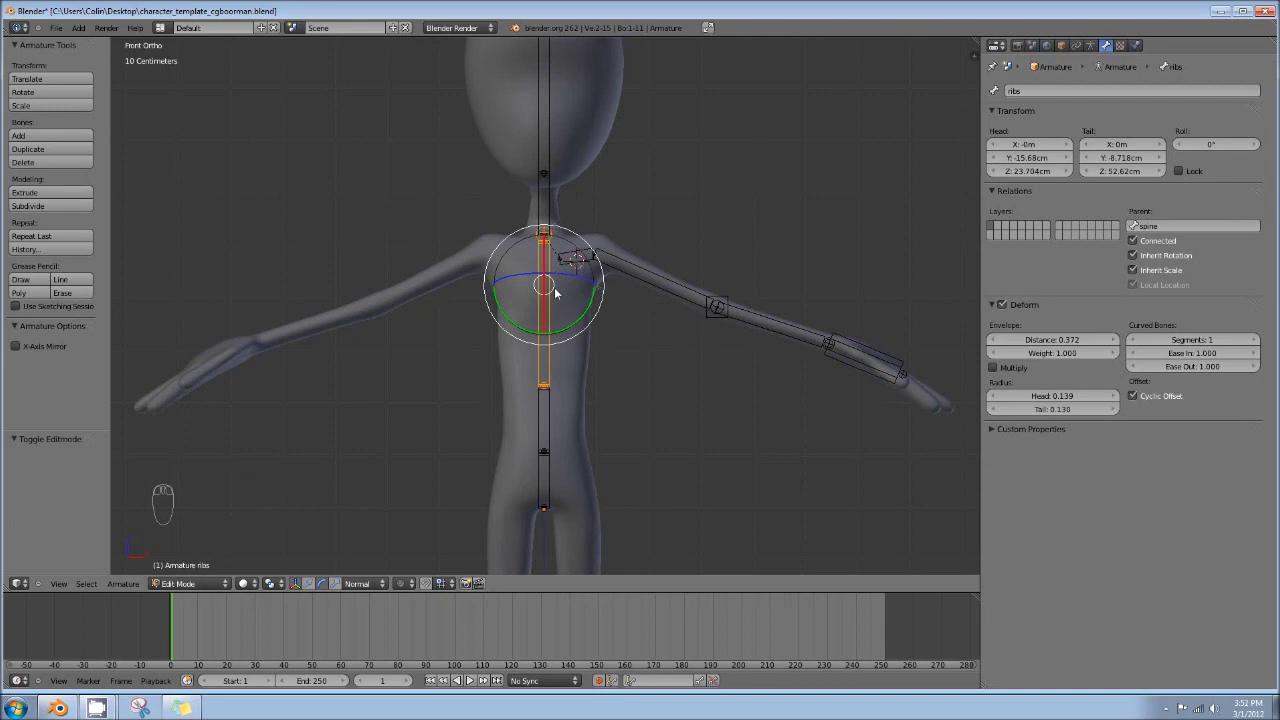
{"action": "key", "text": "shift+d"}
{"action": "left_click_drag", "start_coordinate": [767, 278], "coordinate": [829, 247]}
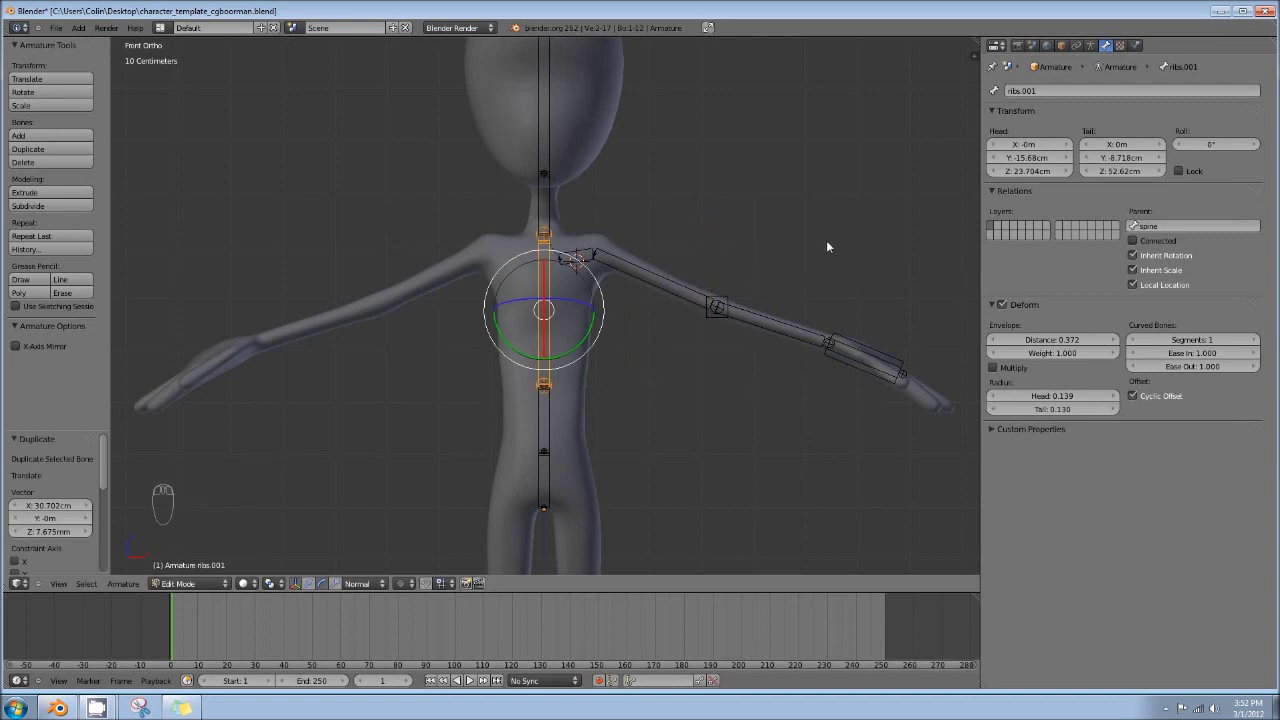
{"action": "key", "text": "ctrl+alt+s"}
{"action": "left_click_drag", "start_coordinate": [1272, 266], "coordinate": [796, 271]}
{"action": "key", "text": "ctrl+alt+s"}
{"action": "left_click_drag", "start_coordinate": [806, 275], "coordinate": [1065, 96]}
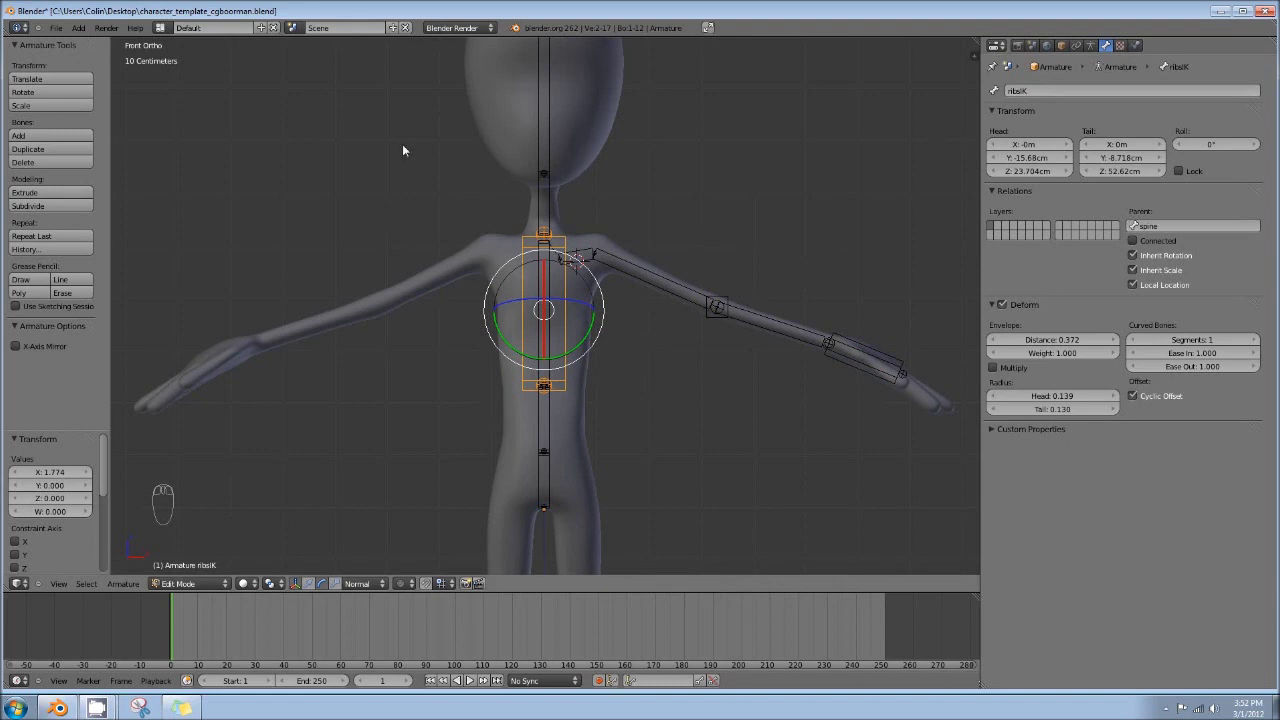
Clear ribsIK's parent and return the armature to Pose Mode
{"action": "key", "text": "alt+p"}
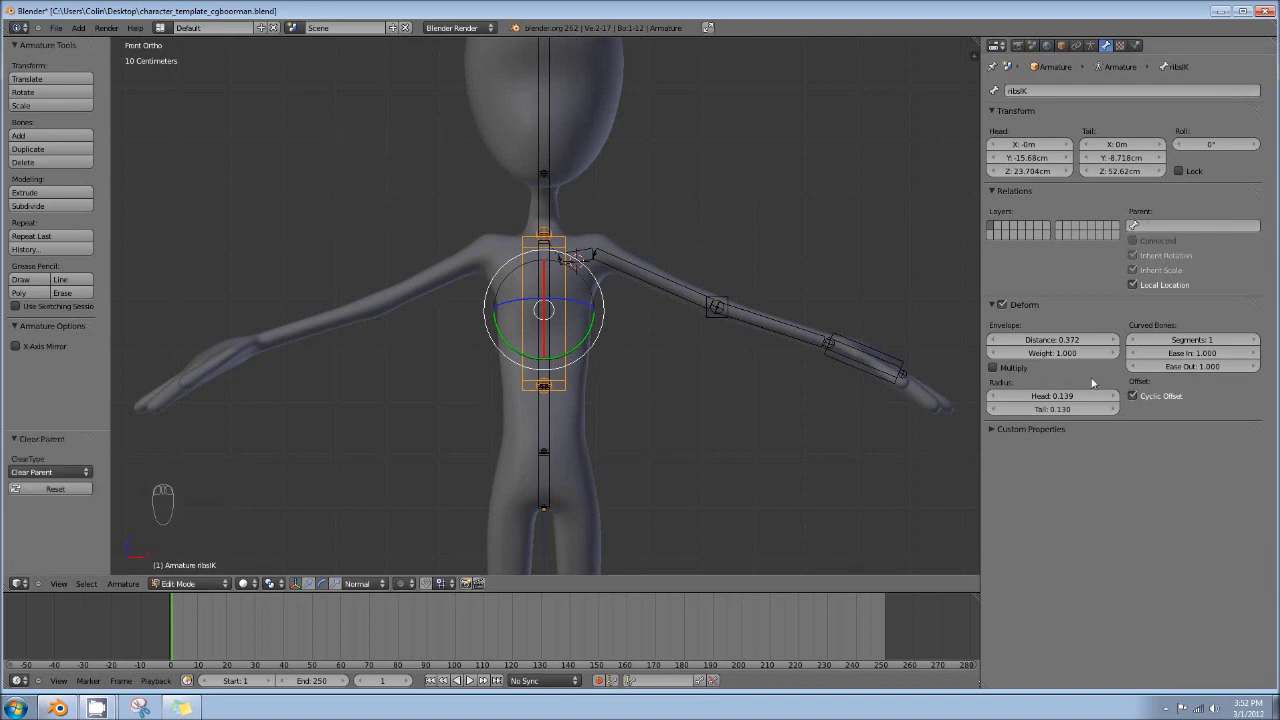
{"action": "key", "text": "Tab"}
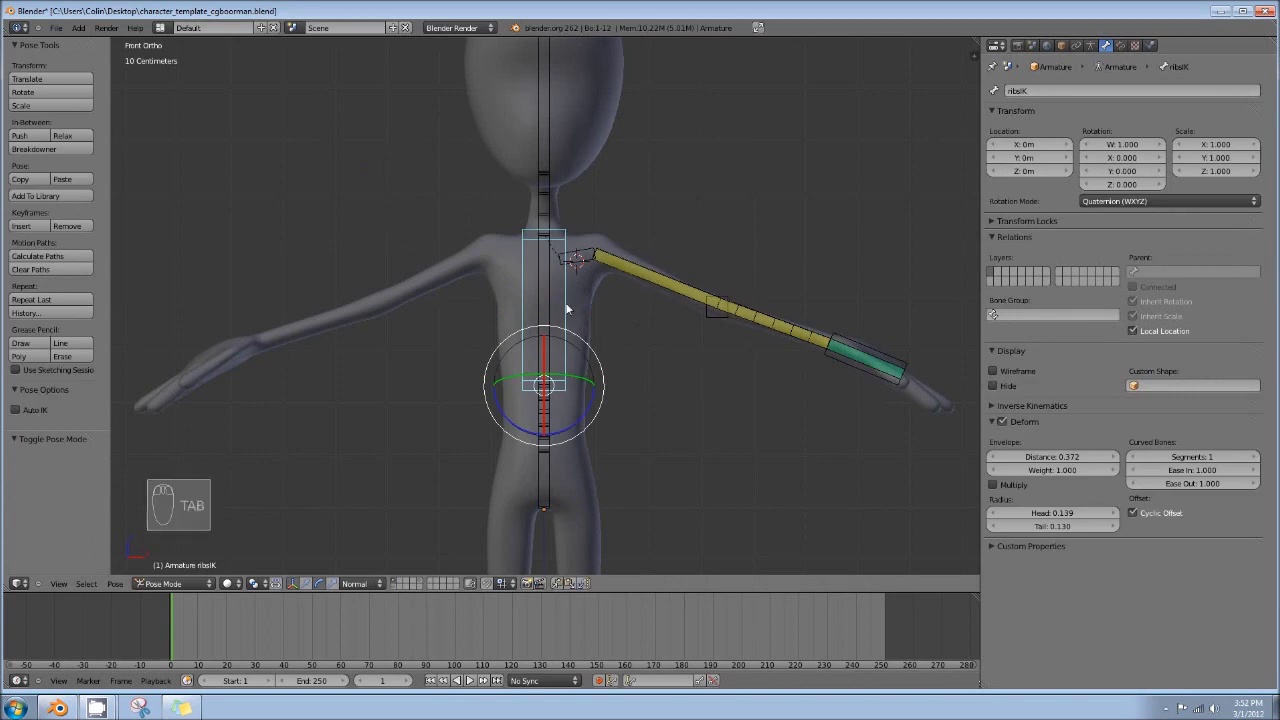
Select ribsIK, then add the spine bone so spine is active
{"action": "left_click_drag", "start_coordinate": [590, 326], "coordinate": [592, 314]}
{"action": "key", "text": "a"}
{"action": "key", "text": "a"}
{"action": "left_click_drag", "start_coordinate": [571, 298], "coordinate": [634, 288]}
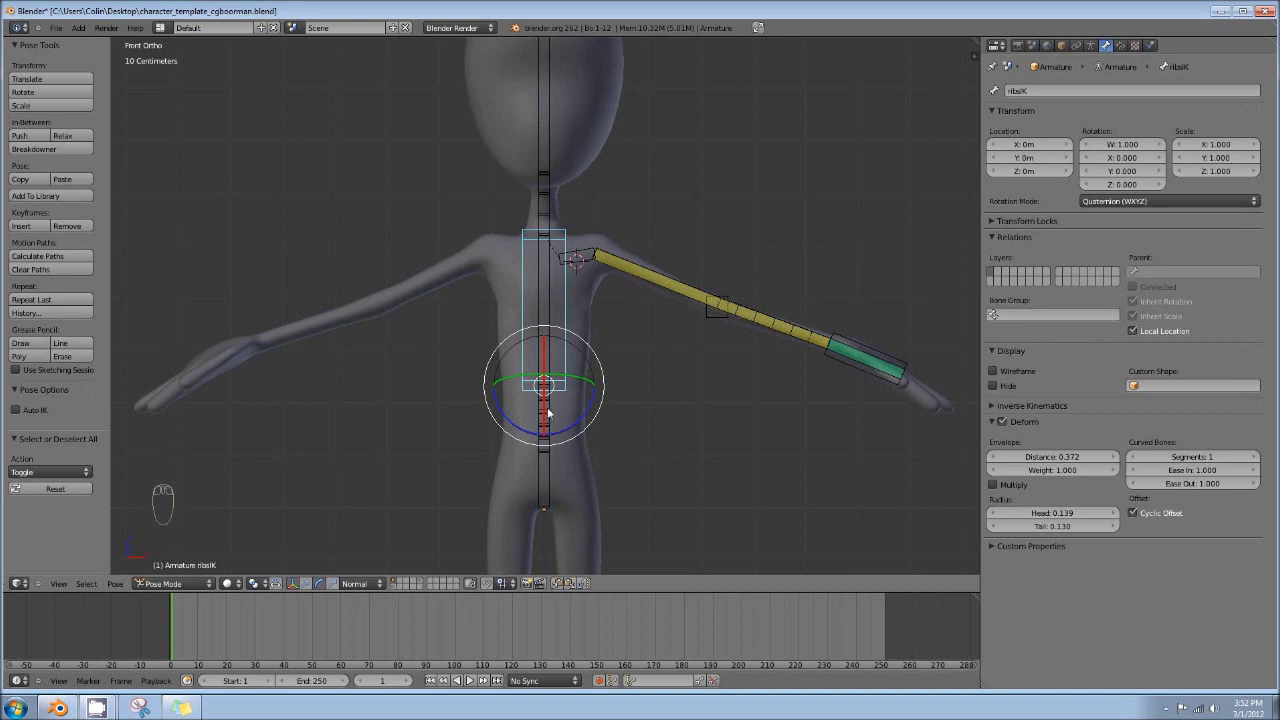
{"action": "left_click_drag", "start_coordinate": [554, 410], "coordinate": [478, 333]}
Add an IK constraint on spine to ribsIK and grab ribsIK to test the bend
{"action": "key", "text": "shift+i"}
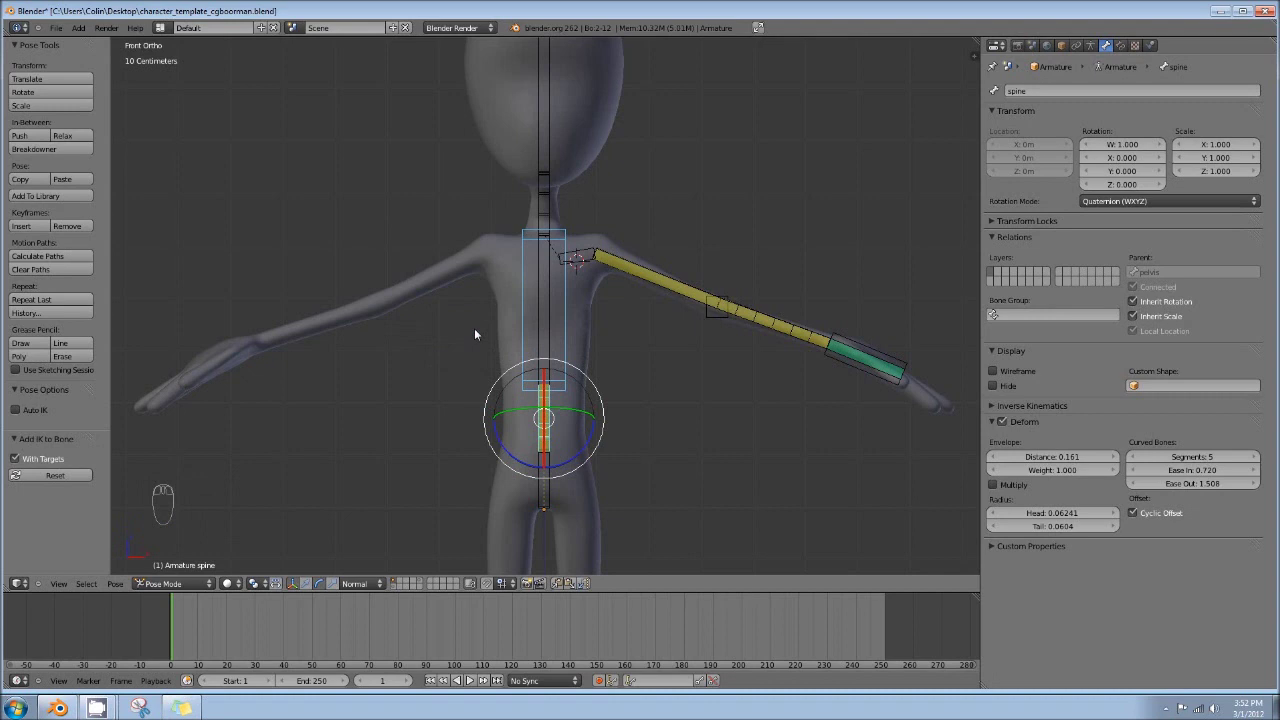
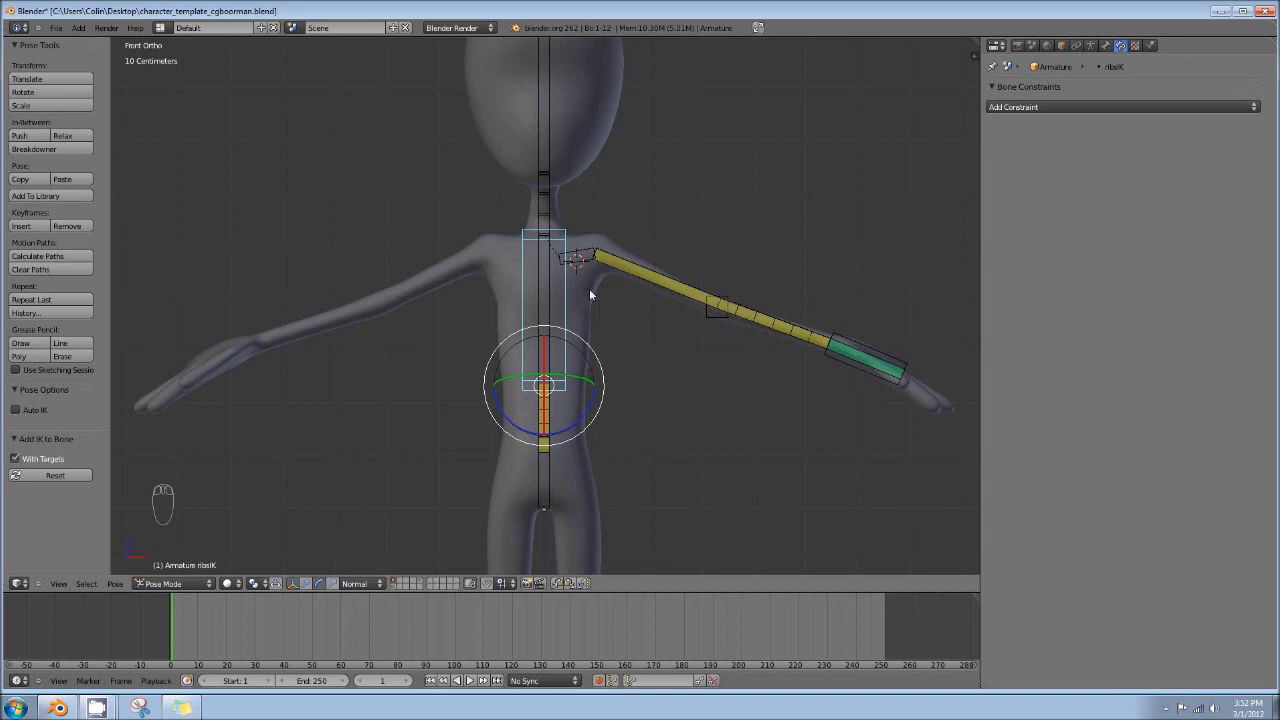
{"action": "key", "text": "g"}
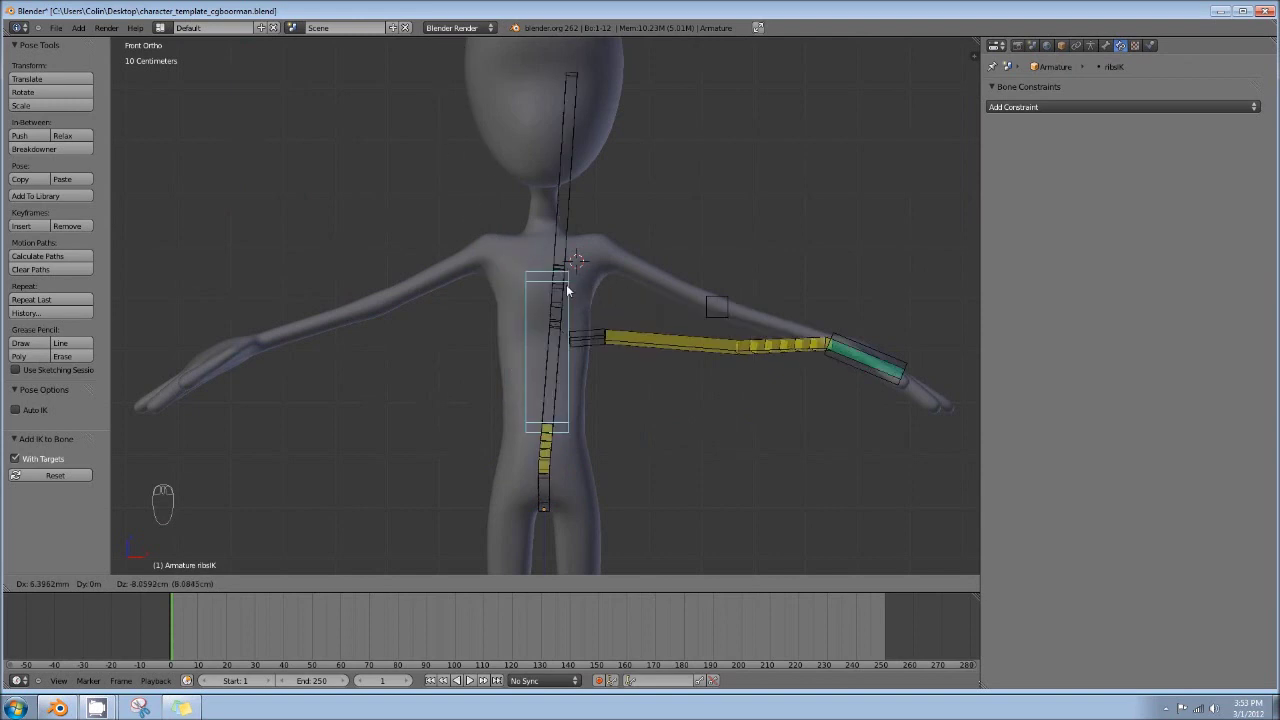
{"action": "left_click_drag", "start_coordinate": [593, 139], "coordinate": [673, 244]}
{"action": "left_click", "coordinate": [548, 199]}
{"action": "left_click_drag", "start_coordinate": [574, 196], "coordinate": [661, 323]}
{"action": "left_click_drag", "start_coordinate": [715, 285], "coordinate": [708, 281]}
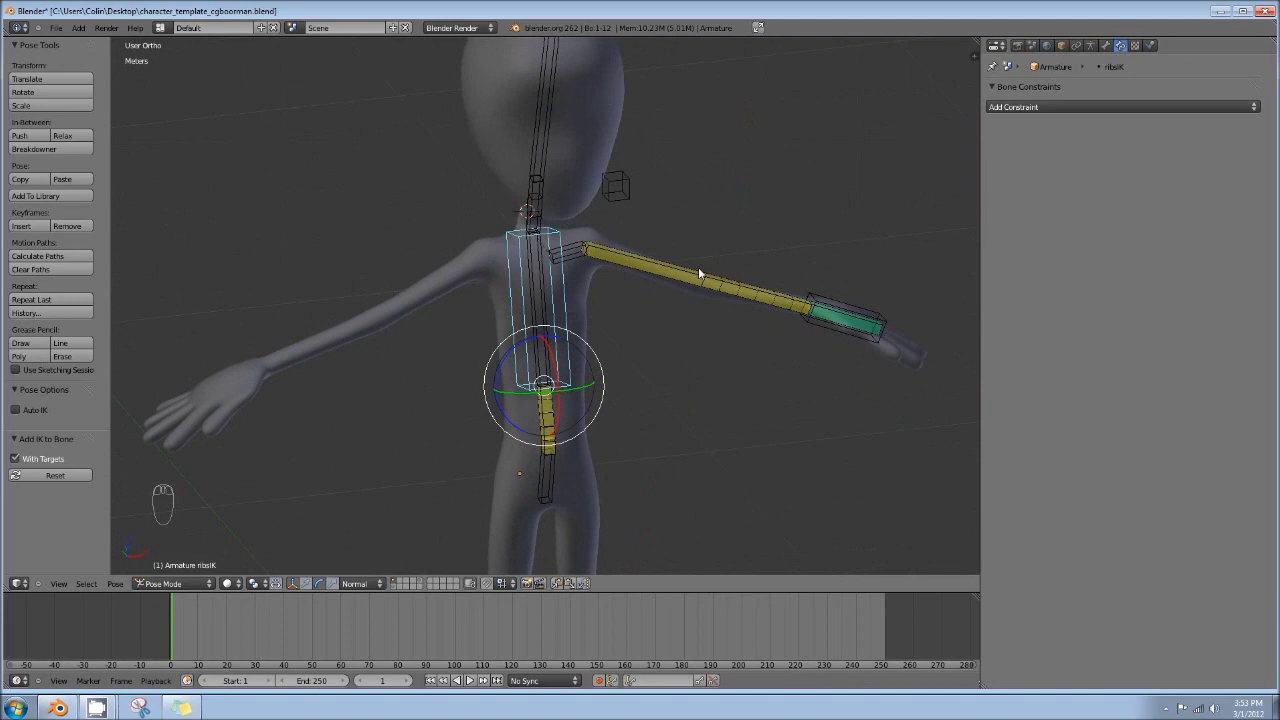
{"action": "left_click_drag", "start_coordinate": [637, 222], "coordinate": [623, 225]}
{"action": "key", "text": "KP_1"}
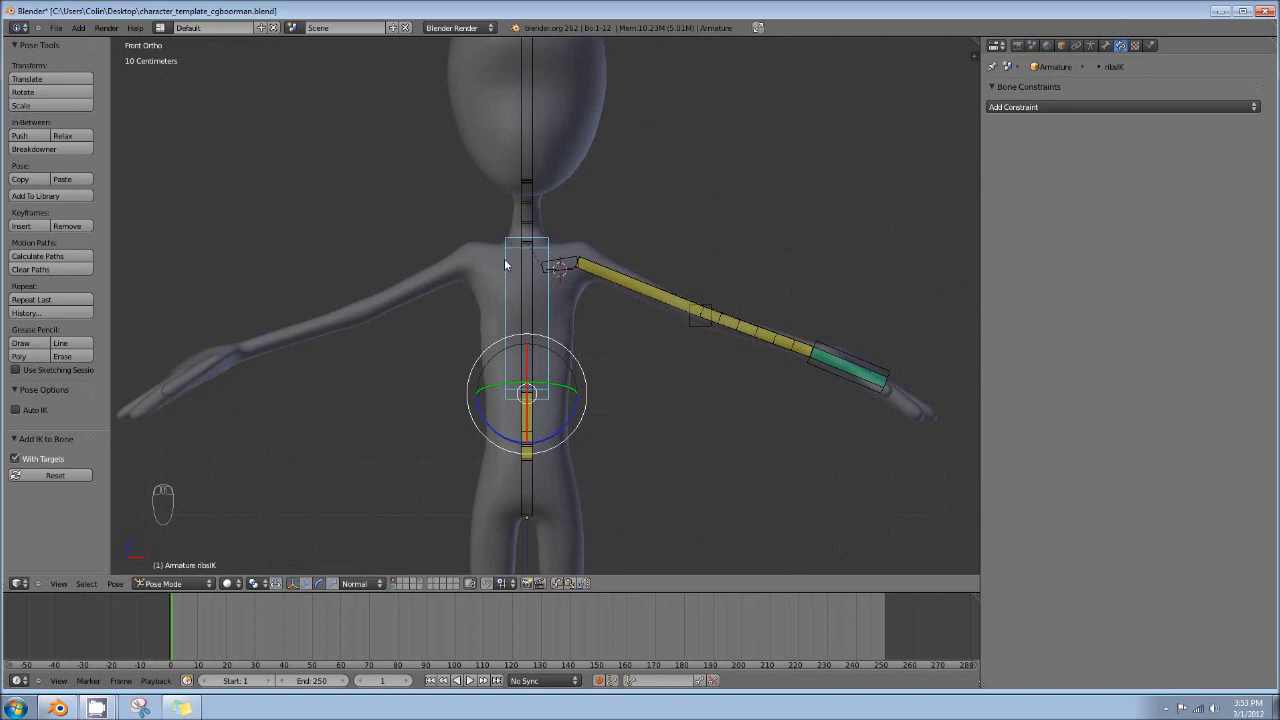
{"action": "left_click_drag", "start_coordinate": [590, 297], "coordinate": [536, 431]}
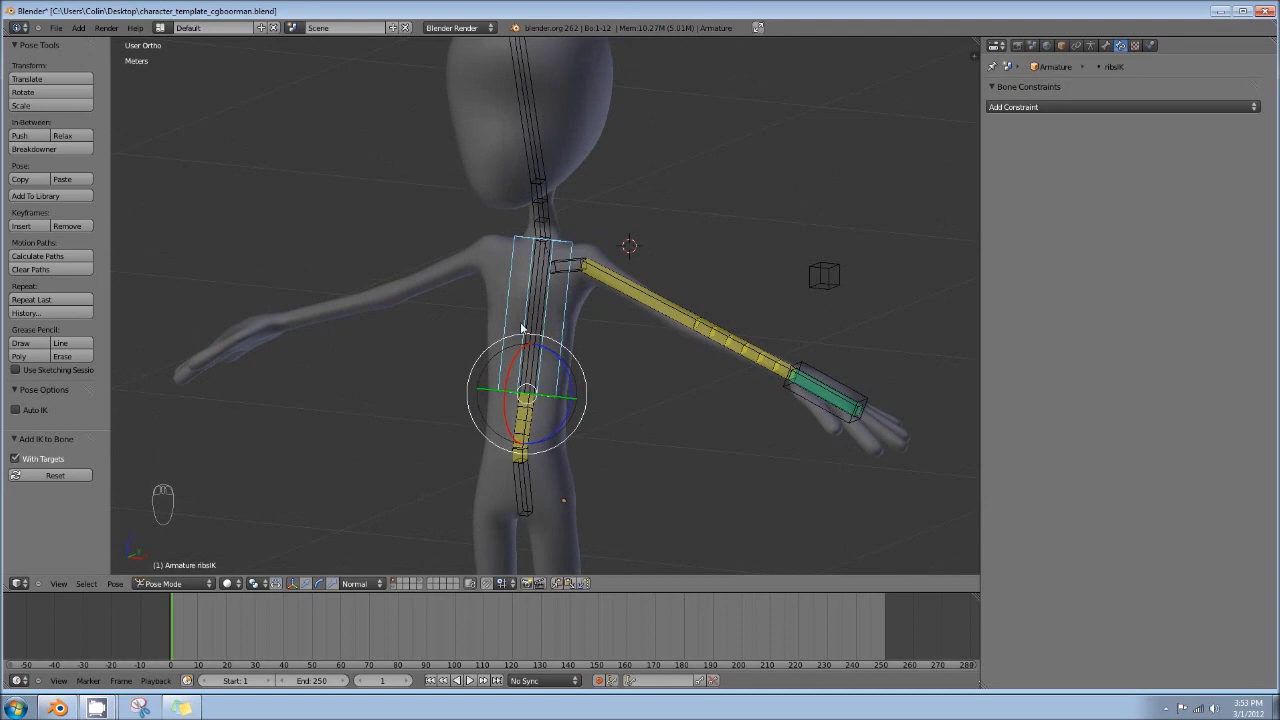
{"action": "left_click_drag", "start_coordinate": [831, 291], "coordinate": [859, 261]}
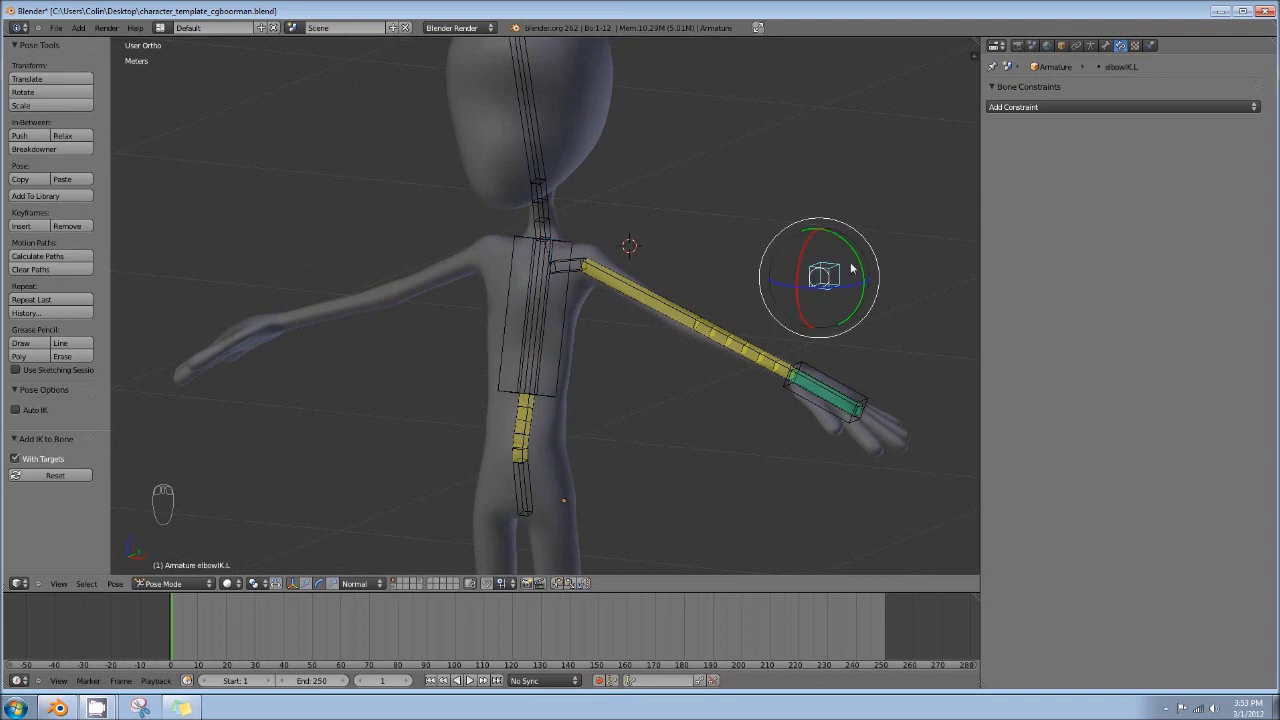
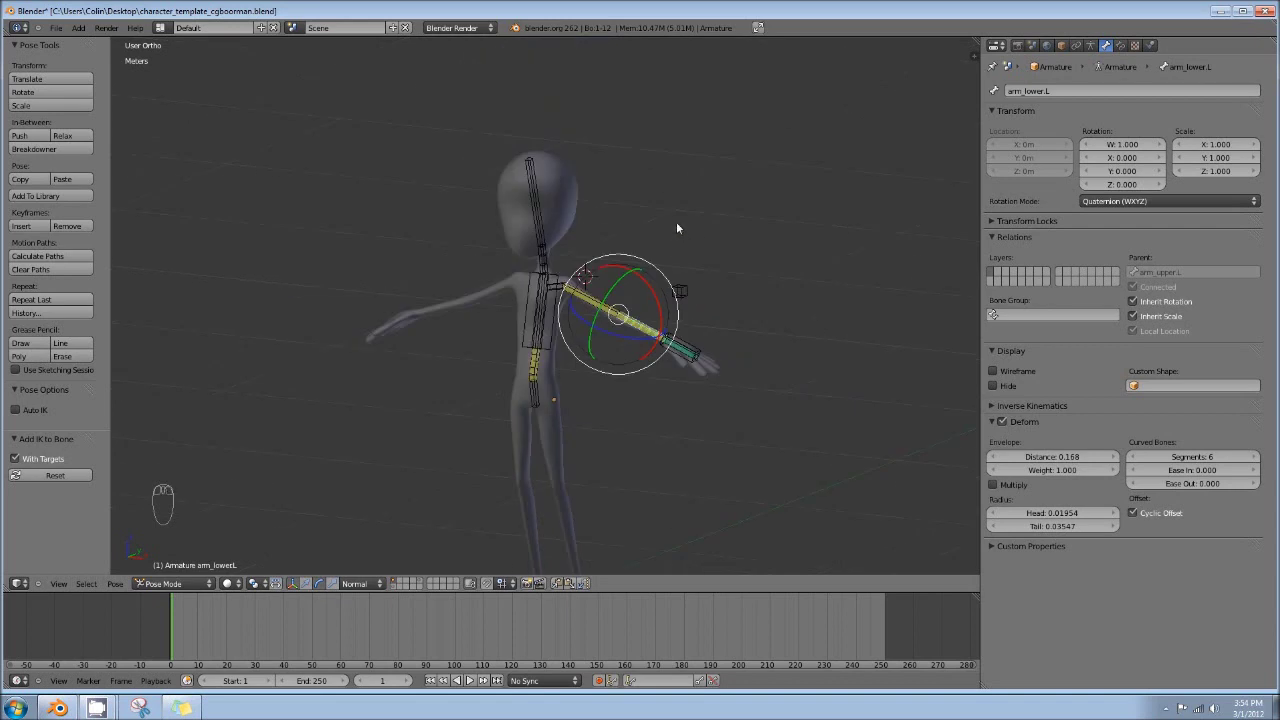
Trackball-rotate arm_lower.L to preview how its six segments twist
{"action": "left_click_drag", "start_coordinate": [658, 330], "coordinate": [759, 367]}
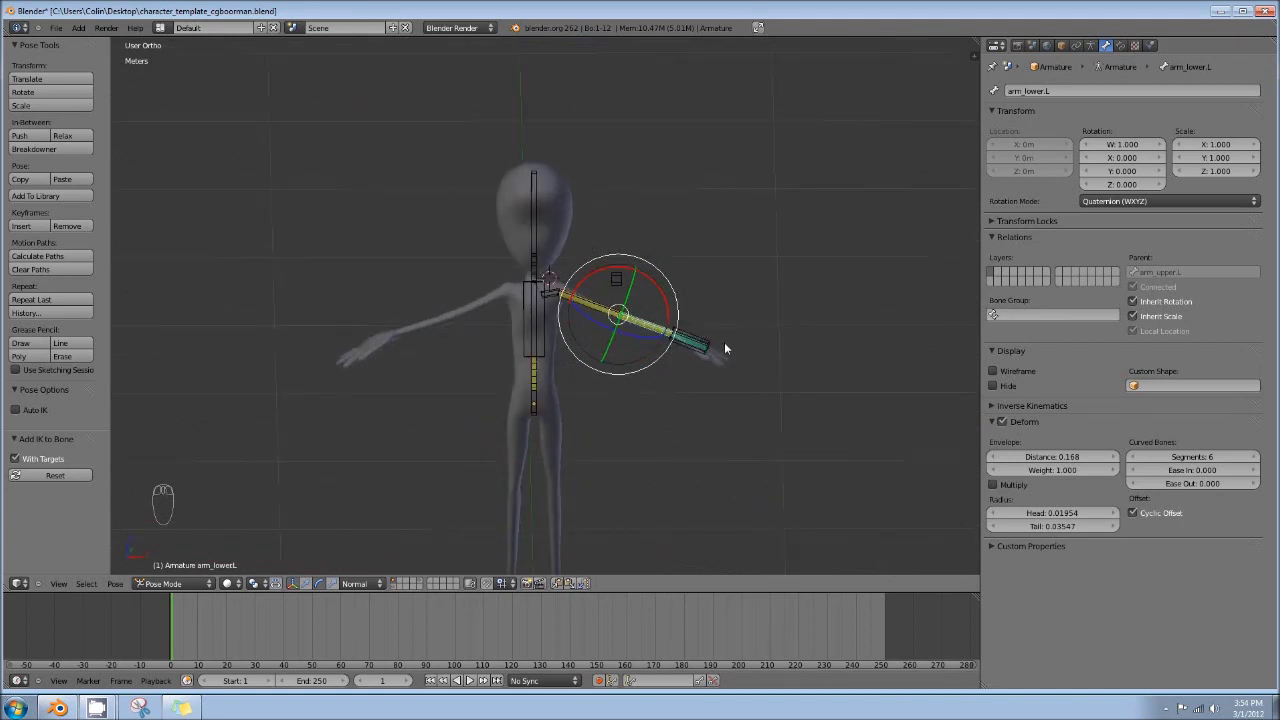